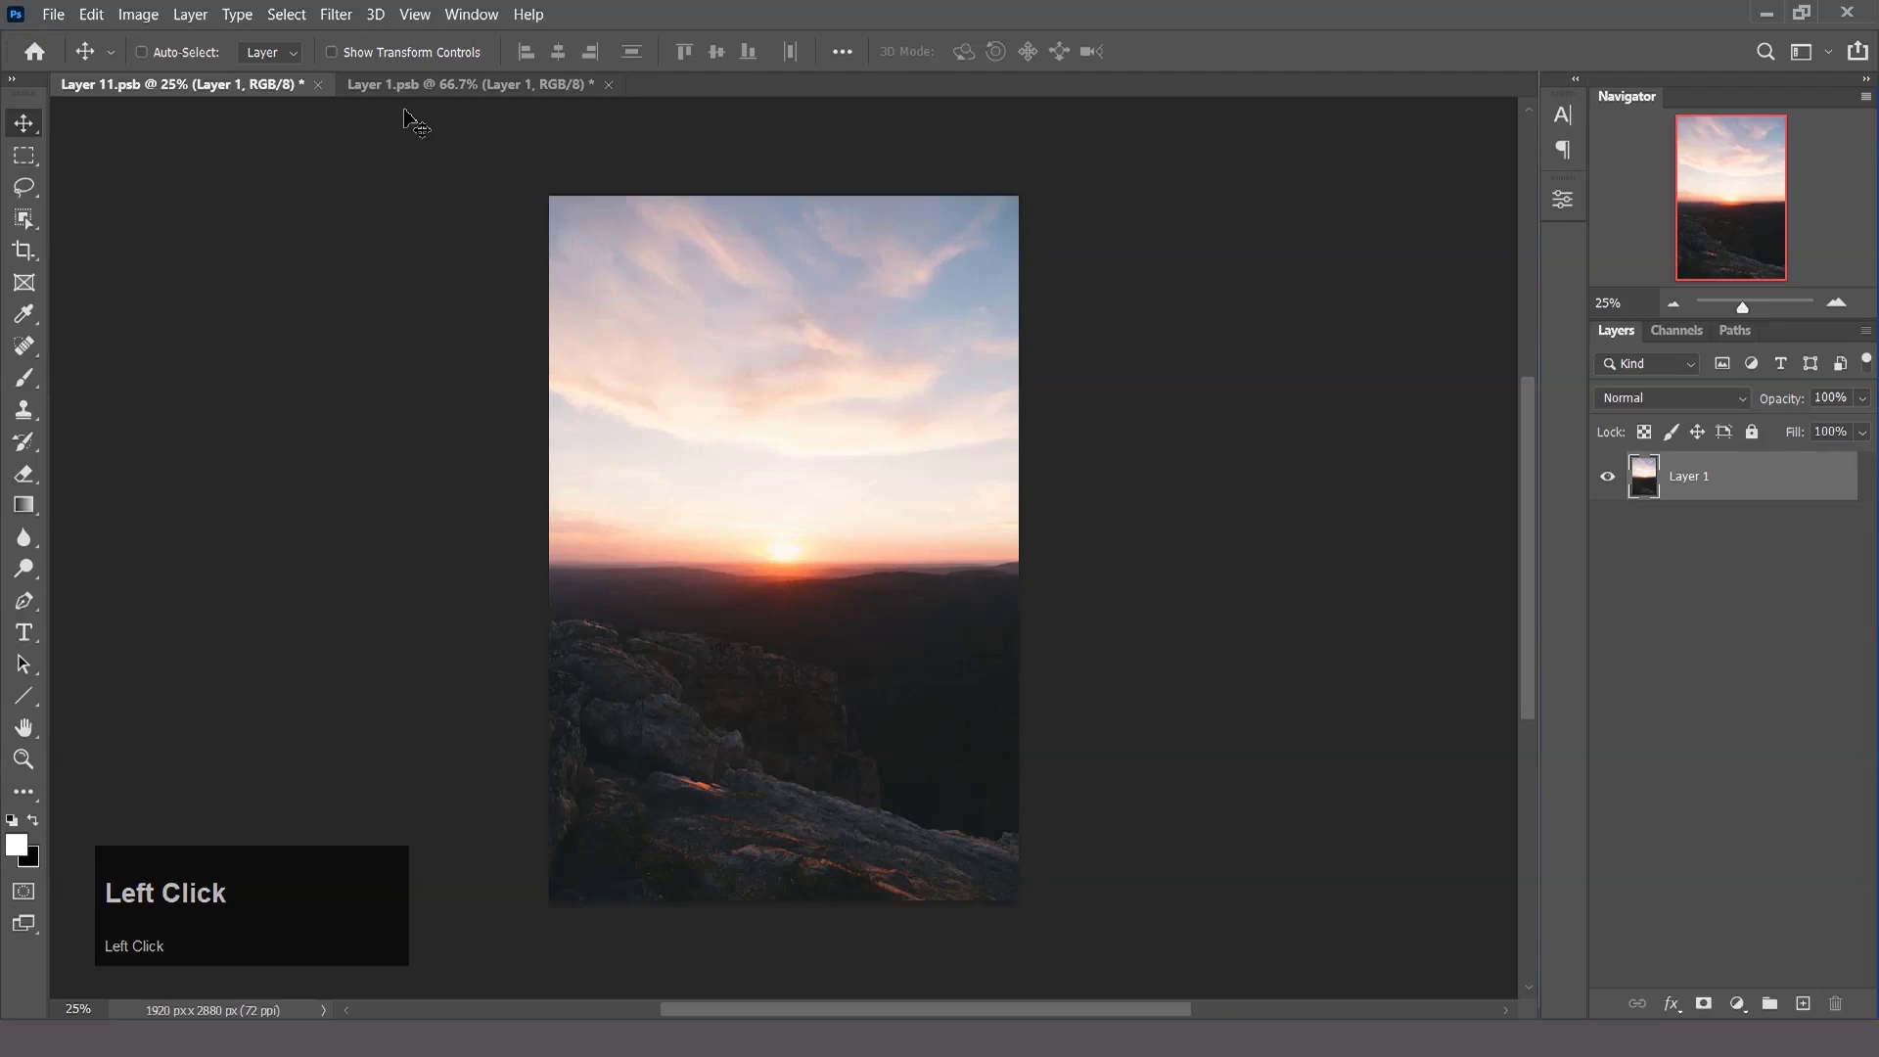
left_click(445, 87)
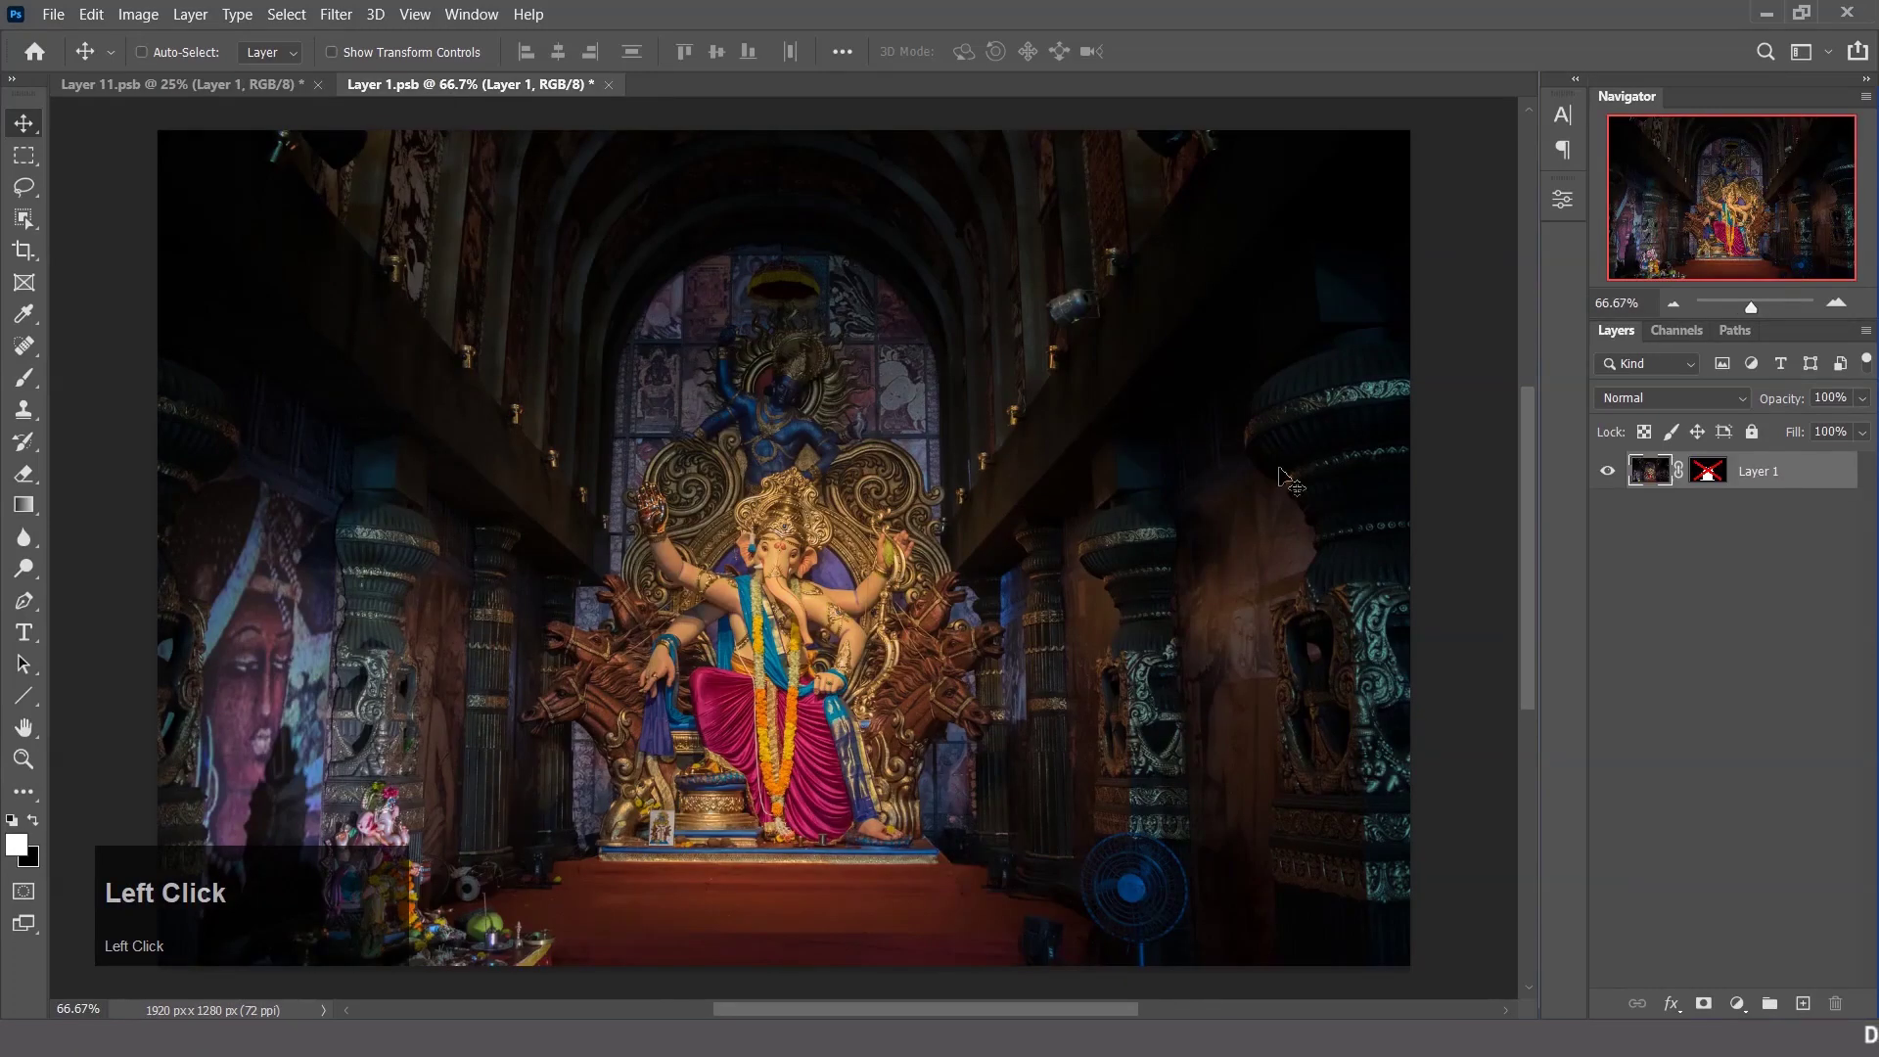
left_click(1723, 481)
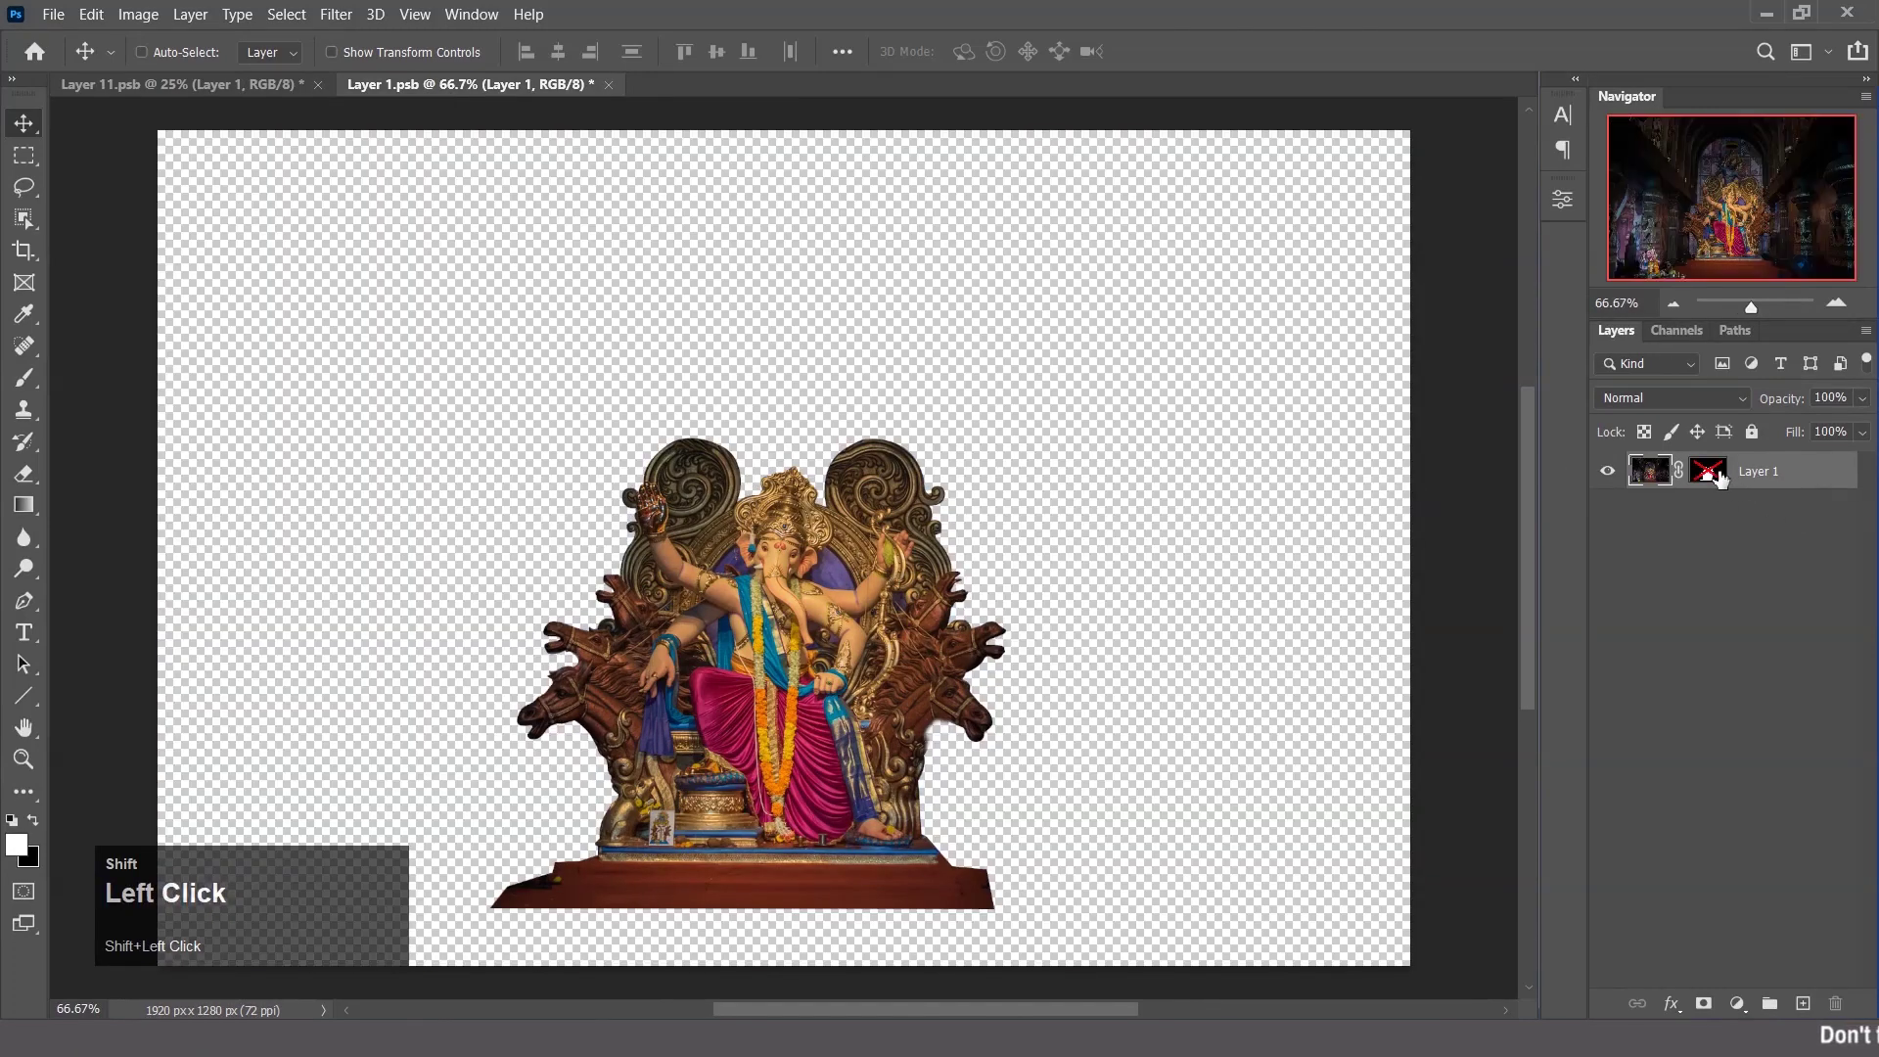
left_click_drag(64, 22, 1144, 247)
key("shift+g")
type("anesh")
key("space")
key("shift+g")
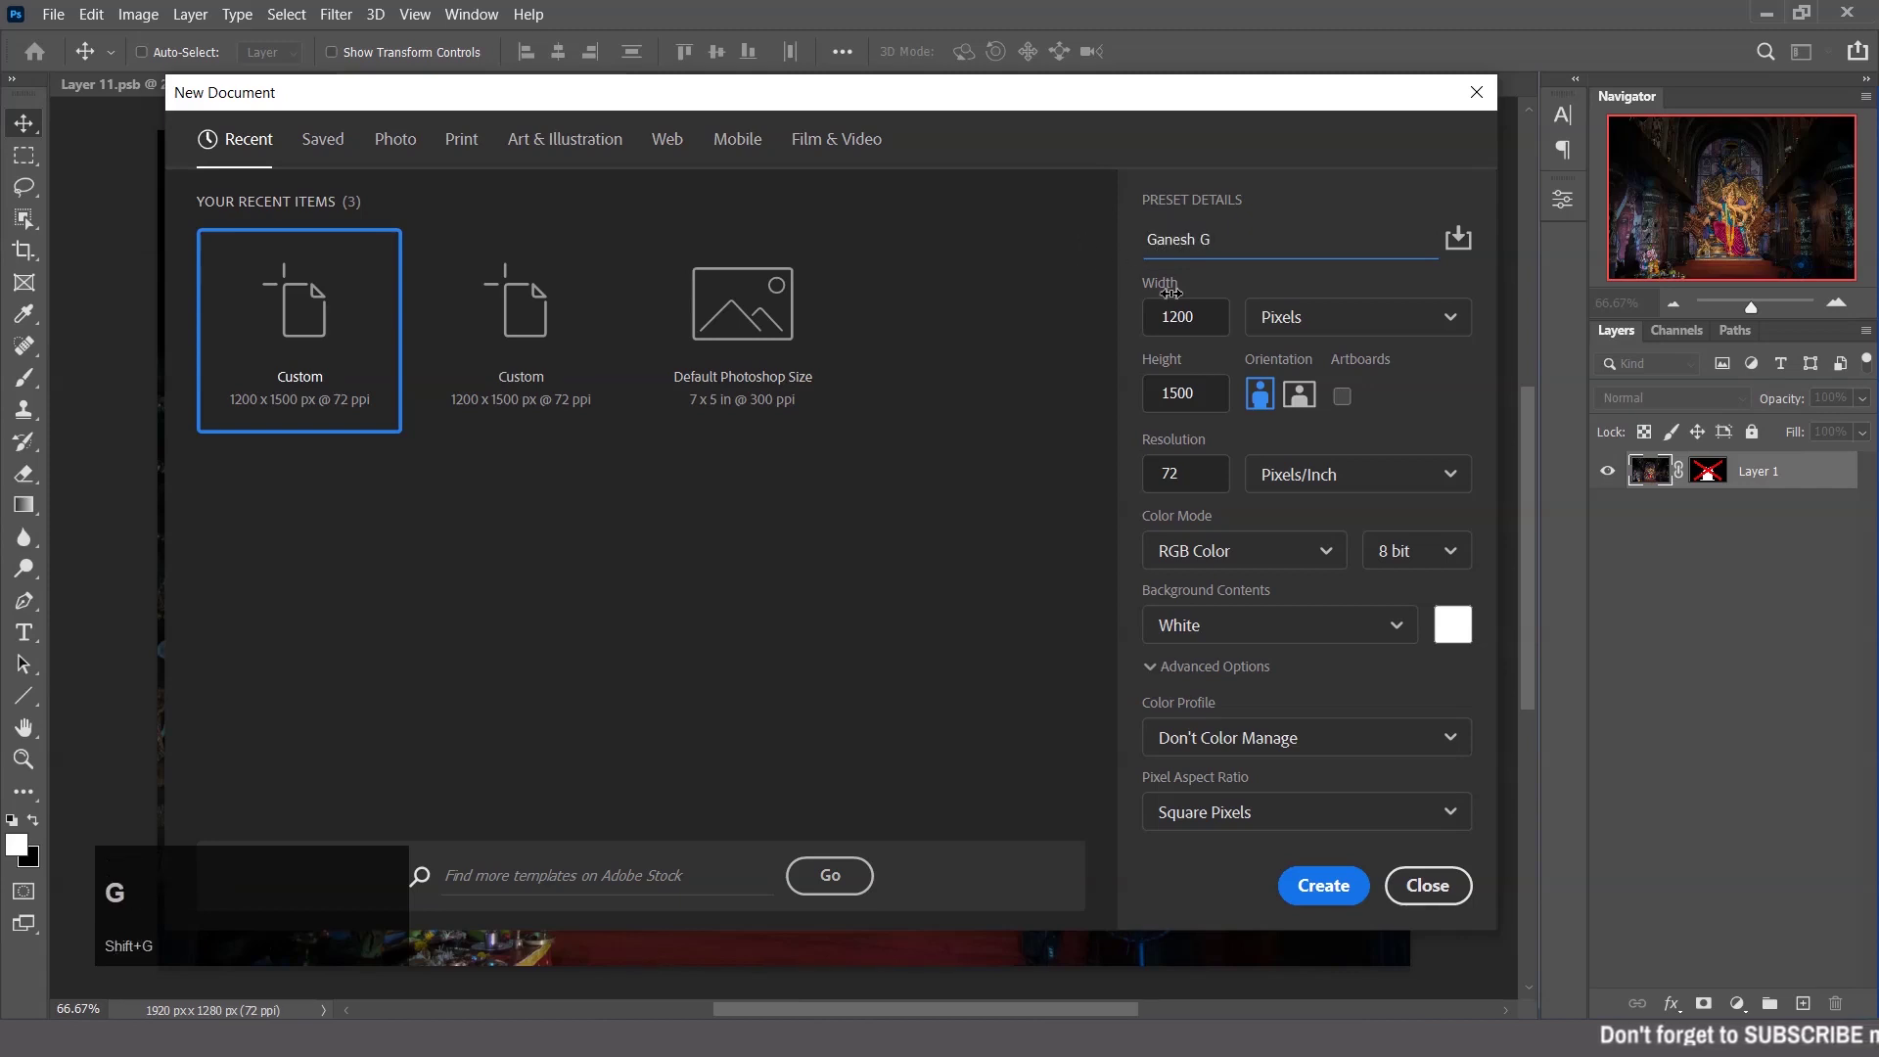
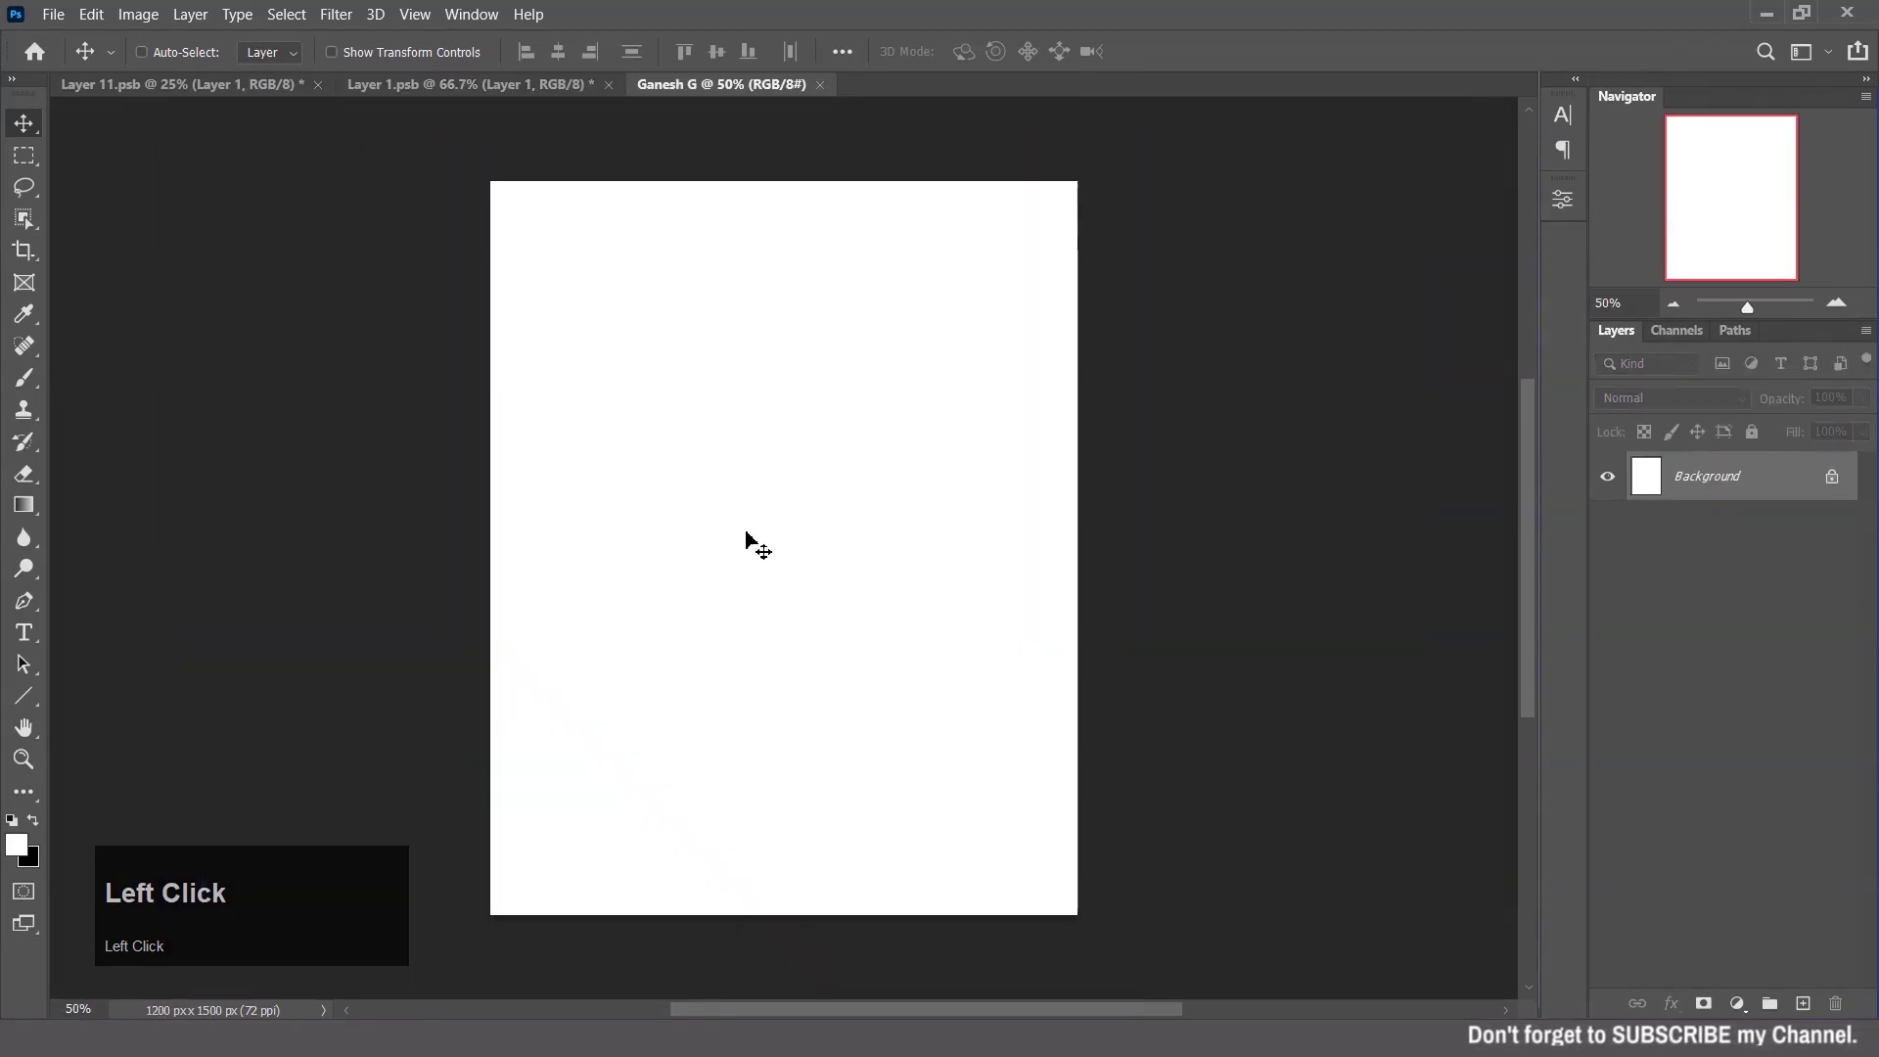
Copy the sunset rocks photo into Ganesh G as a smart object and scale it to about 78.75%.
left_click(232, 98)
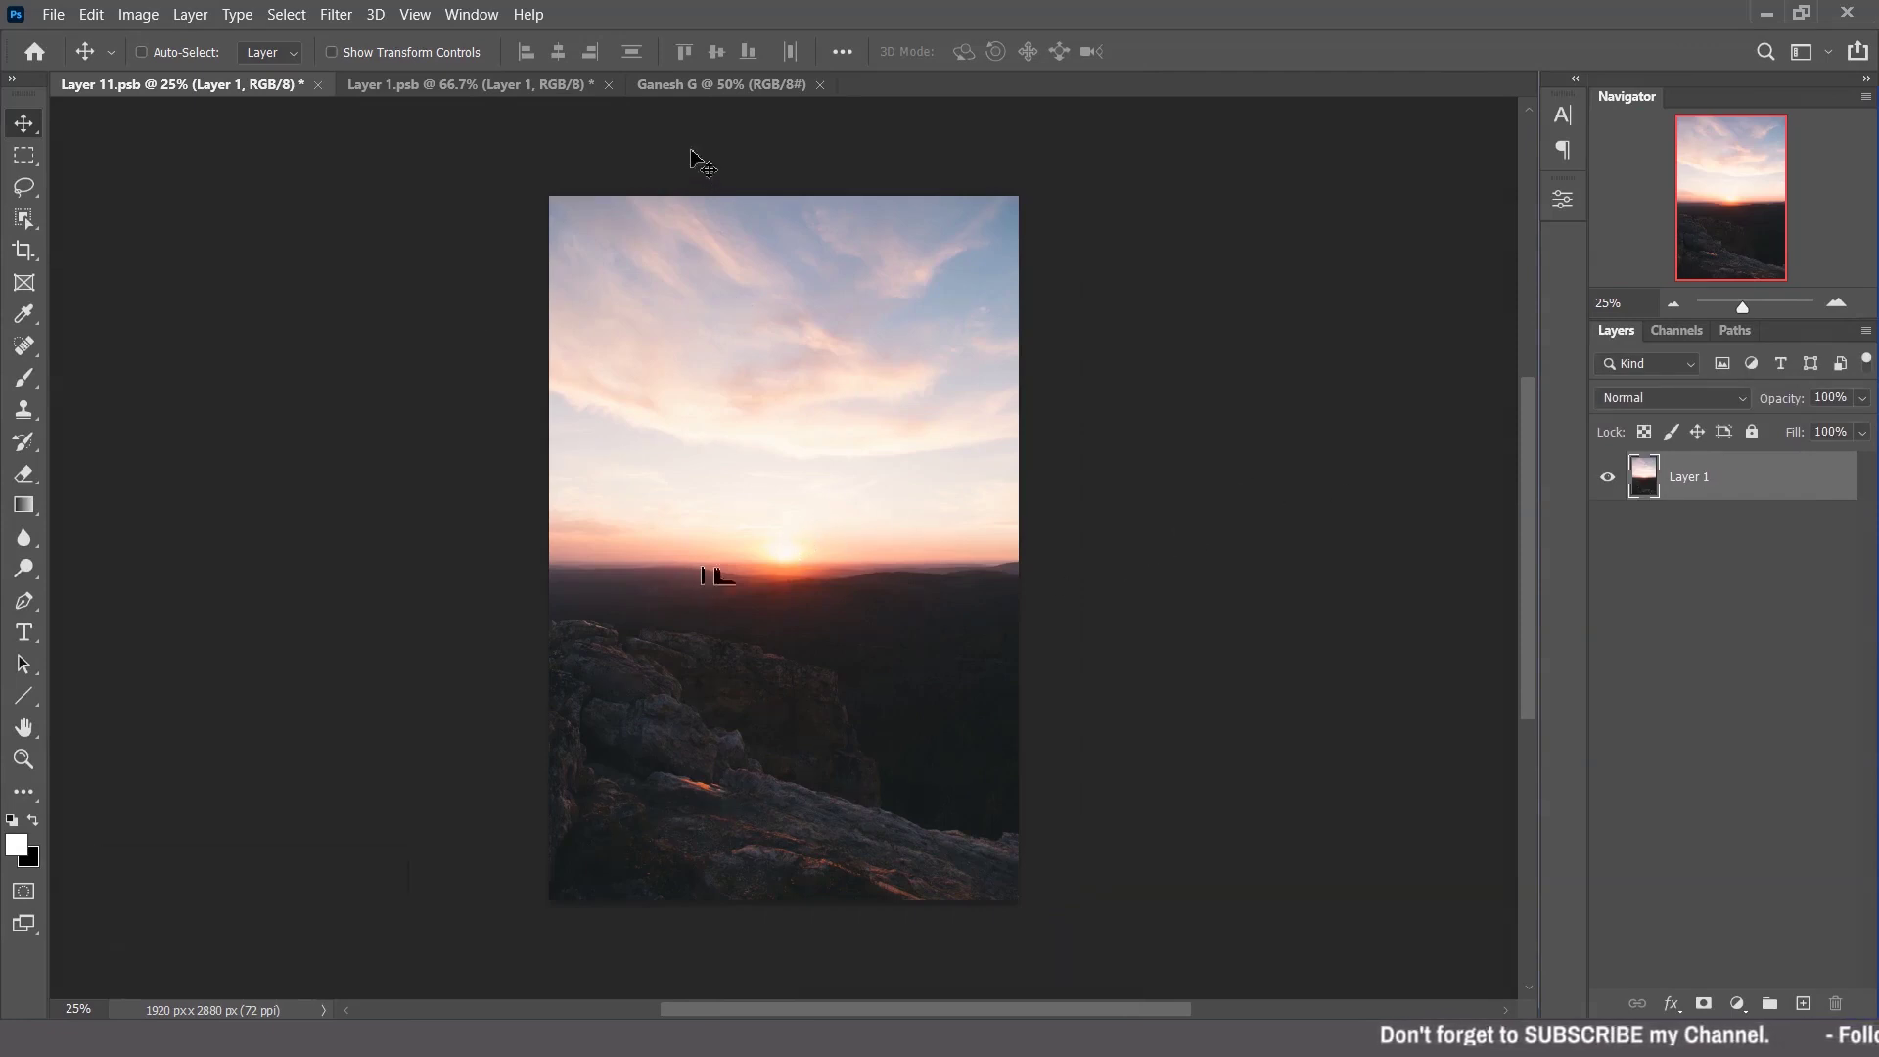
left_click_drag(720, 100, 1757, 502)
right_click(1757, 502)
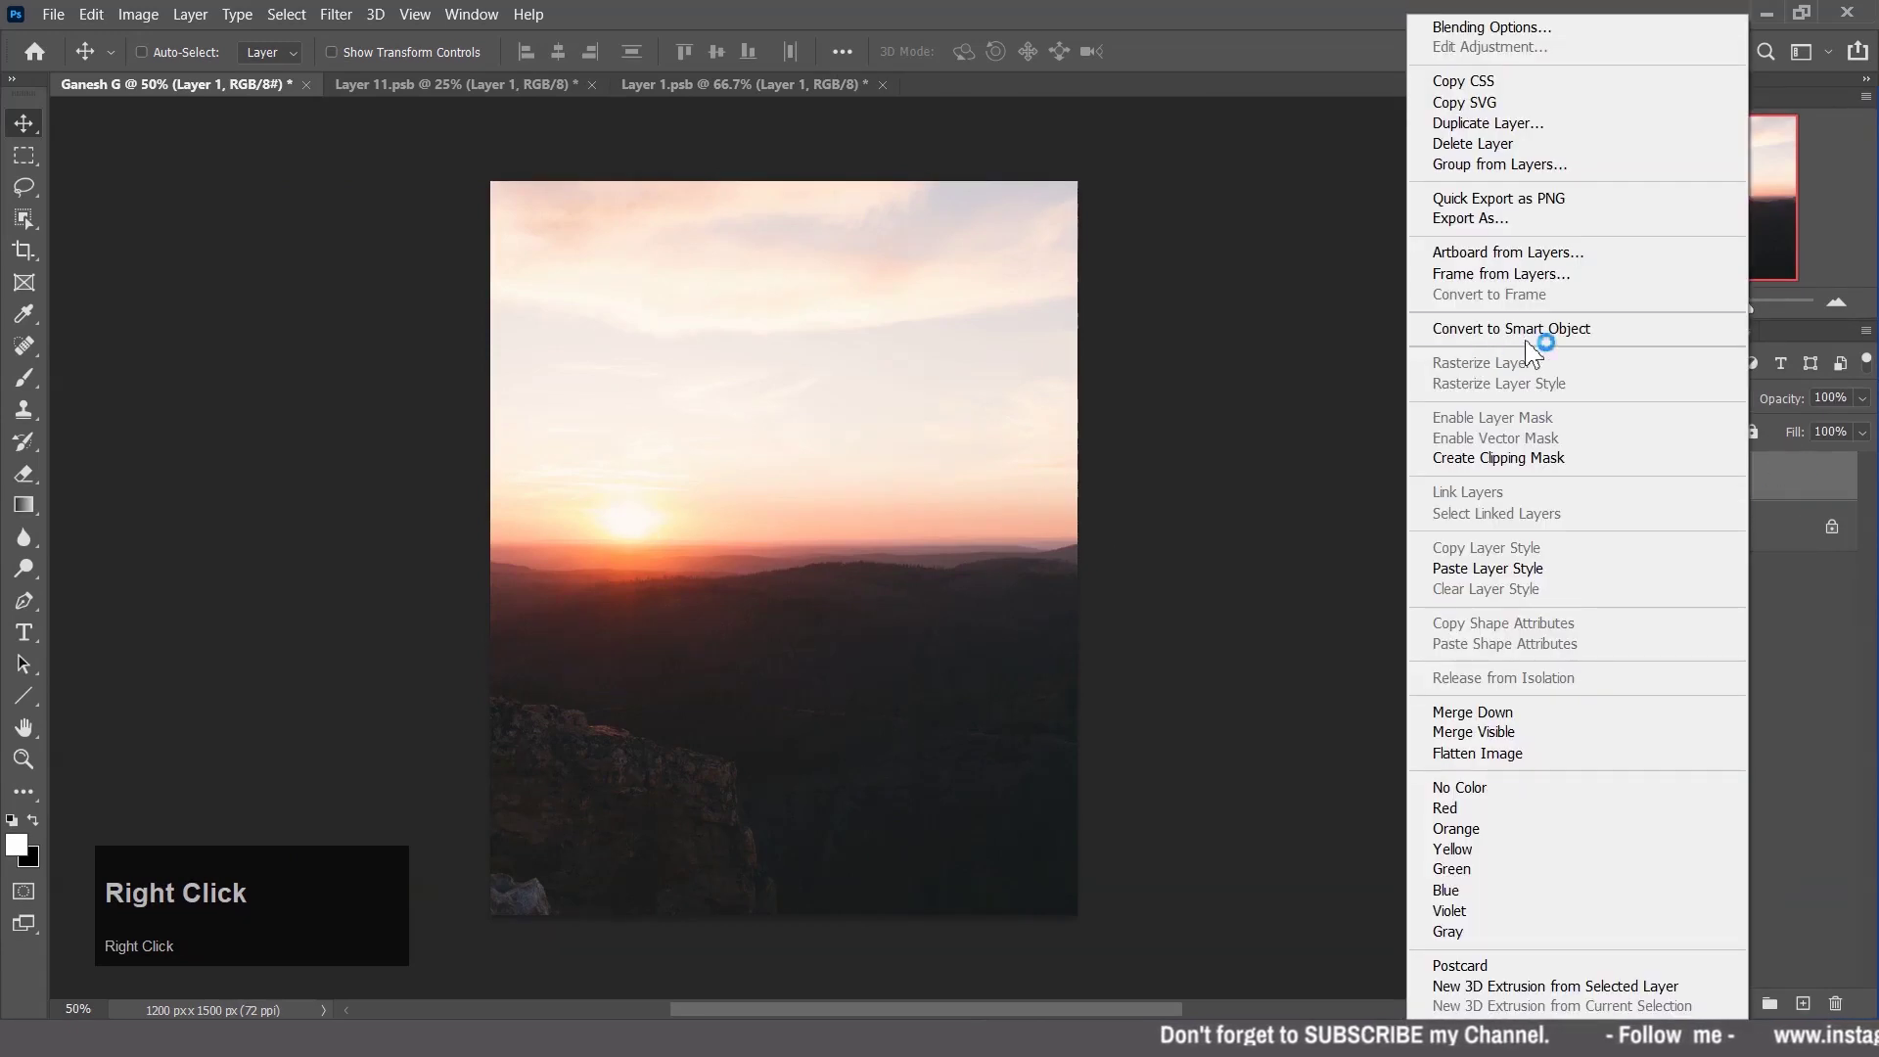
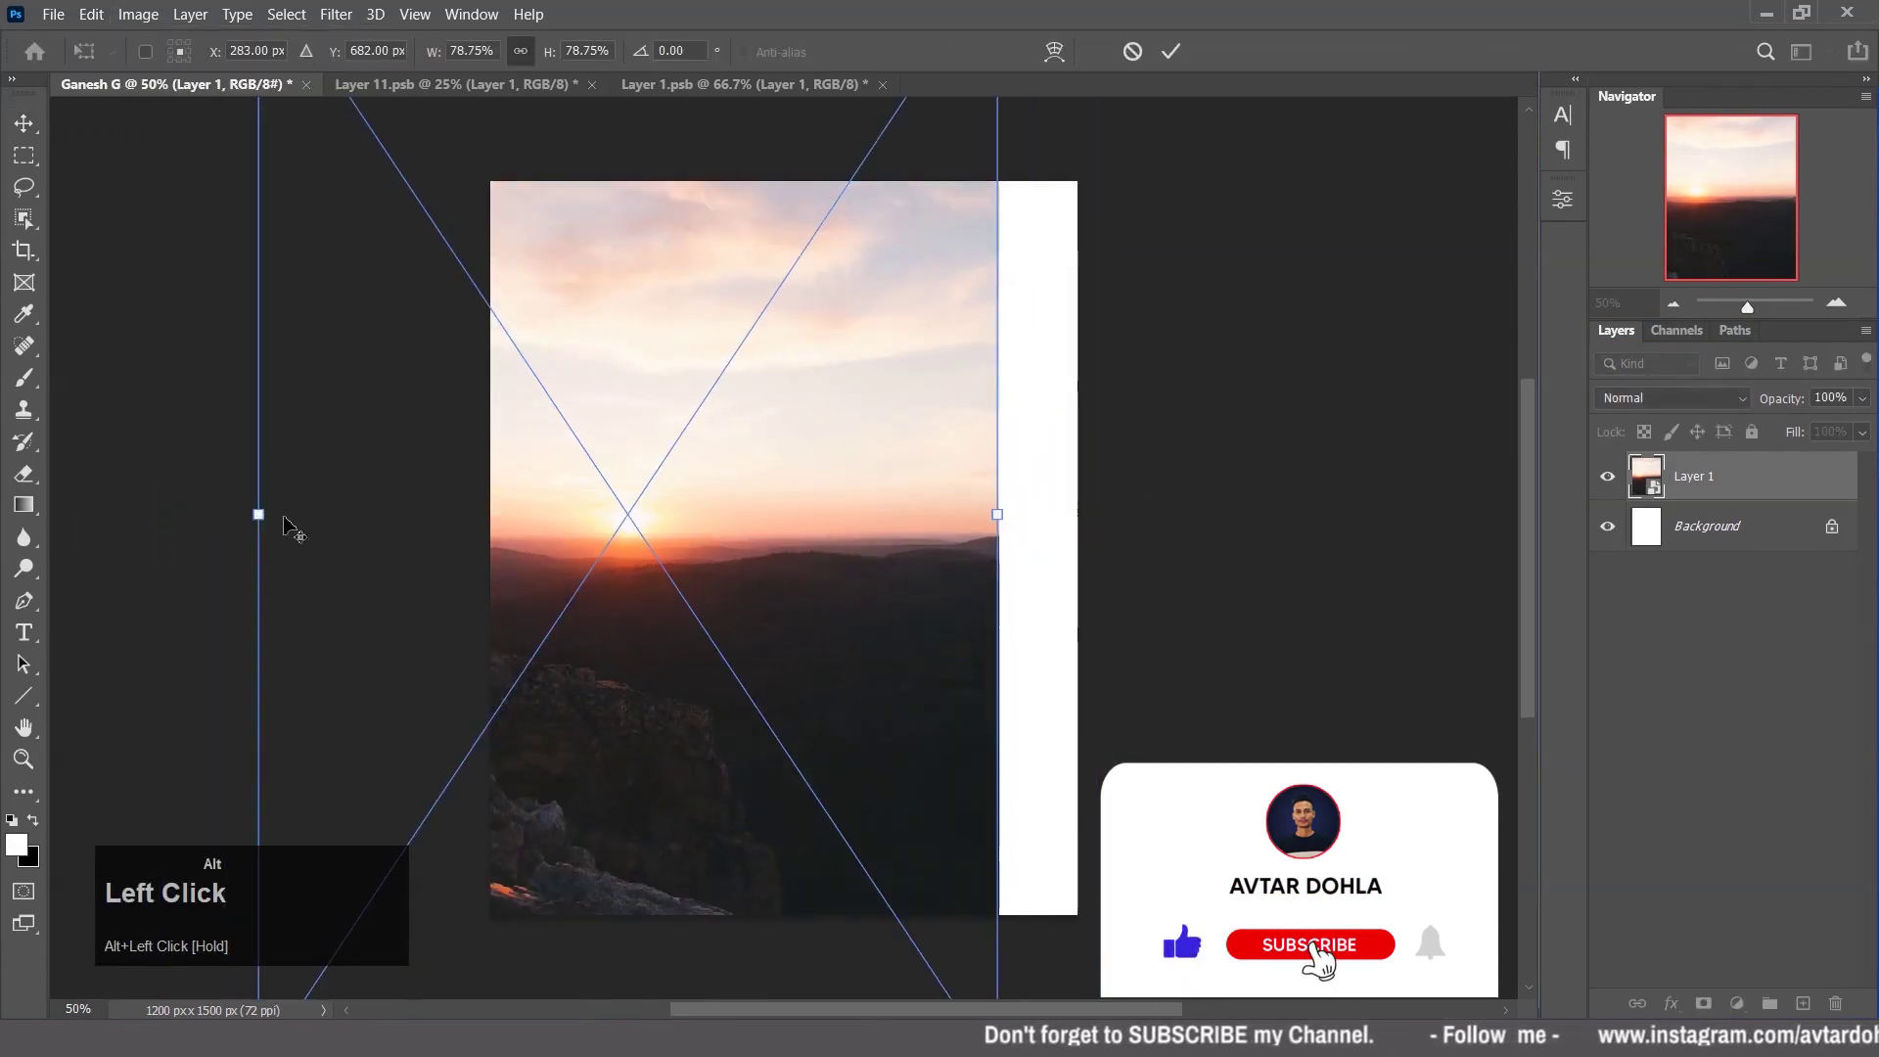
scroll("down", 3)
key("space")
left_click(878, 622)
key("space")
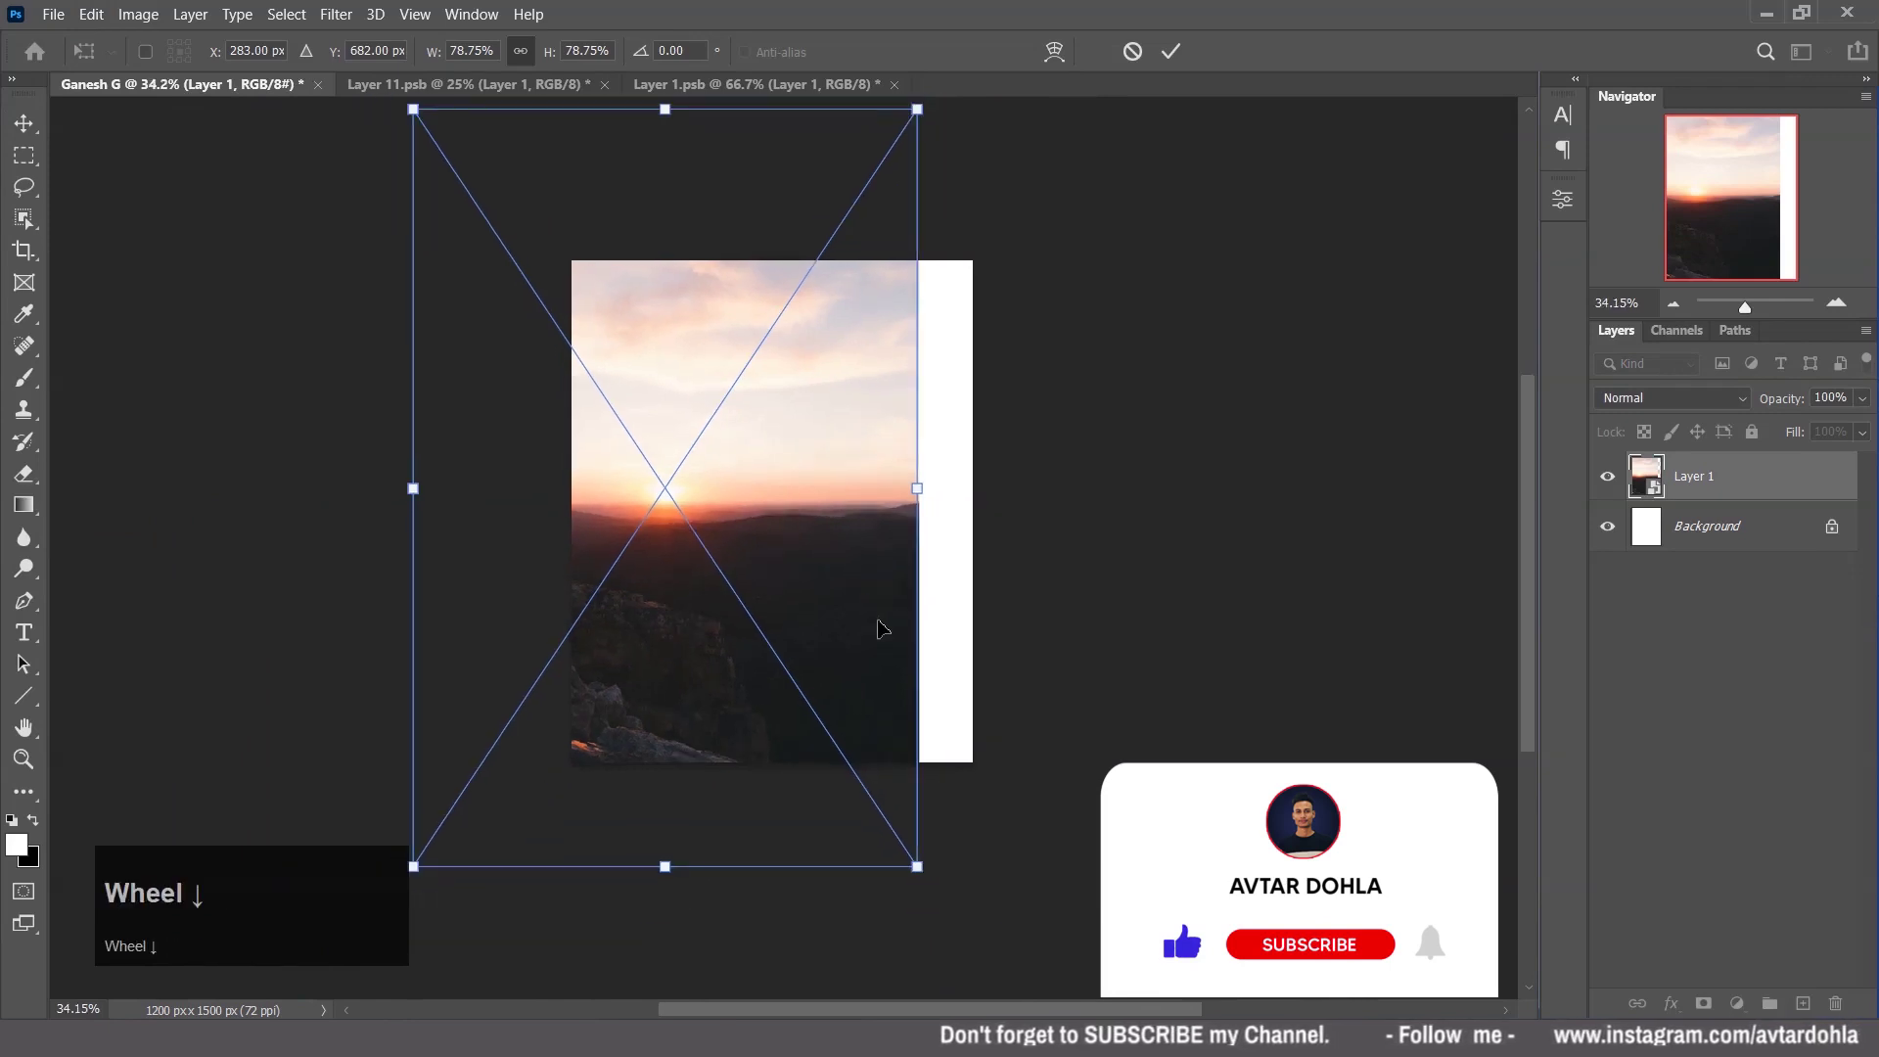
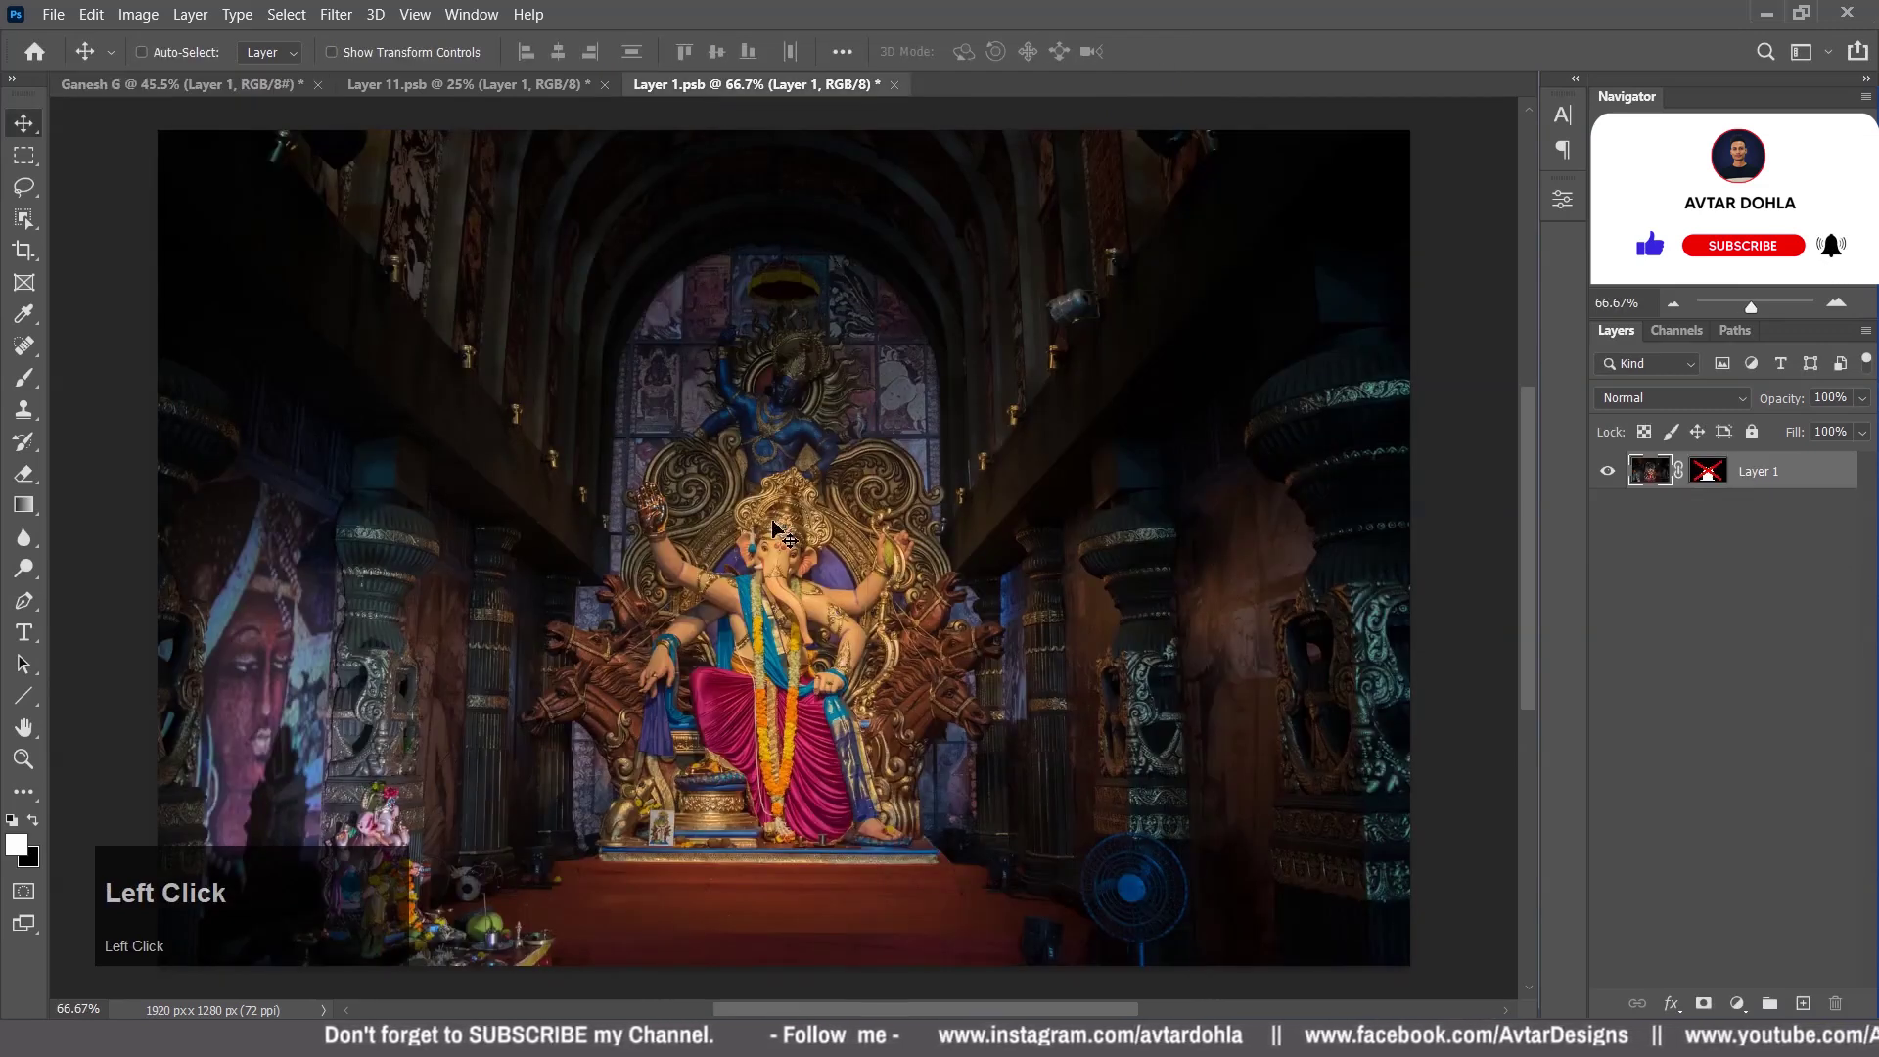
Bring the masked Ganesha idol into Ganesh G as a layer above the sunset rocks.
left_click(1718, 481)
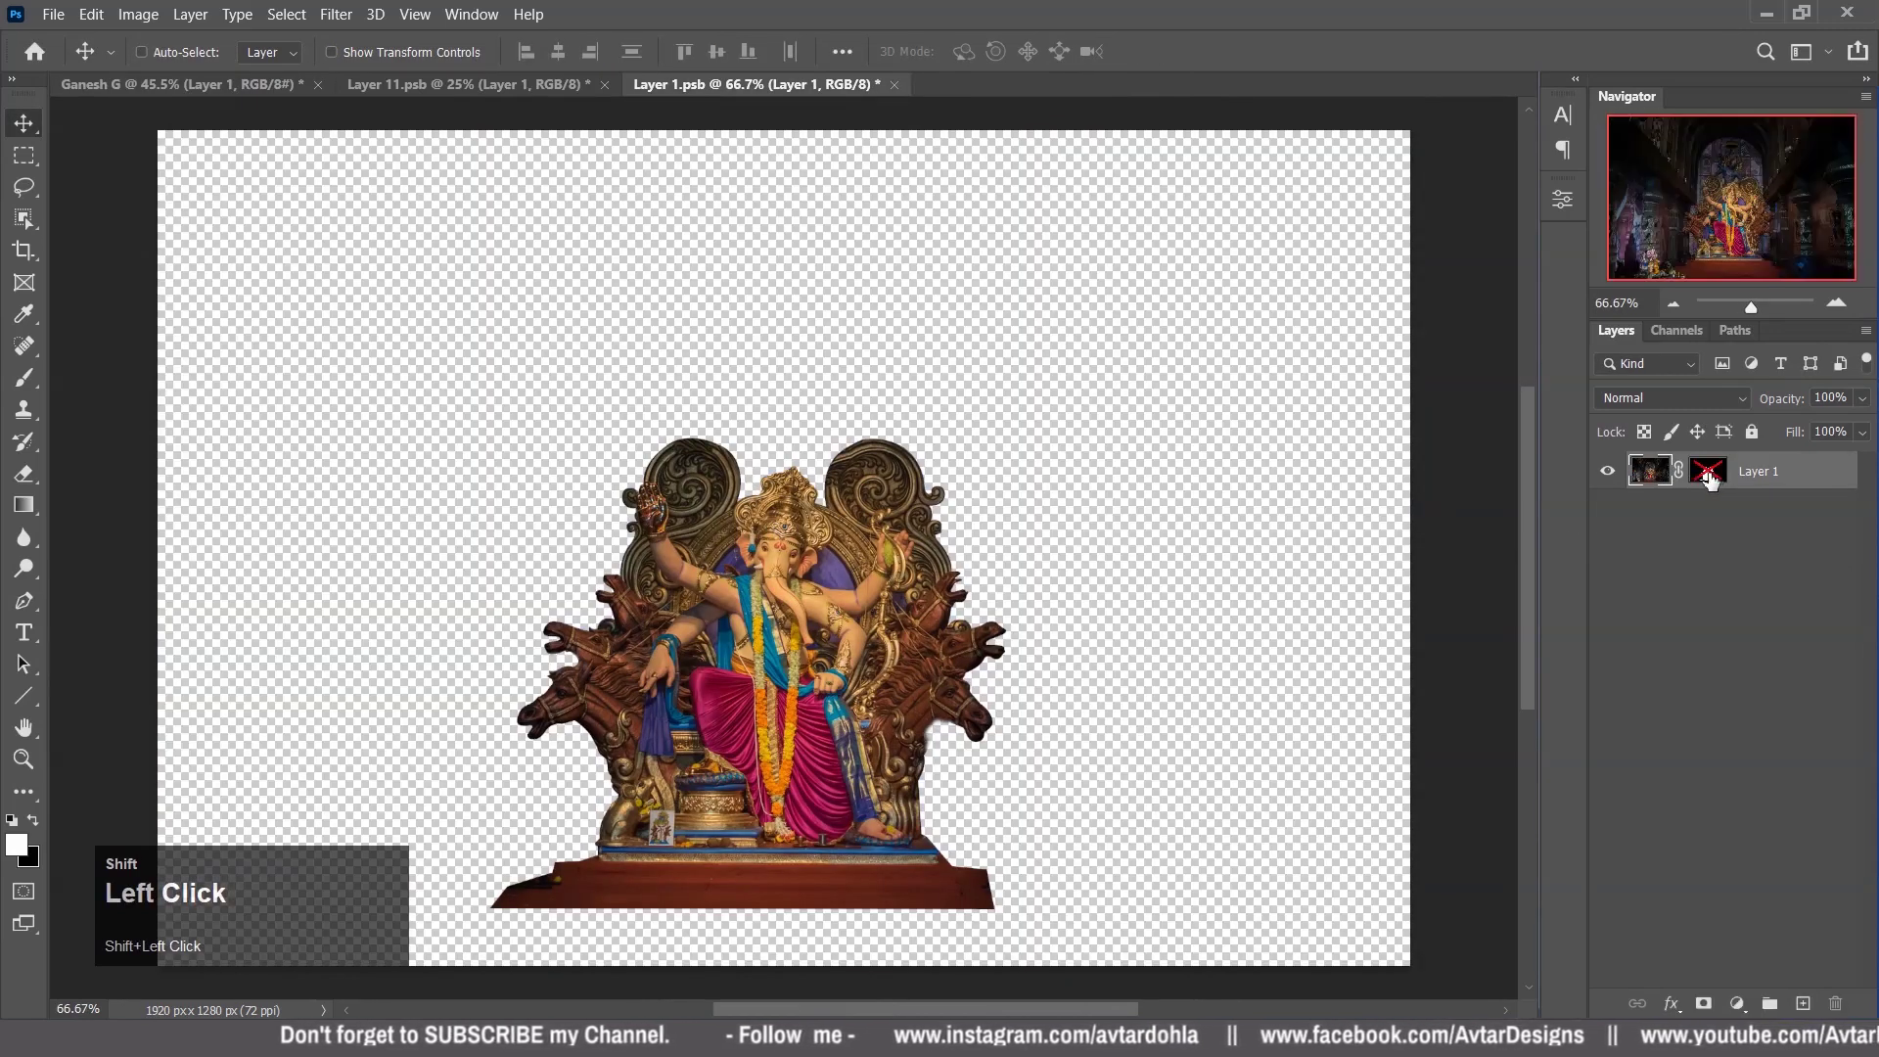
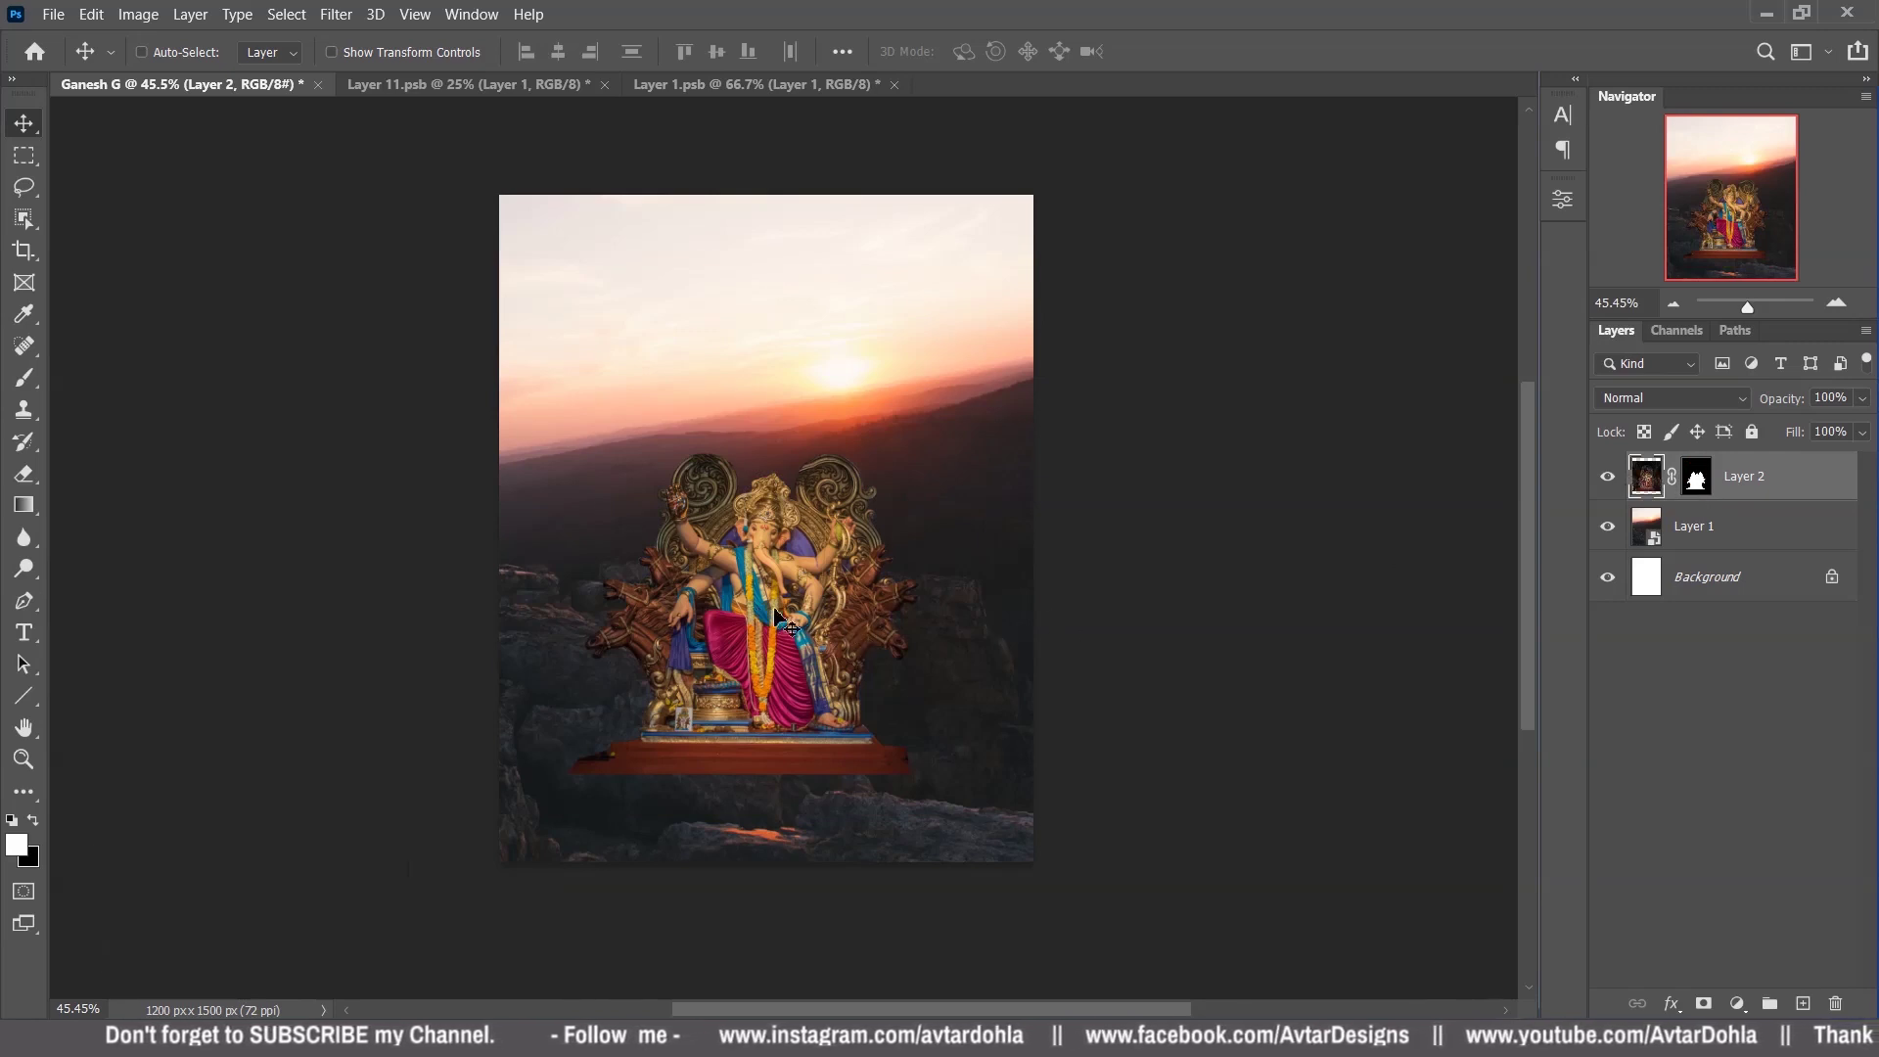
scroll("up", 3)
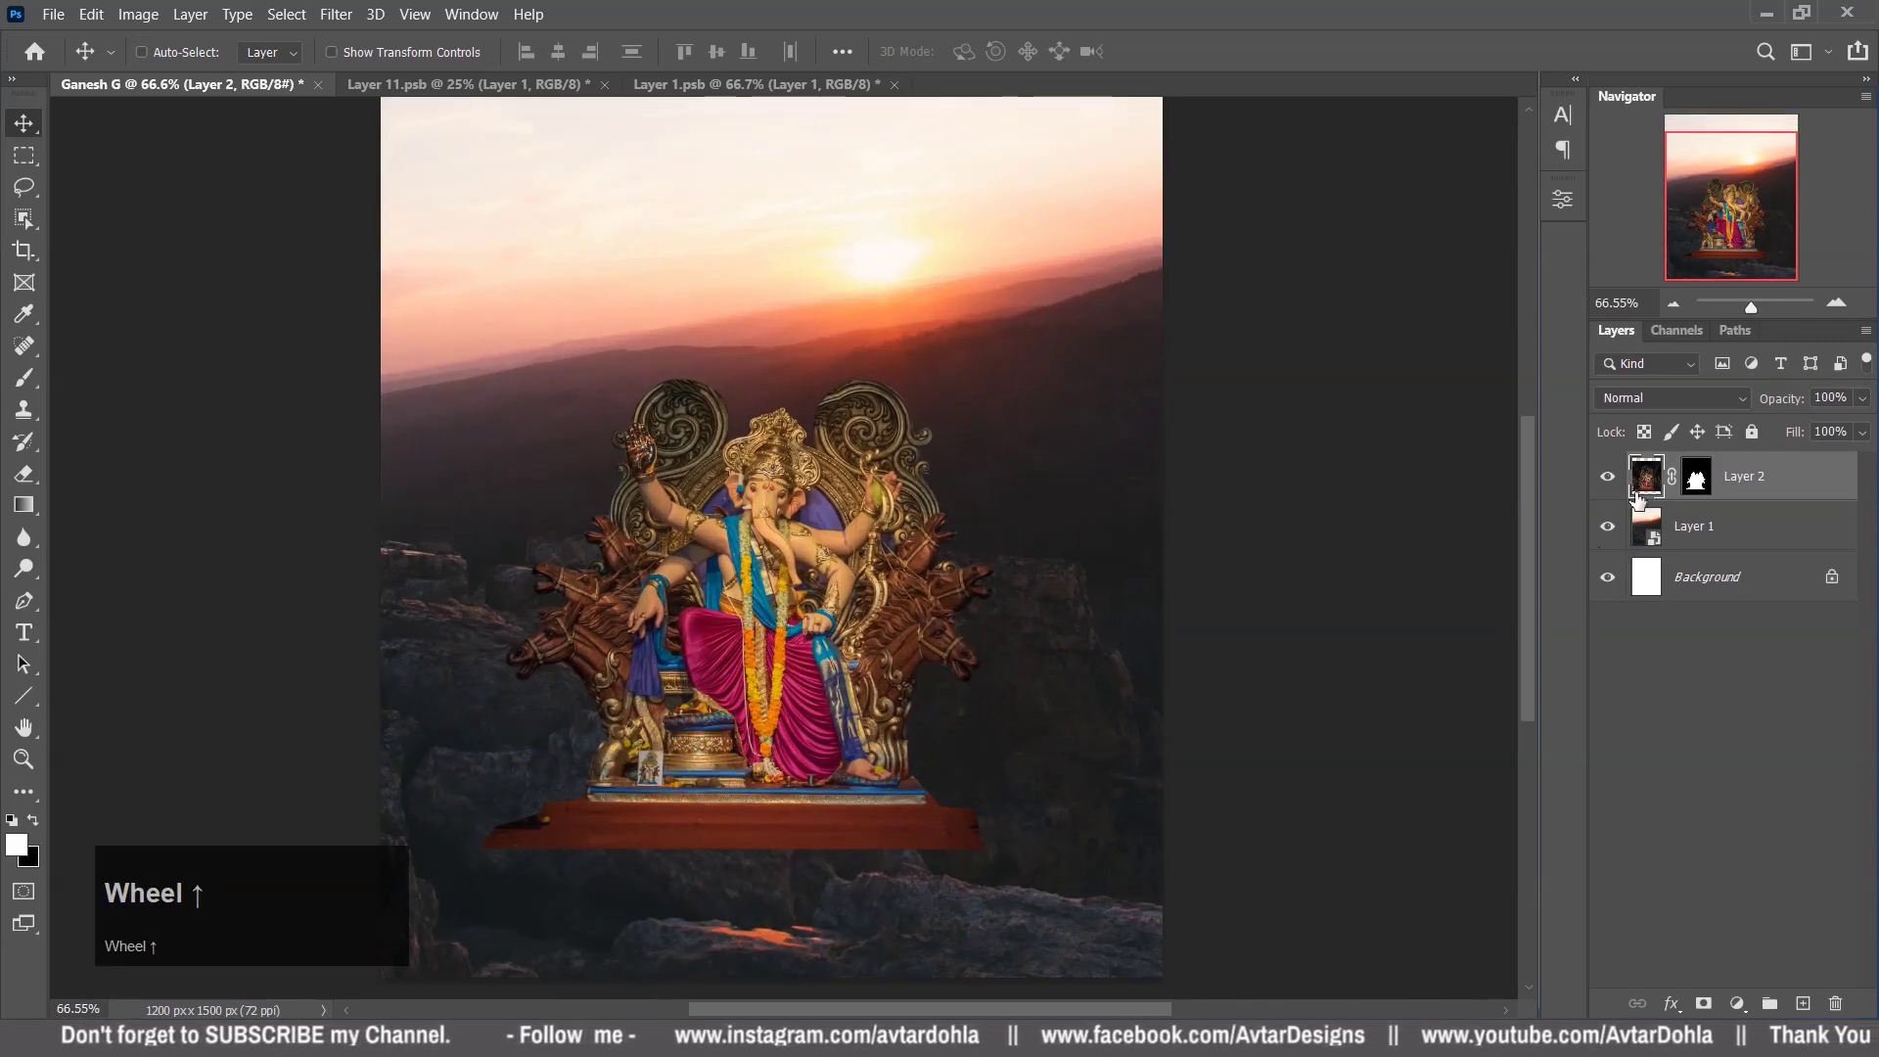
left_click(1743, 1009)
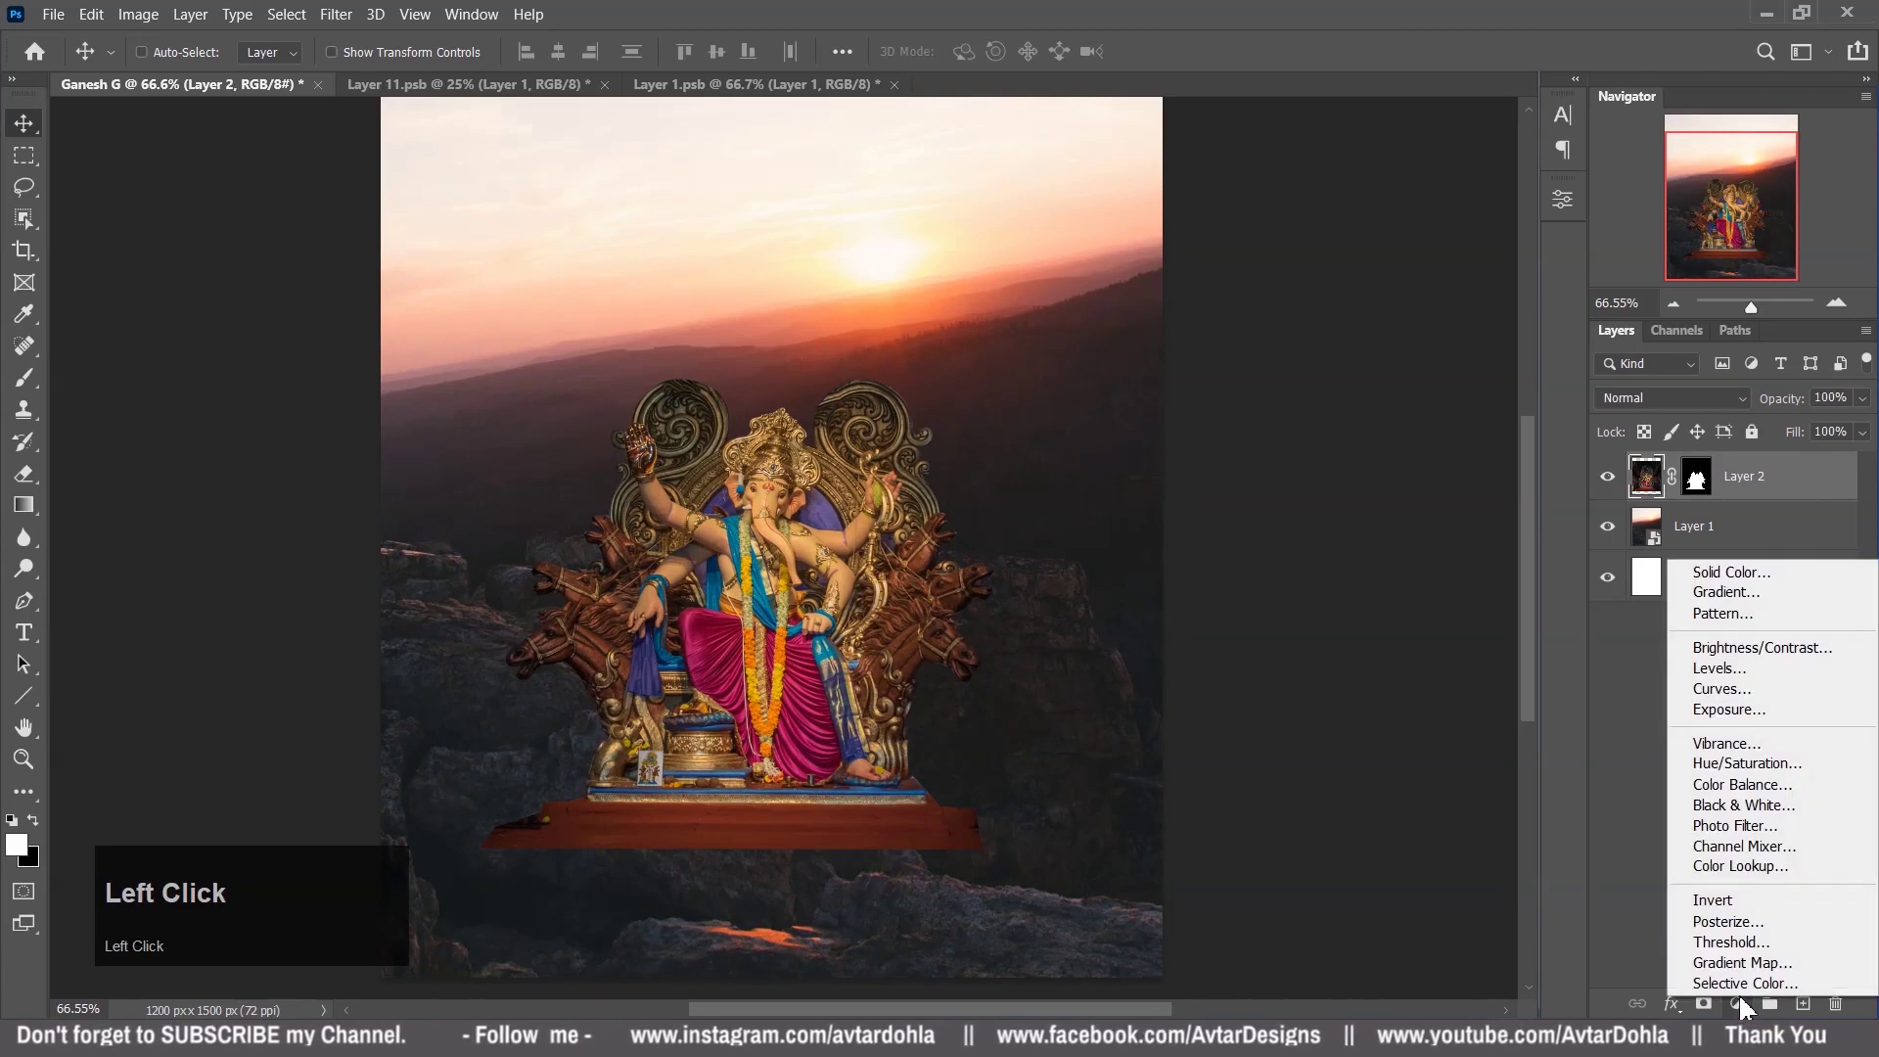
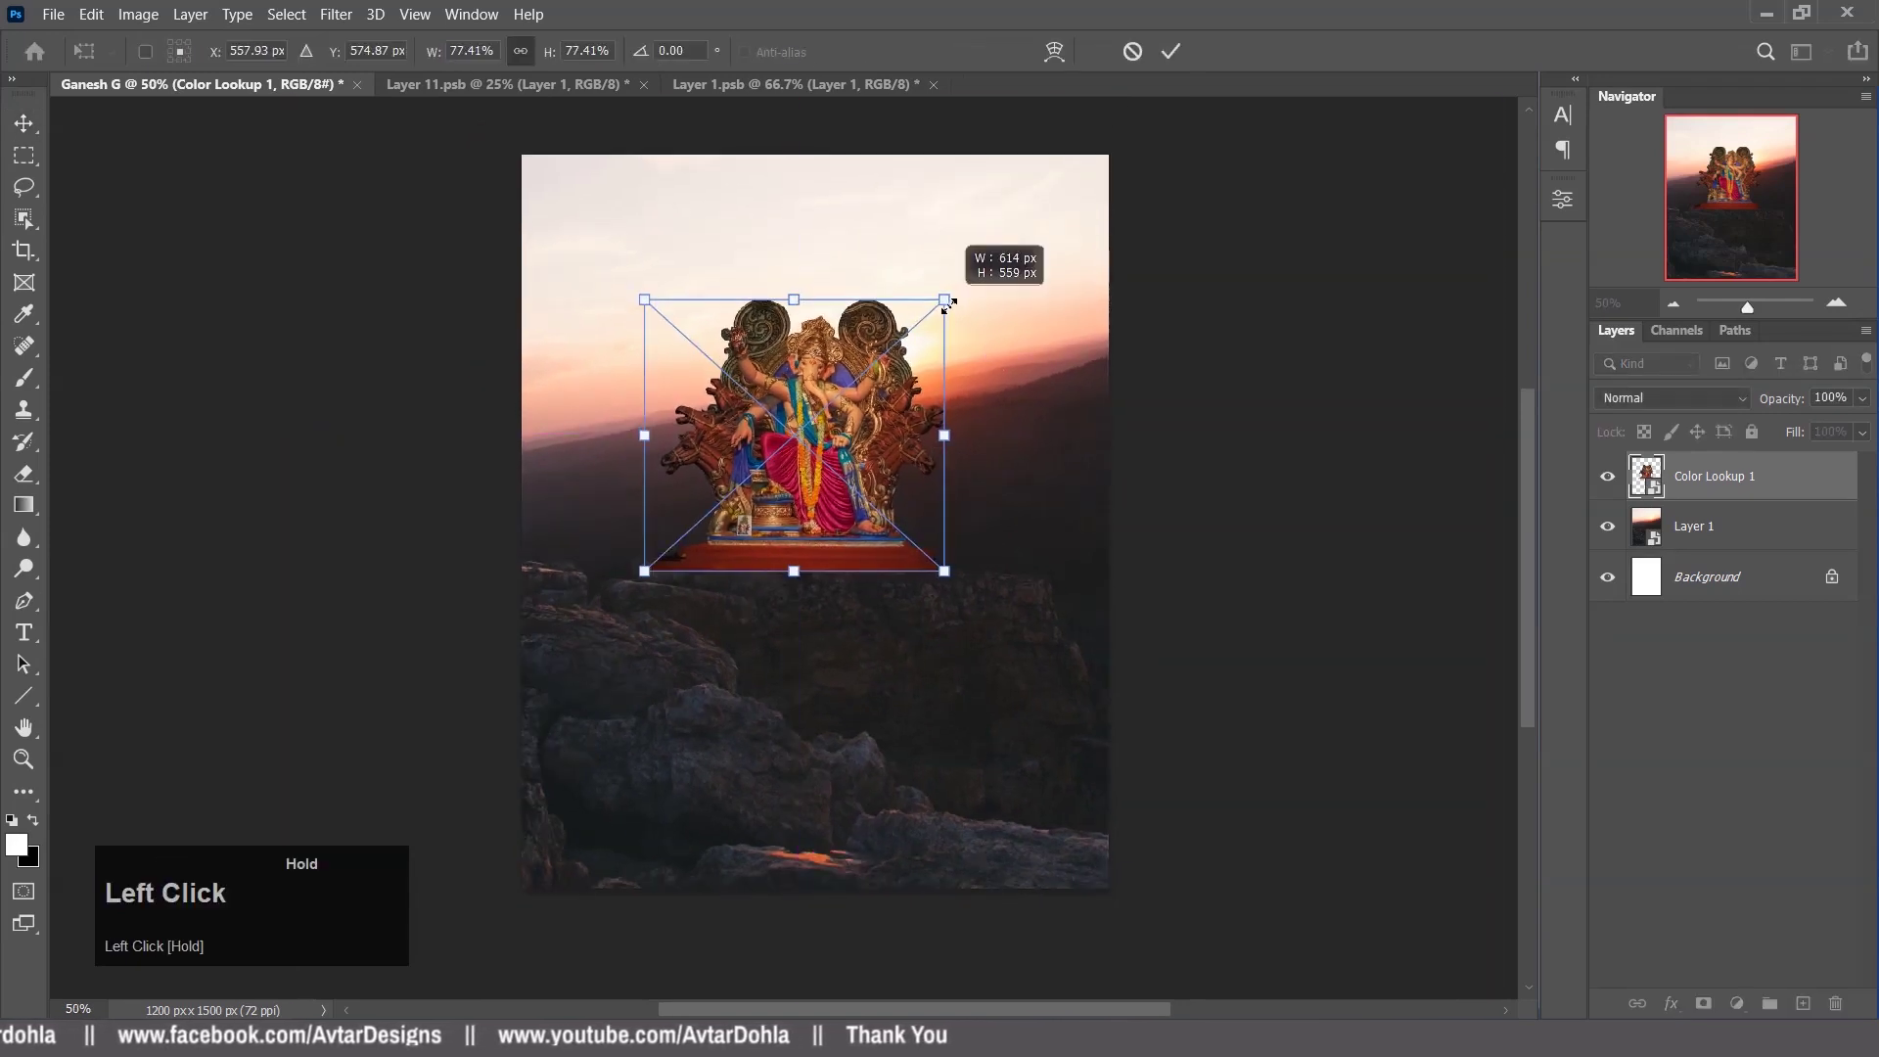
Confirm the idol's smaller size, centre it horizontally on the canvas, and add an empty layer above.
key("Return")
key("ctrl+a")
left_click(565, 65)
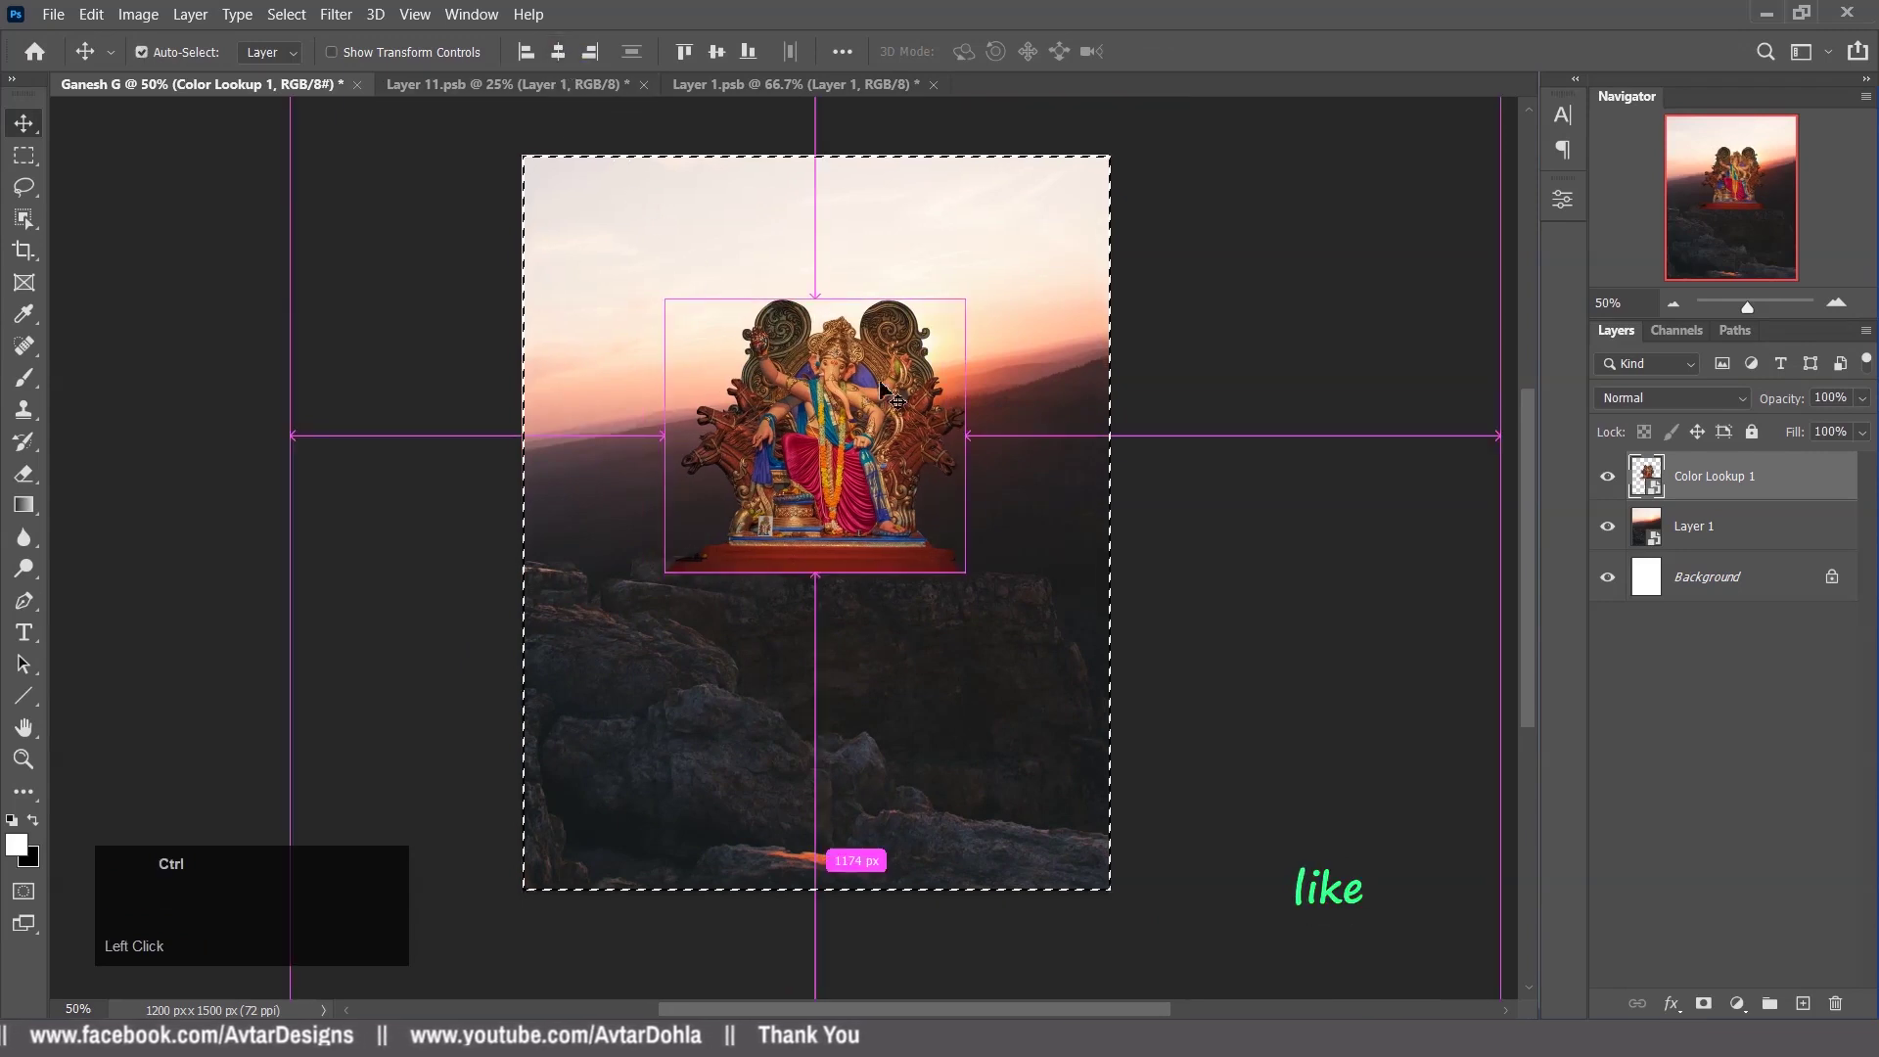
key("ctrl+d")
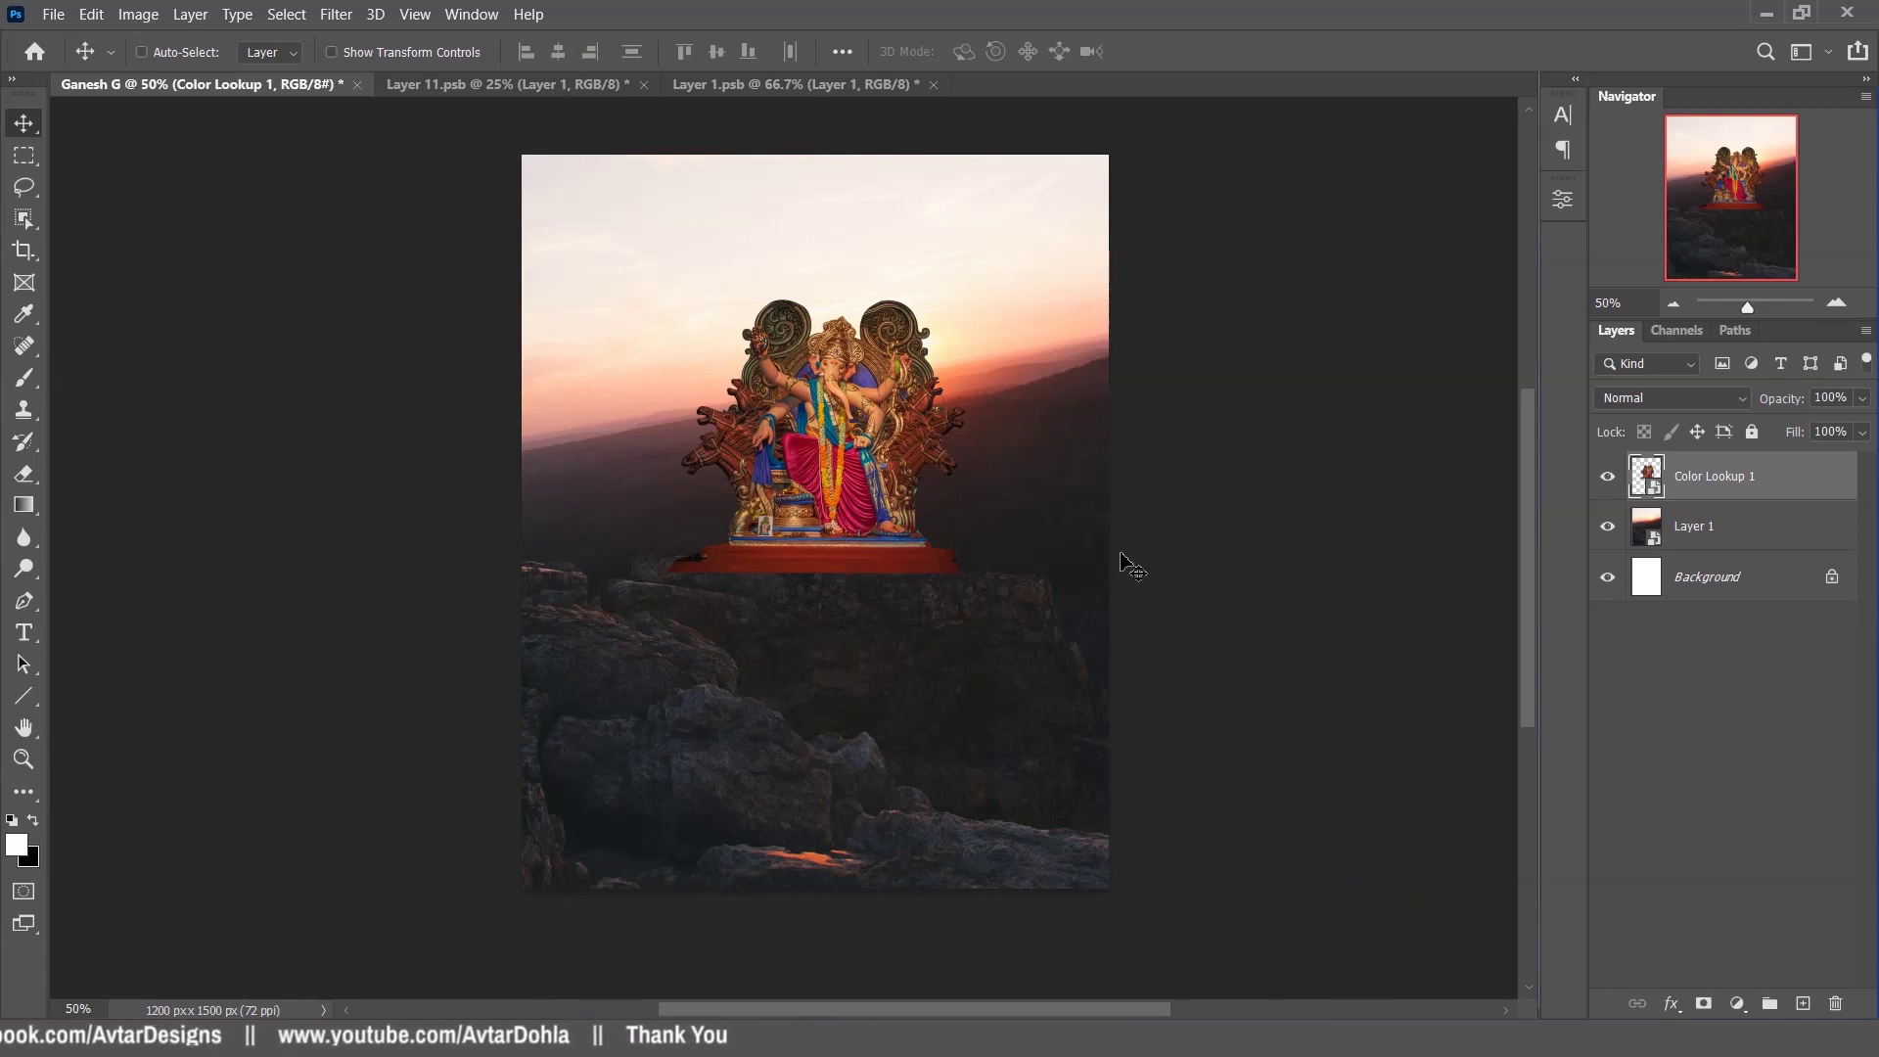
left_click(1812, 1001)
Switch to the Brush tool and choose a Powder smoke brush for painting.
right_click(35, 382)
left_click(172, 390)
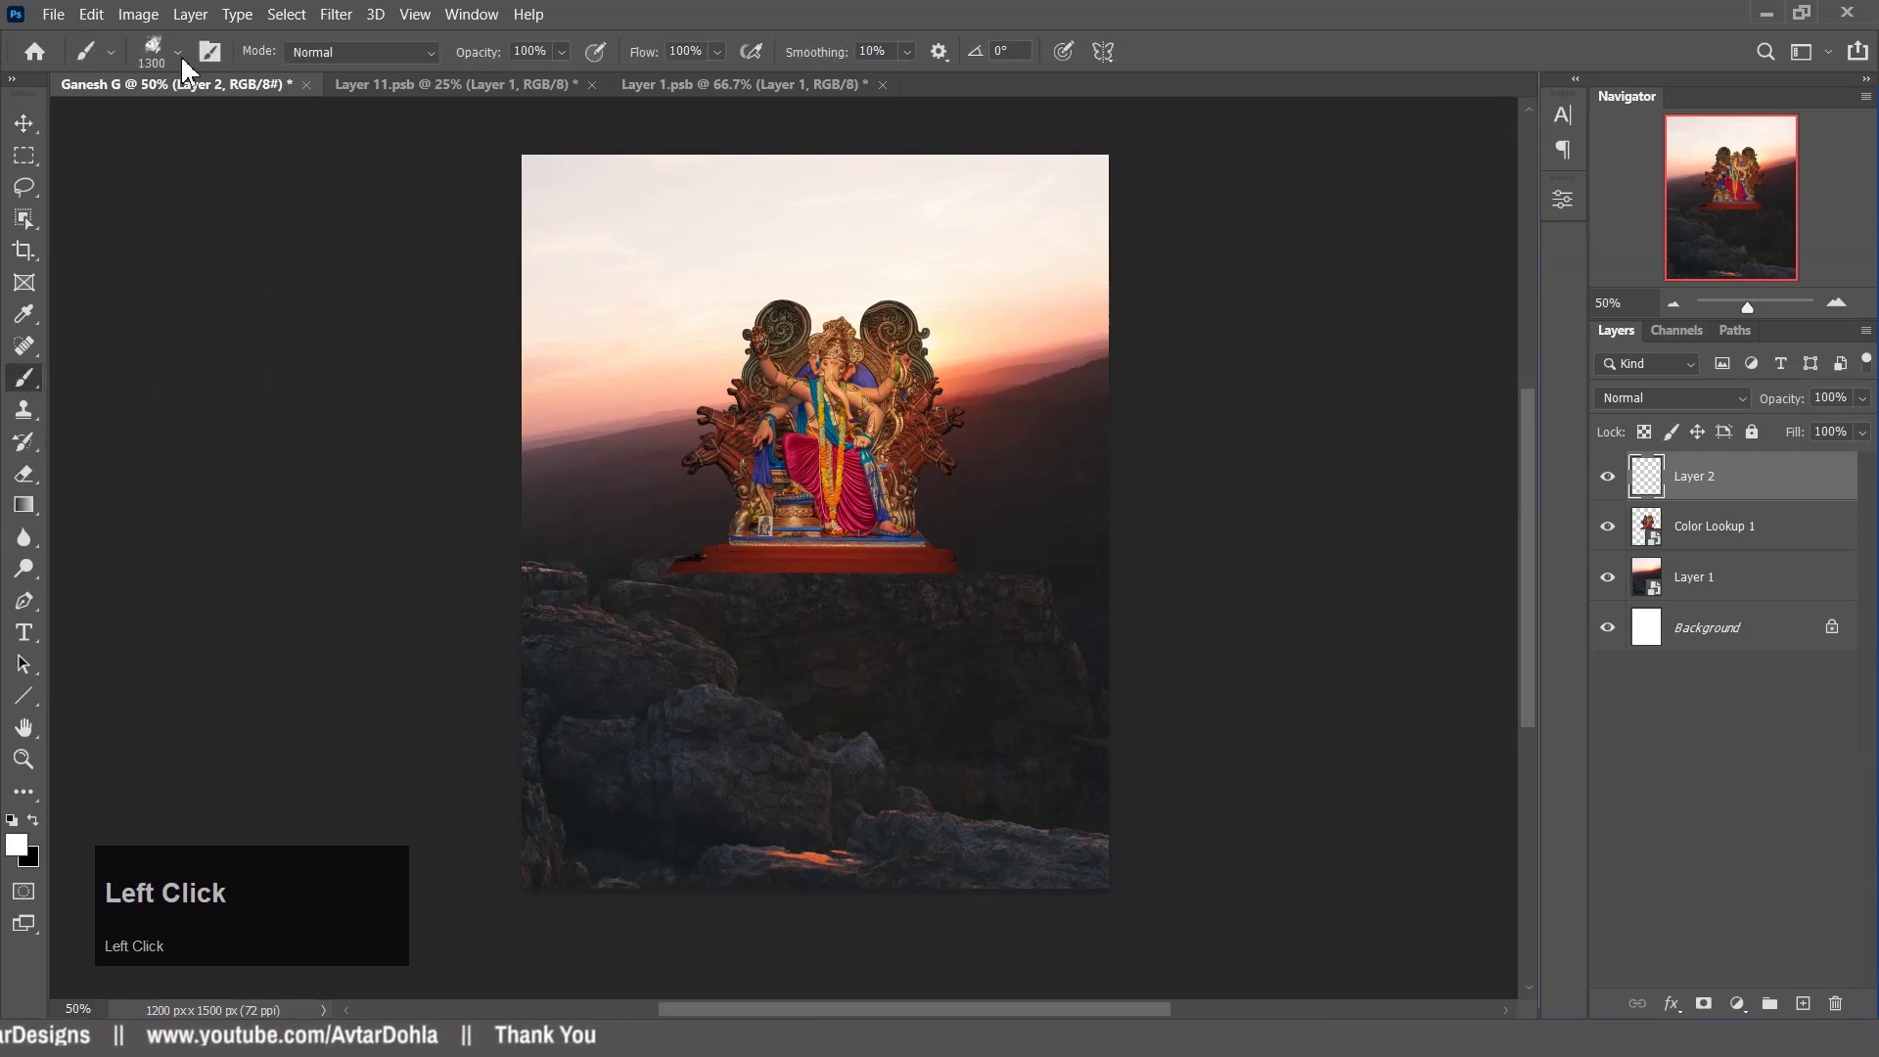
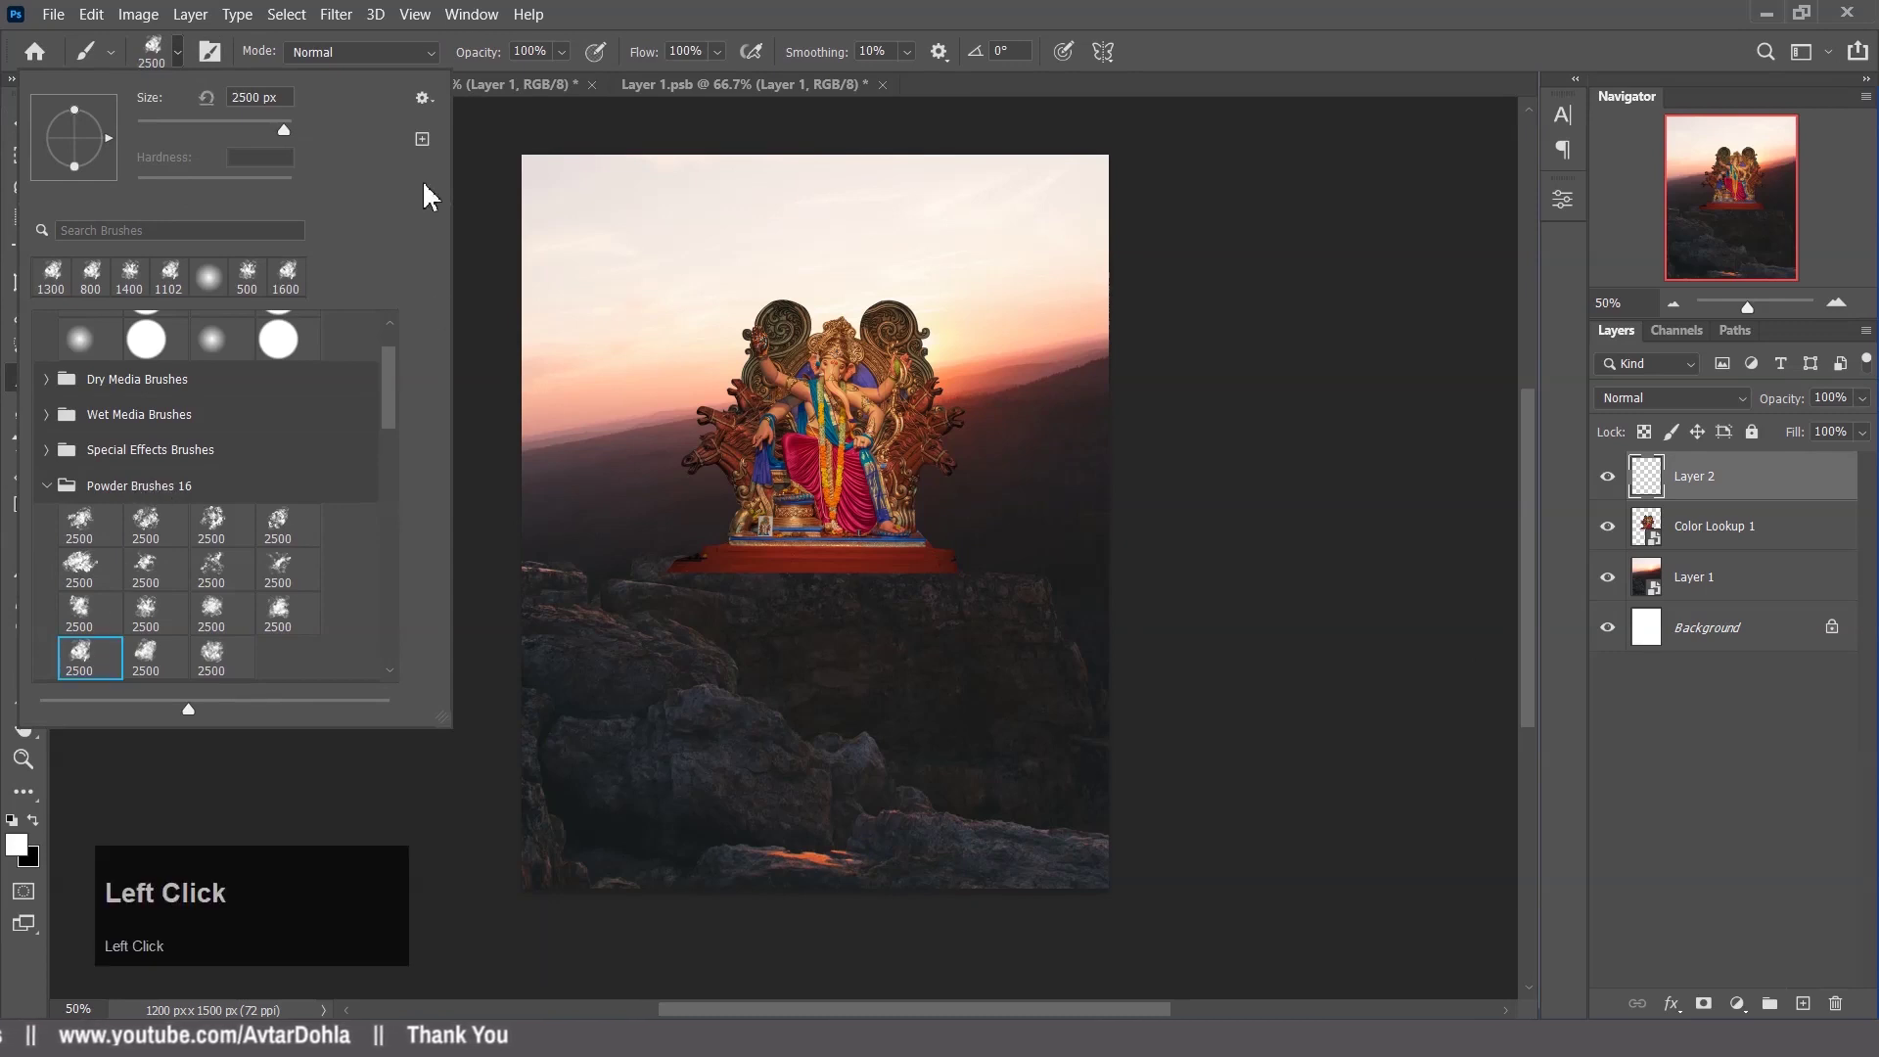
left_click(61, 288)
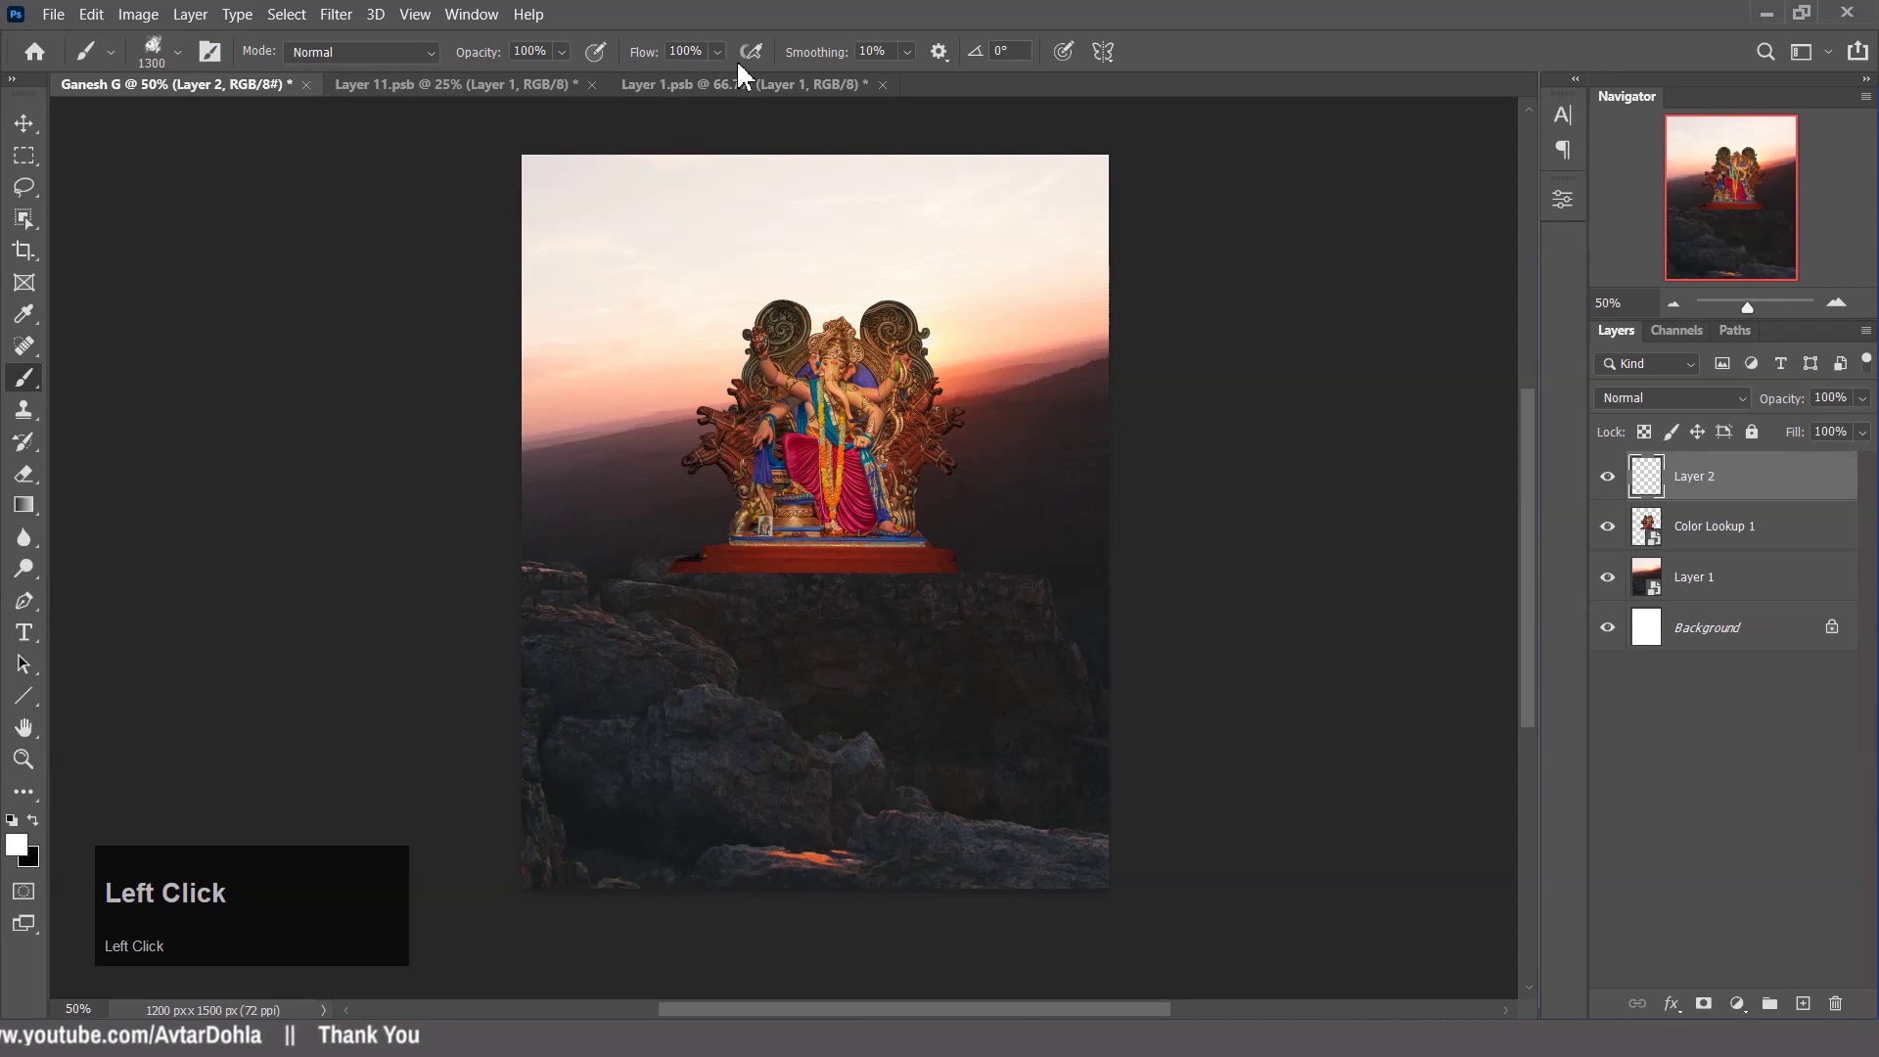
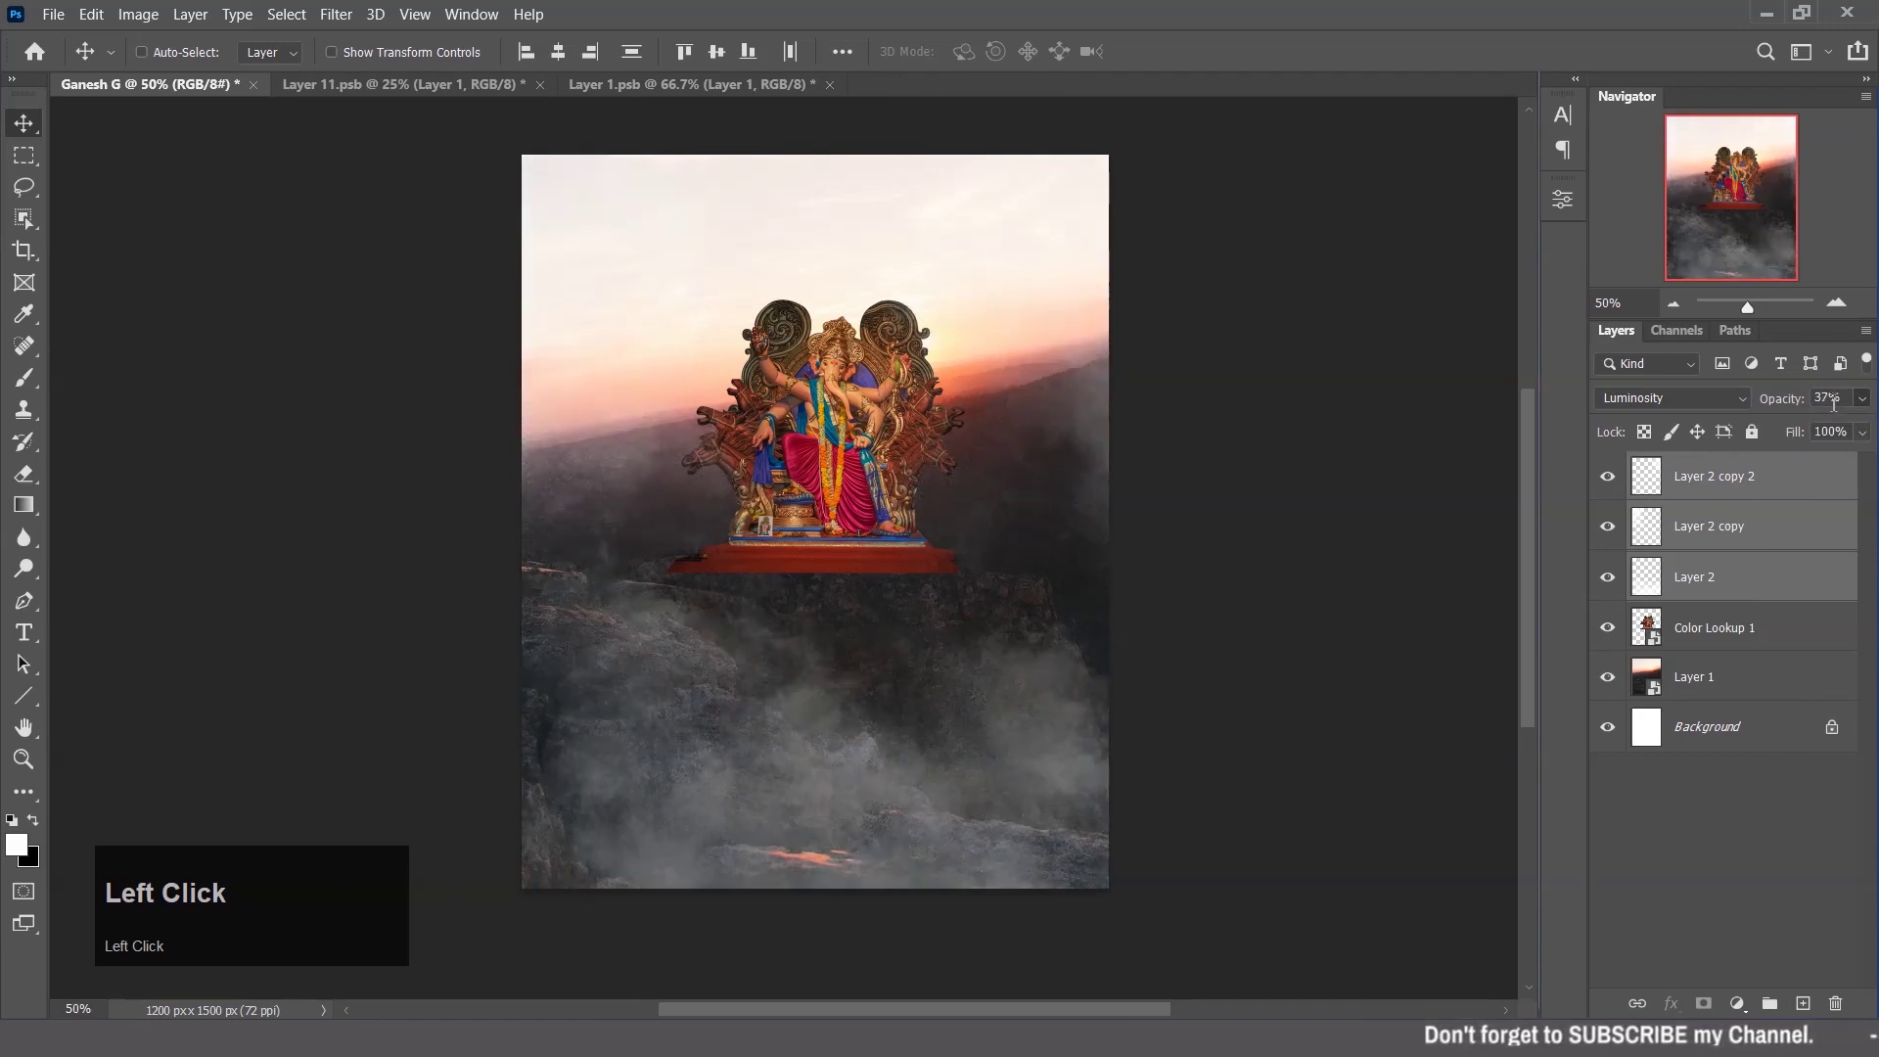
Set the smoke layers' opacity to about 40% and select the sunset rocks layer.
type("42")
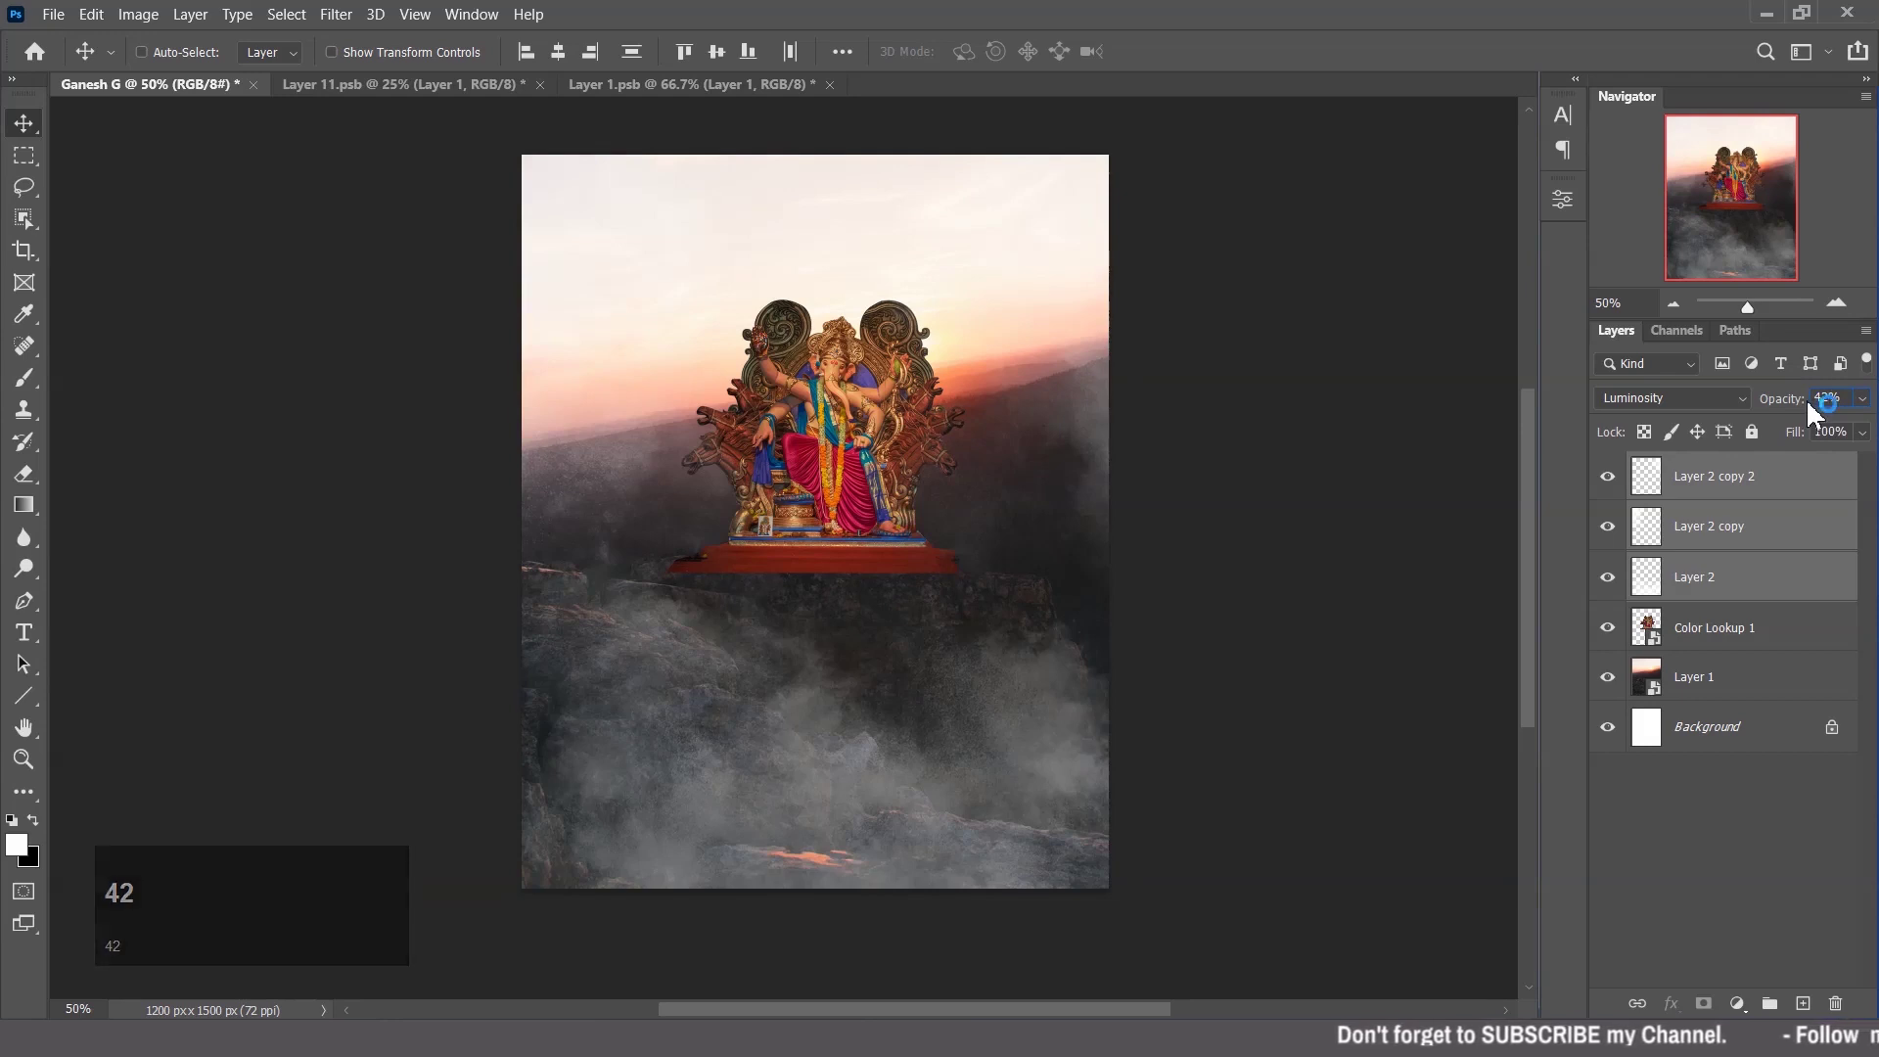
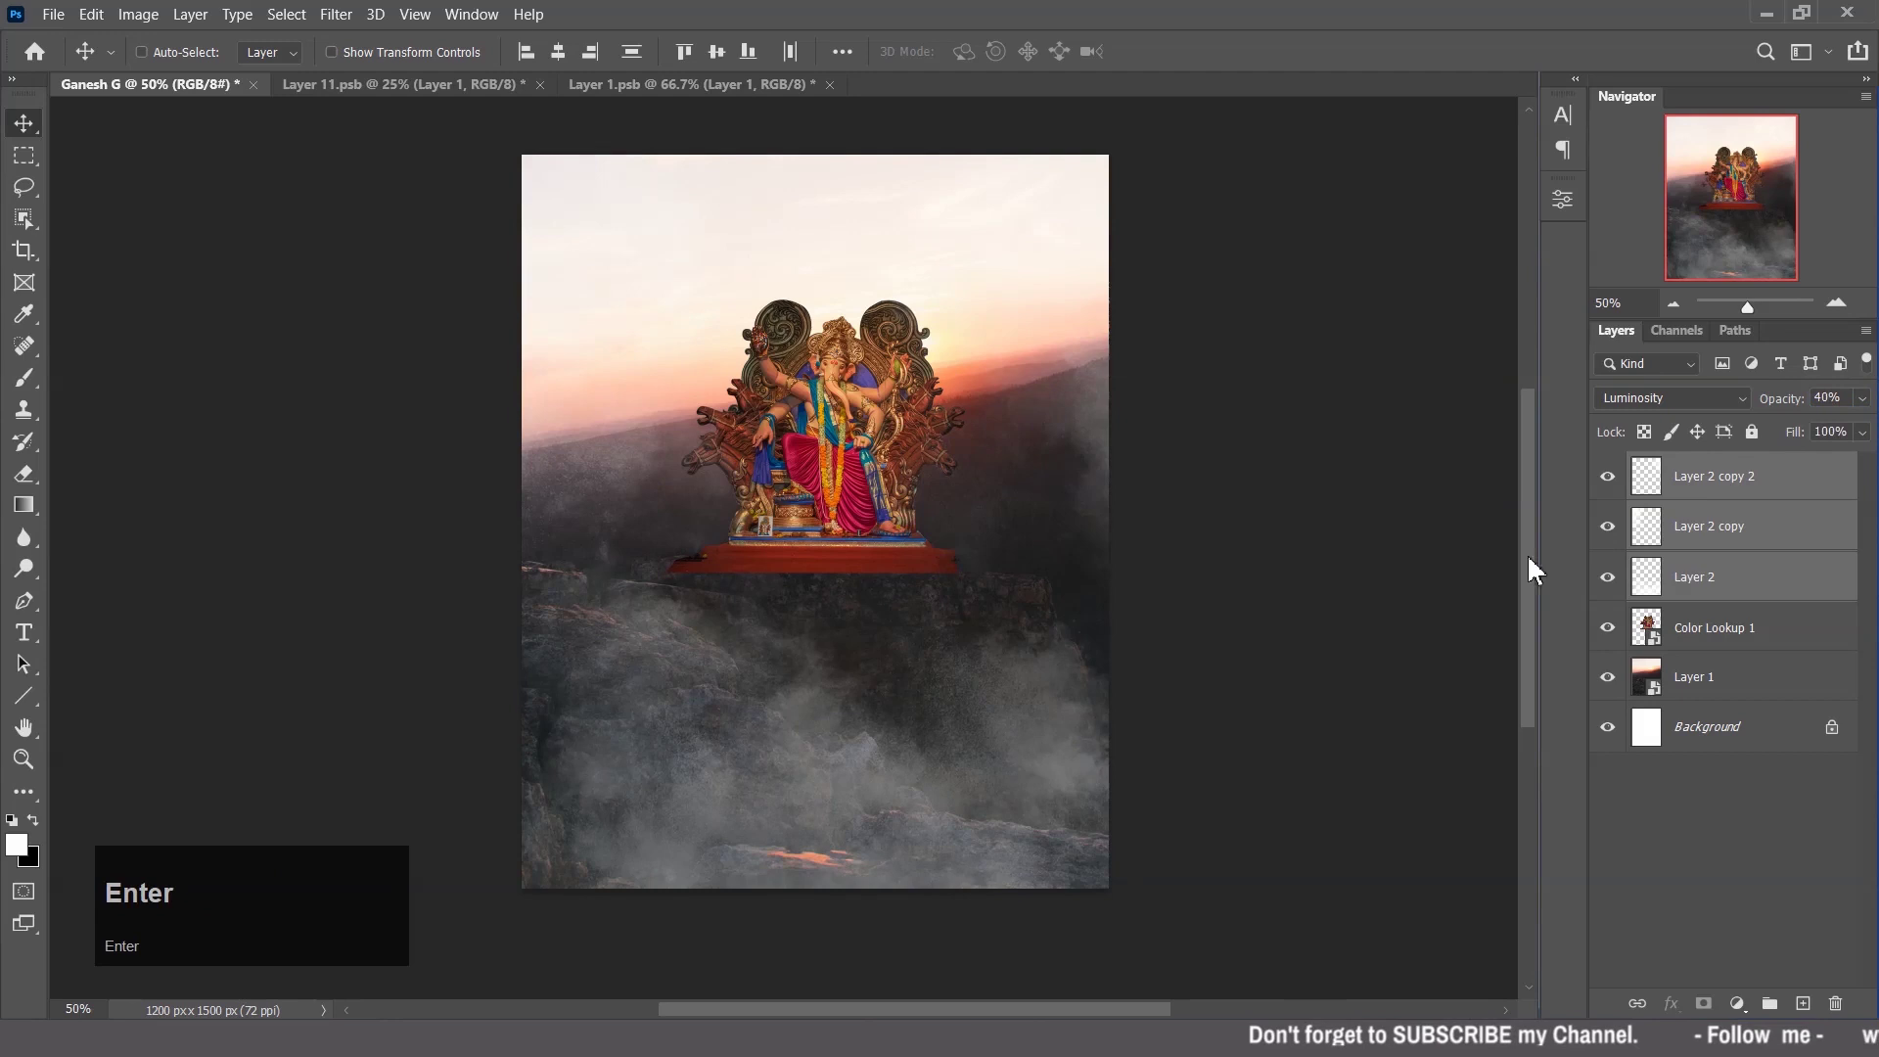
left_click(1714, 819)
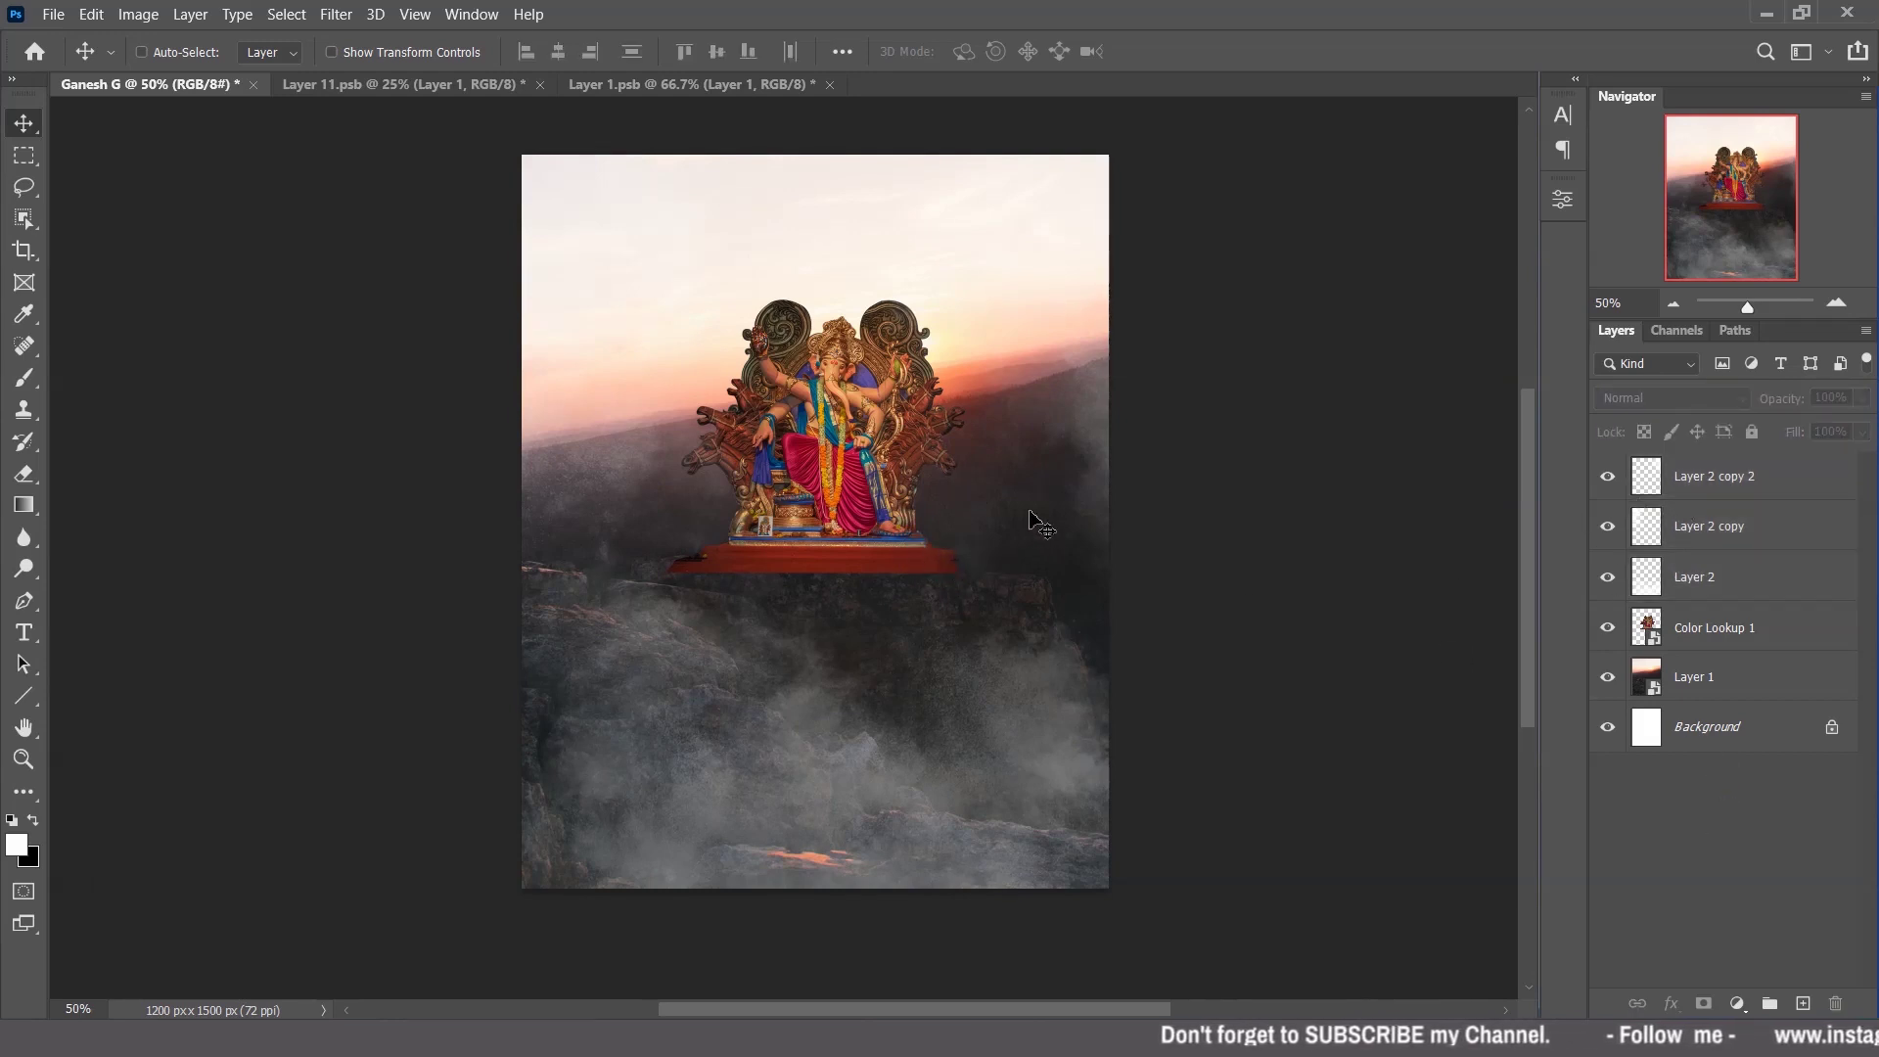
left_click(1611, 642)
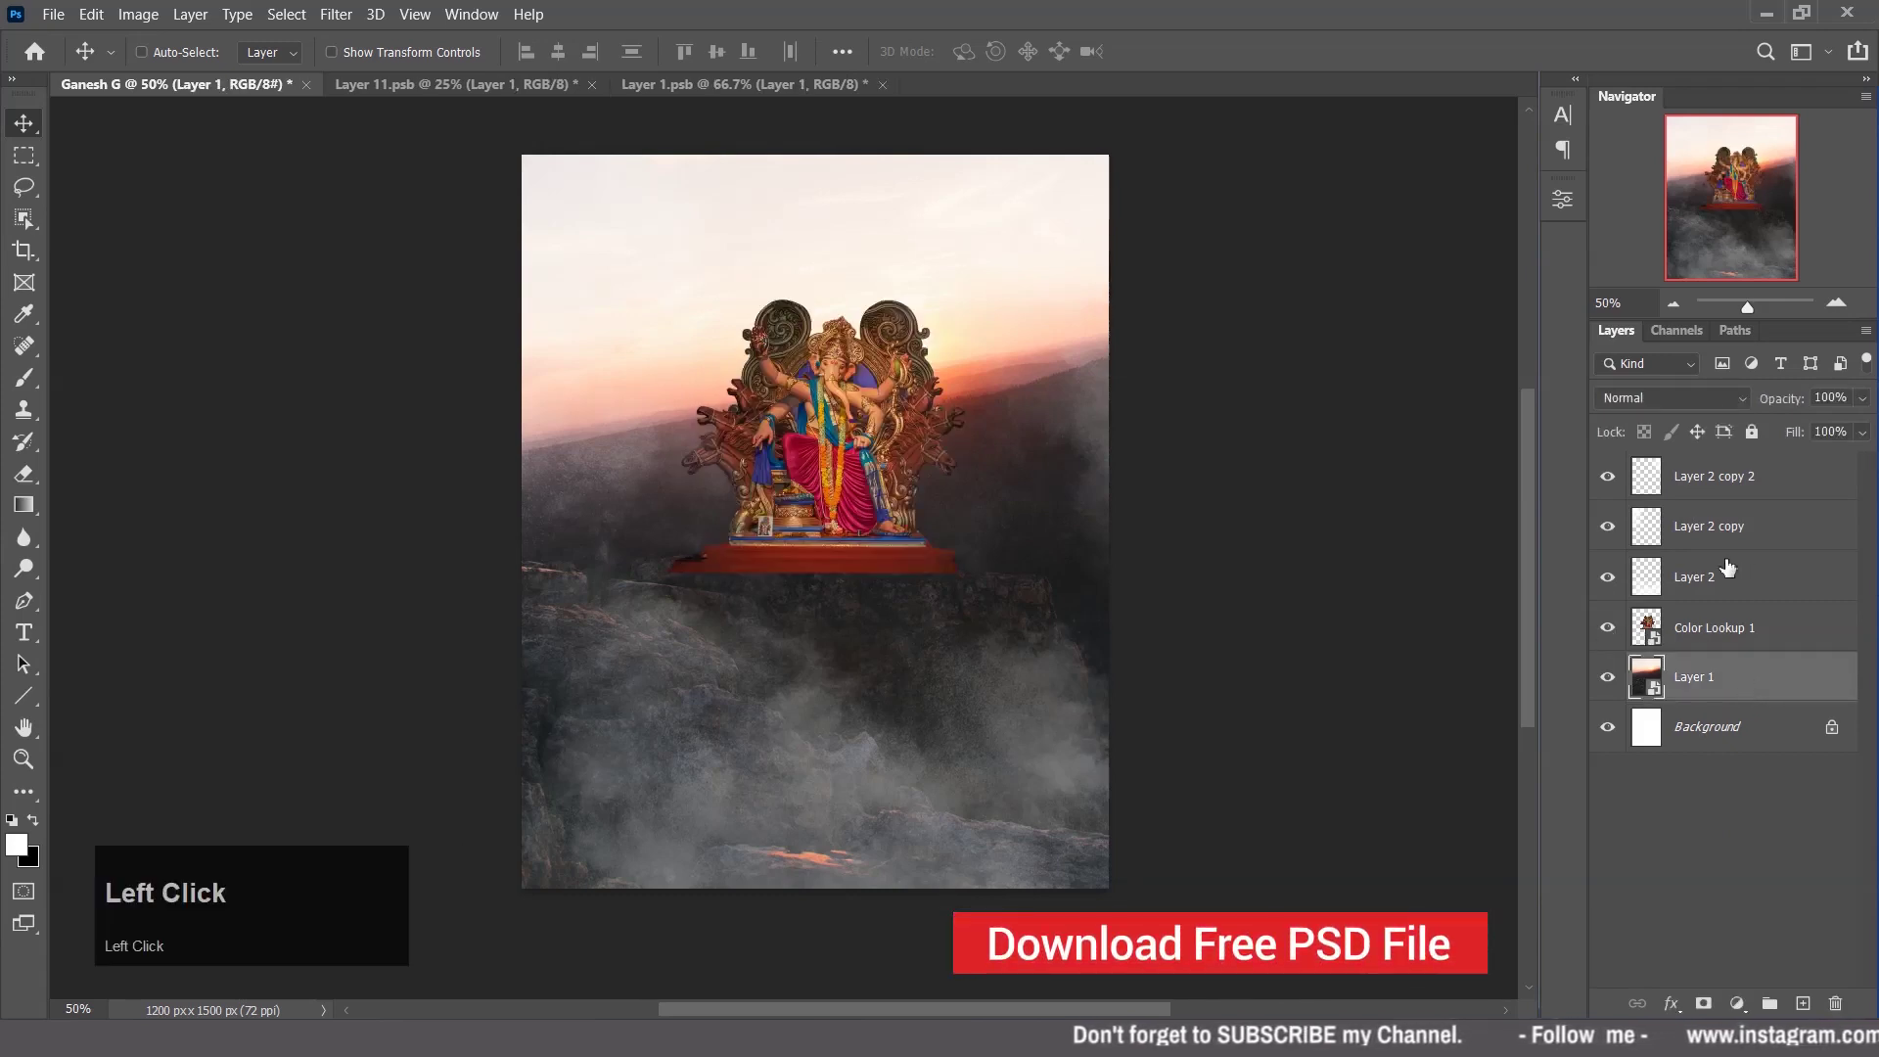
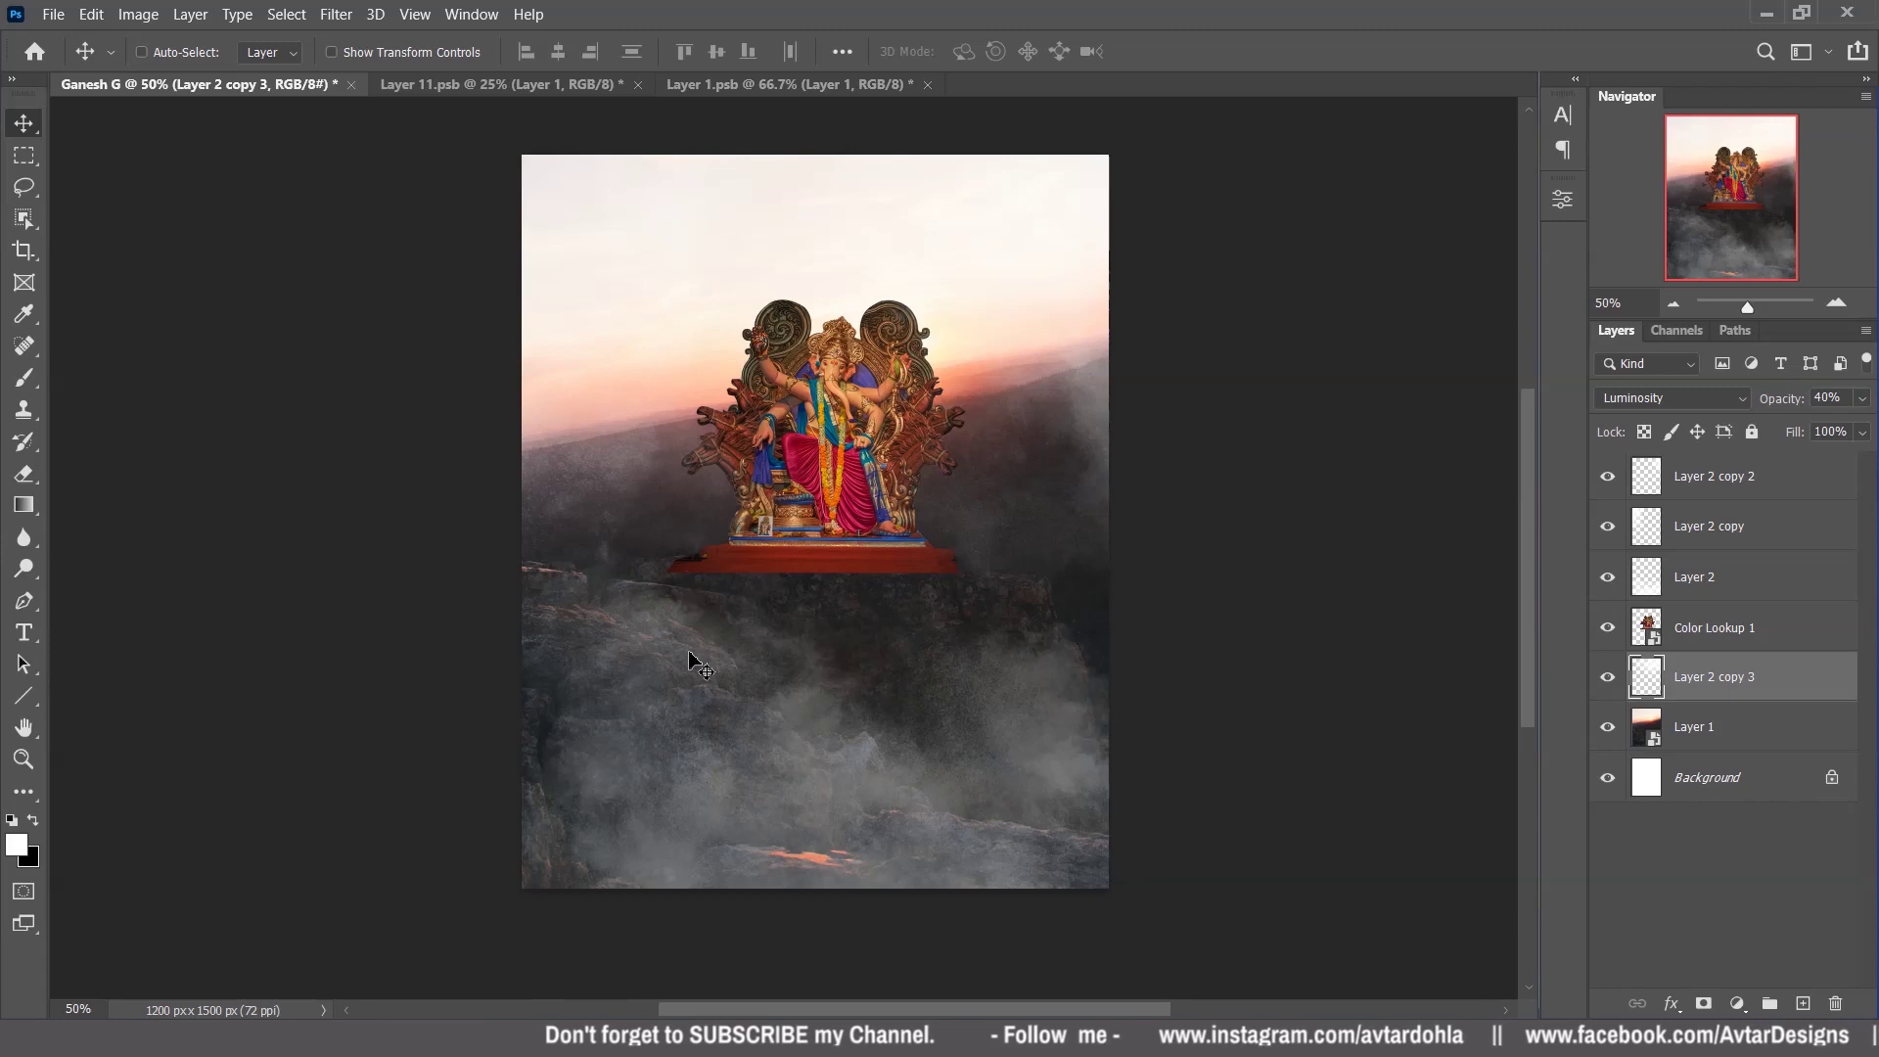
Mask Color Lookup 1 and fade the idol's base into the smoke with a black-to-white gradient.
left_click(1725, 647)
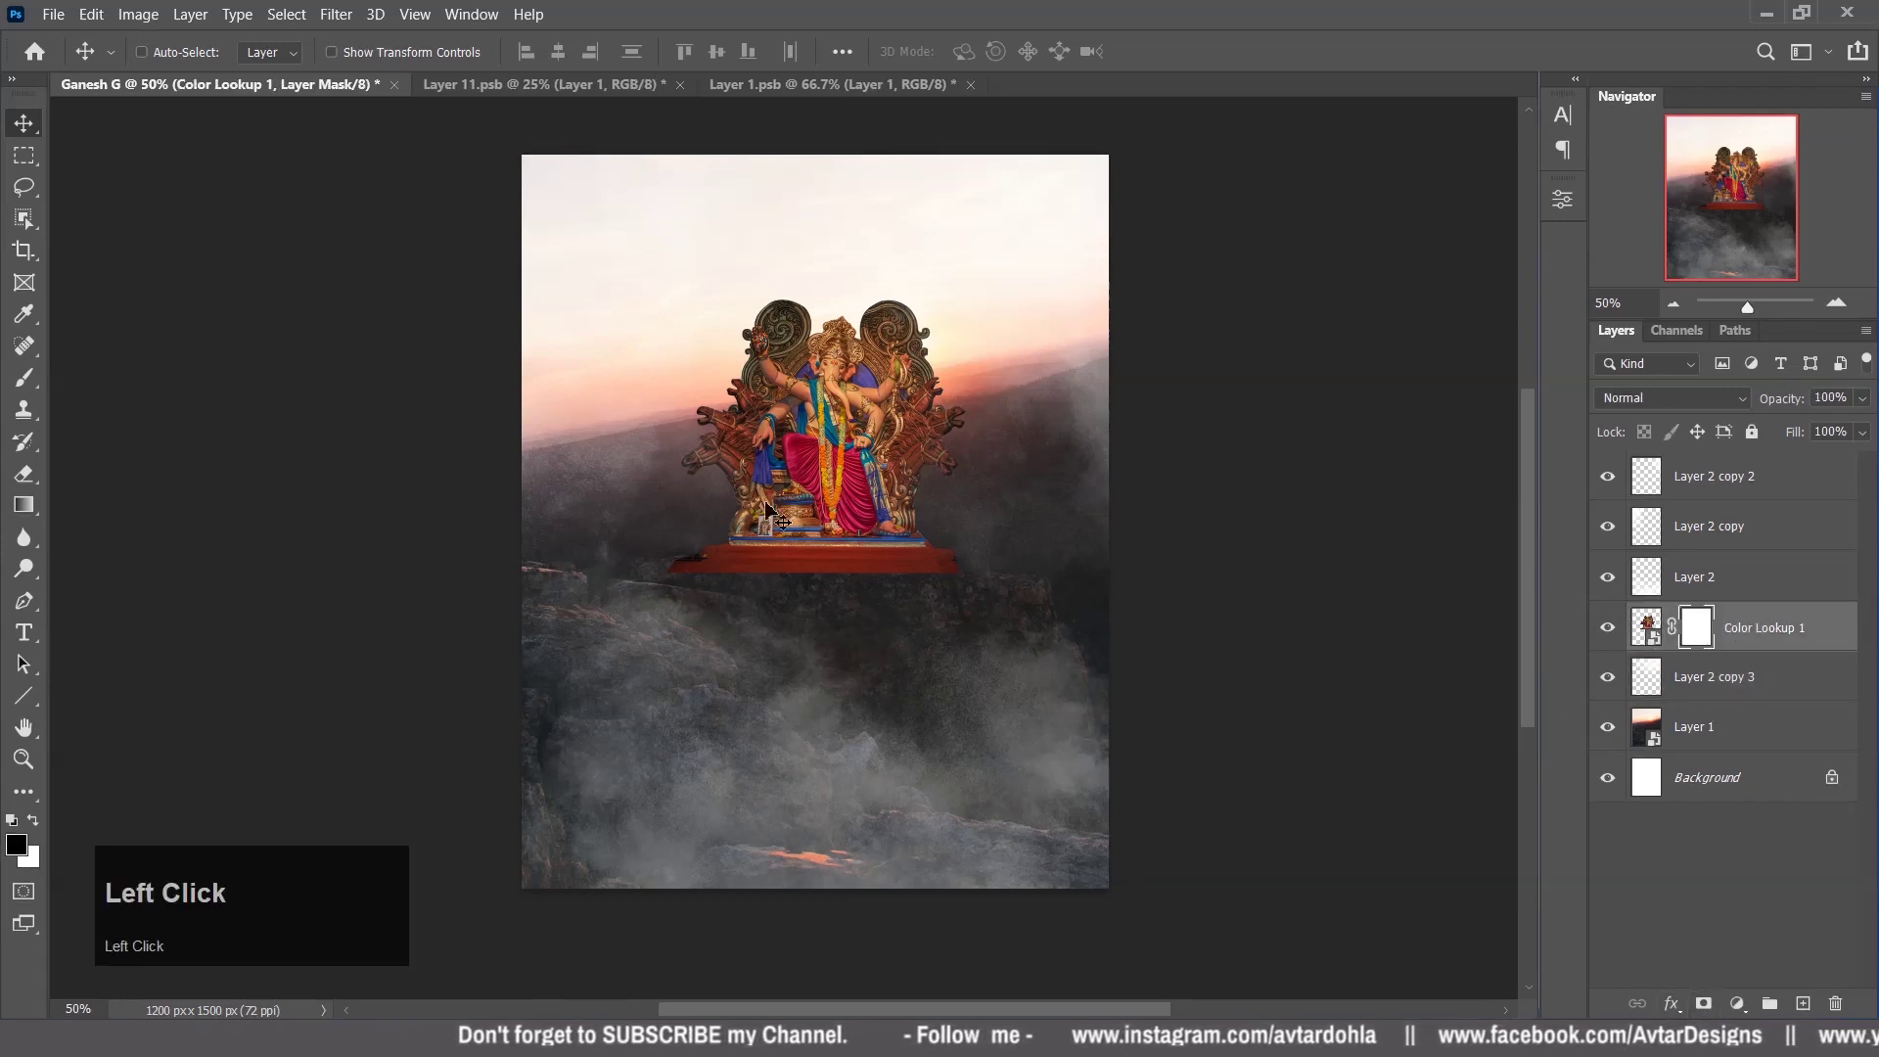
right_click(35, 528)
left_click(146, 511)
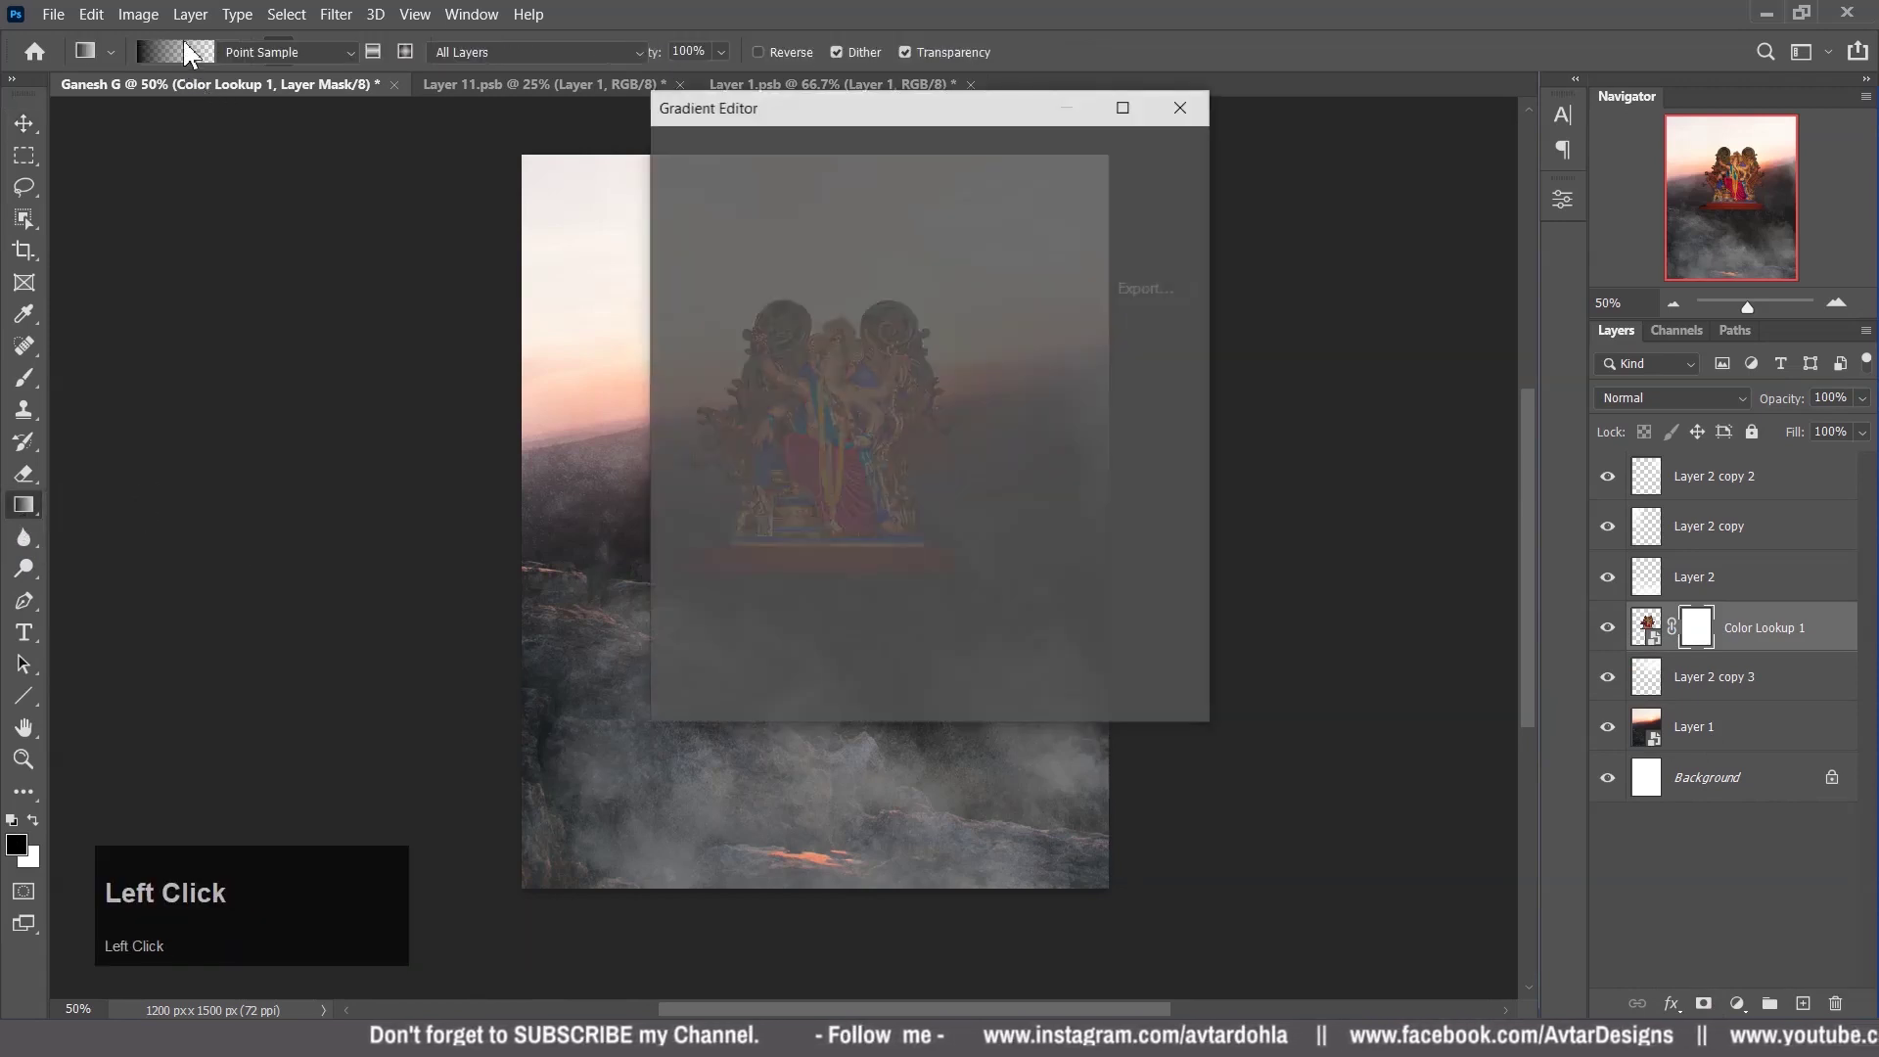
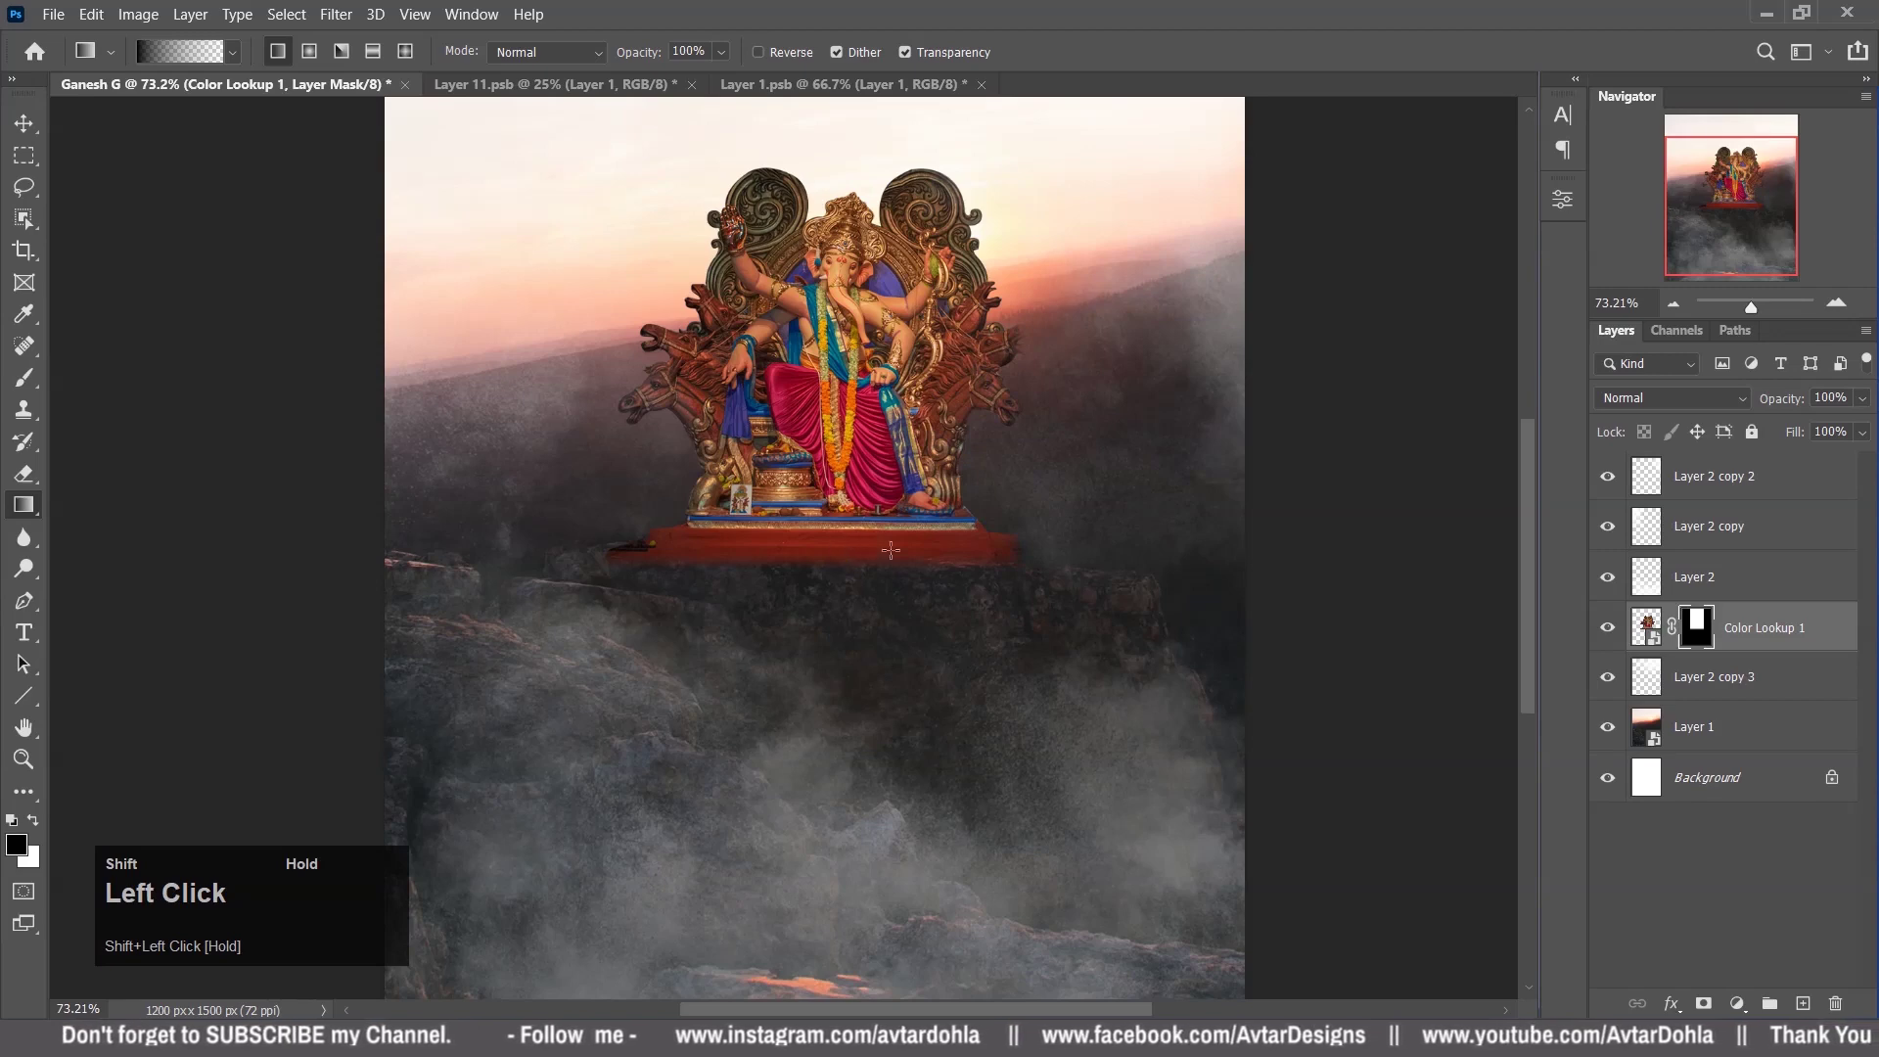
scroll("down", 3)
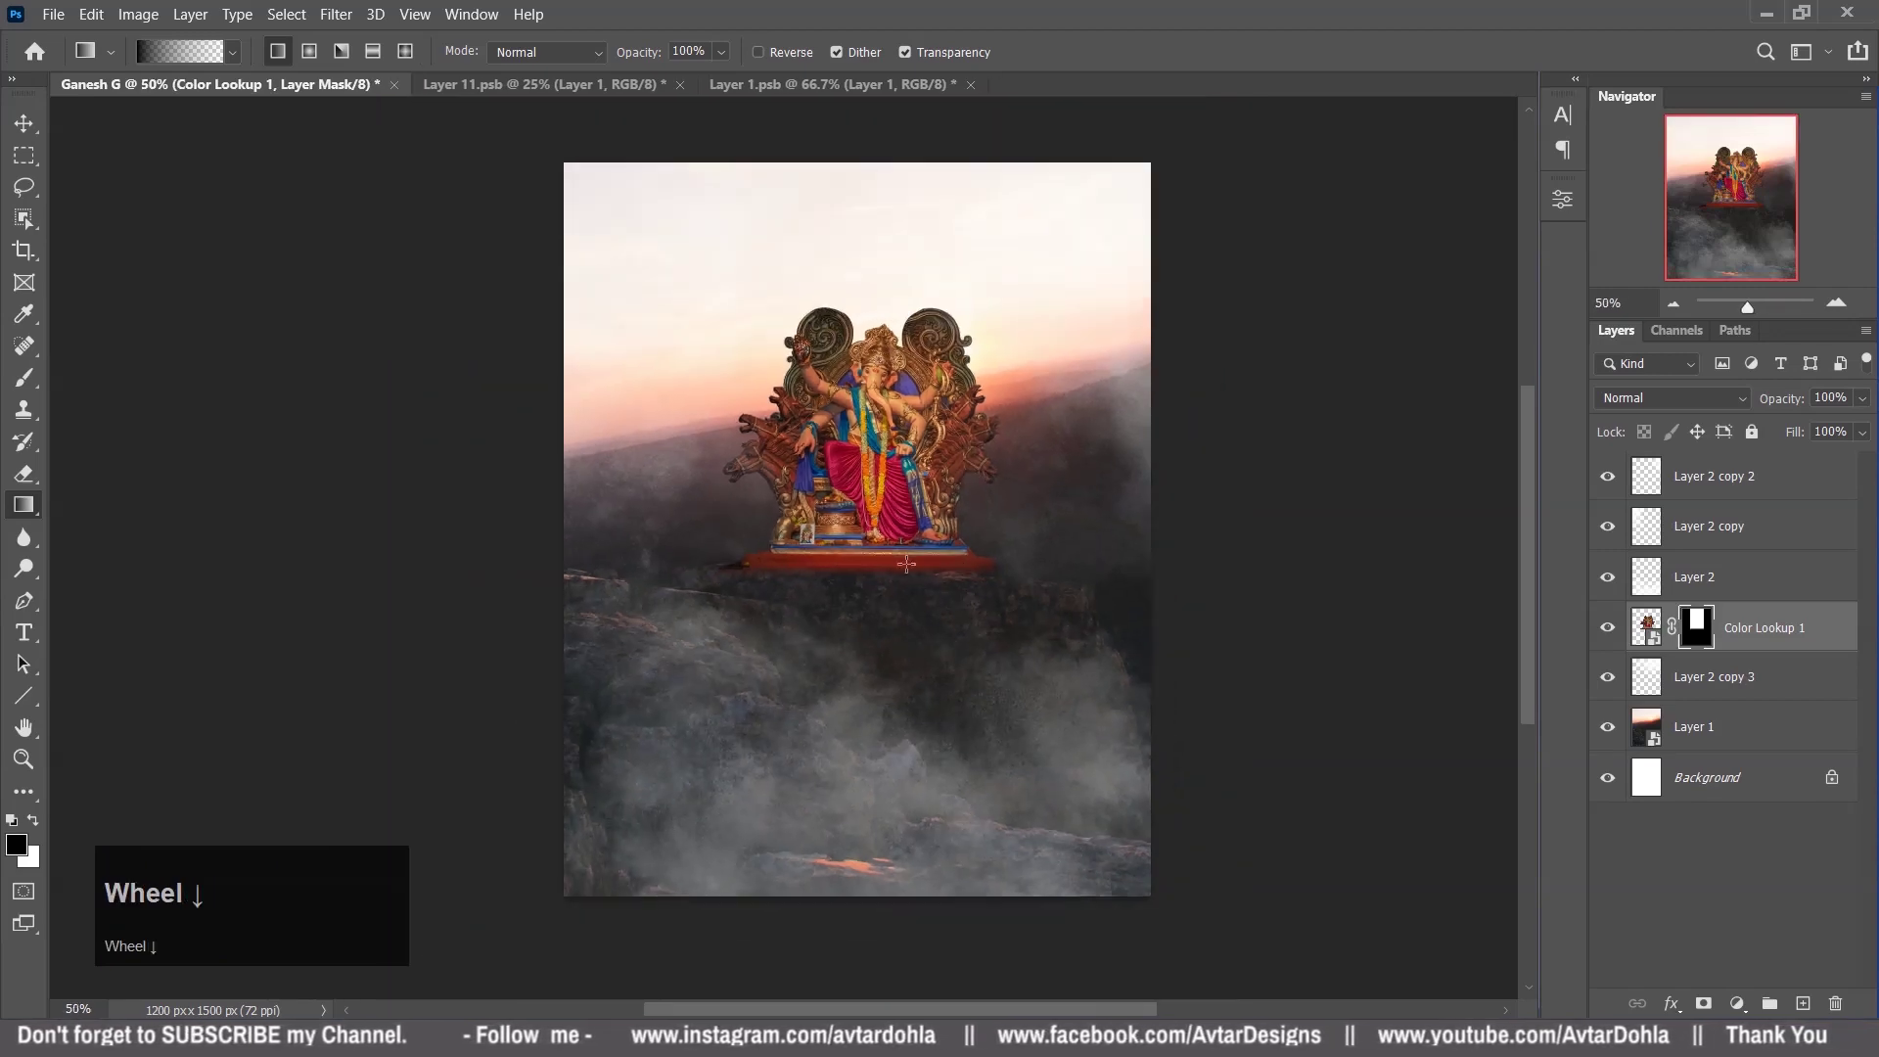
scroll("down", 3)
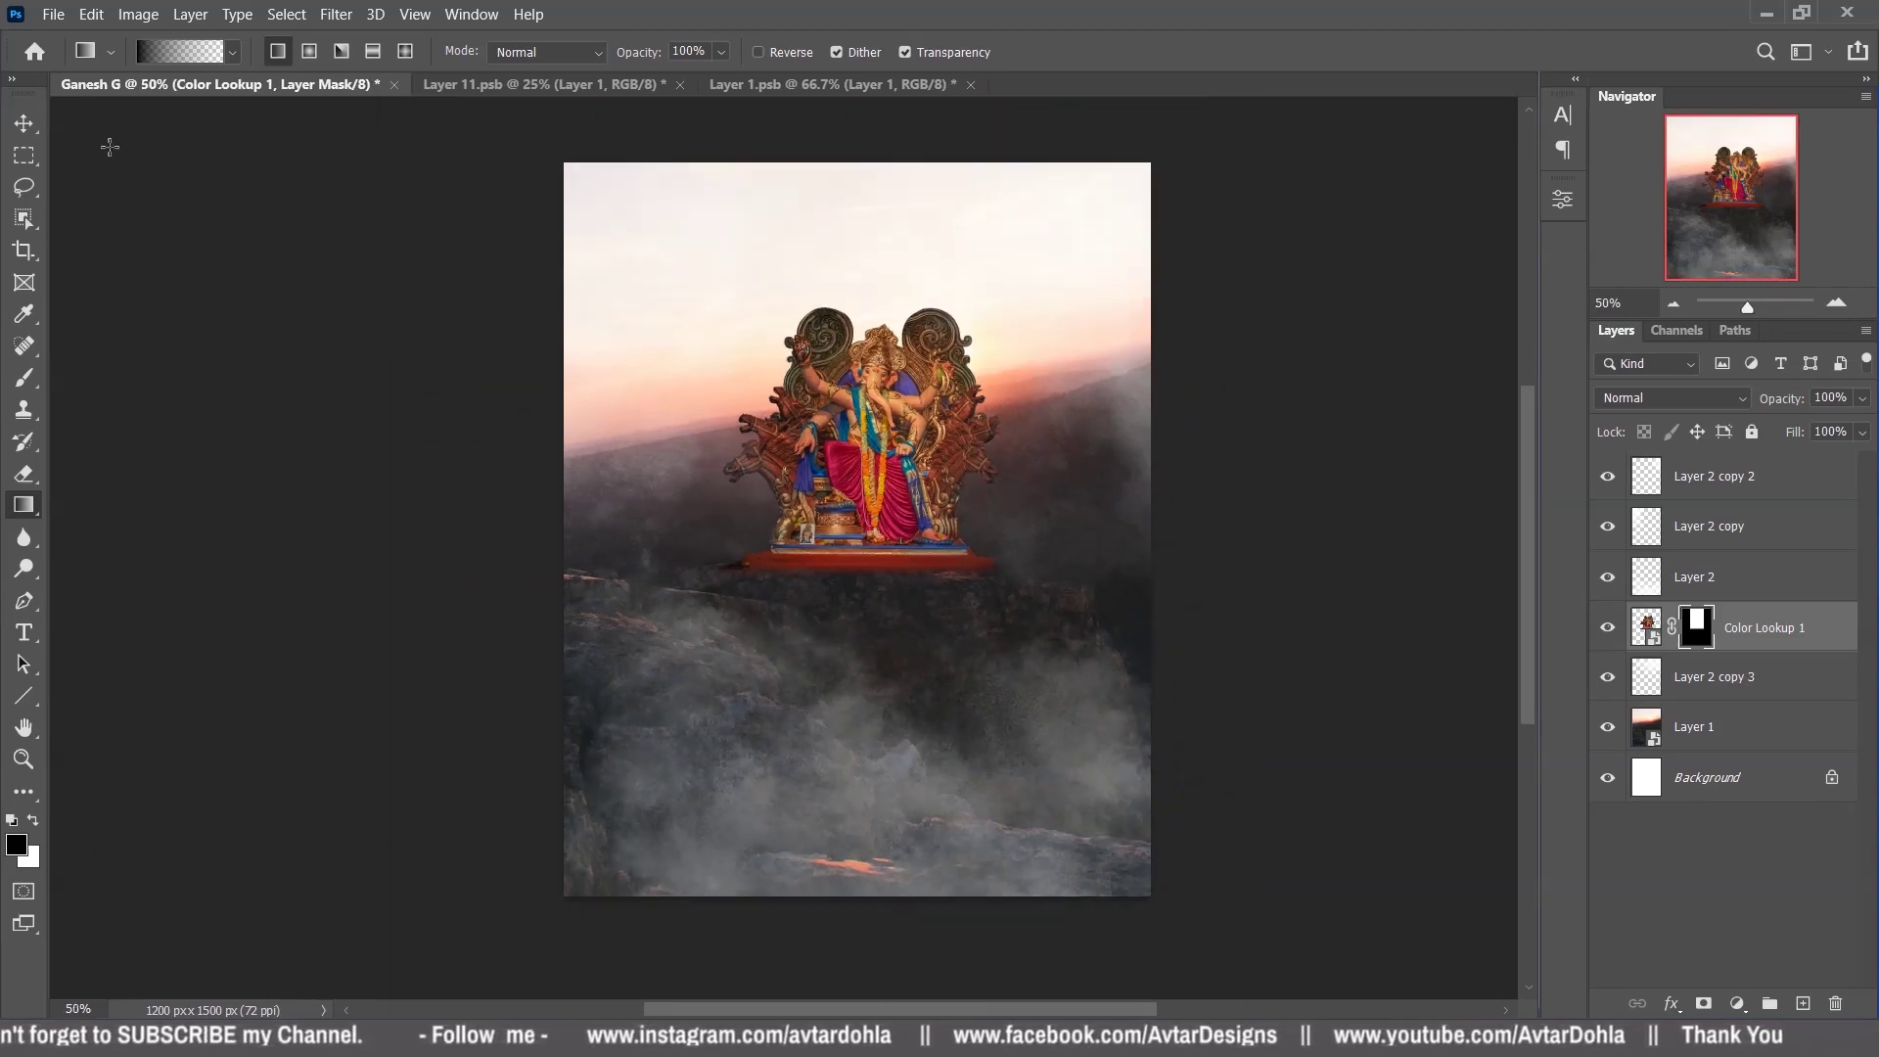
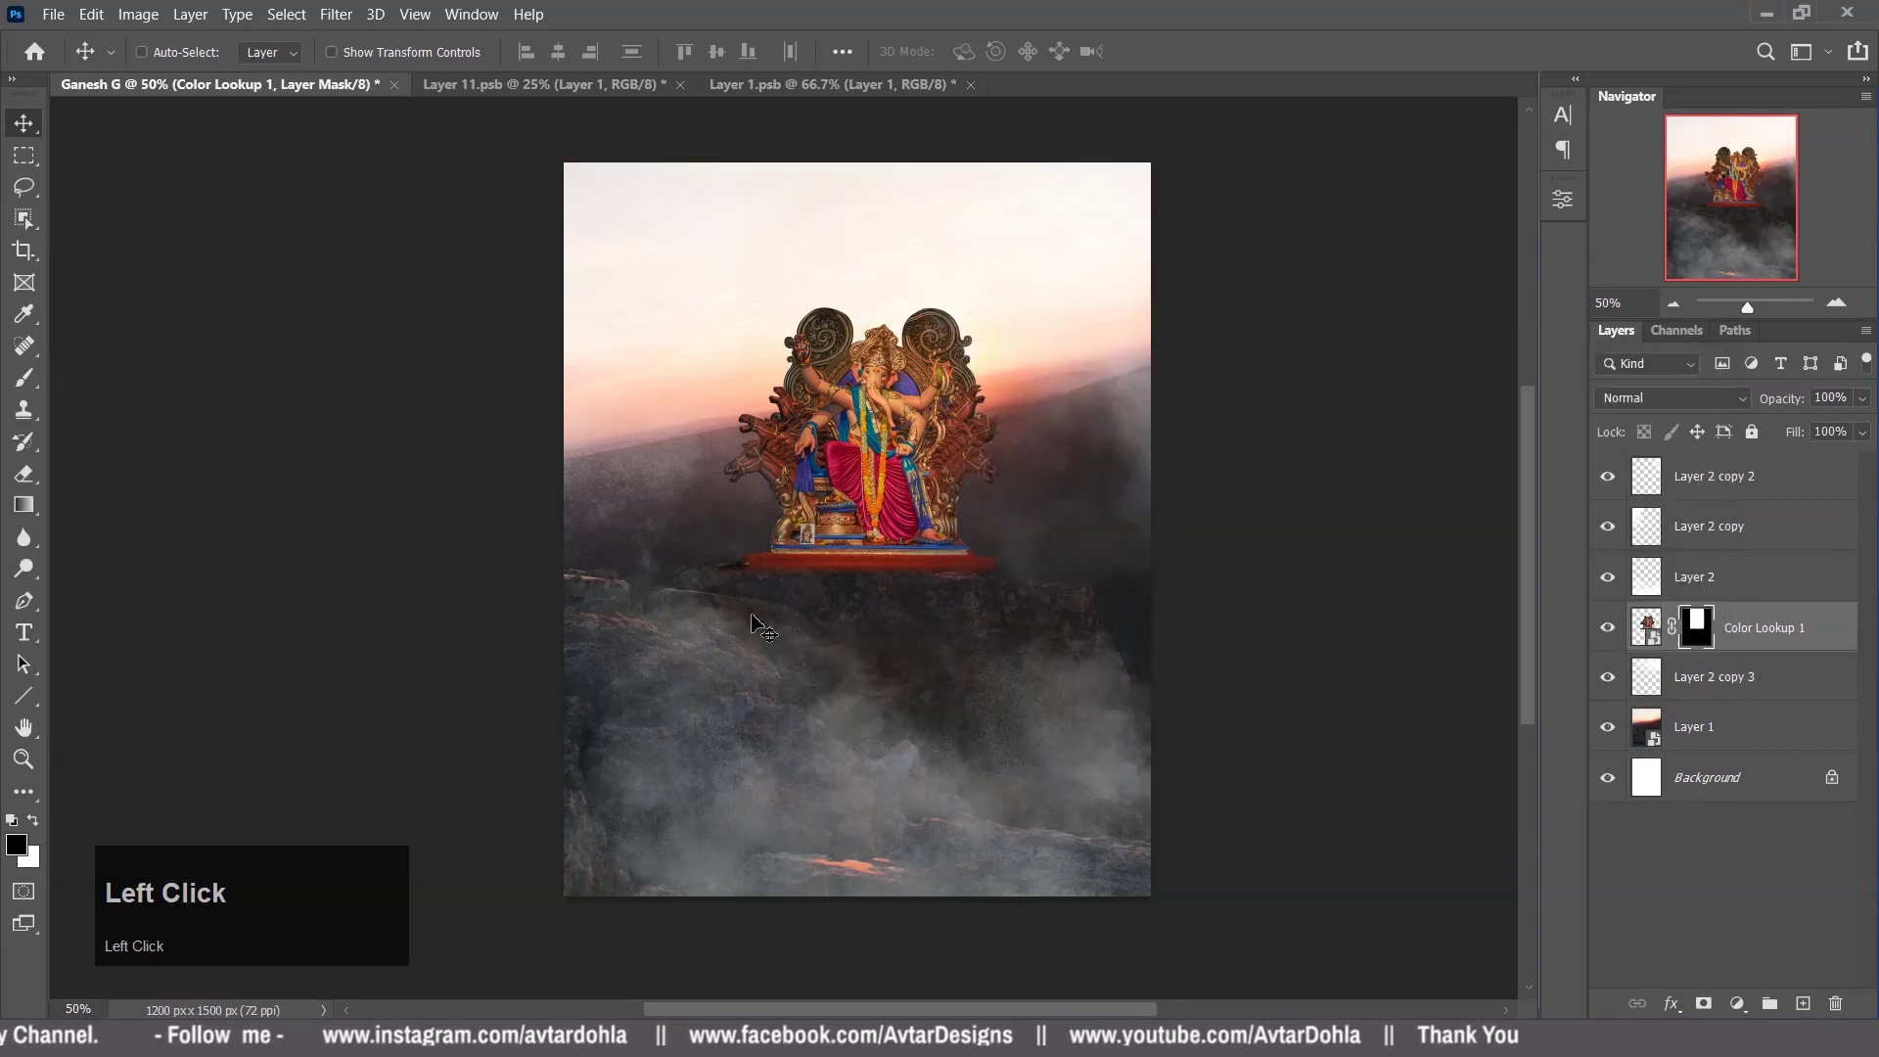
left_click(29, 646)
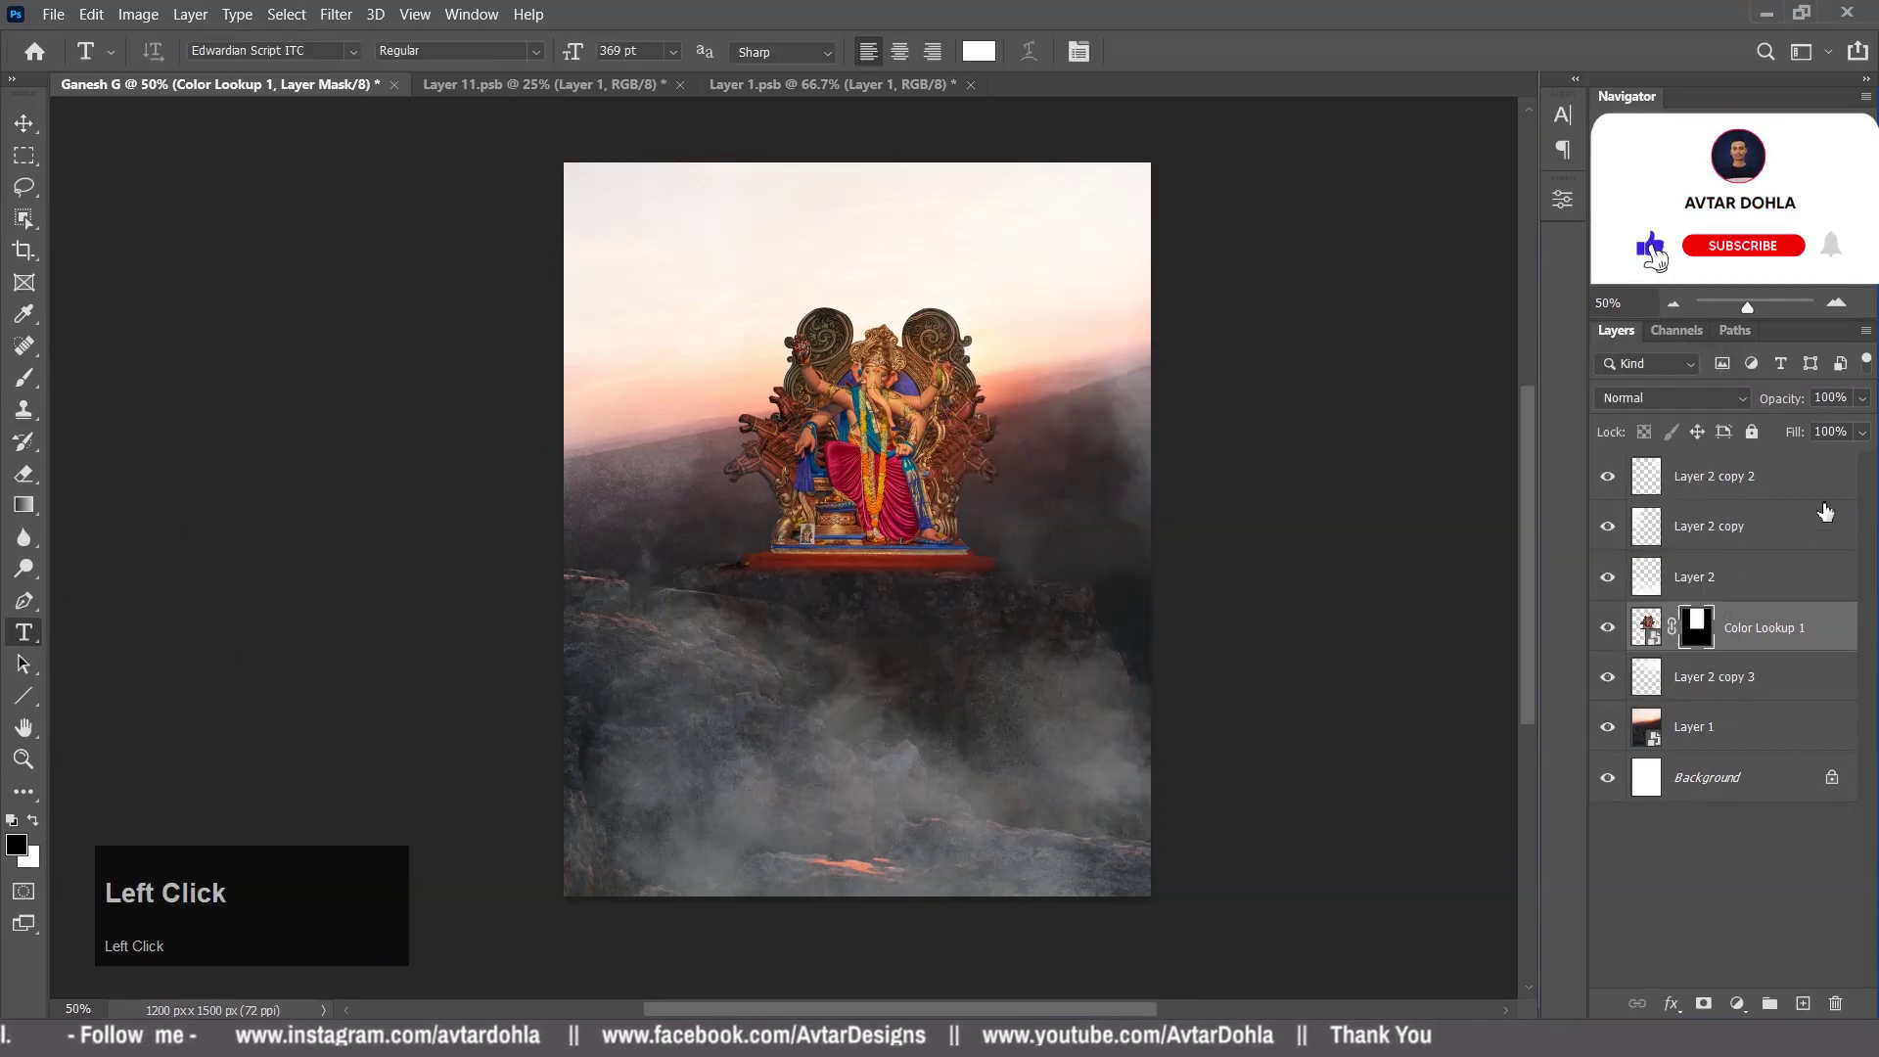
Add the Hindi quote and हैप्पी गणेश चतुर्थी heading in Adobe Devanagari, centred horizontally.
left_click(1812, 492)
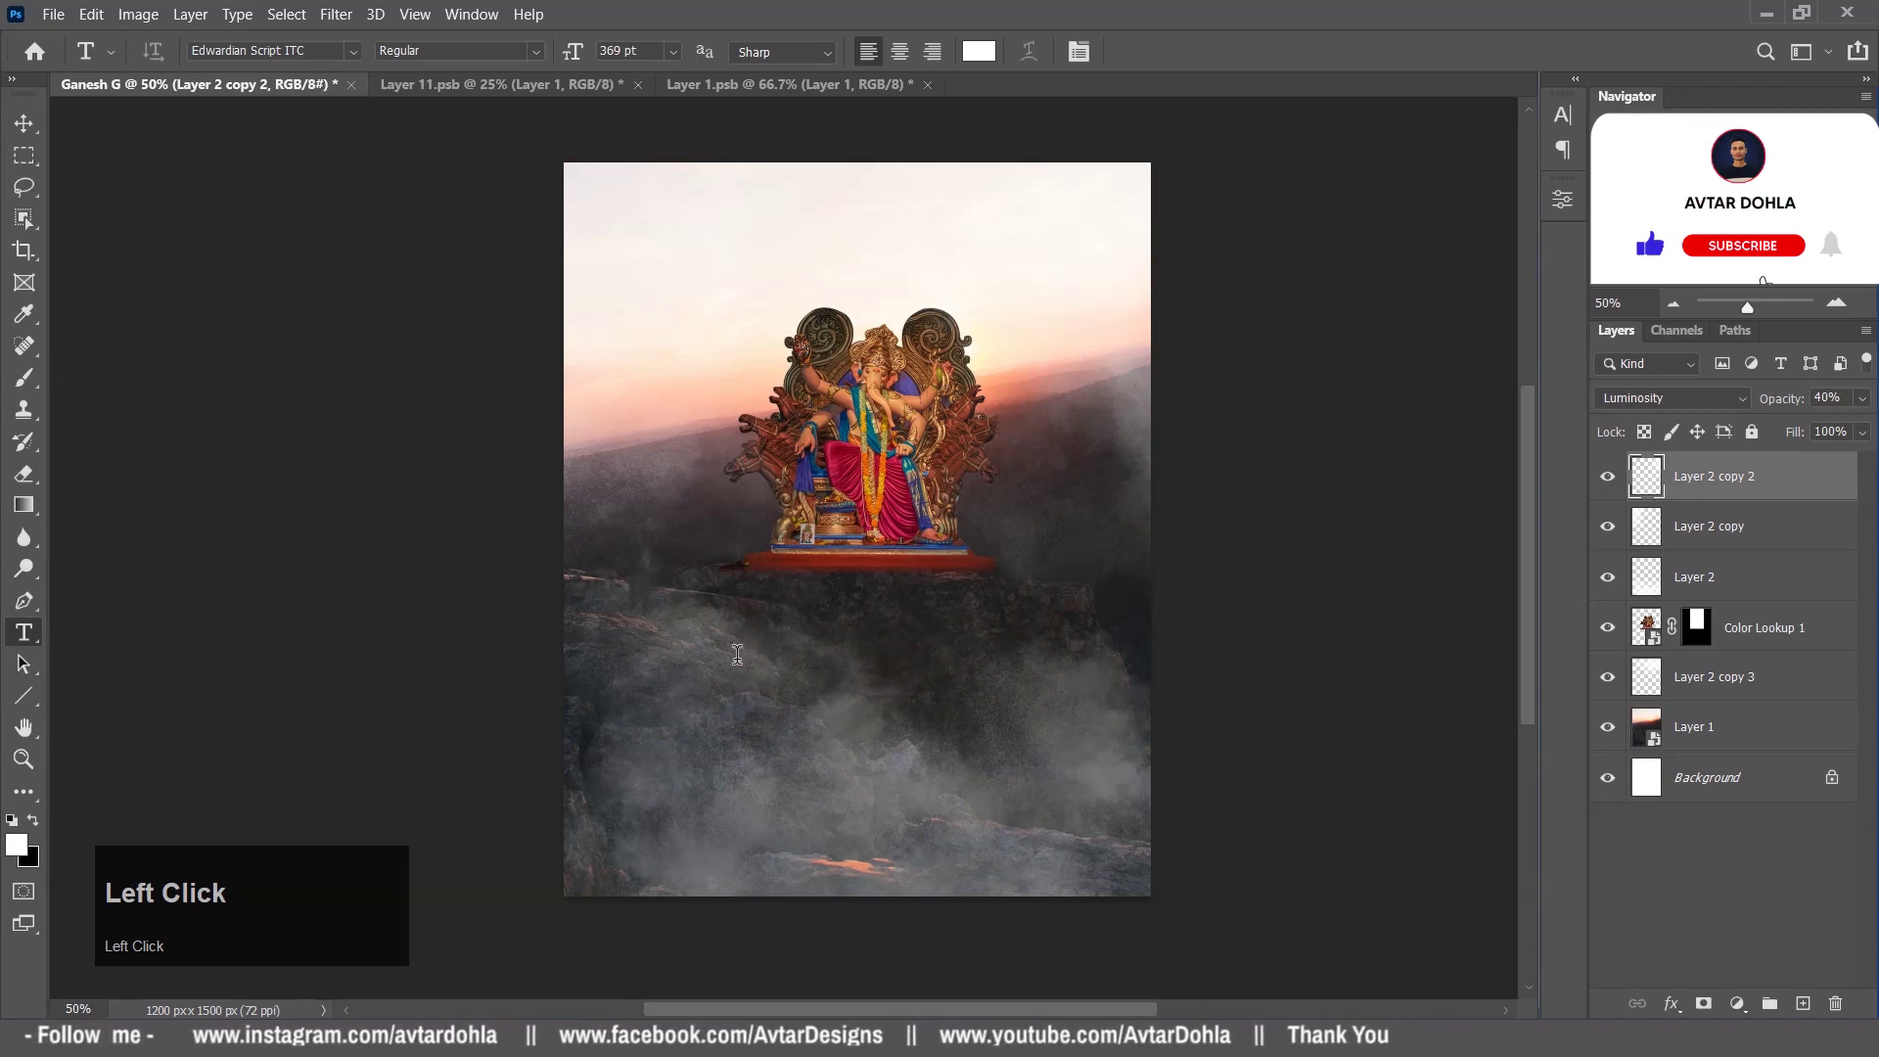
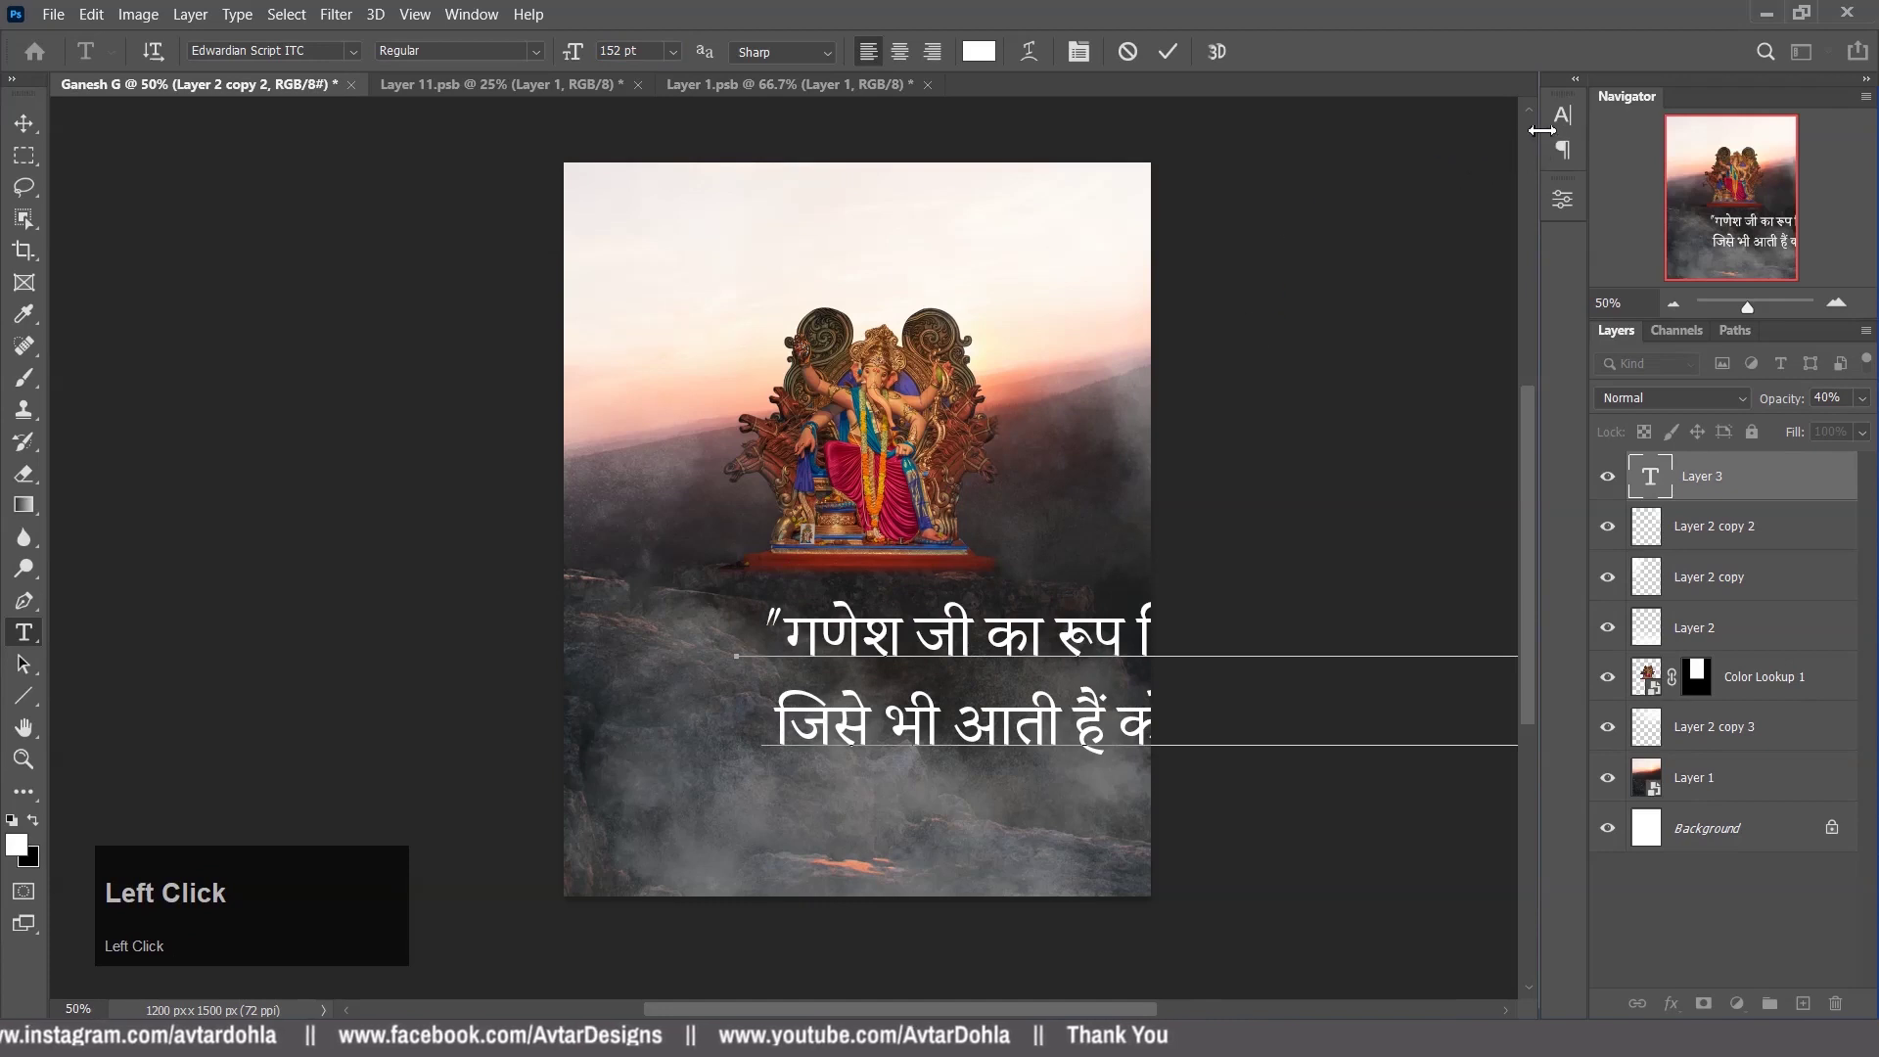
key("ctrl+a")
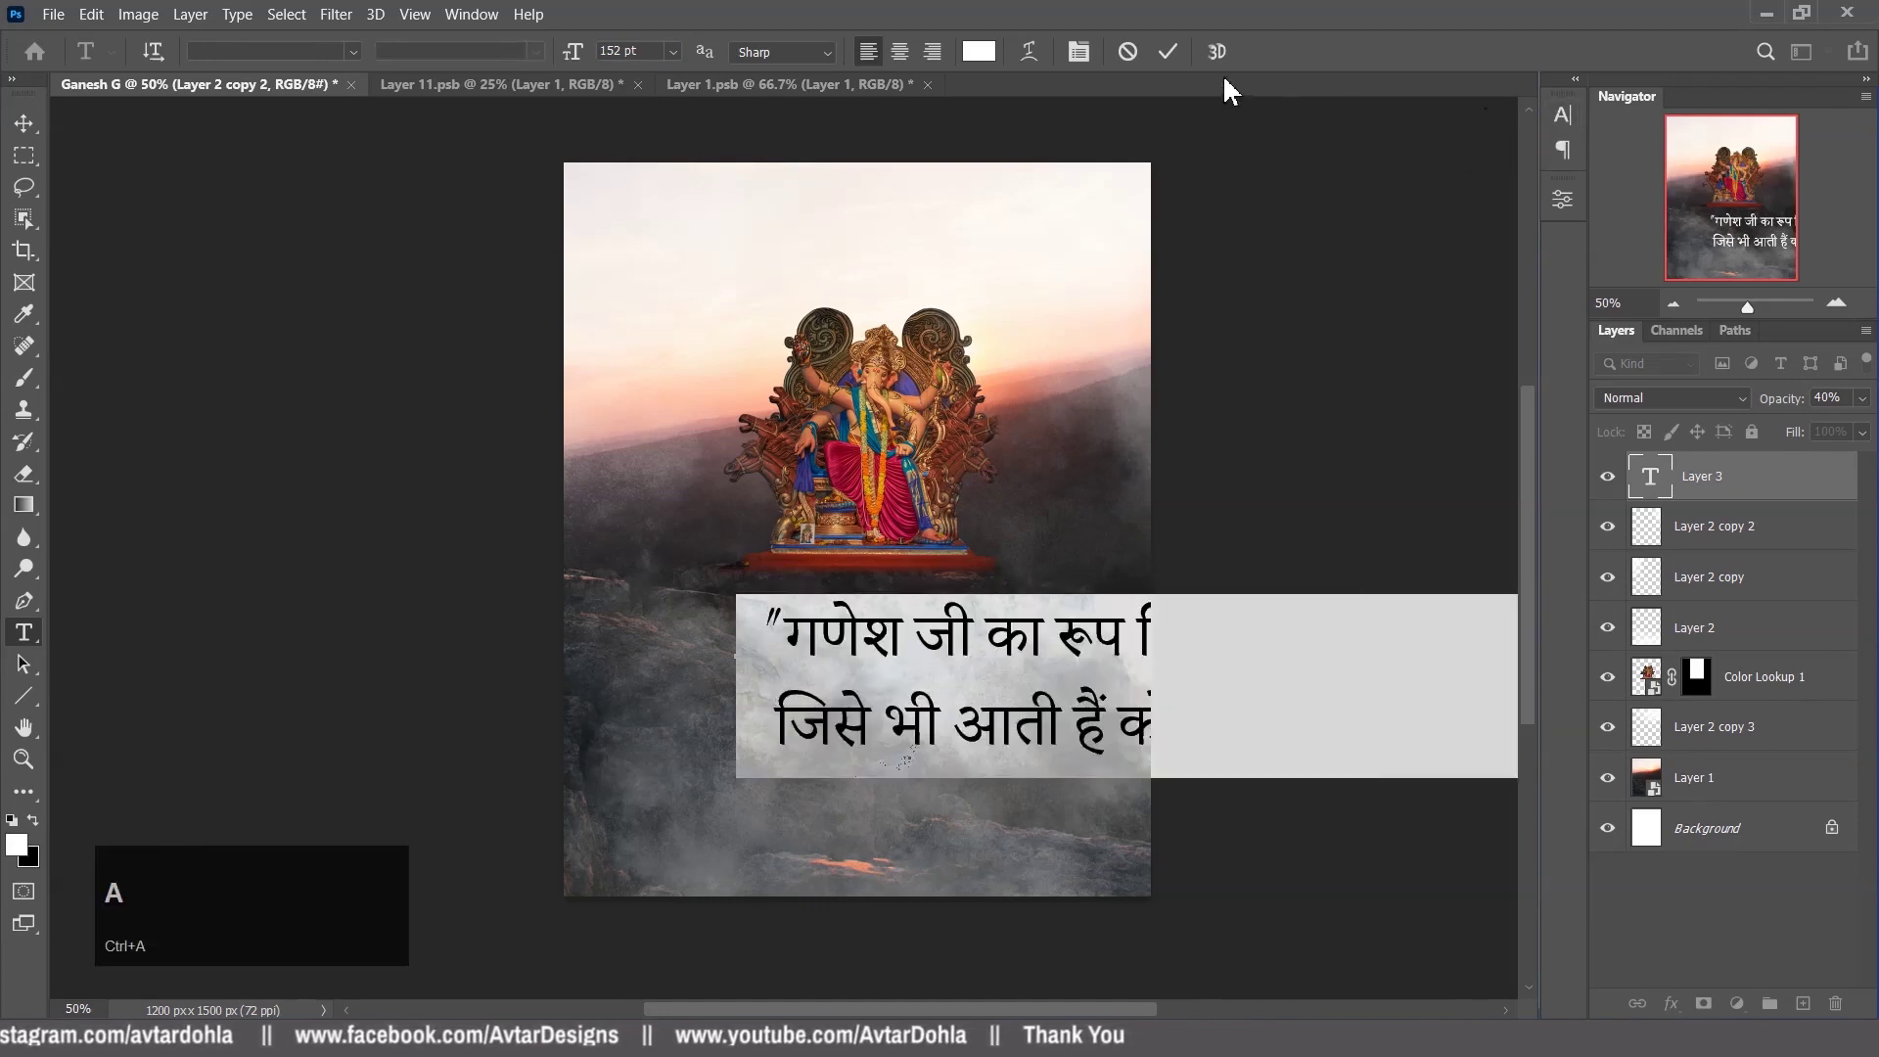
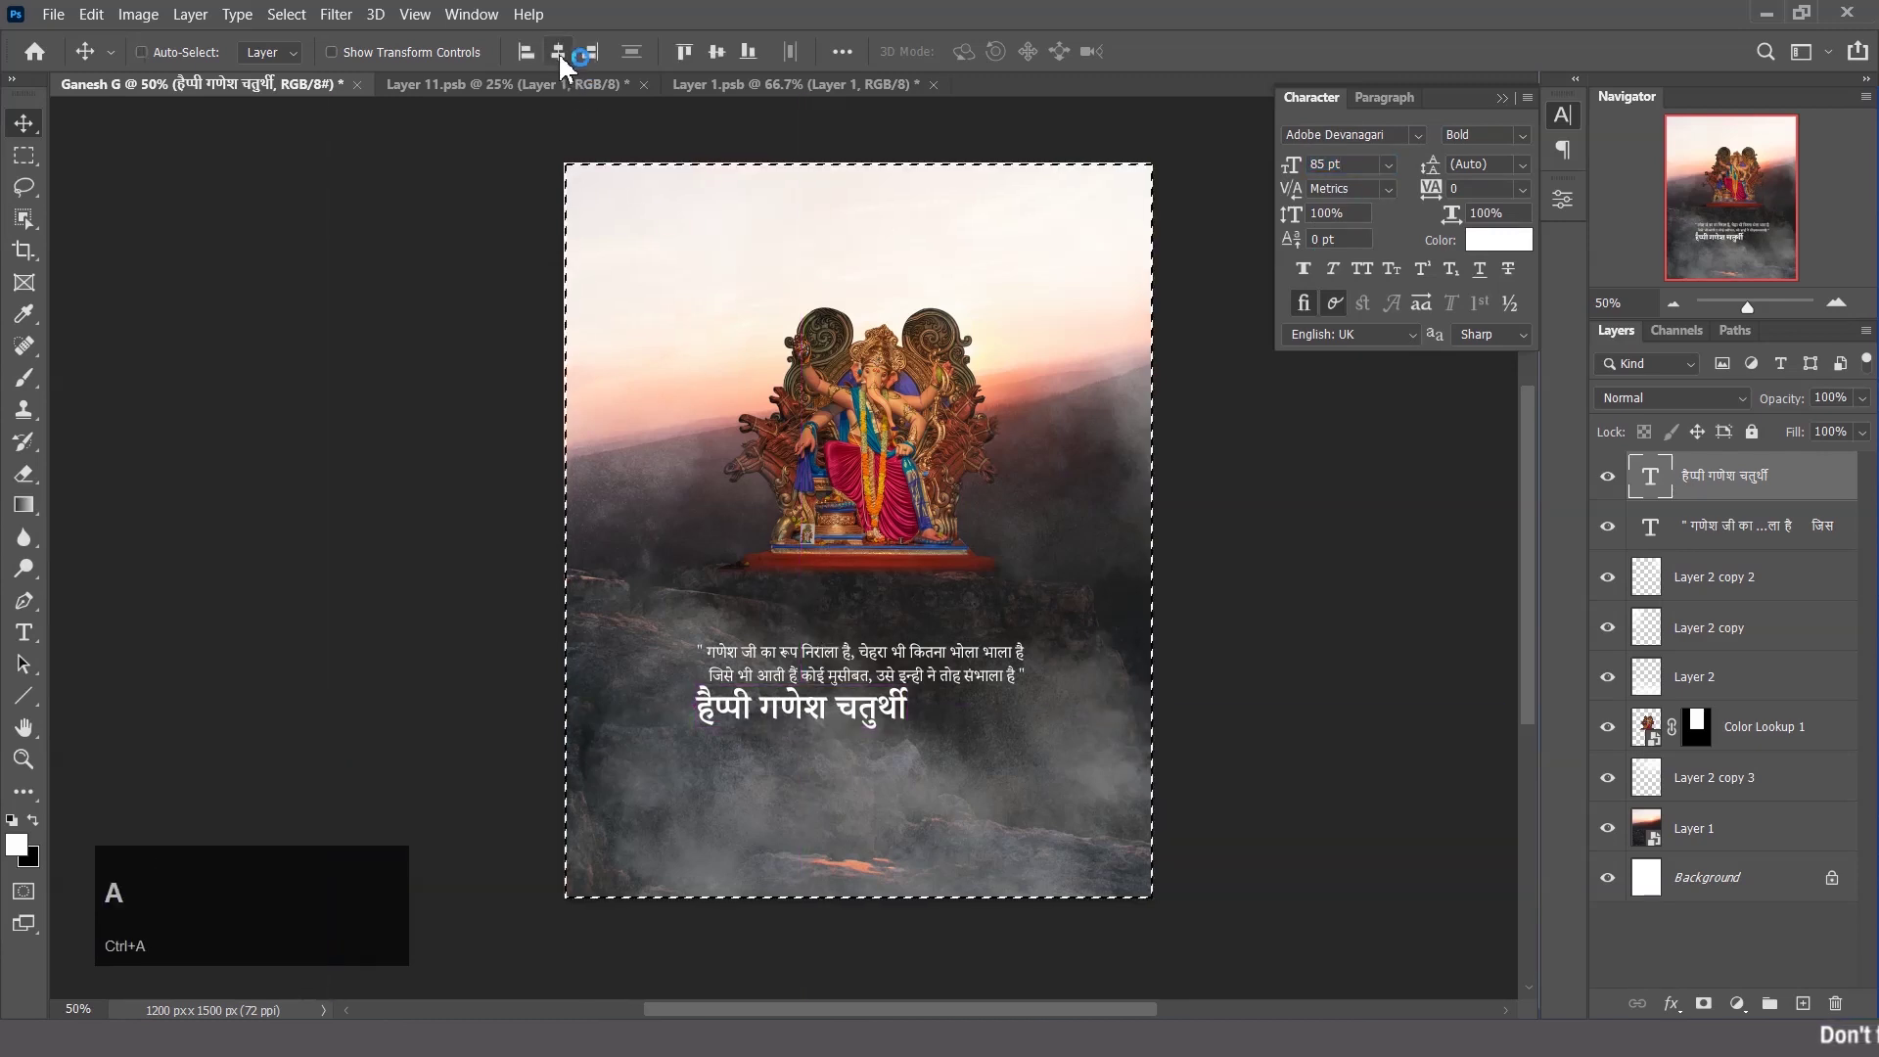
left_click(570, 64)
key("ctrl+d")
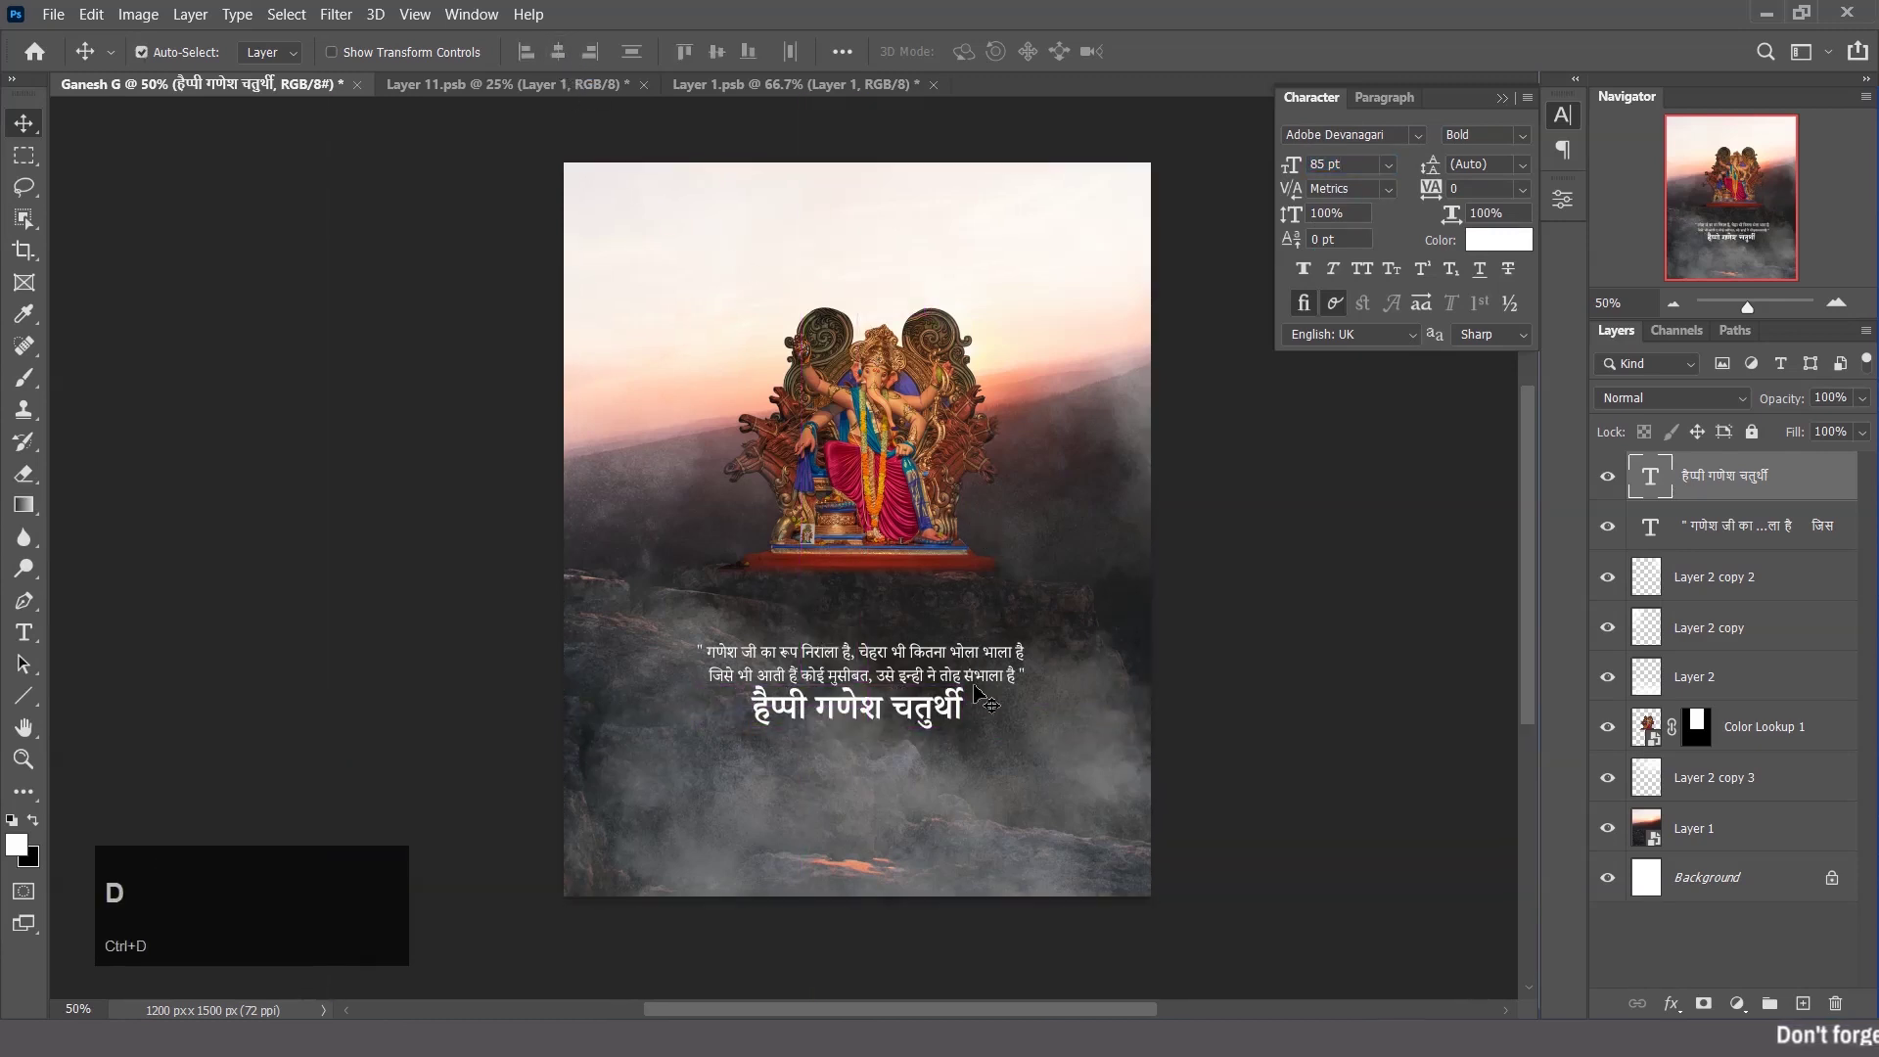
Nudge the हैप्पी गणेश चतुर्थी heading slightly lower with the arrow keys.
key("Down")
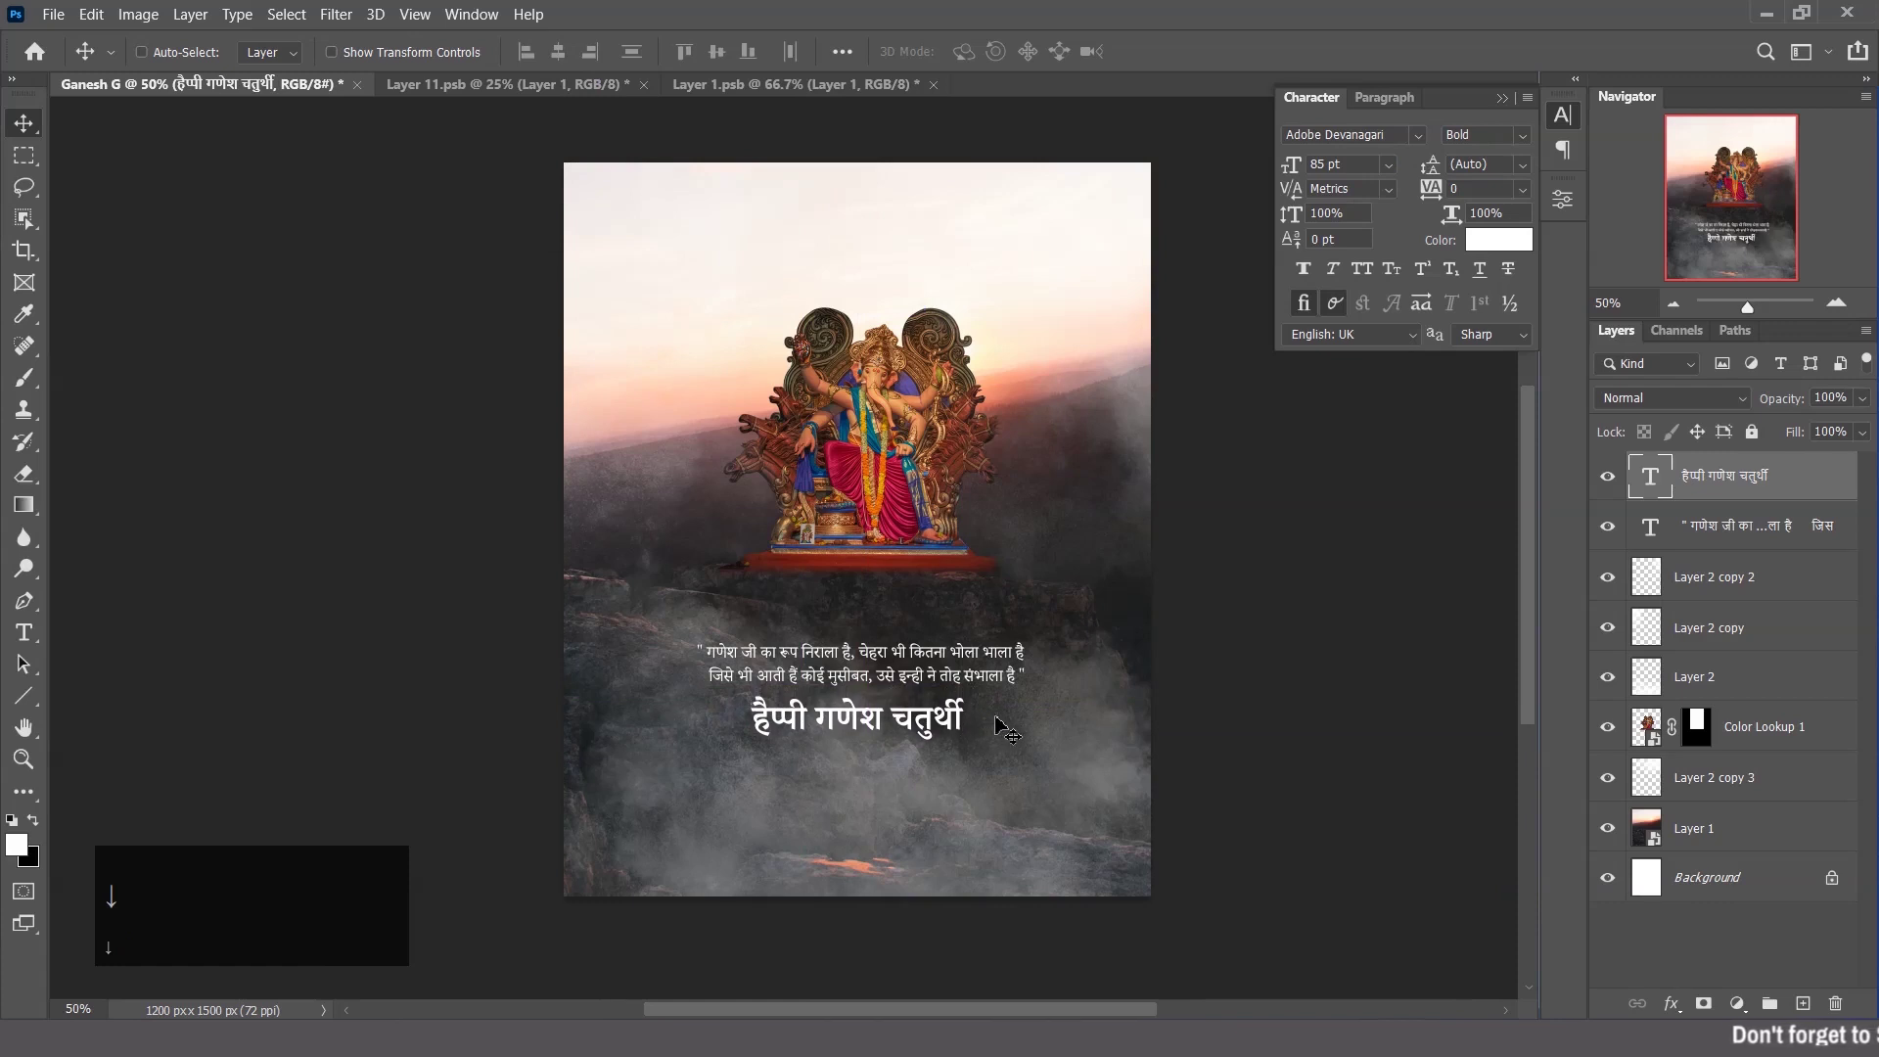
key("shift+Down")
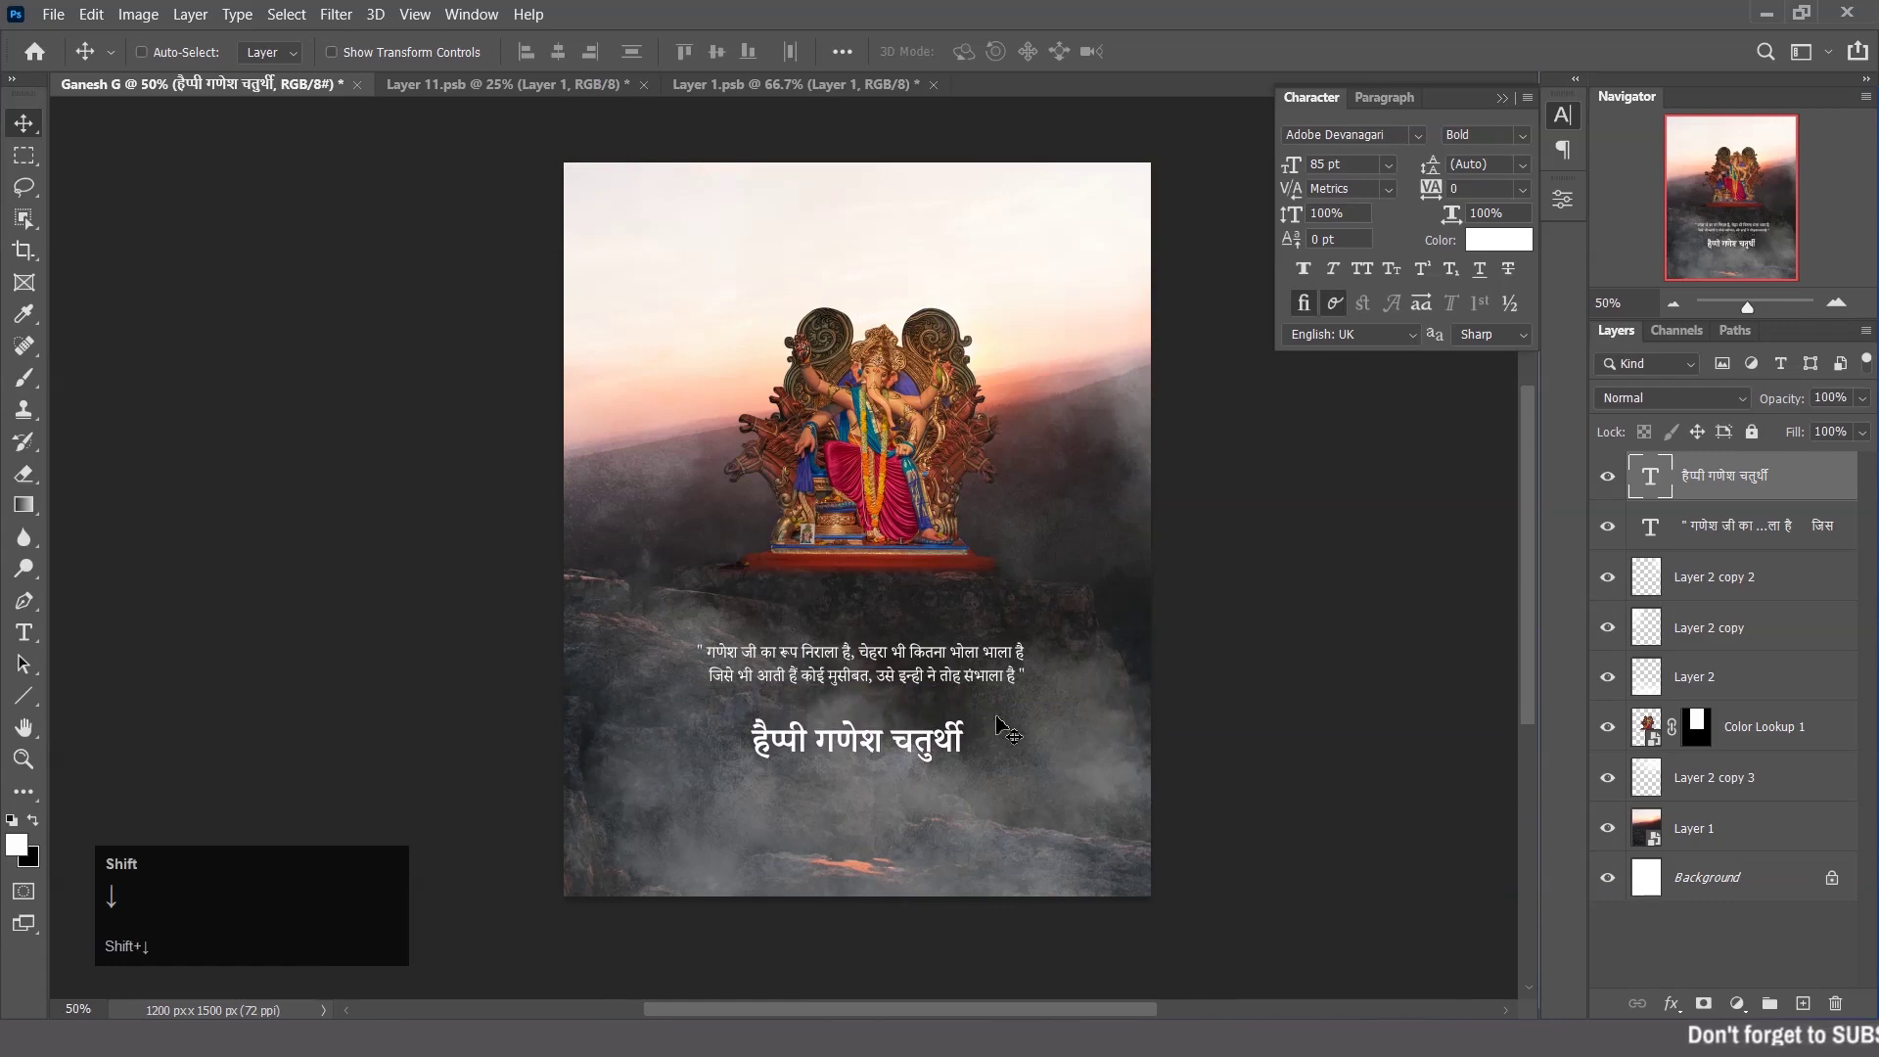
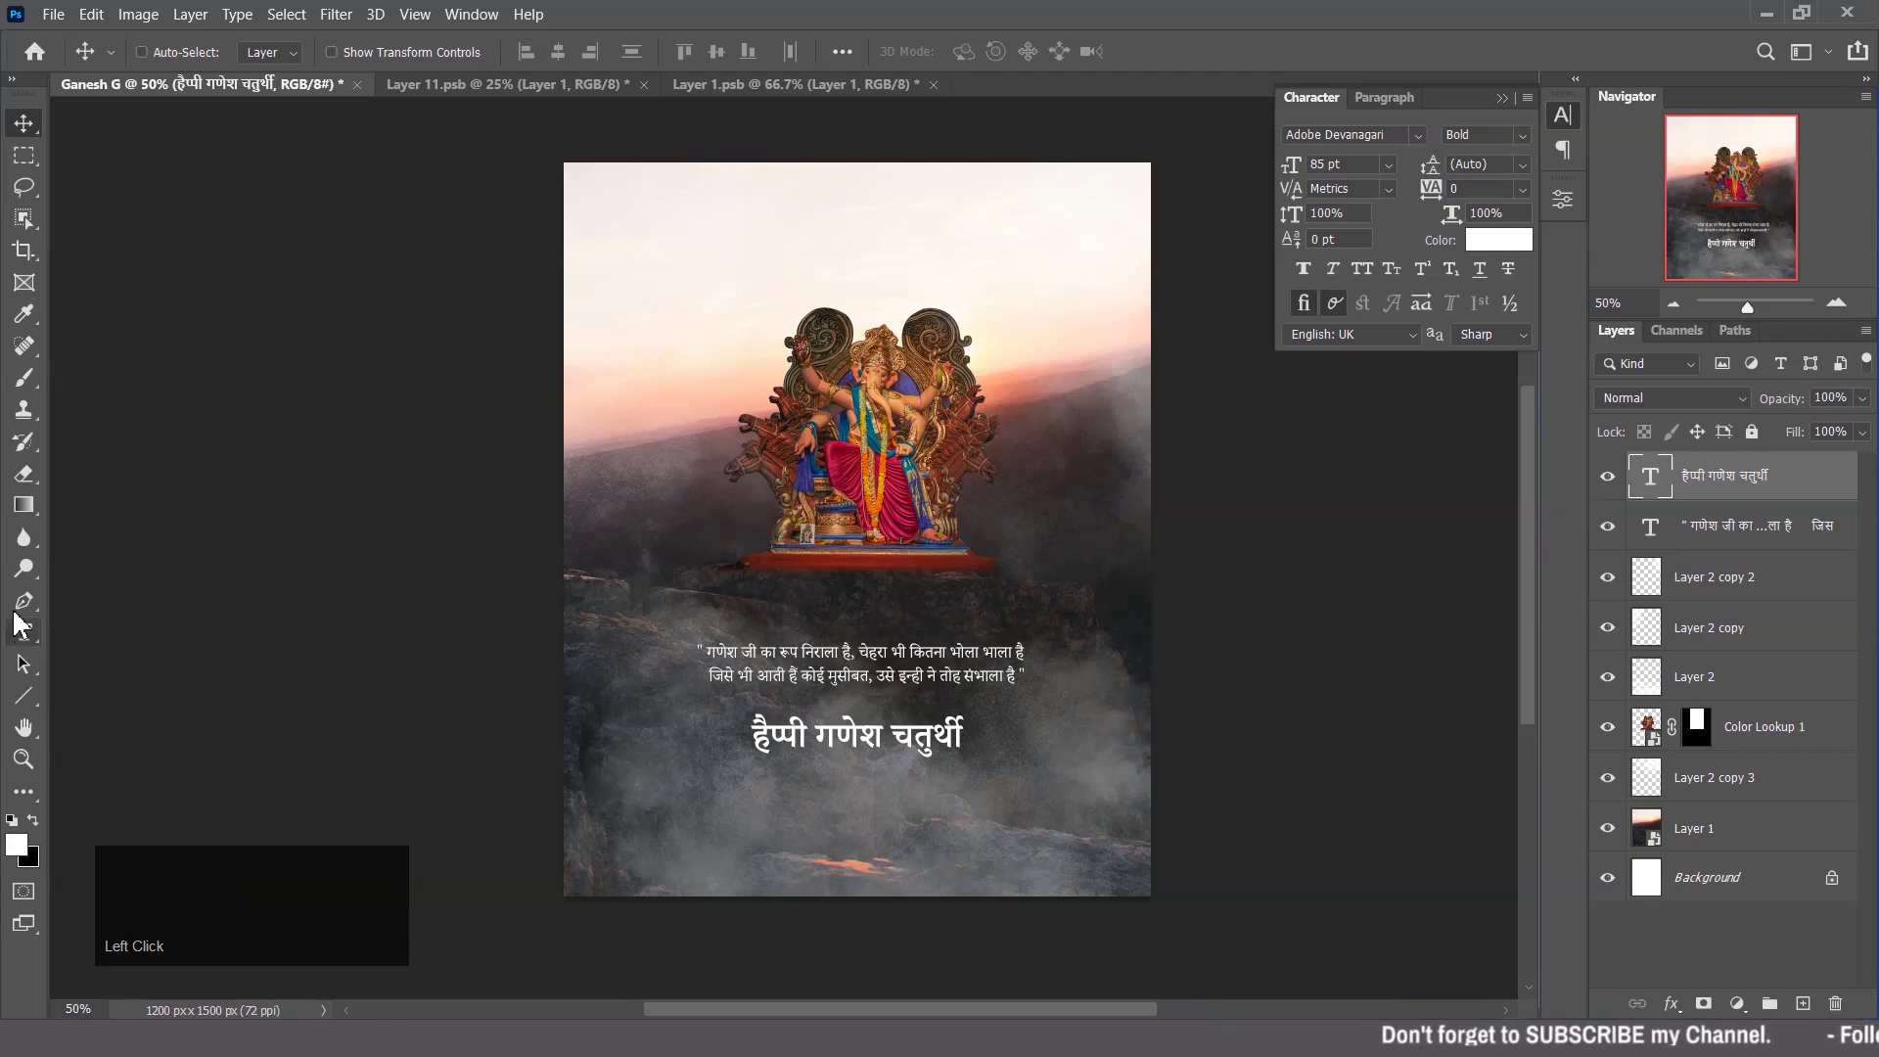
Add the date 10 SEPTEMBER 2021 near the bottom in Poor Richard with wide tracking and All Caps.
left_click(35, 652)
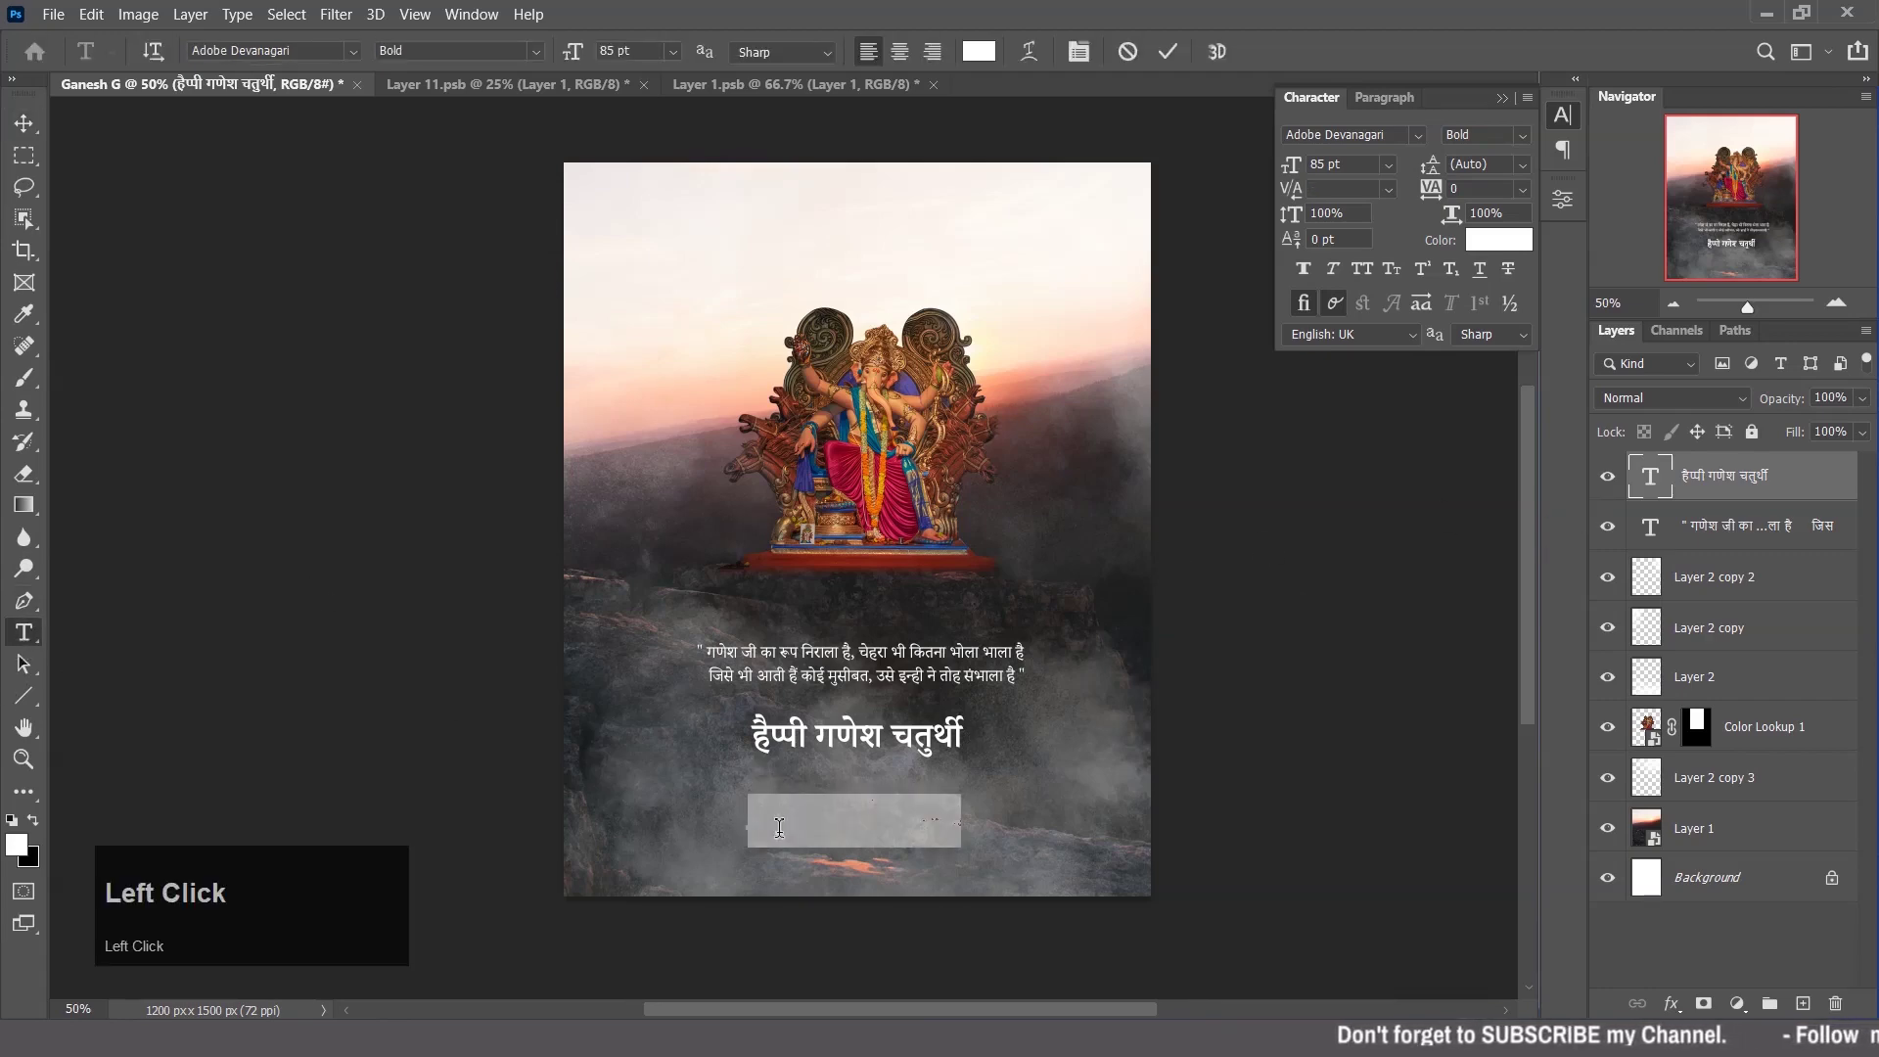
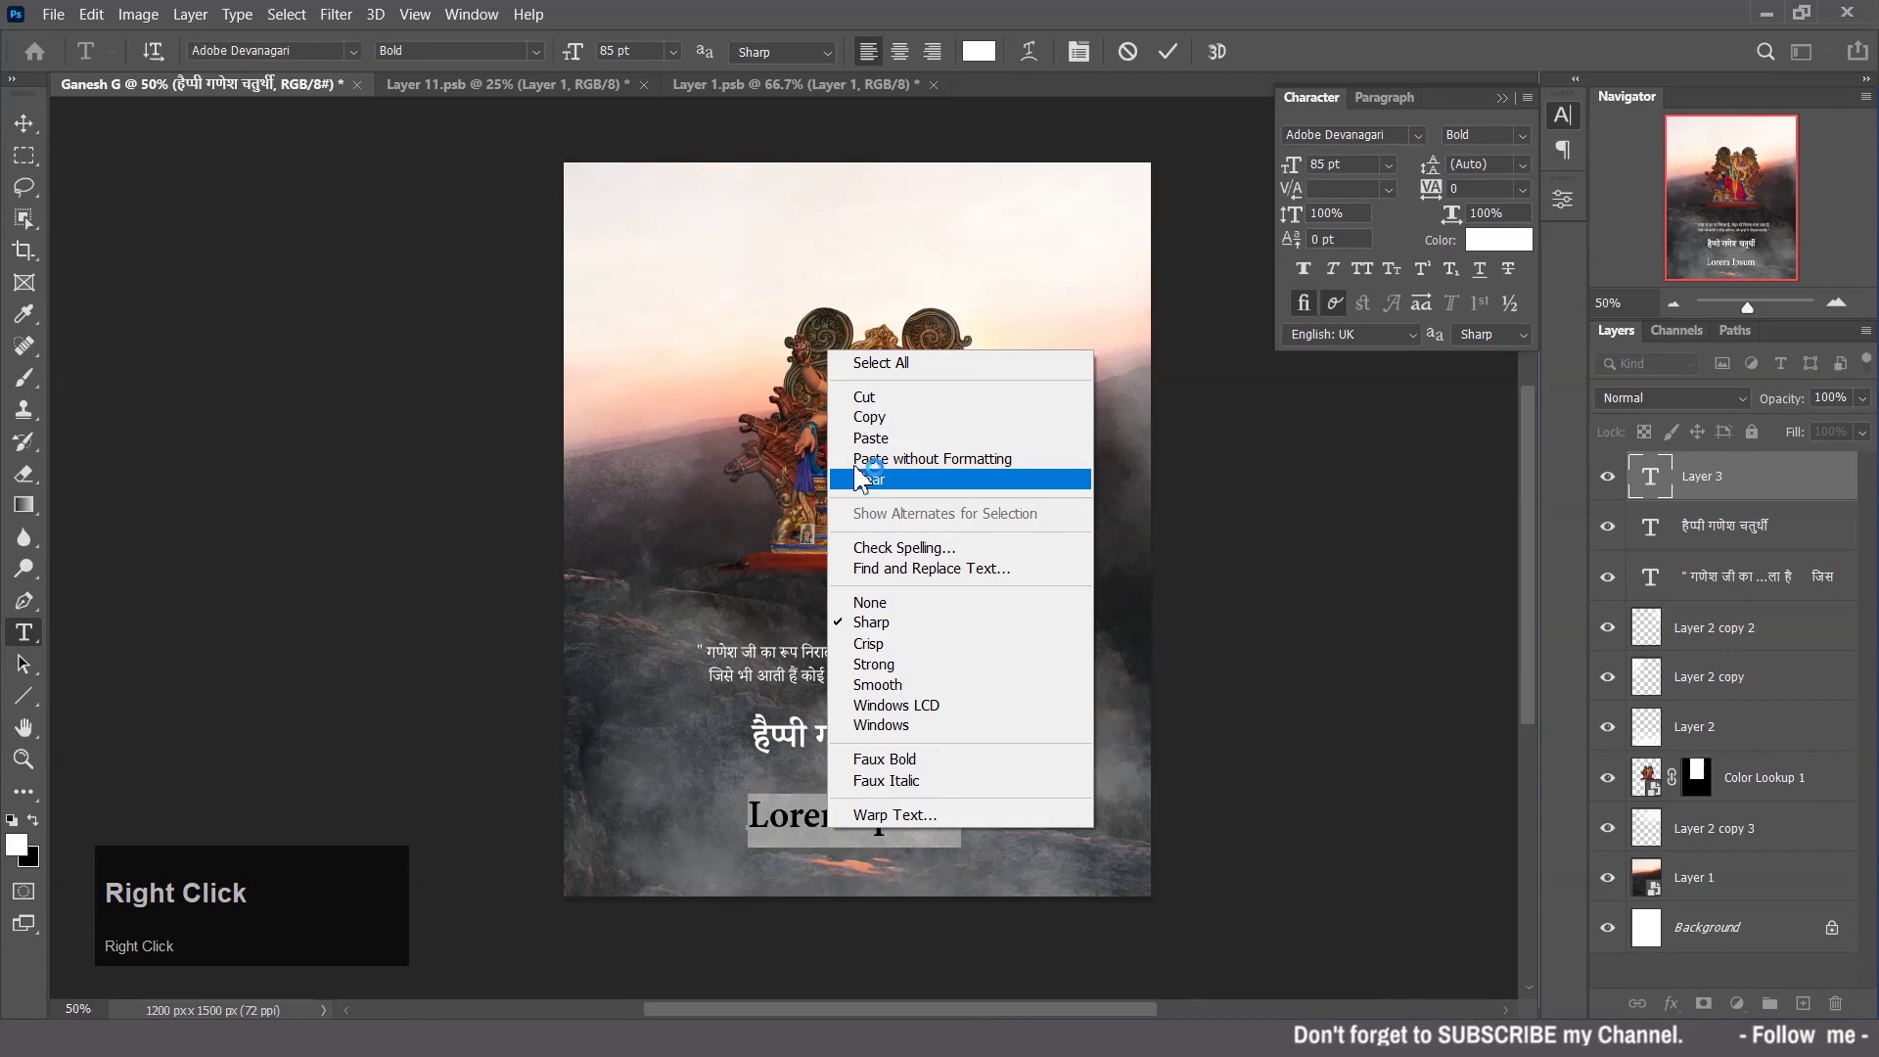
left_click(870, 448)
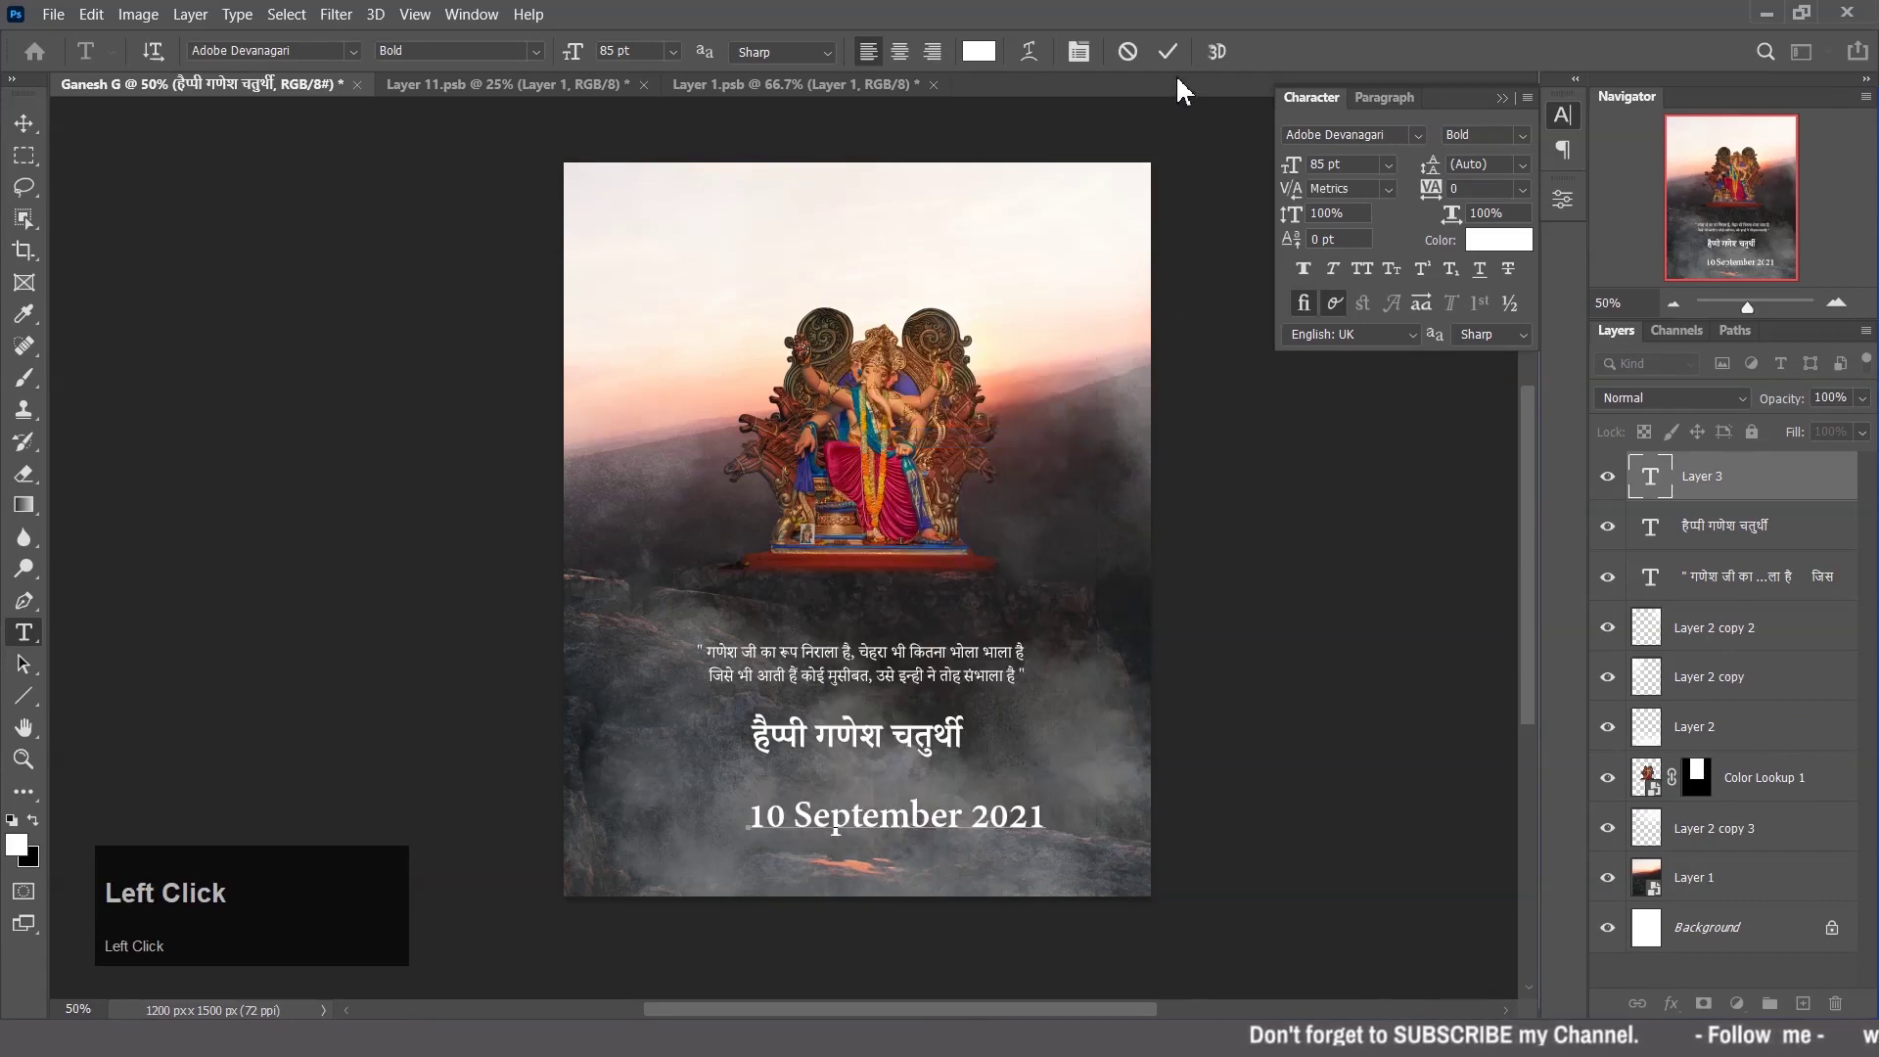
left_click(1281, 131)
key("ctrl+a")
left_click(1426, 152)
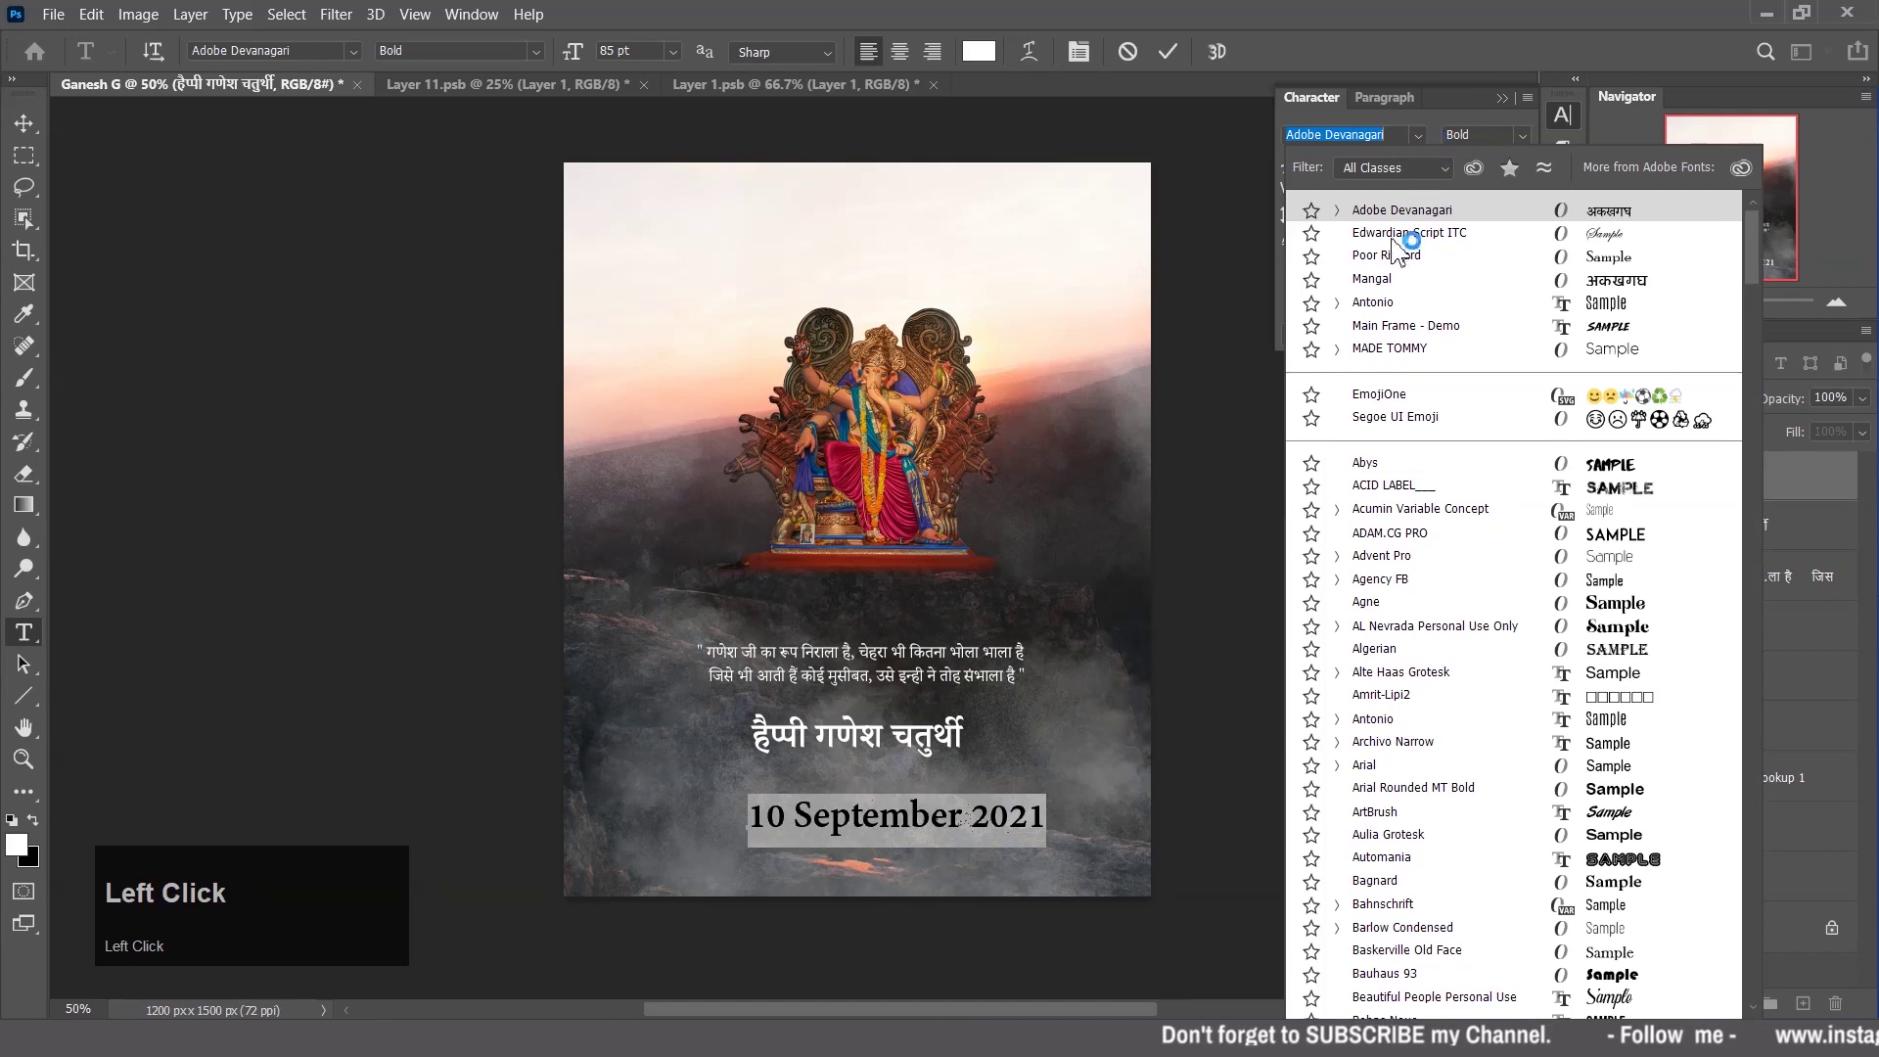
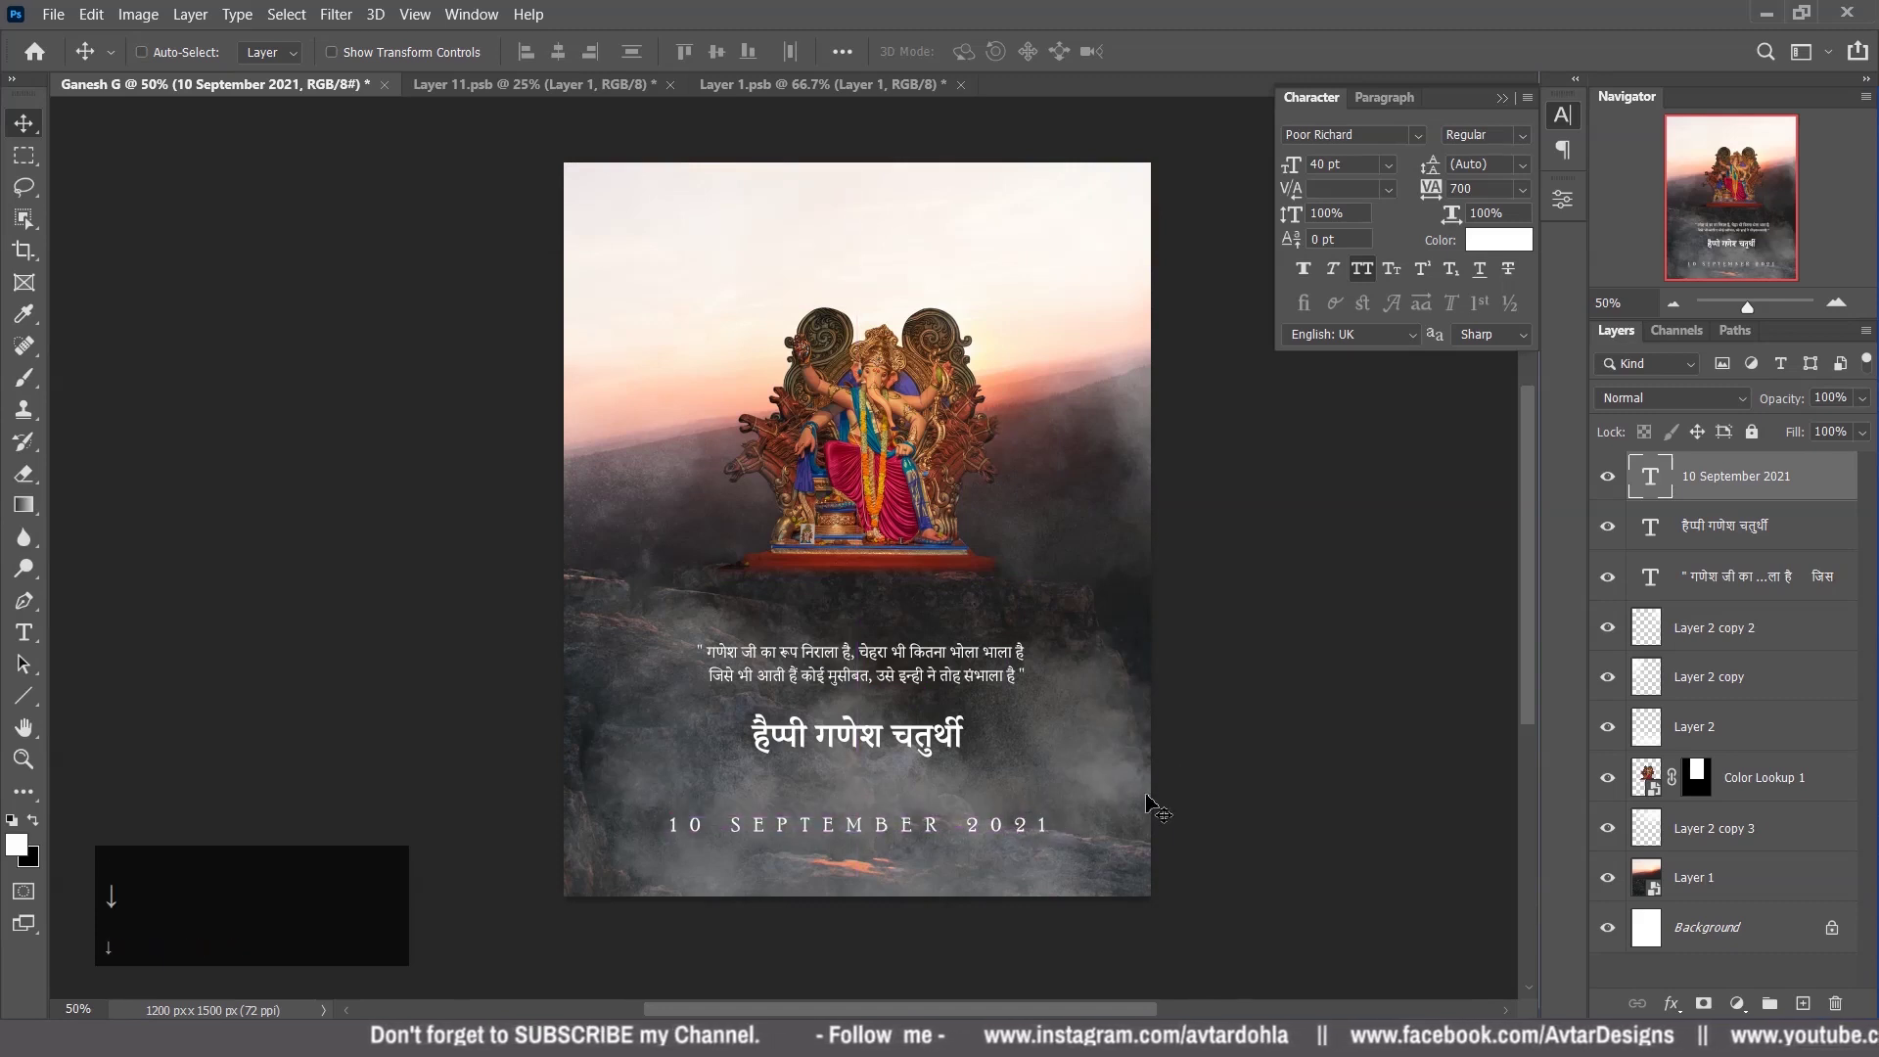
left_click(1533, 147)
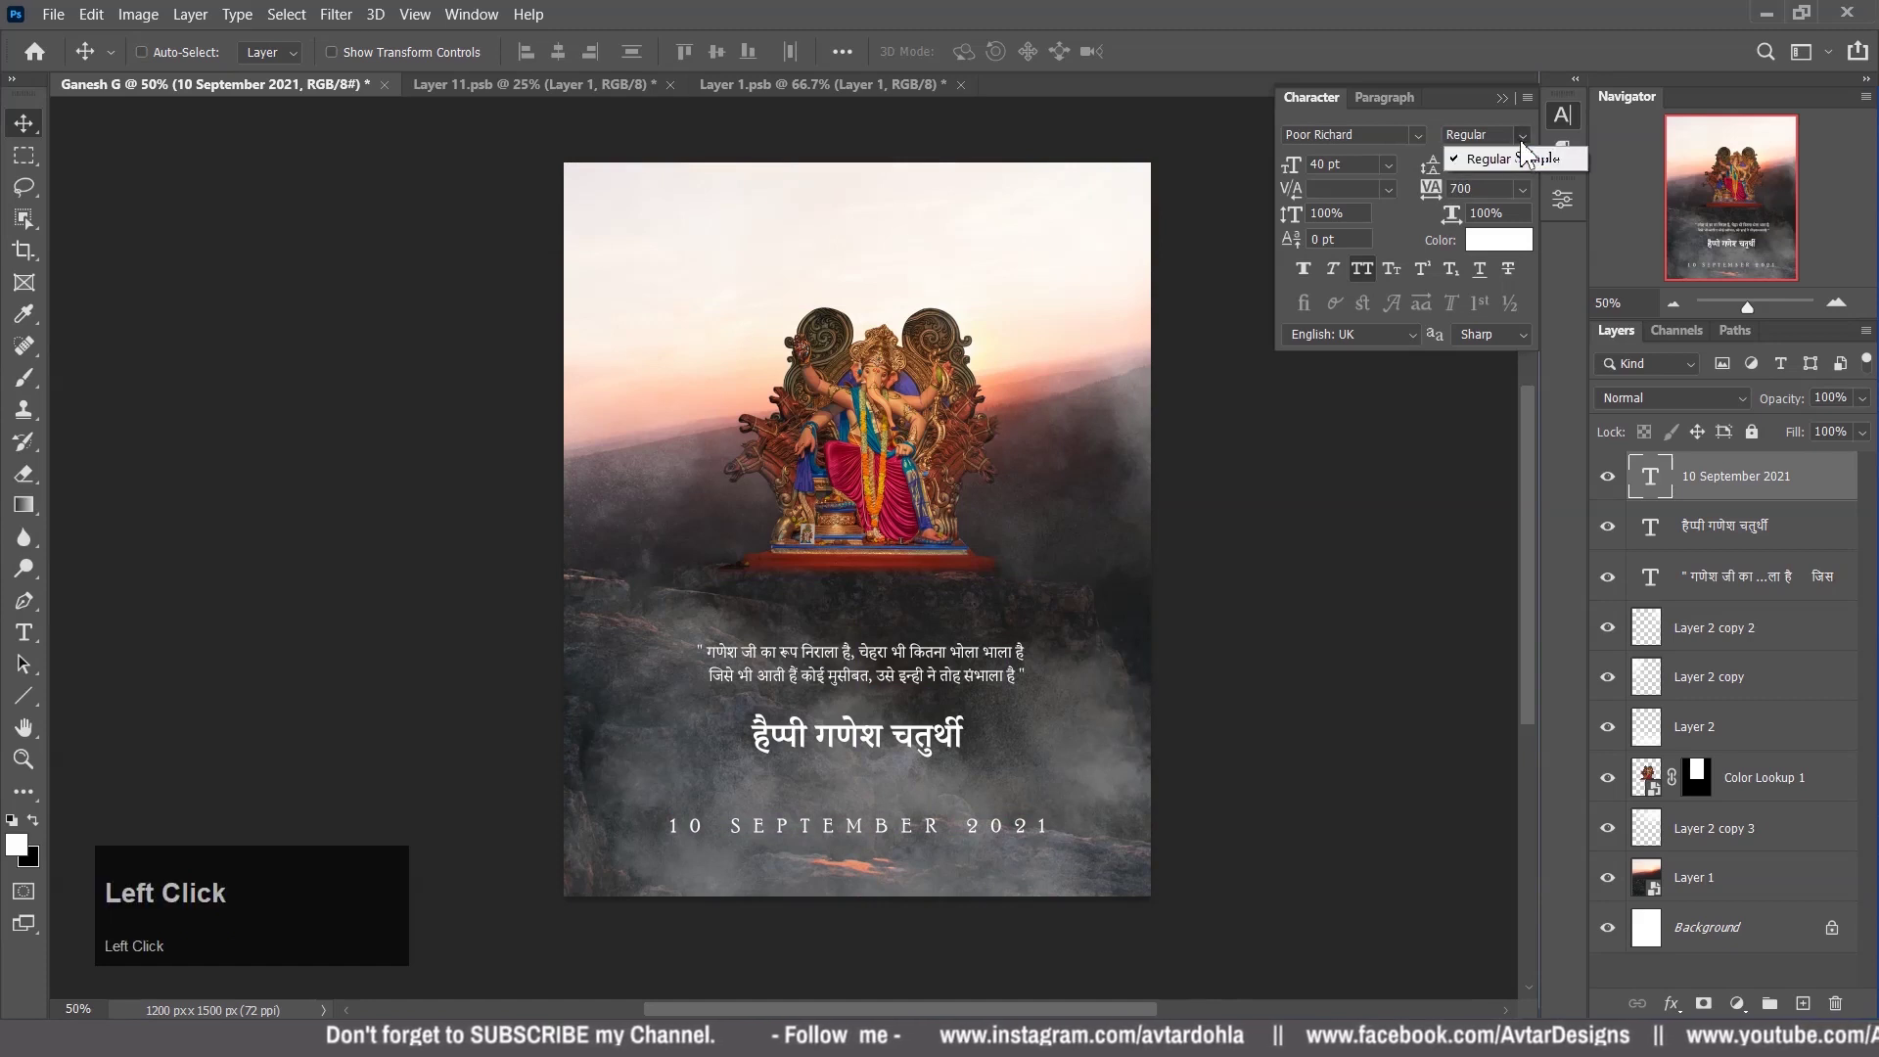
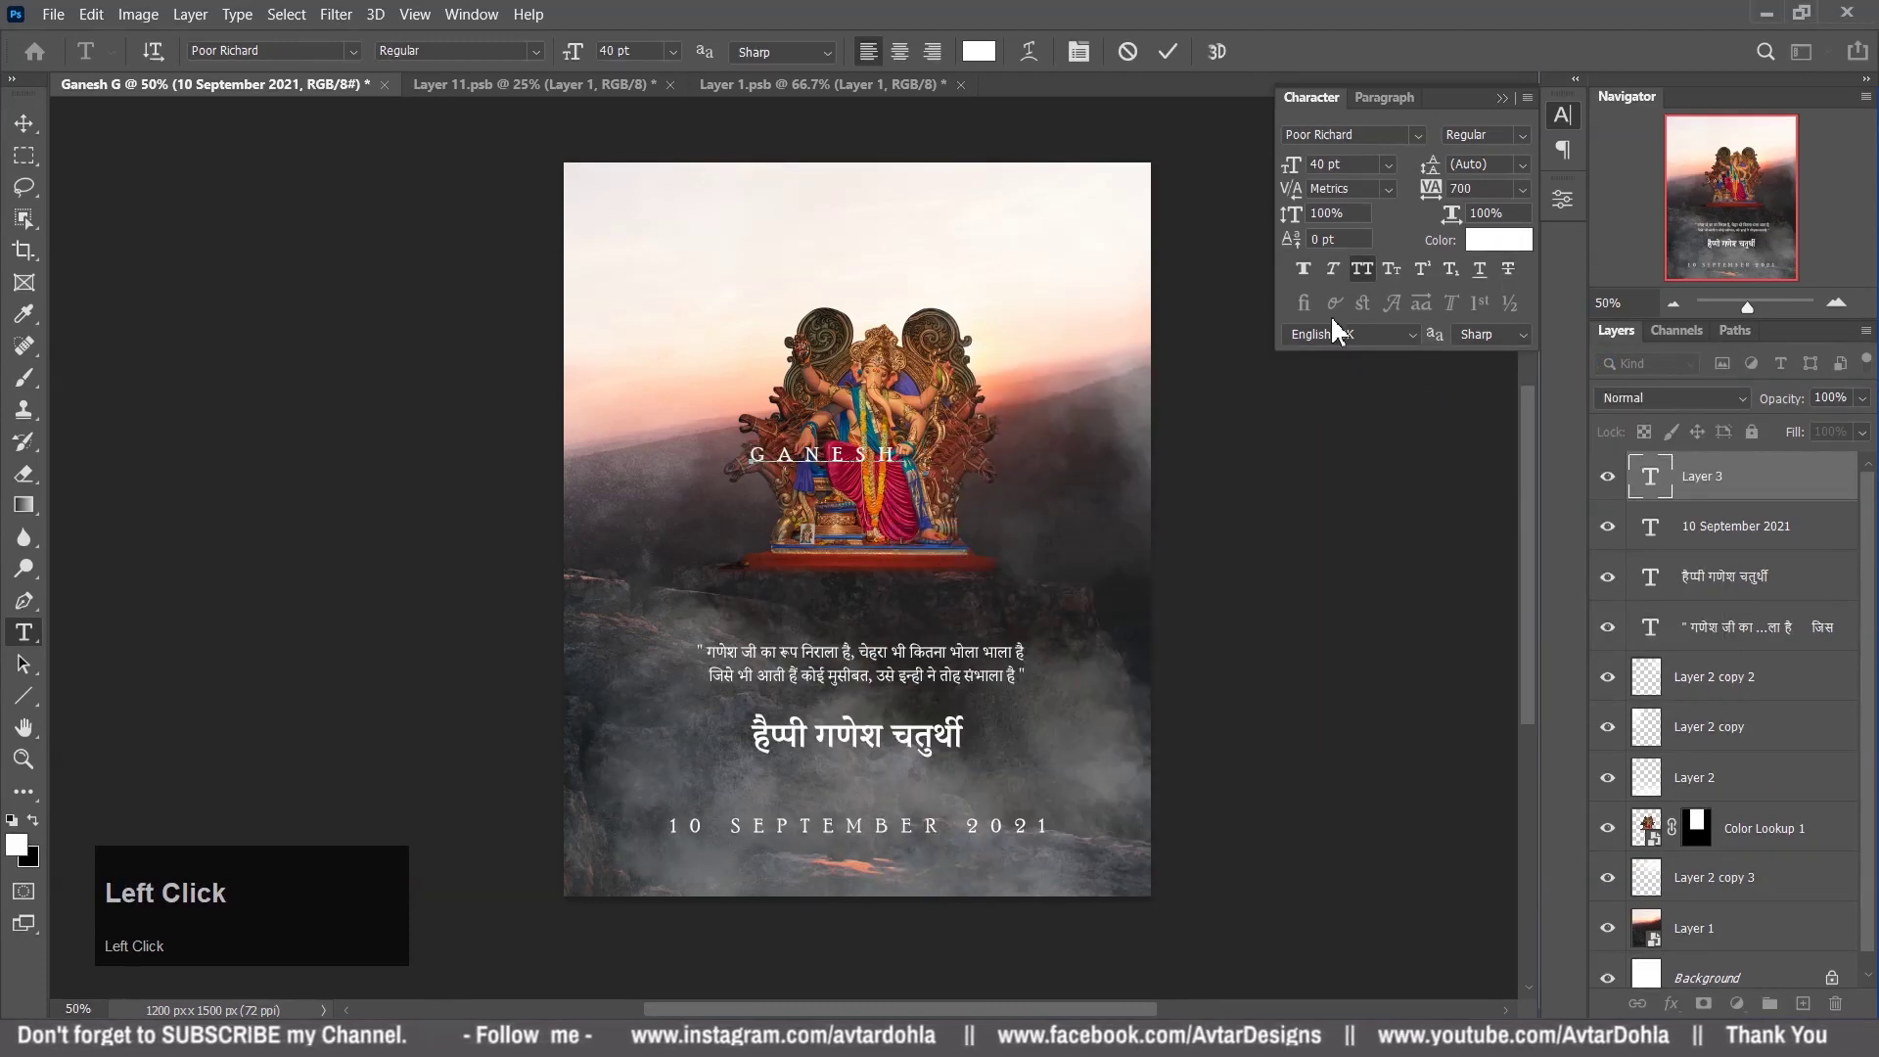
Select the Ganesh text, reset its letter spacing, and resize the white script word to span the poster.
key("ctrl+a")
left_click(1527, 207)
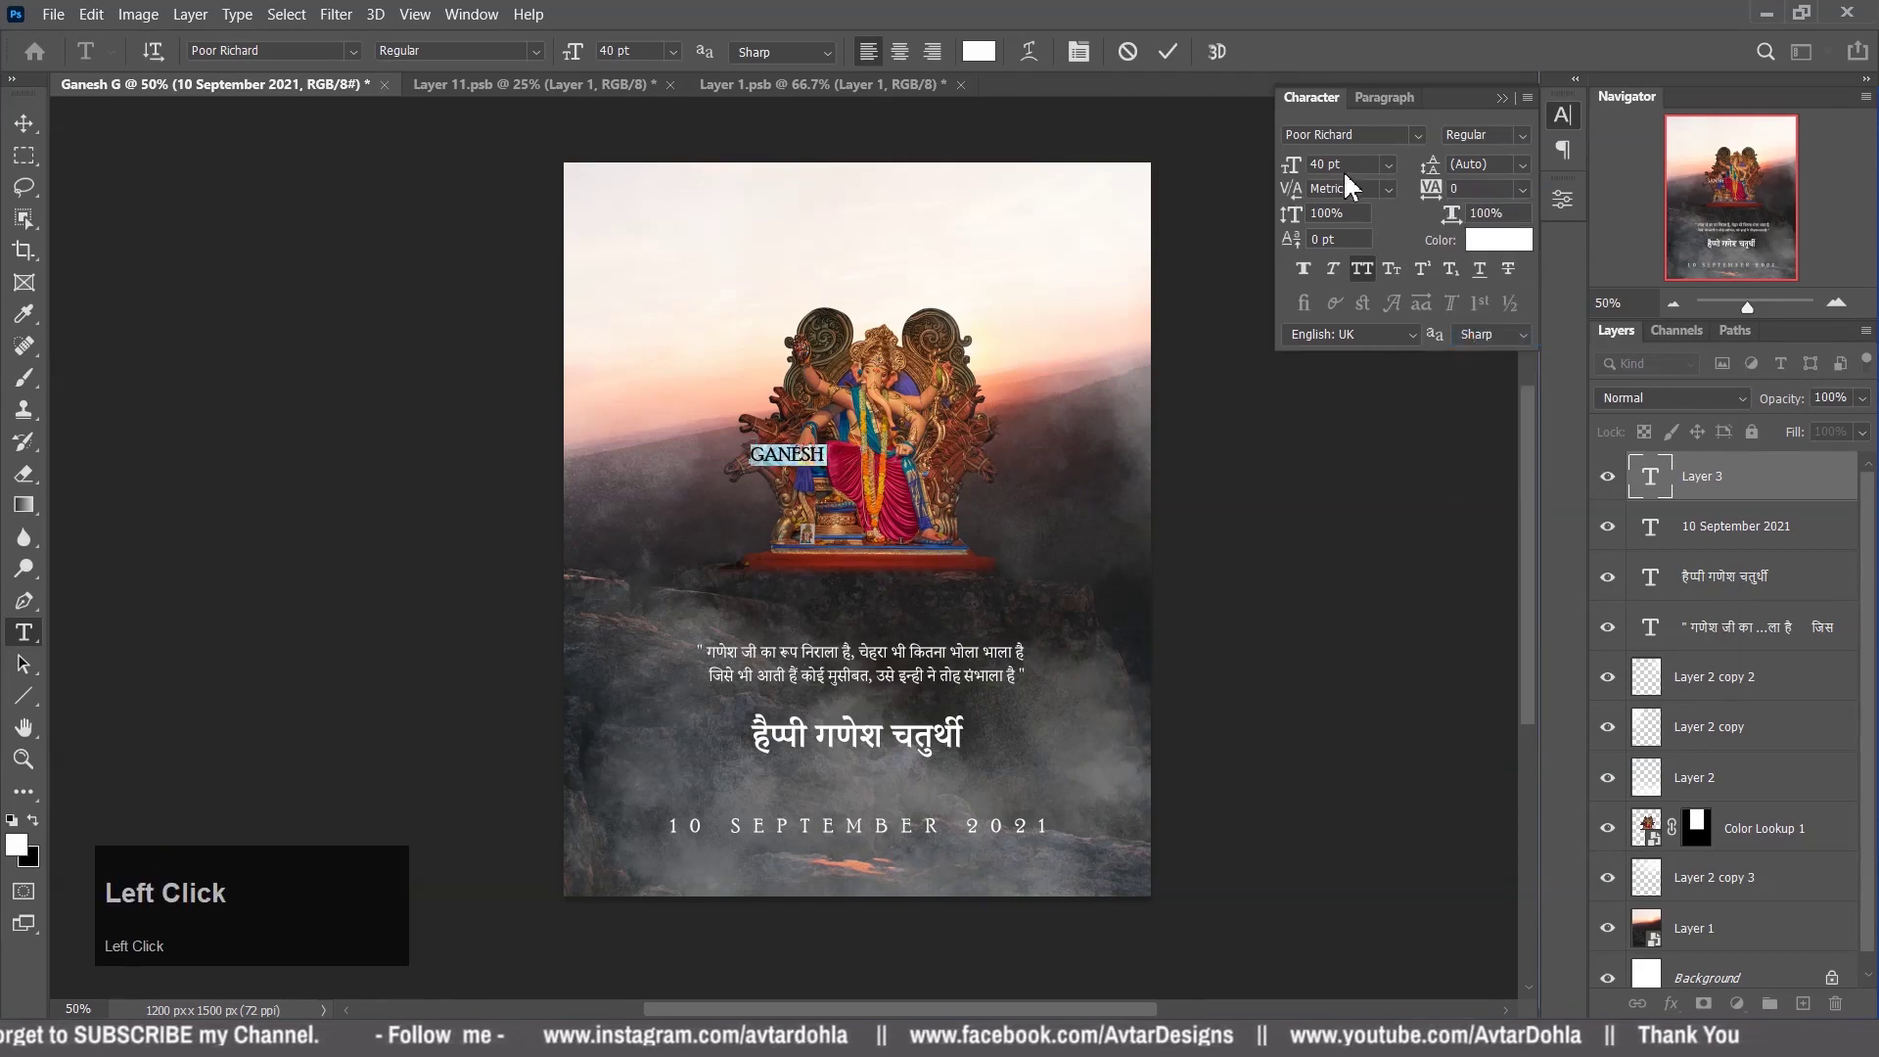
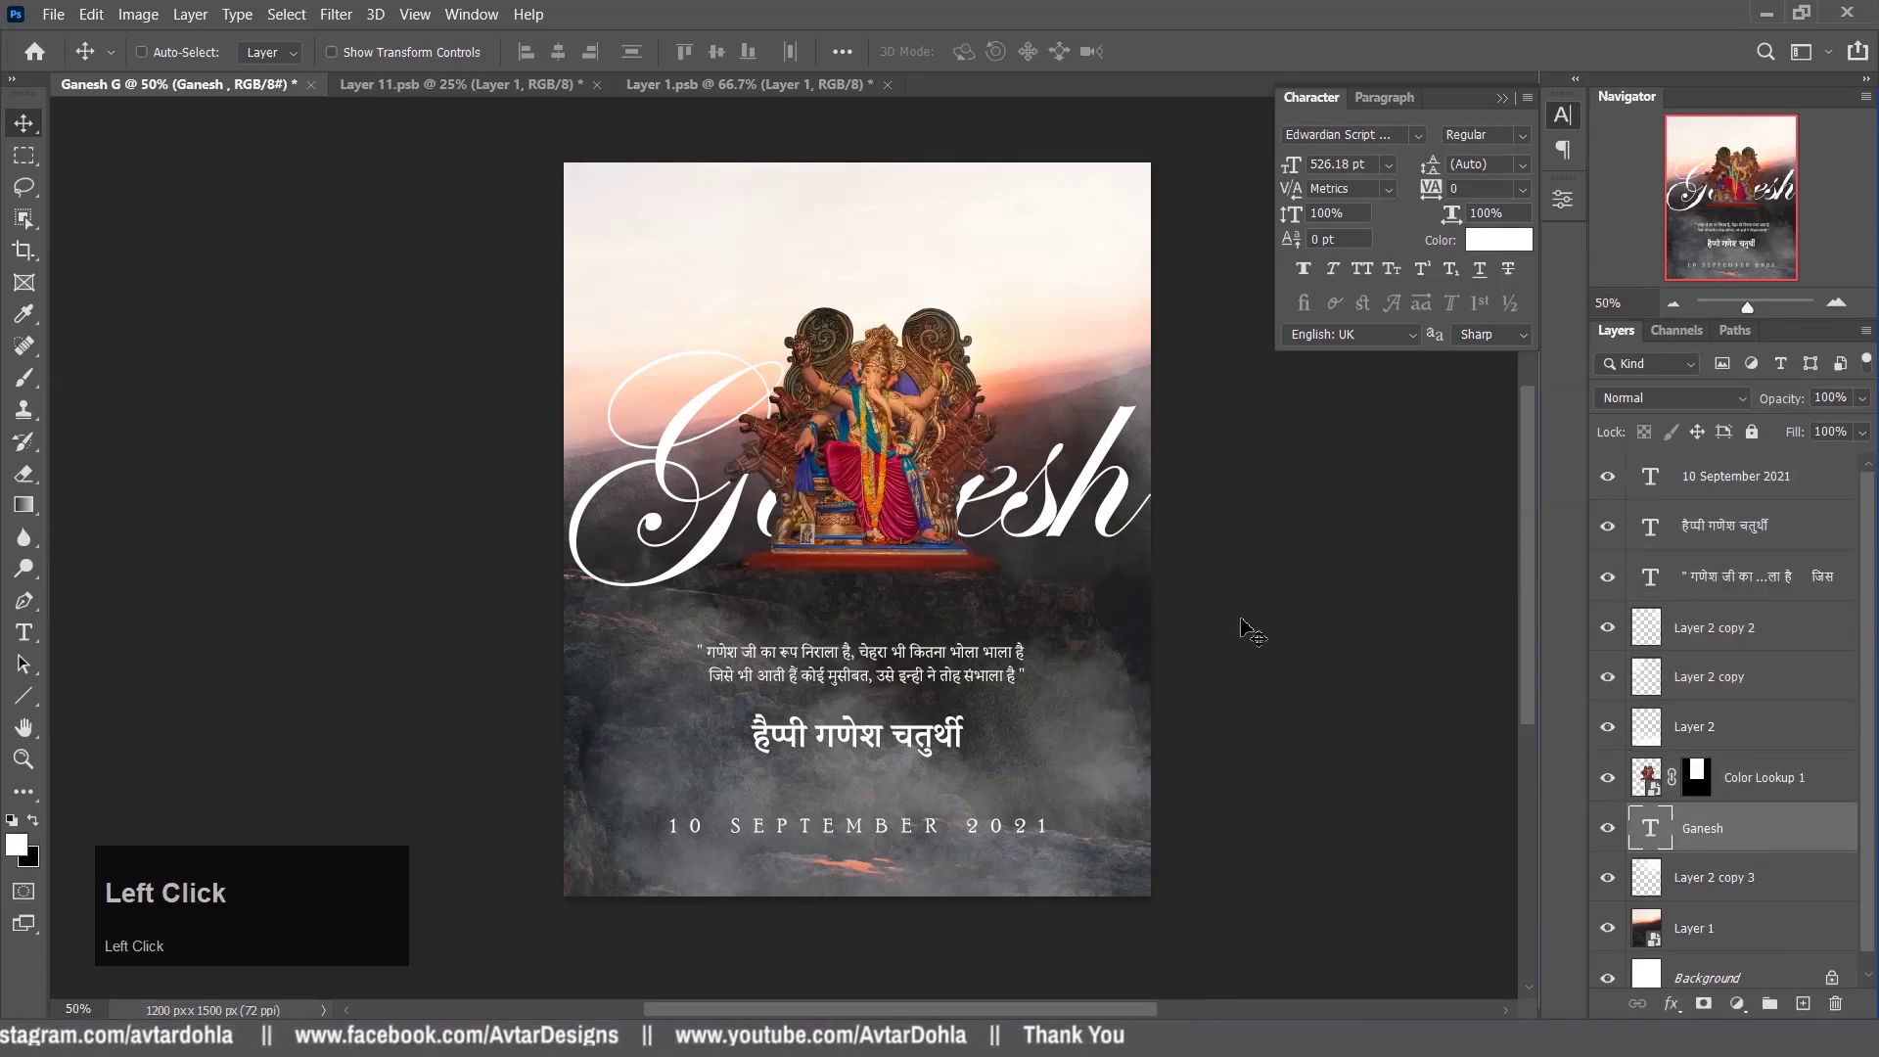
left_click_drag(1117, 527, 1571, 723)
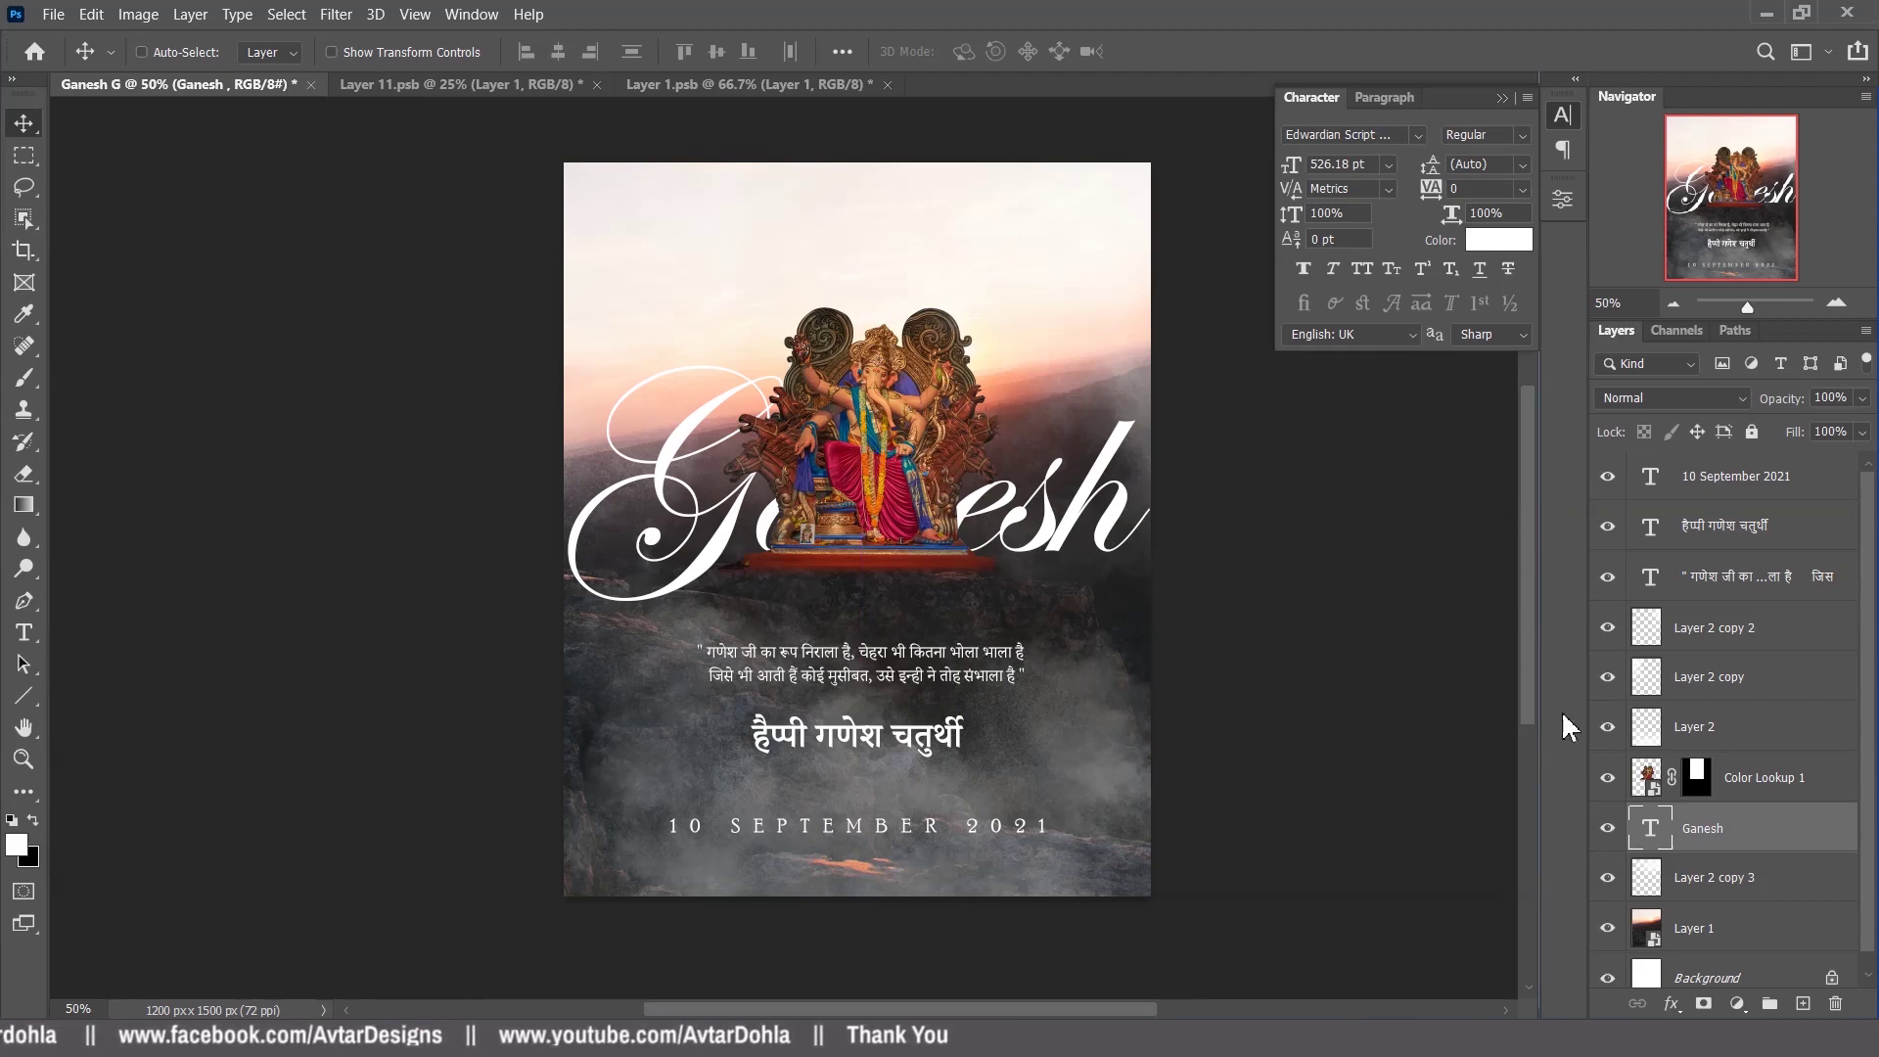
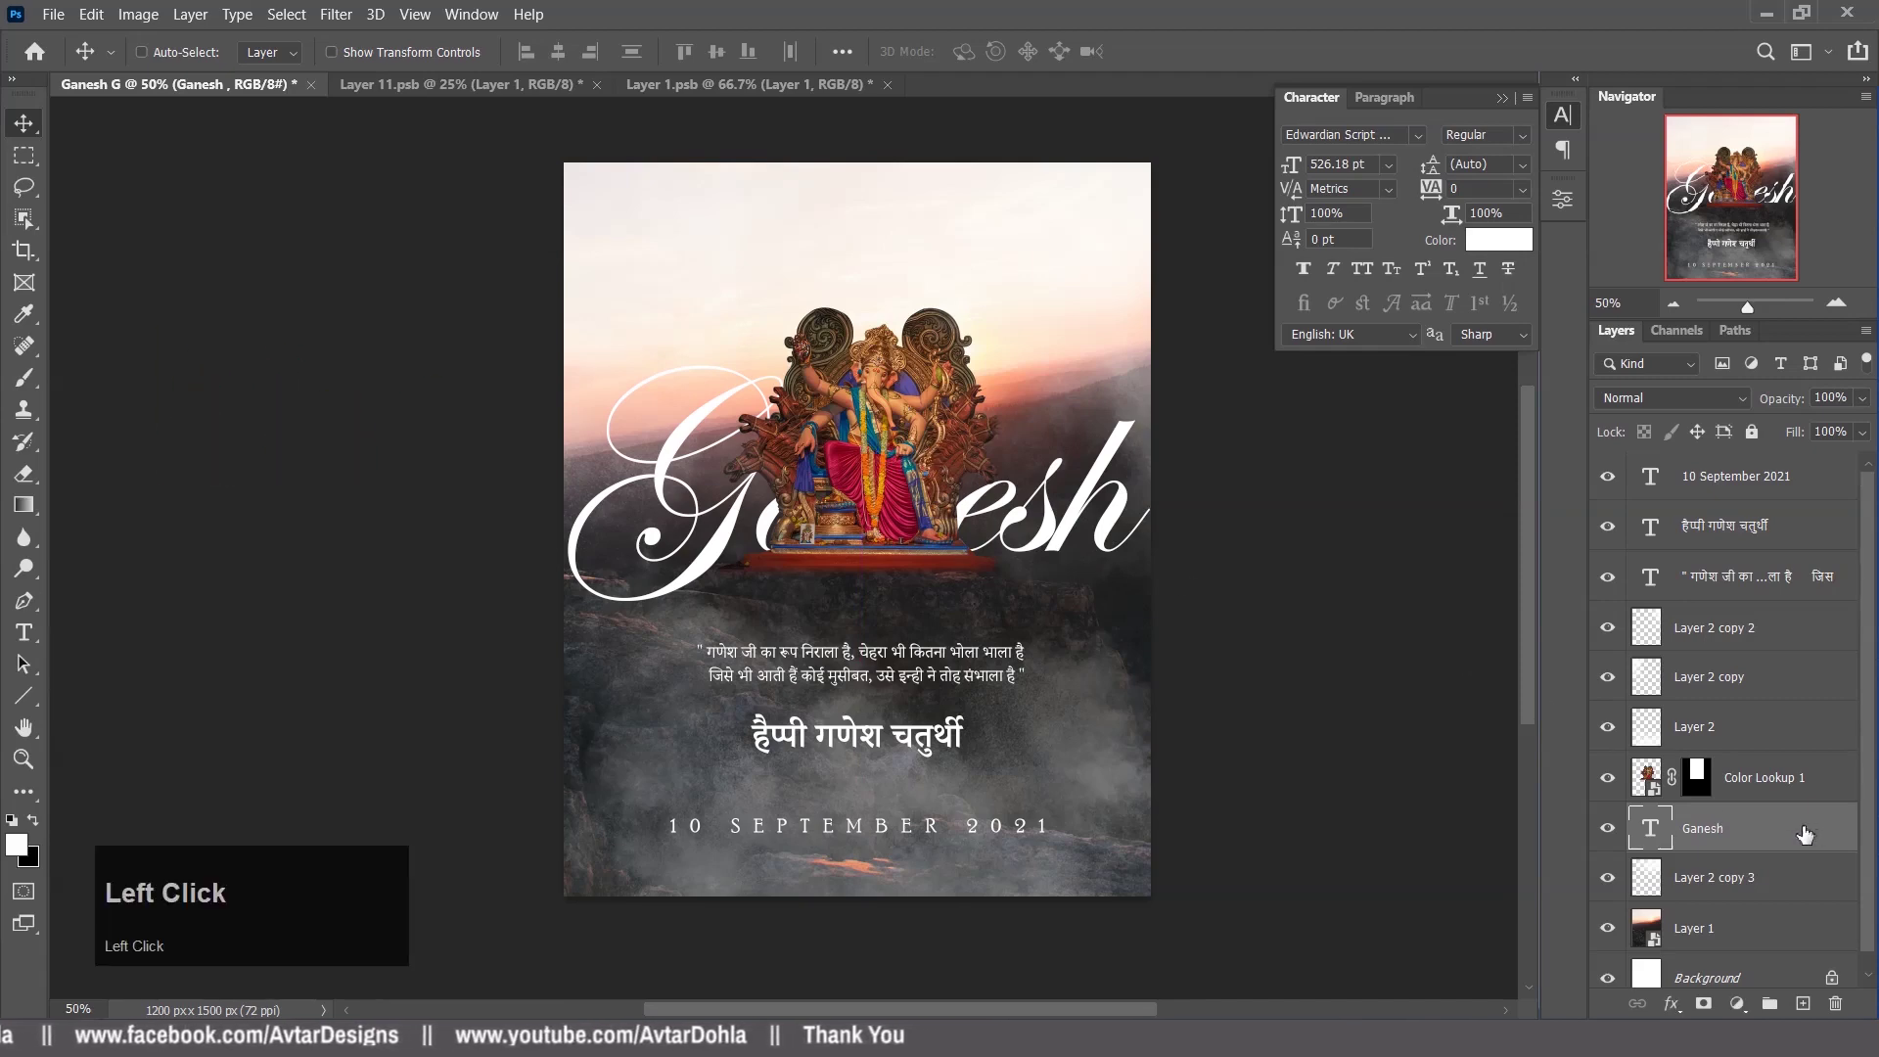
Enable a soft dark Drop Shadow on the Ganesh layer and apply the Layer Style.
left_click(1046, 671)
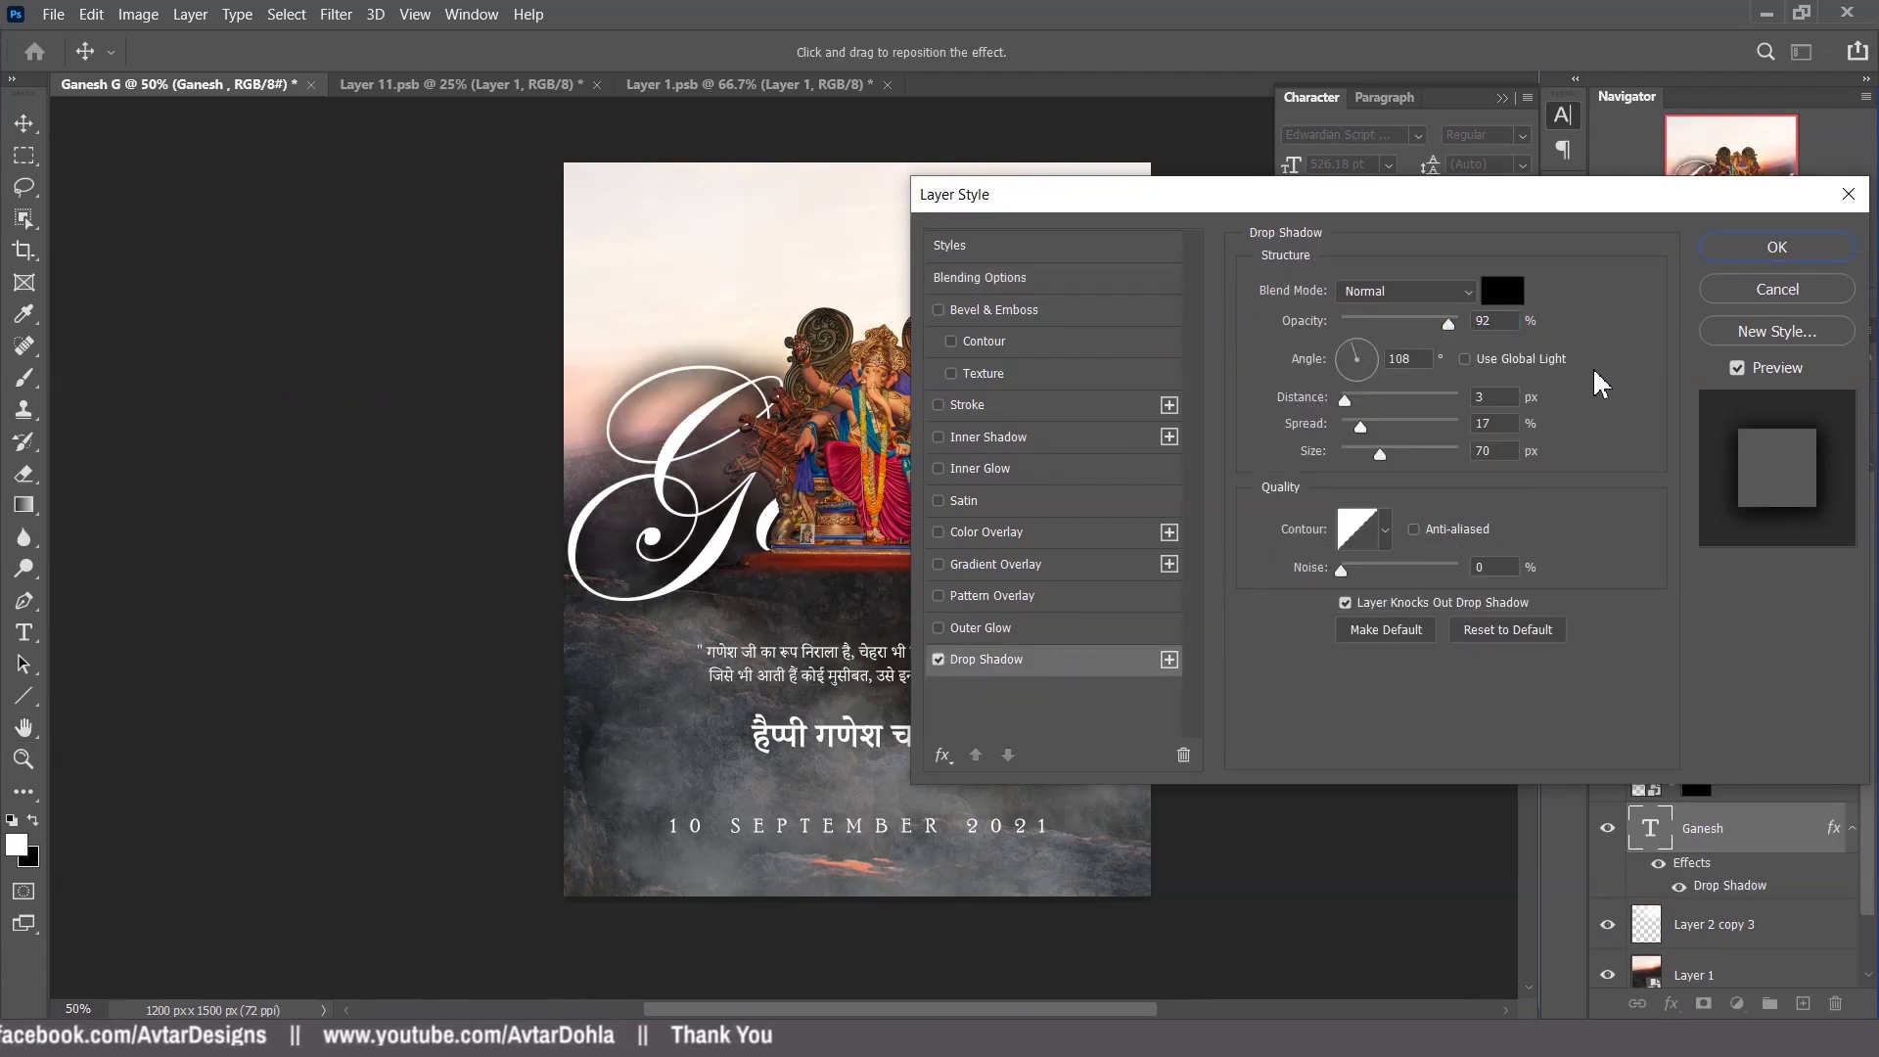
left_click(1480, 370)
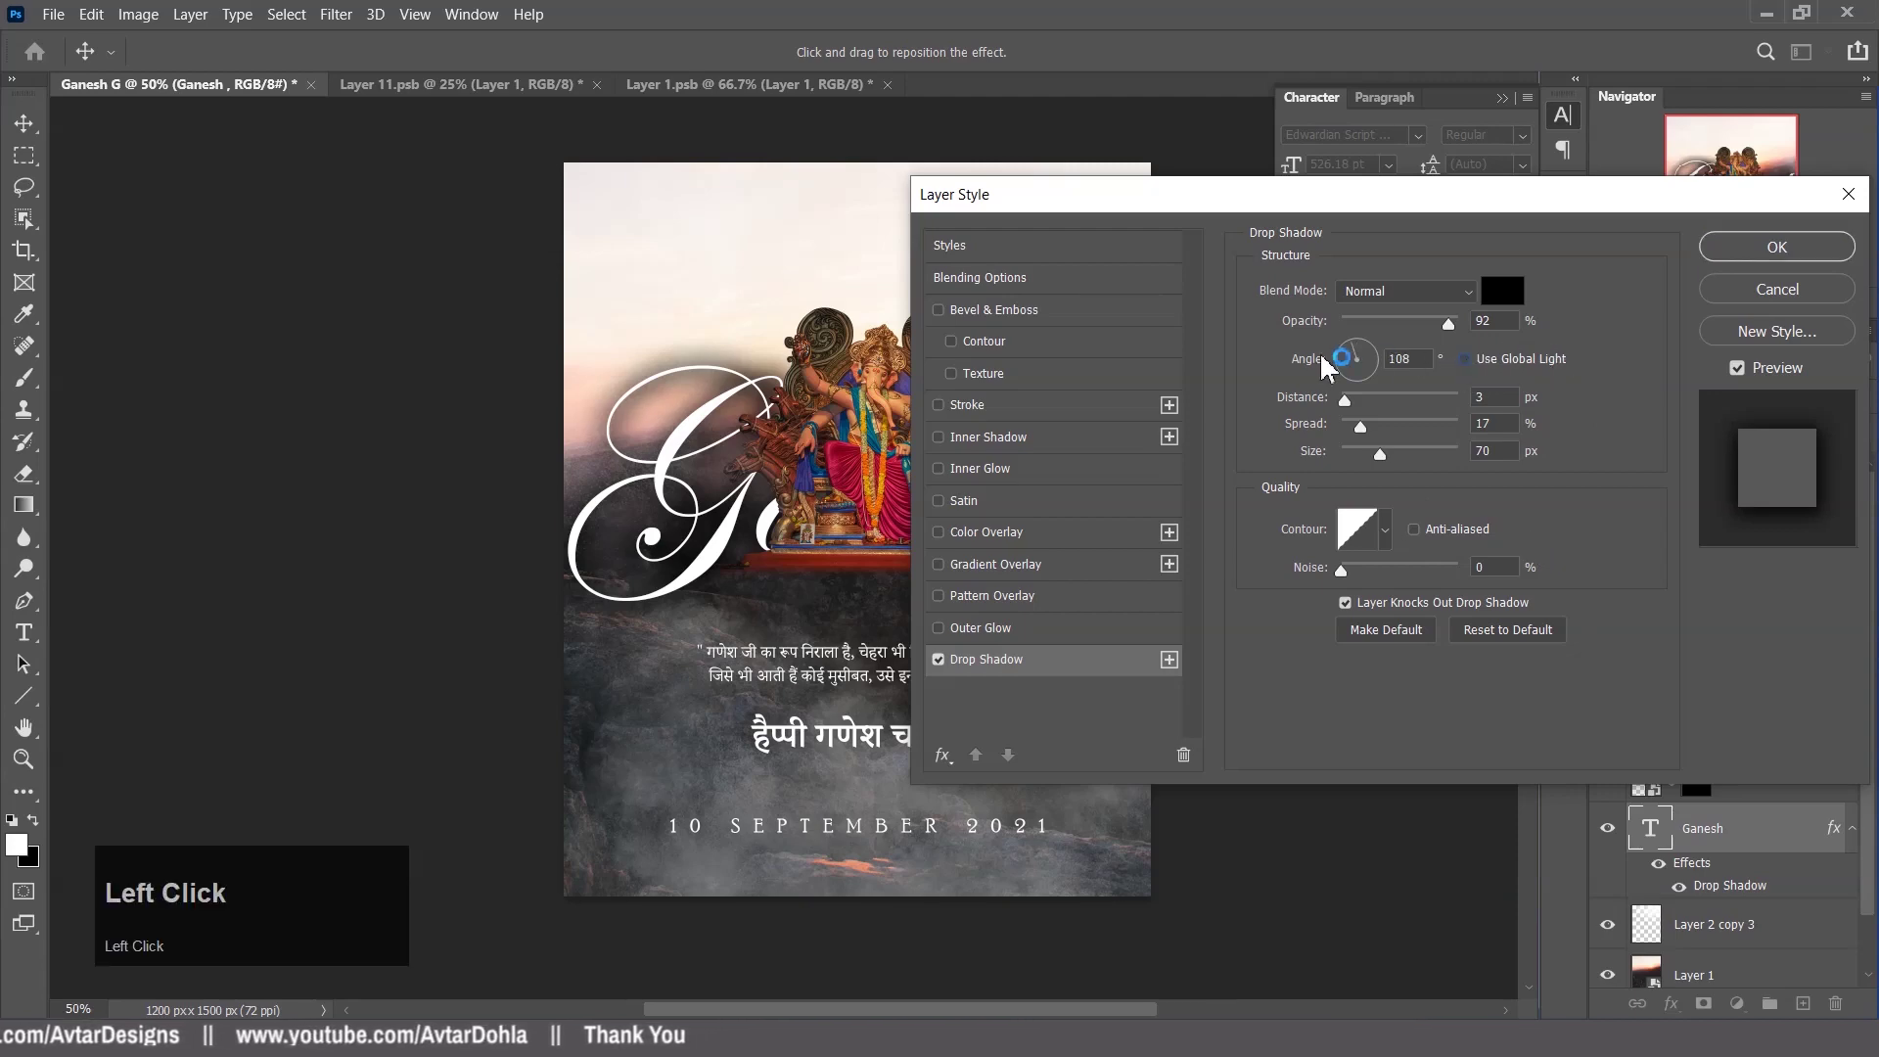
left_click(1803, 257)
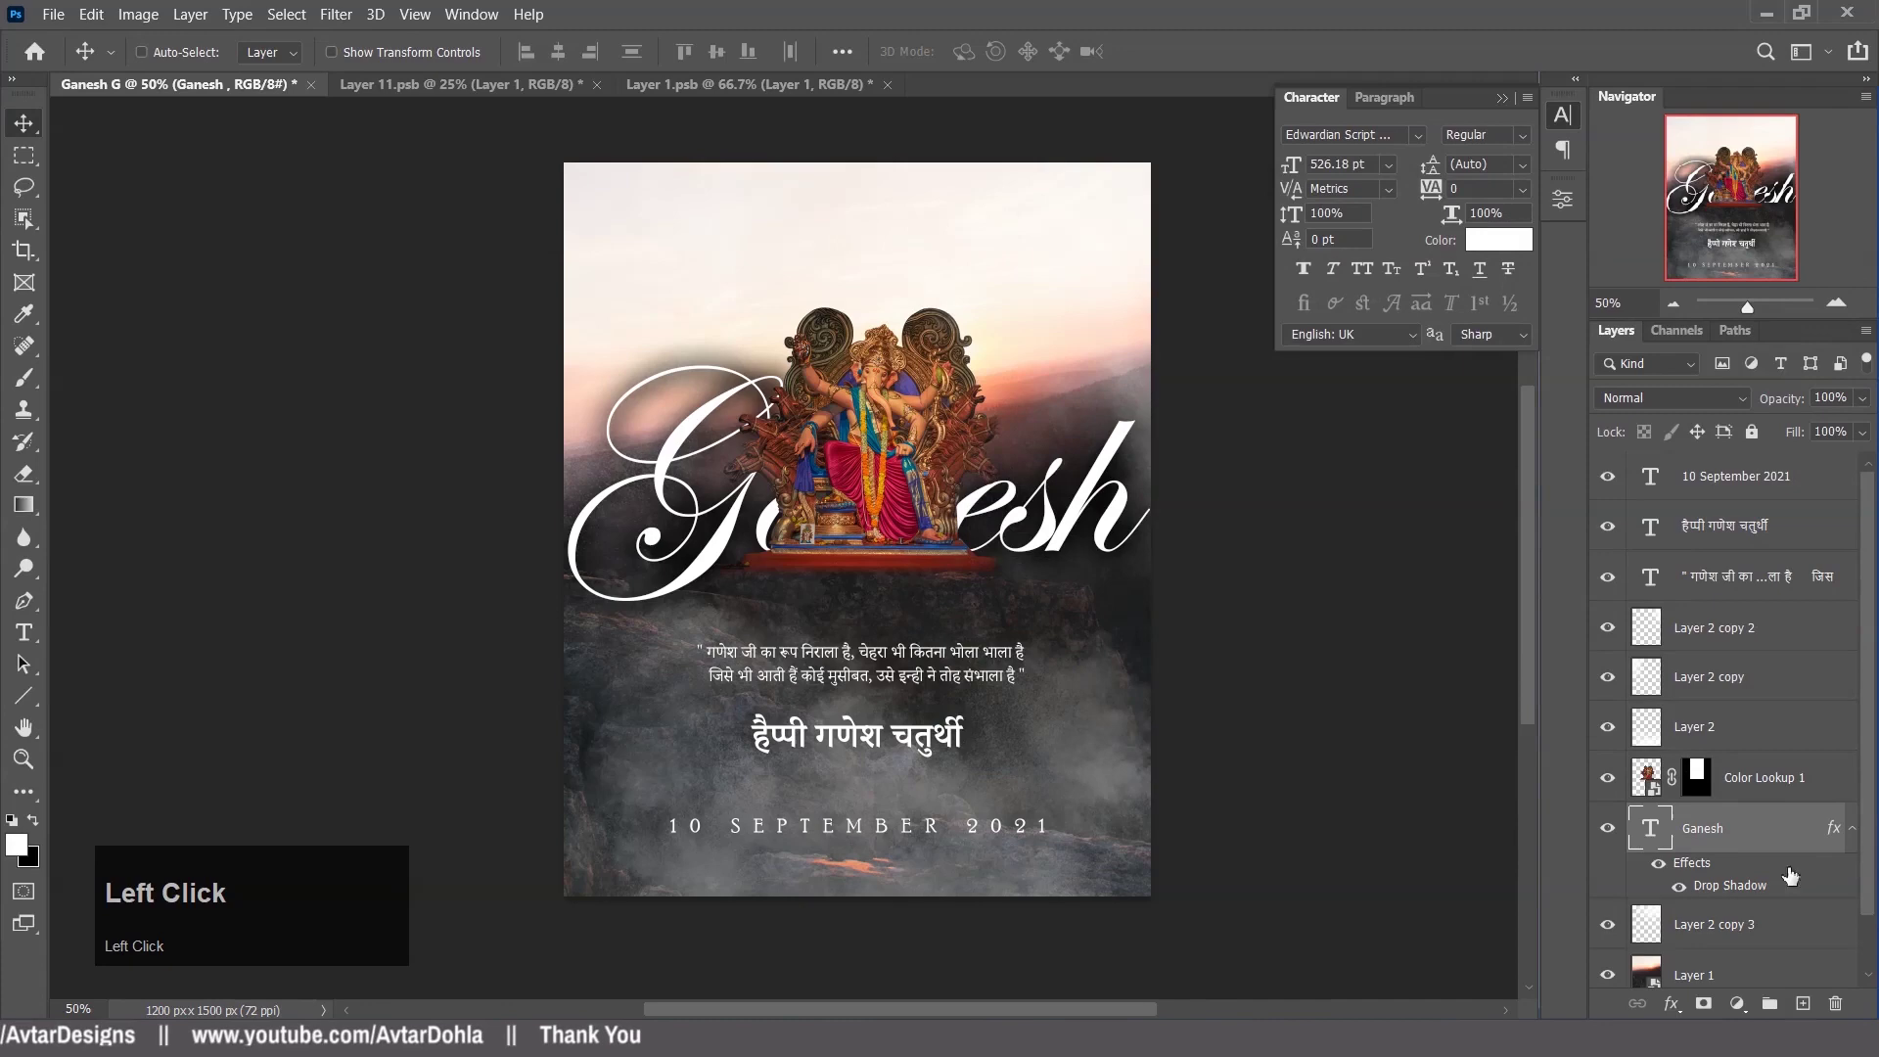
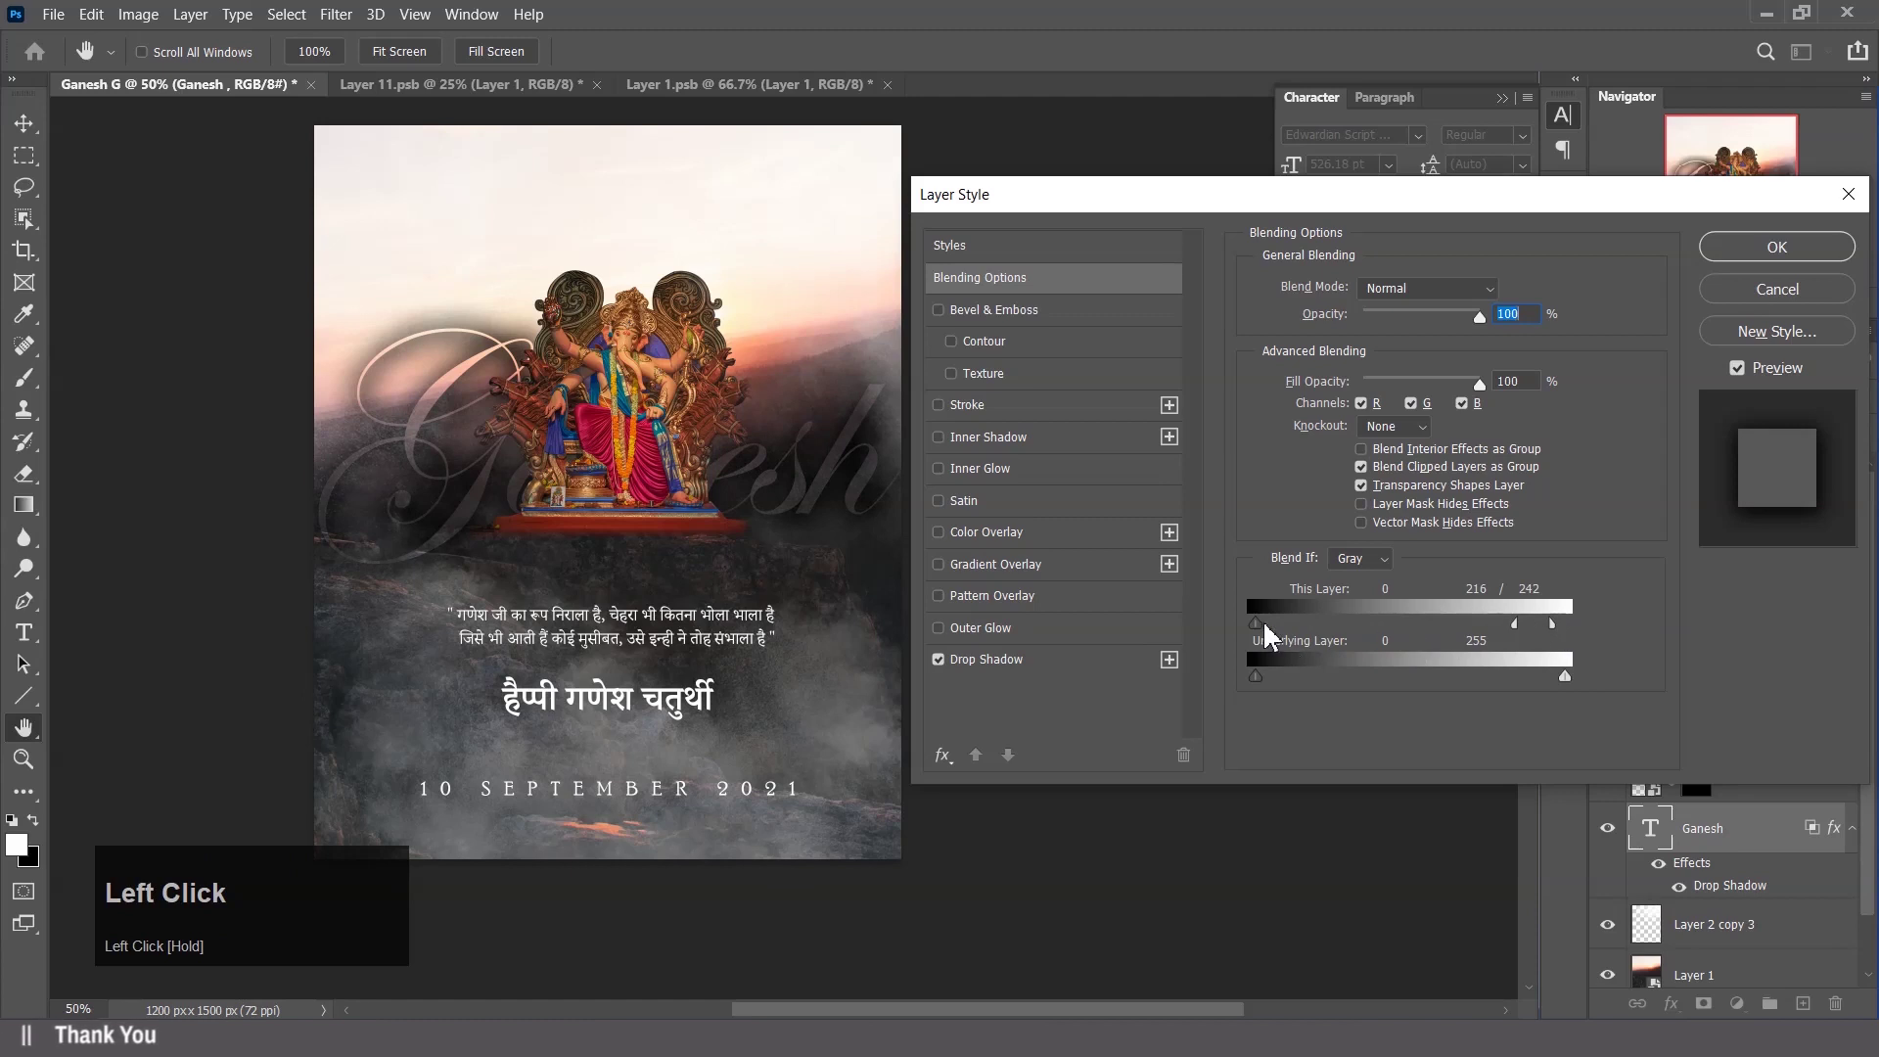
Split and drag the Blend If sliders so Ganesh fades its darks and lets bright sky show through.
left_click_drag(1272, 635, 1267, 691)
left_click_drag(1289, 694, 1438, 683)
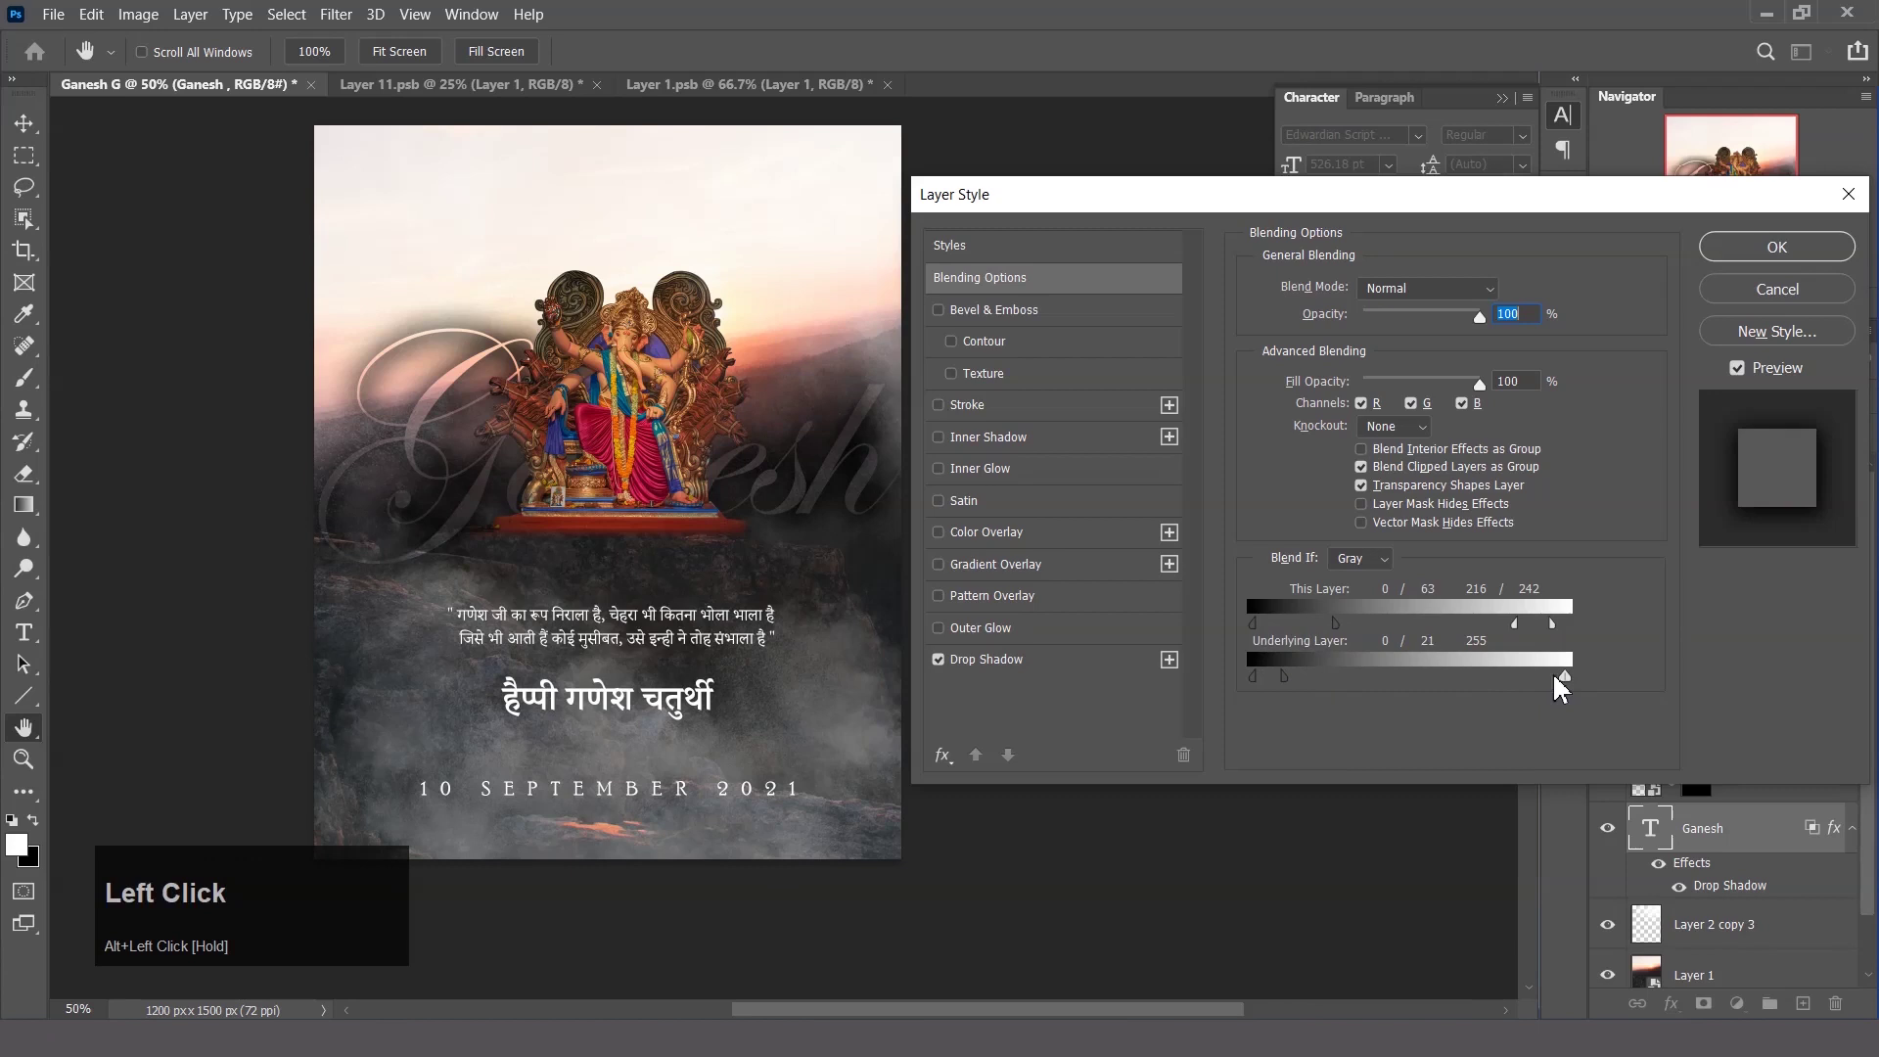
left_click_drag(1551, 689, 1559, 687)
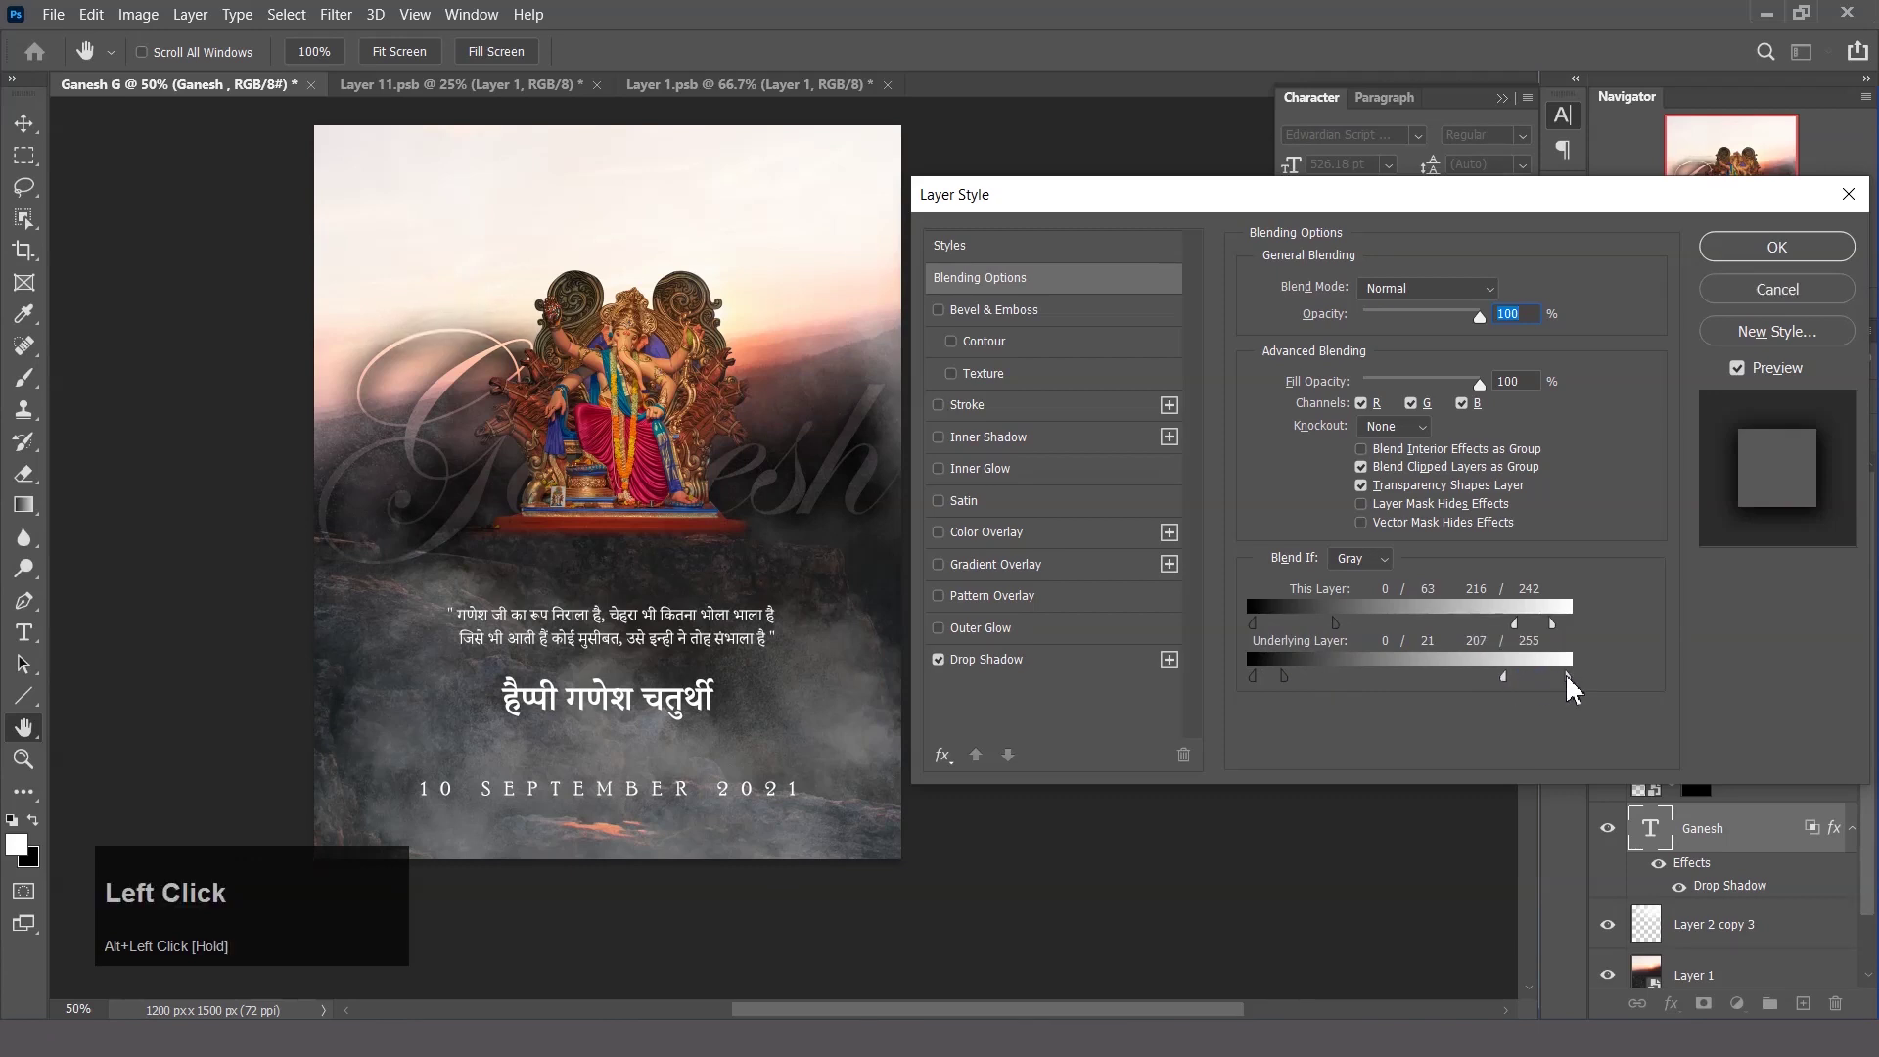
left_click(1557, 686)
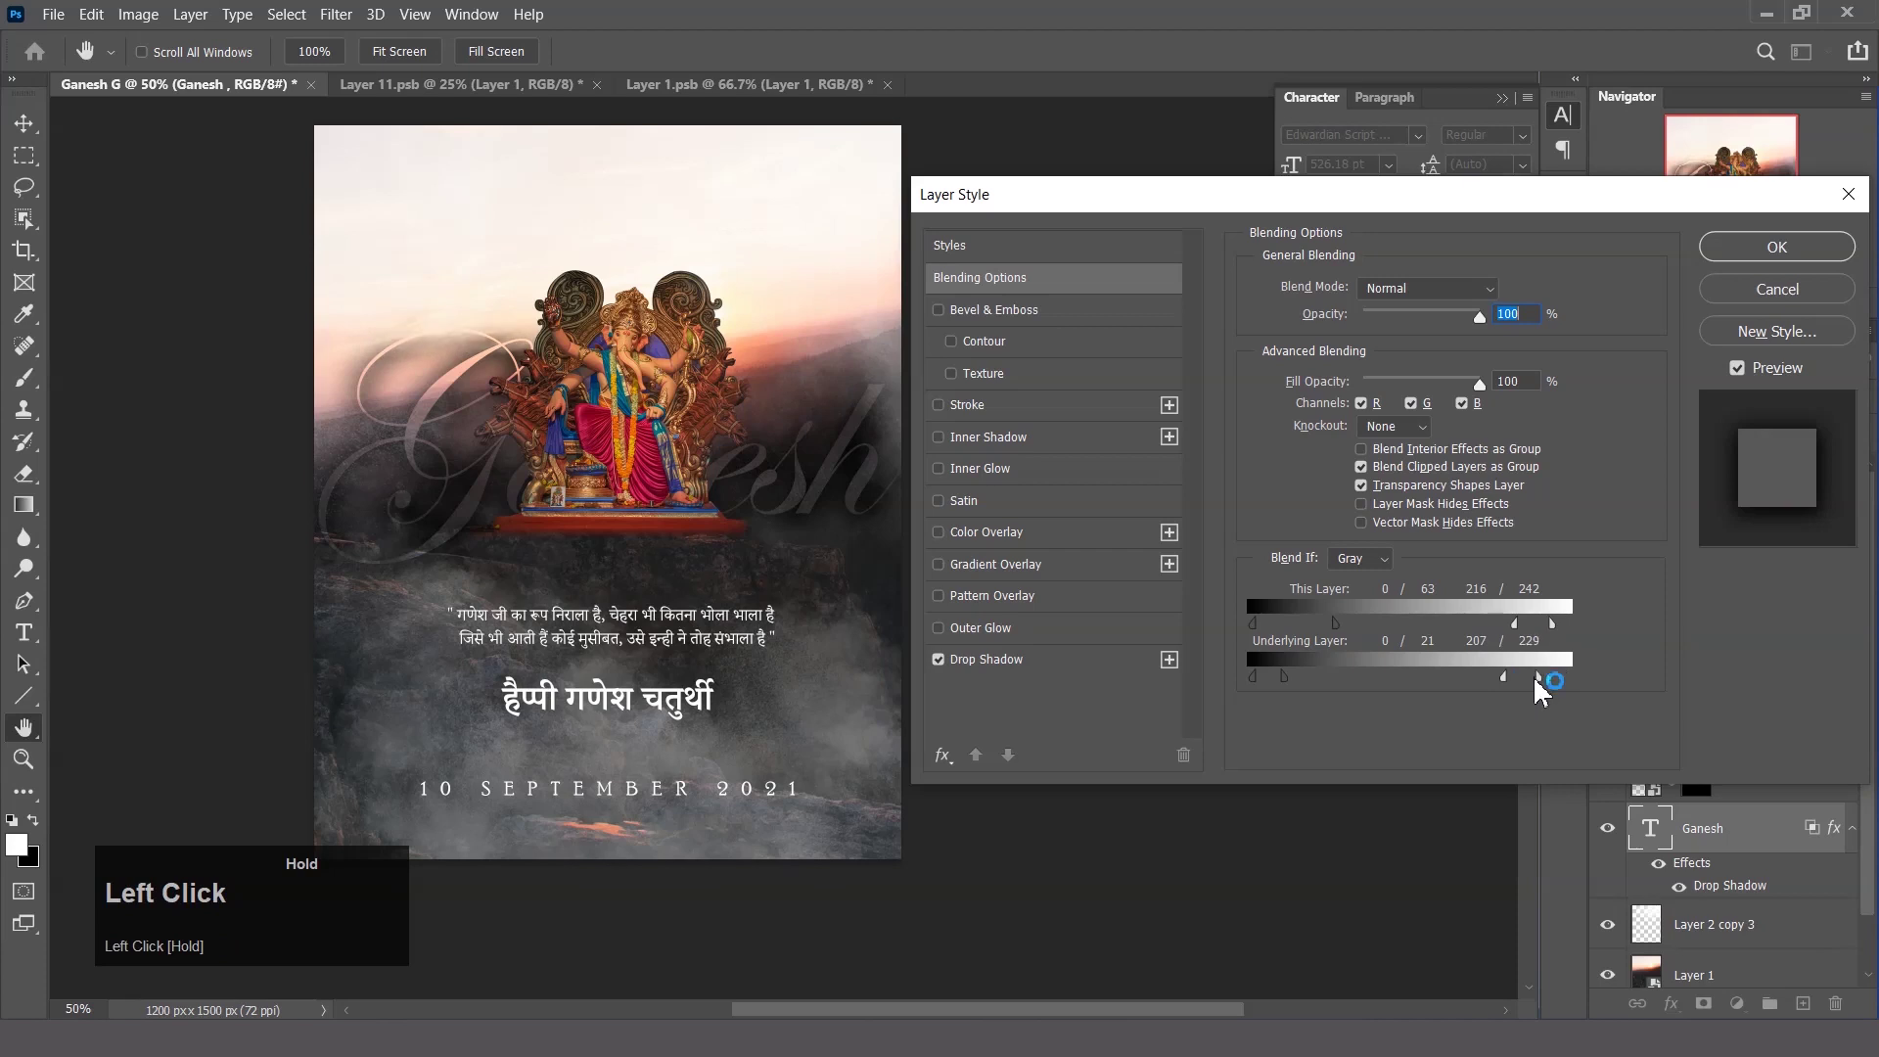
left_click_drag(1494, 693, 1539, 693)
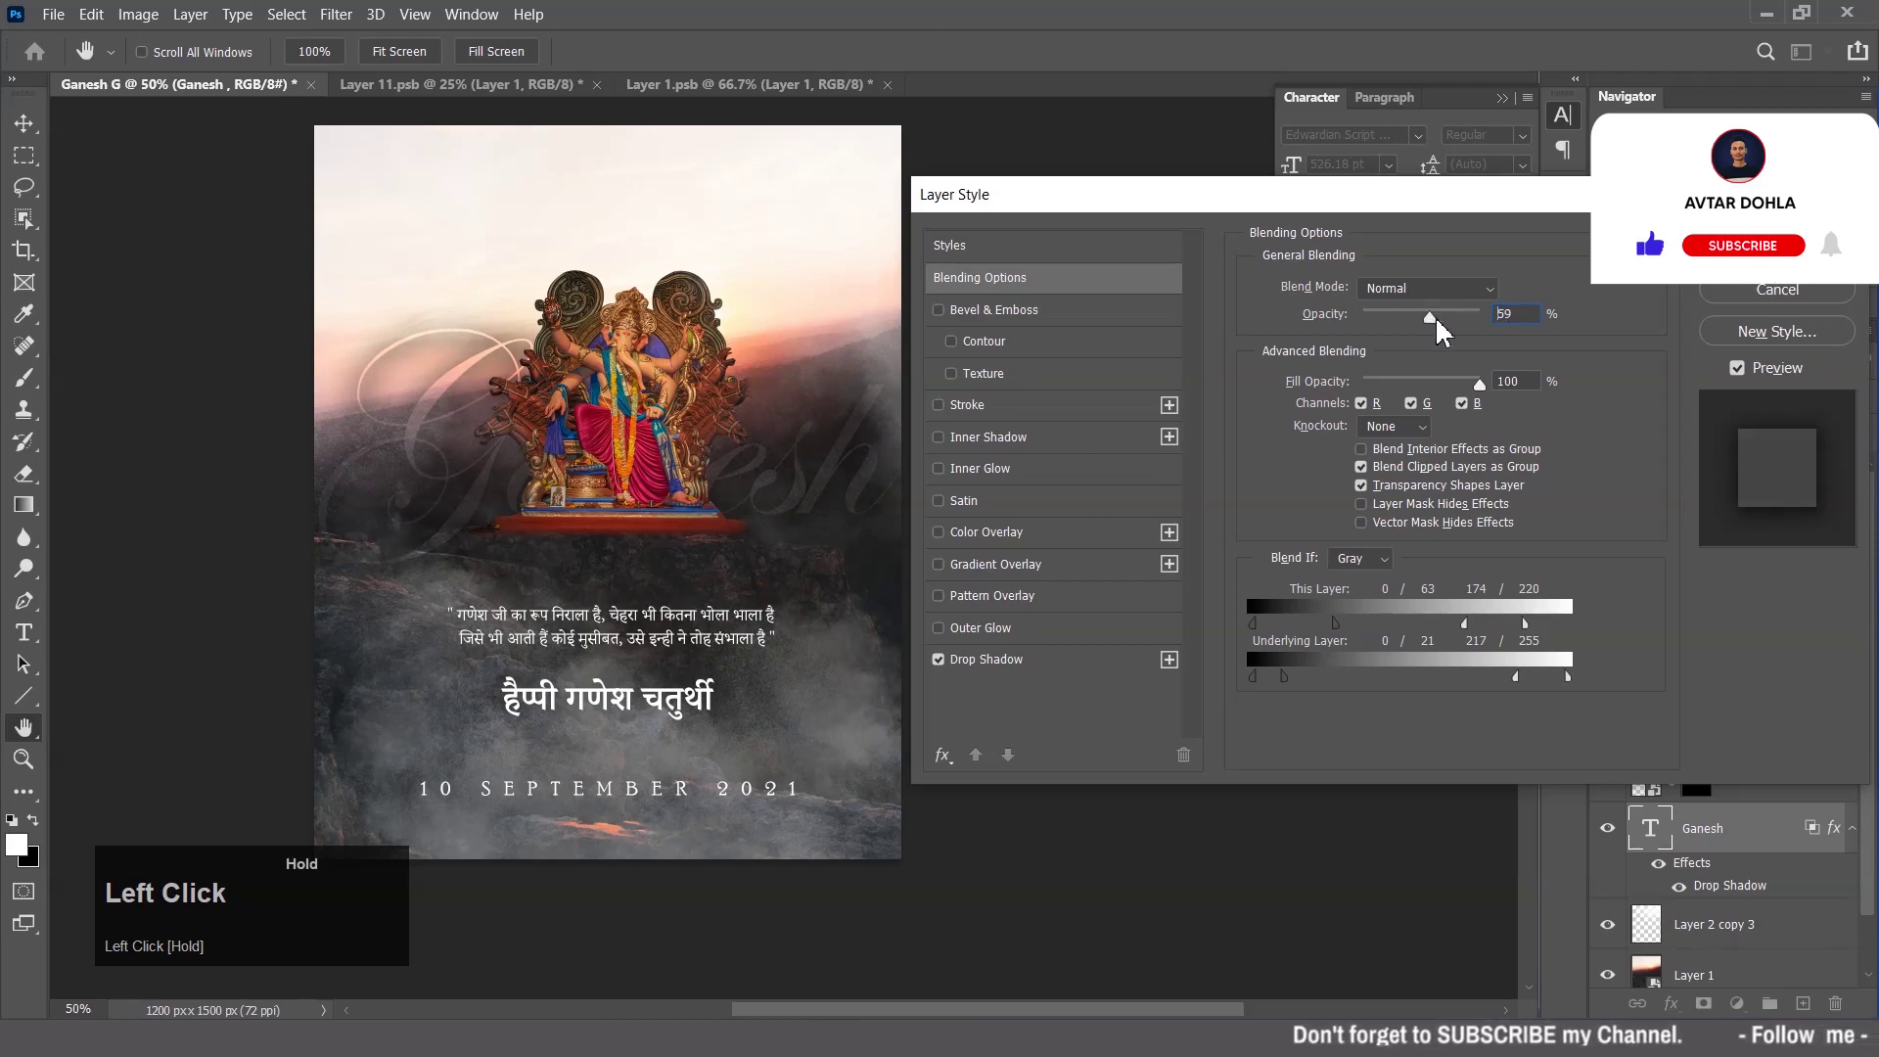
Set the Ganesh layer opacity to 60% and confirm the Blending Options.
type("60")
left_click_drag(1585, 356, 1782, 262)
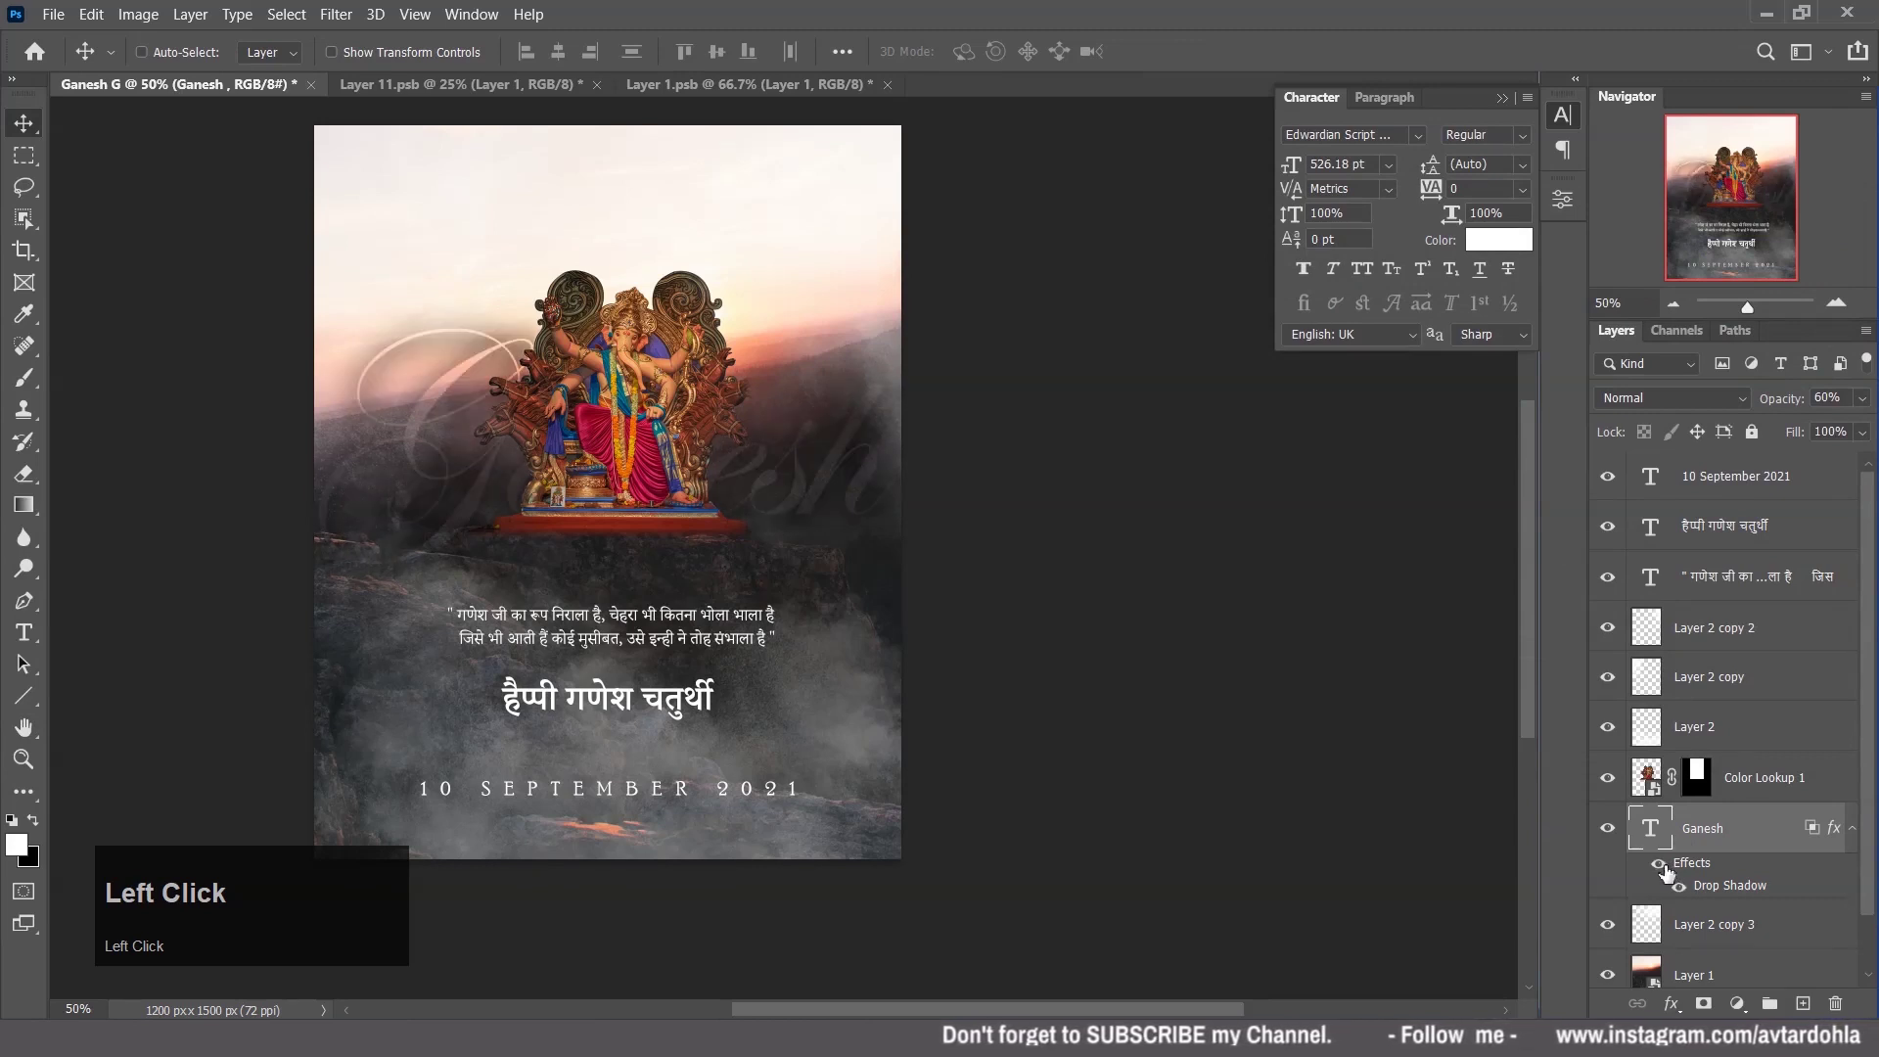
Remove the drop shadow effect from the Ganesh text layer via the Layers panel trash.
left_click(1687, 900)
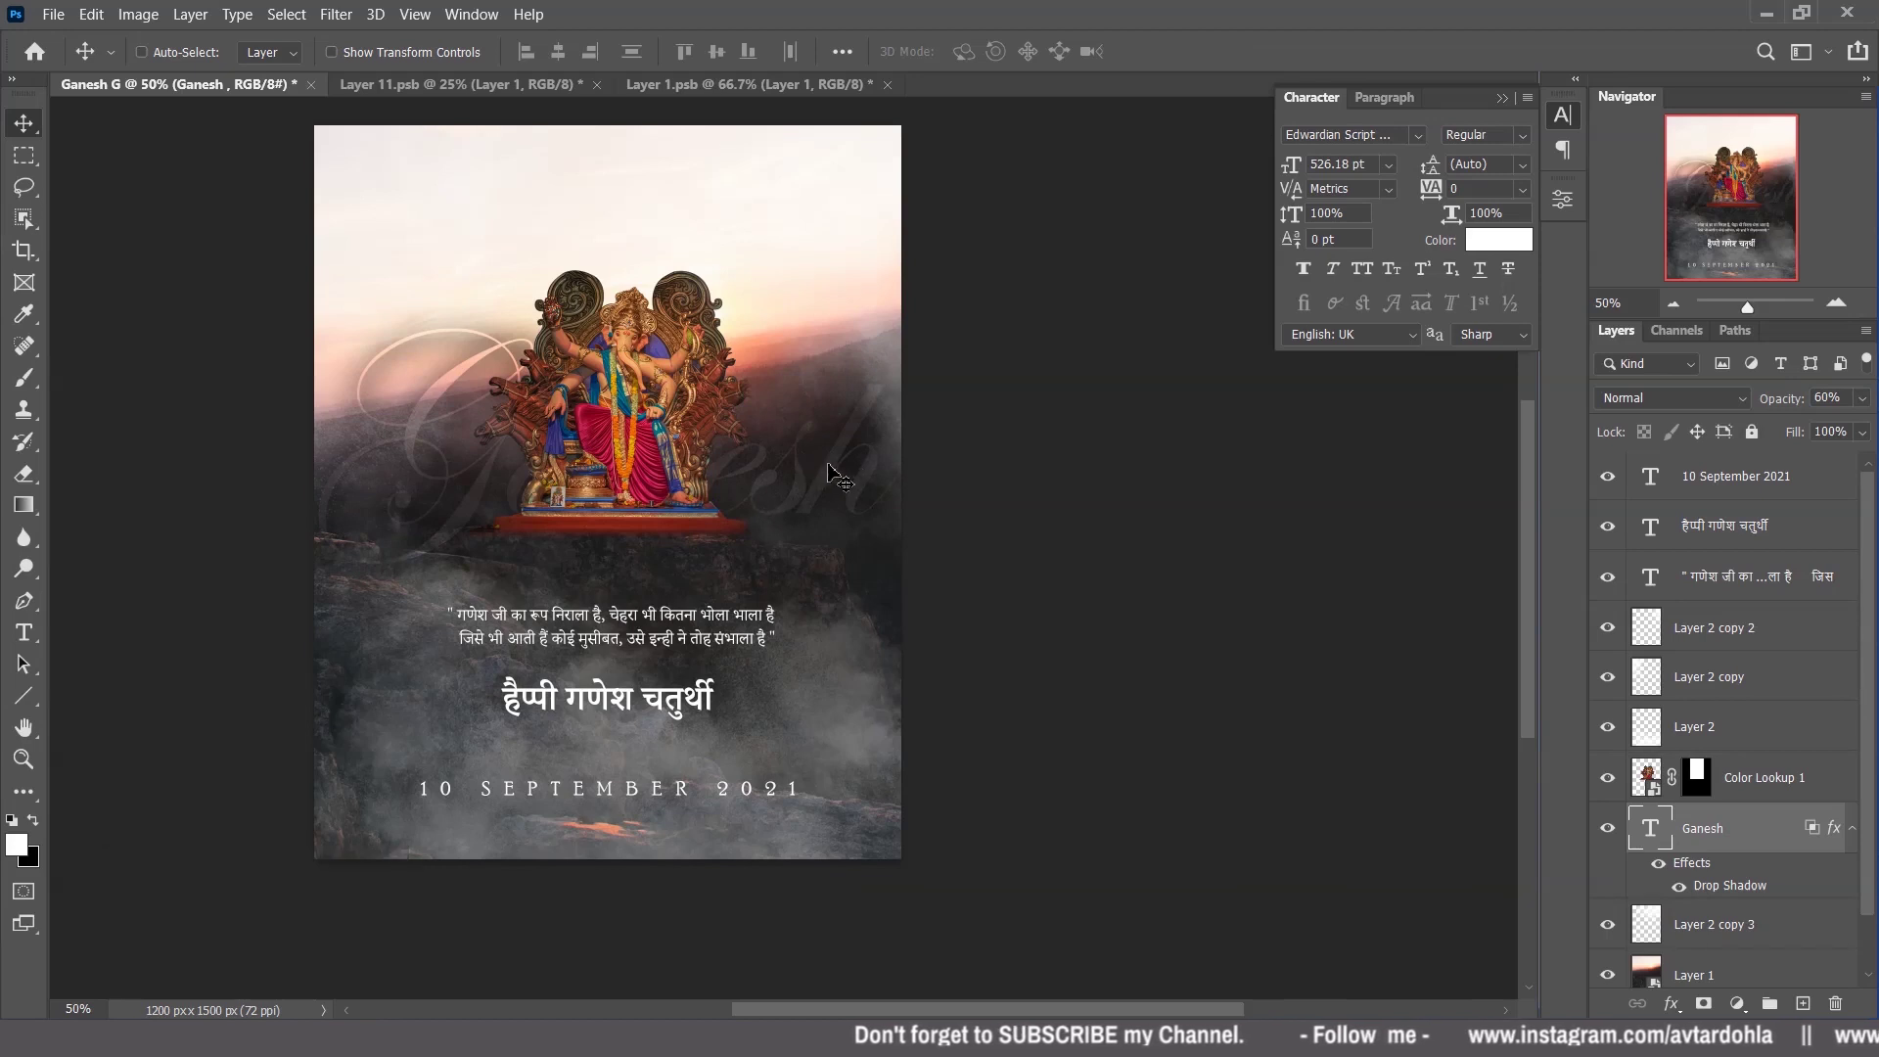
left_click_drag(1699, 876, 959, 178)
Apply a saved drop-shadow style from the Styles panel to the Ganesh text layer.
left_click(491, 15)
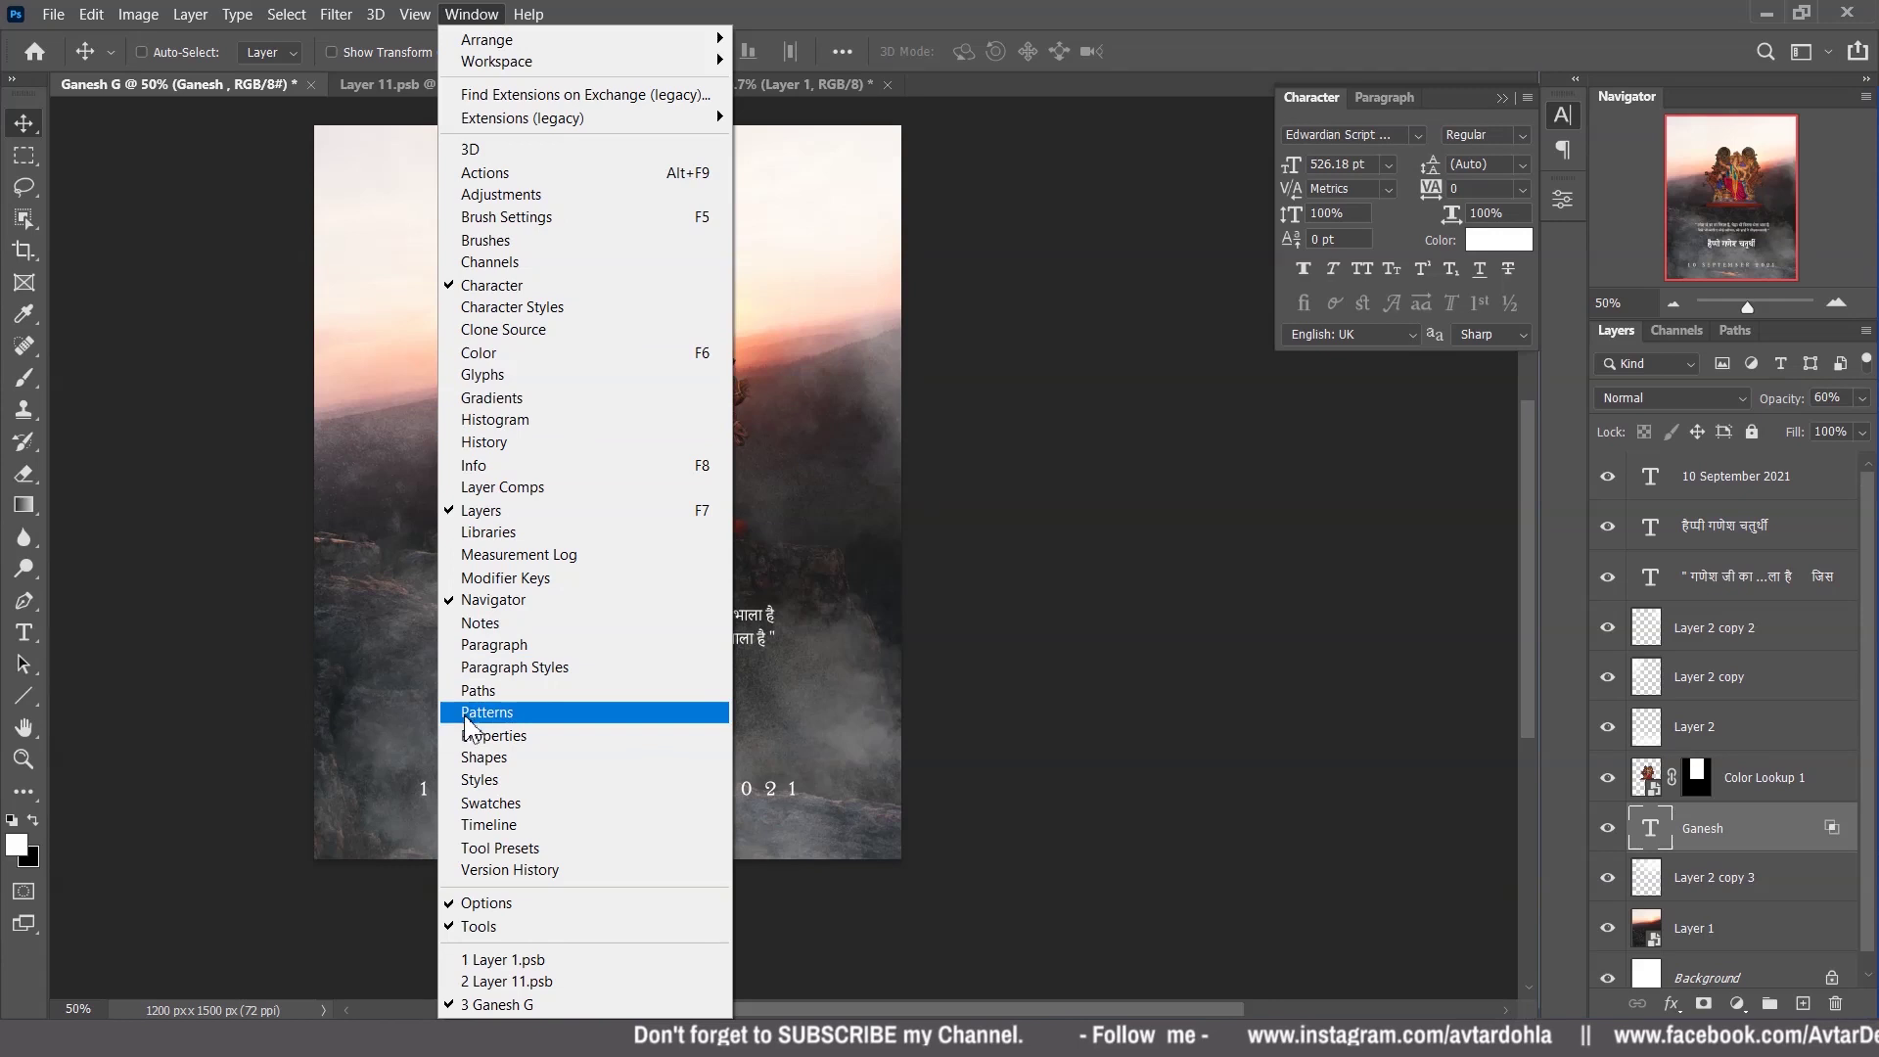
left_click(503, 794)
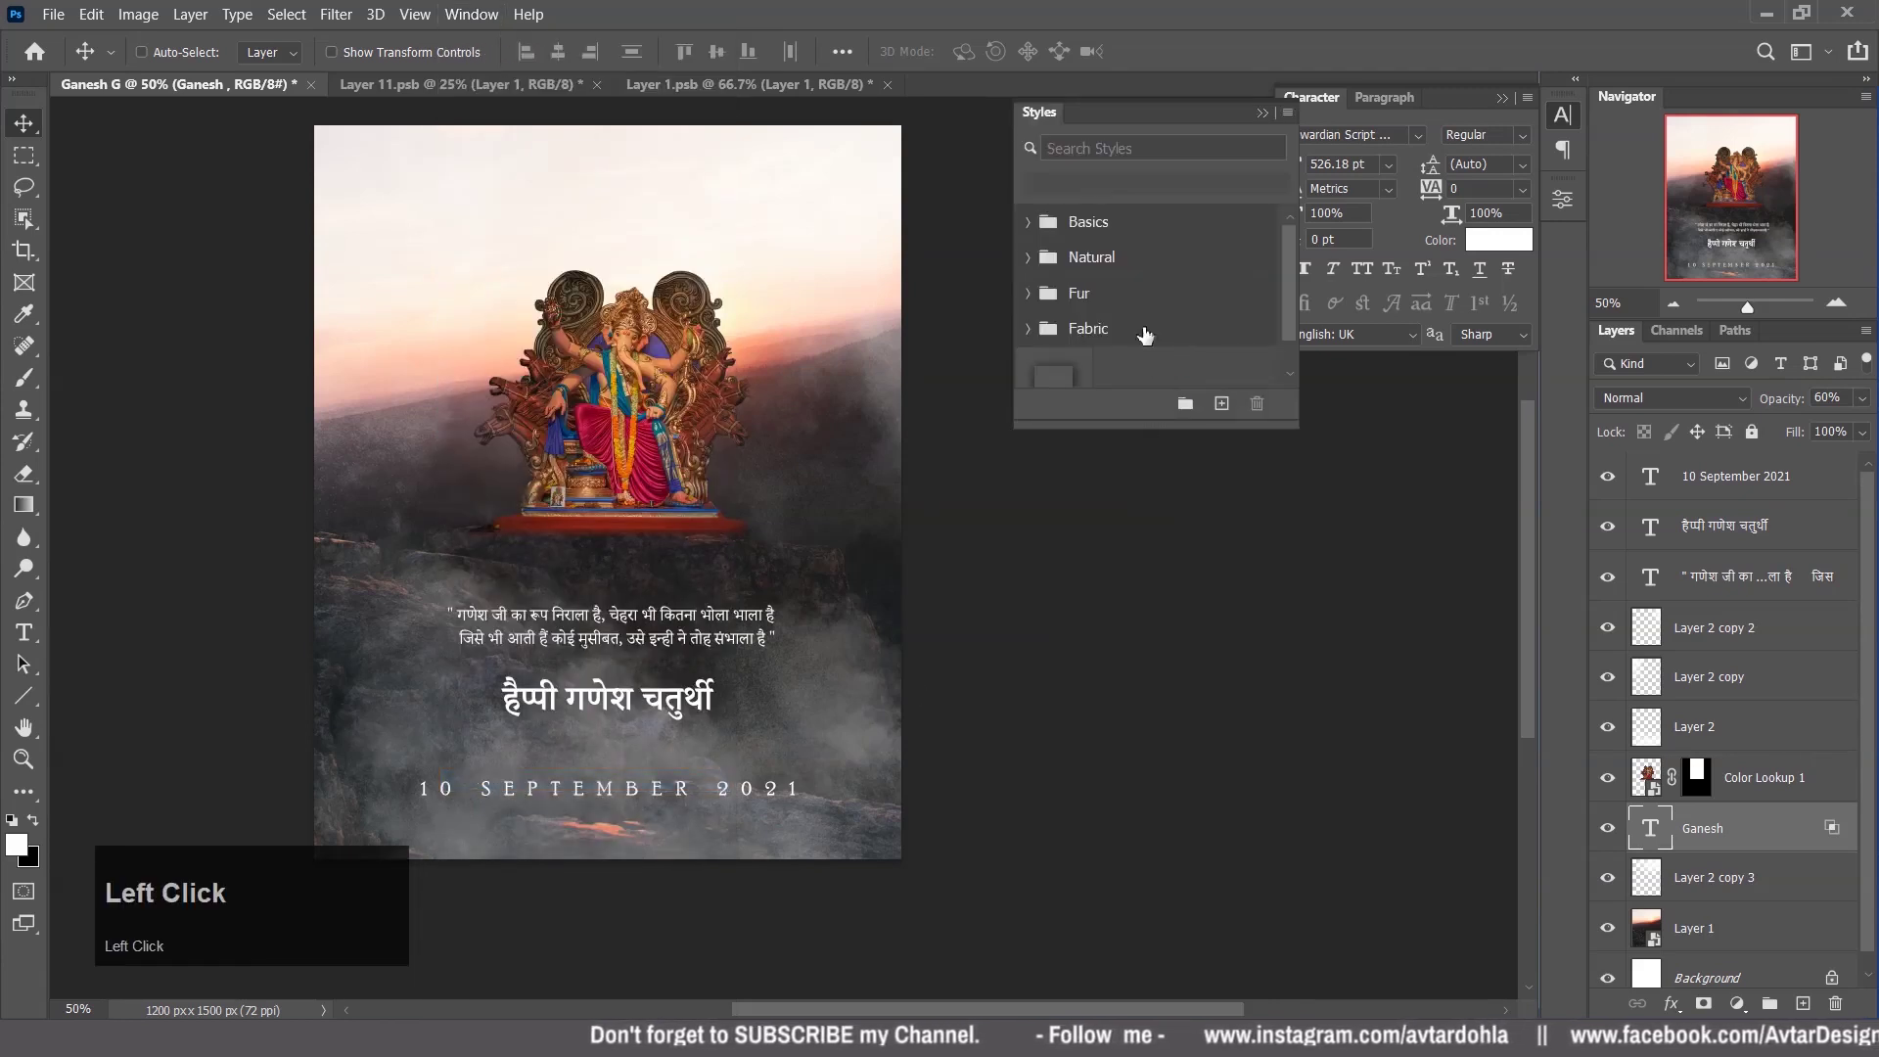
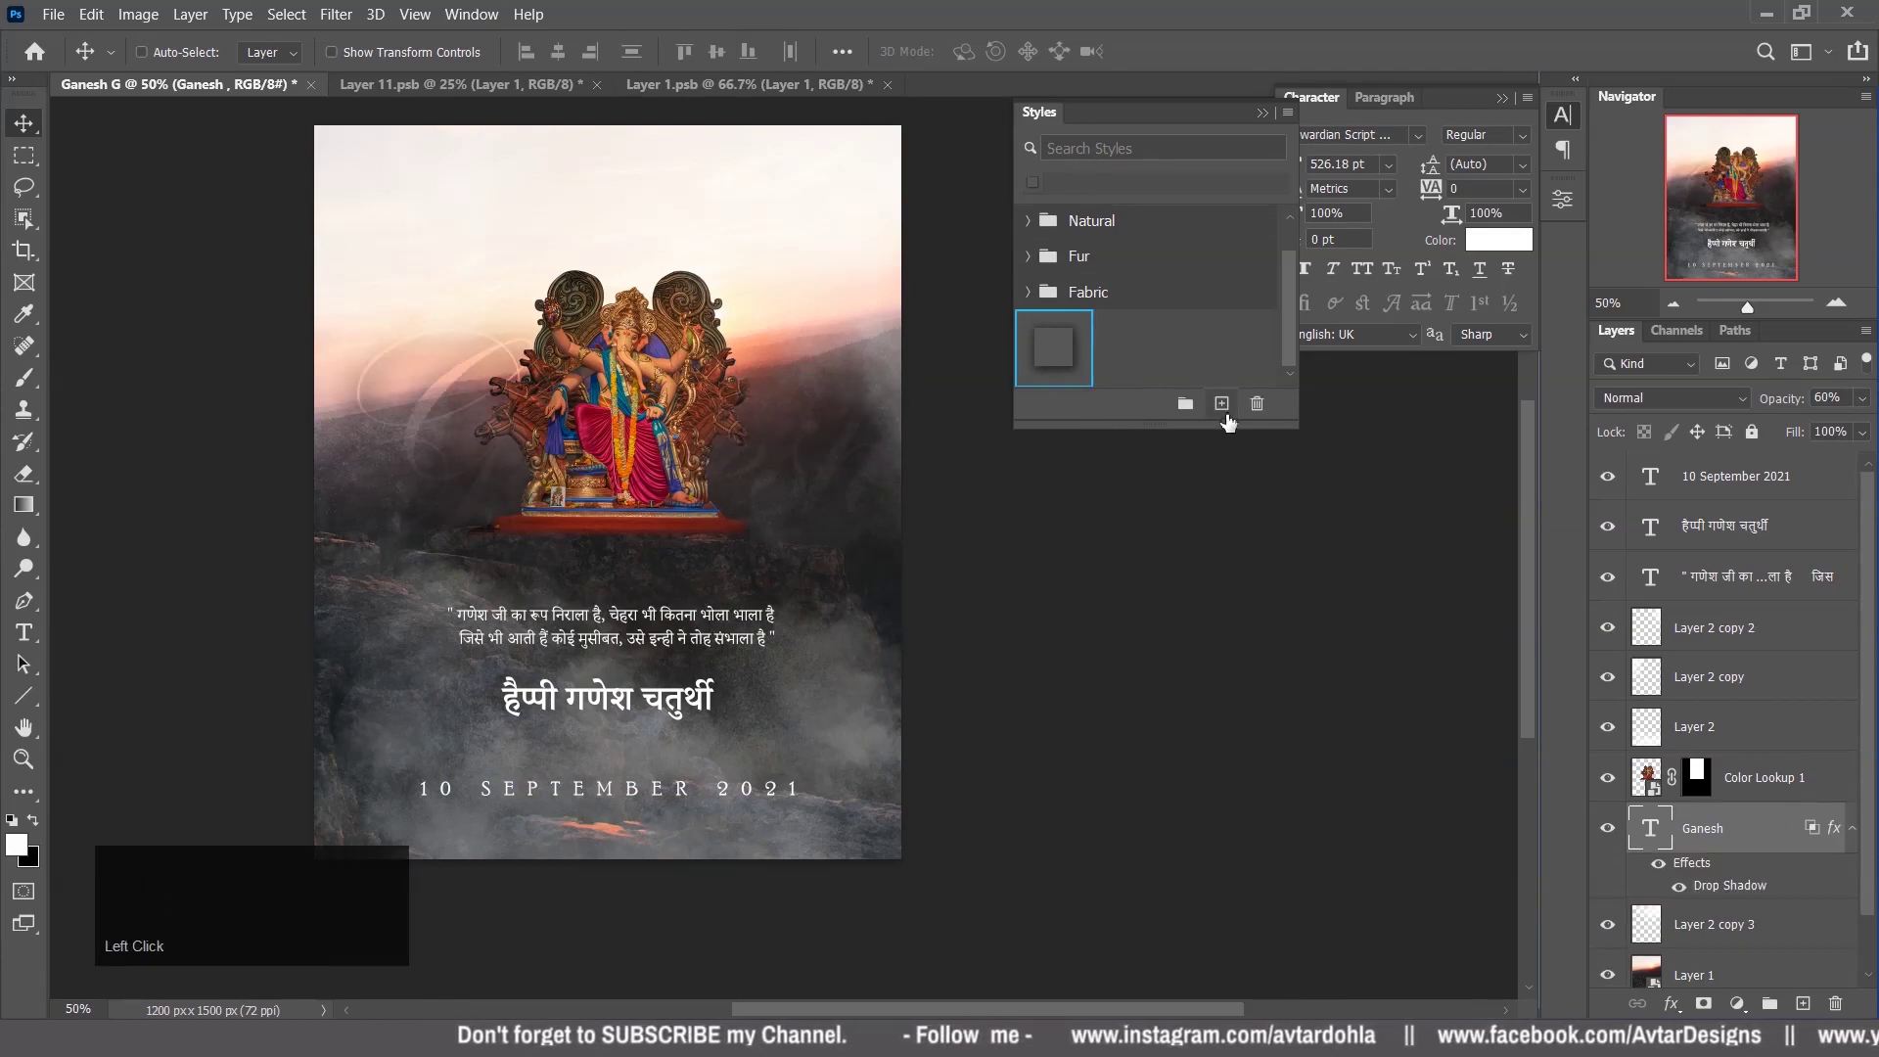
left_click(1296, 123)
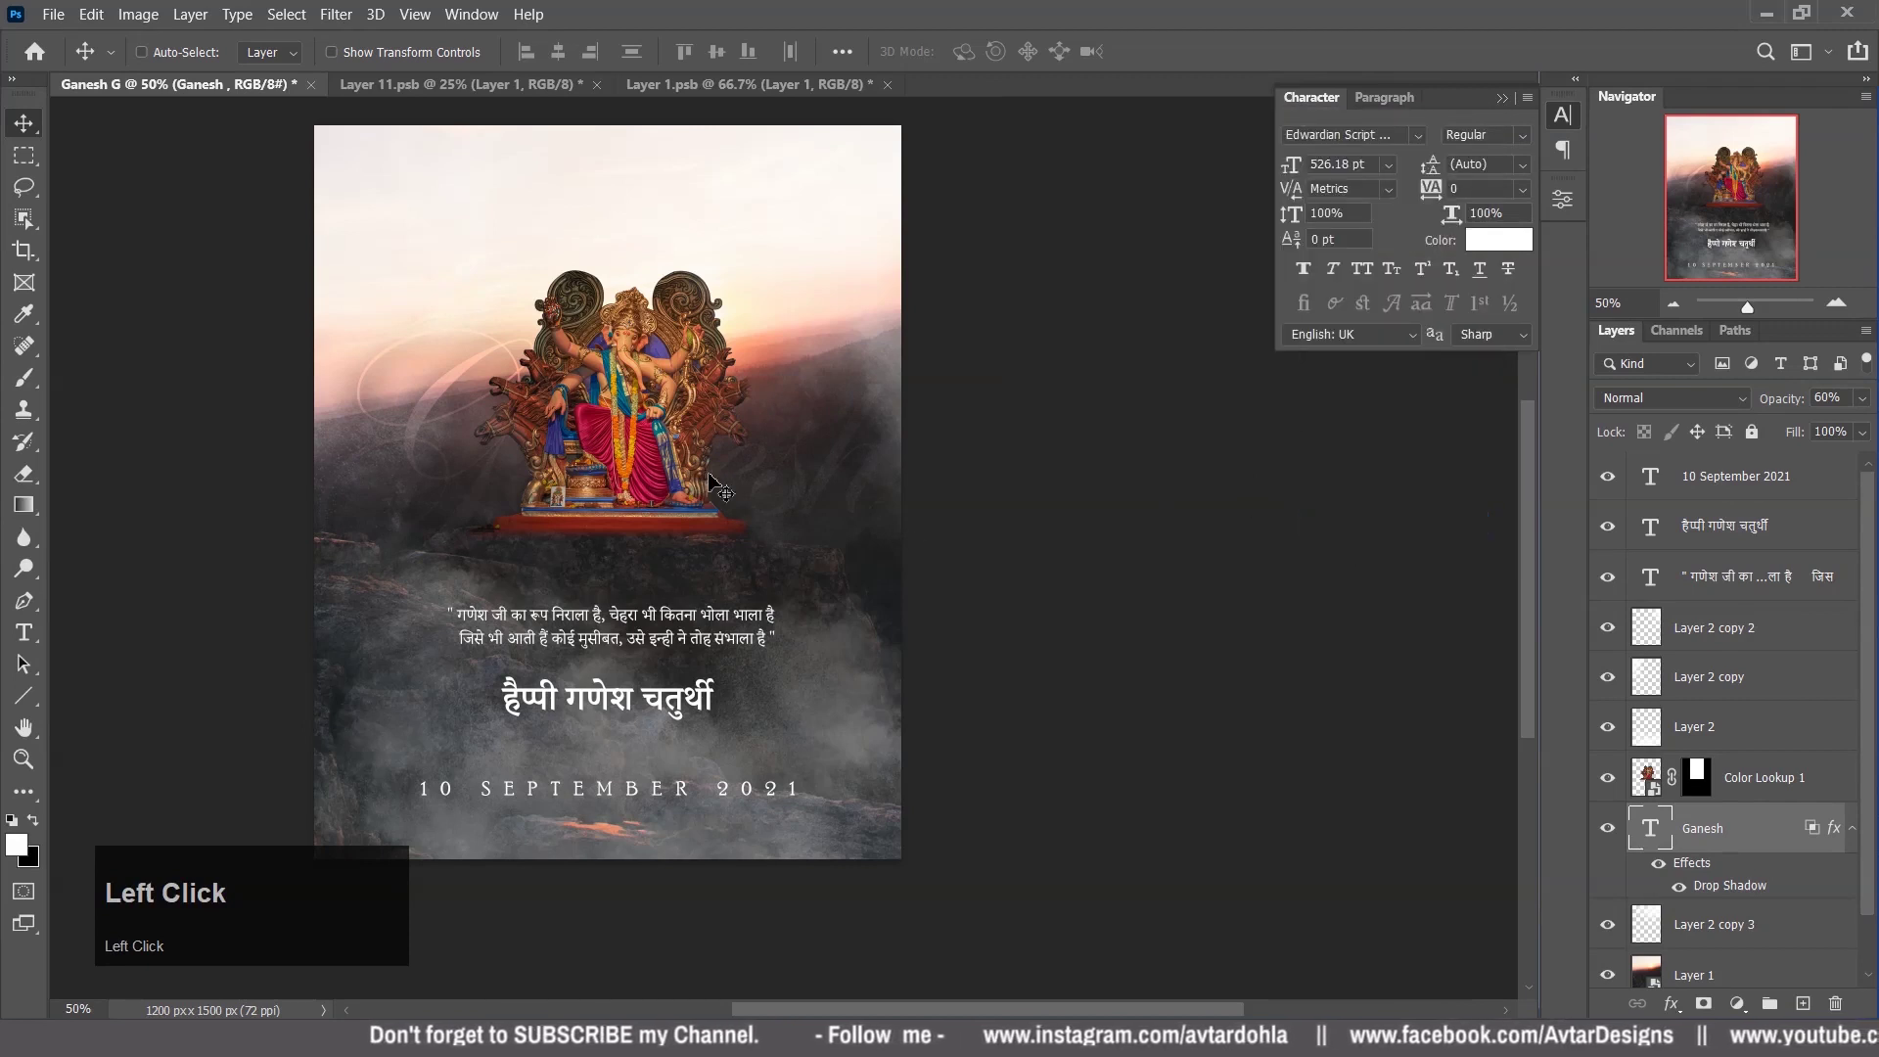
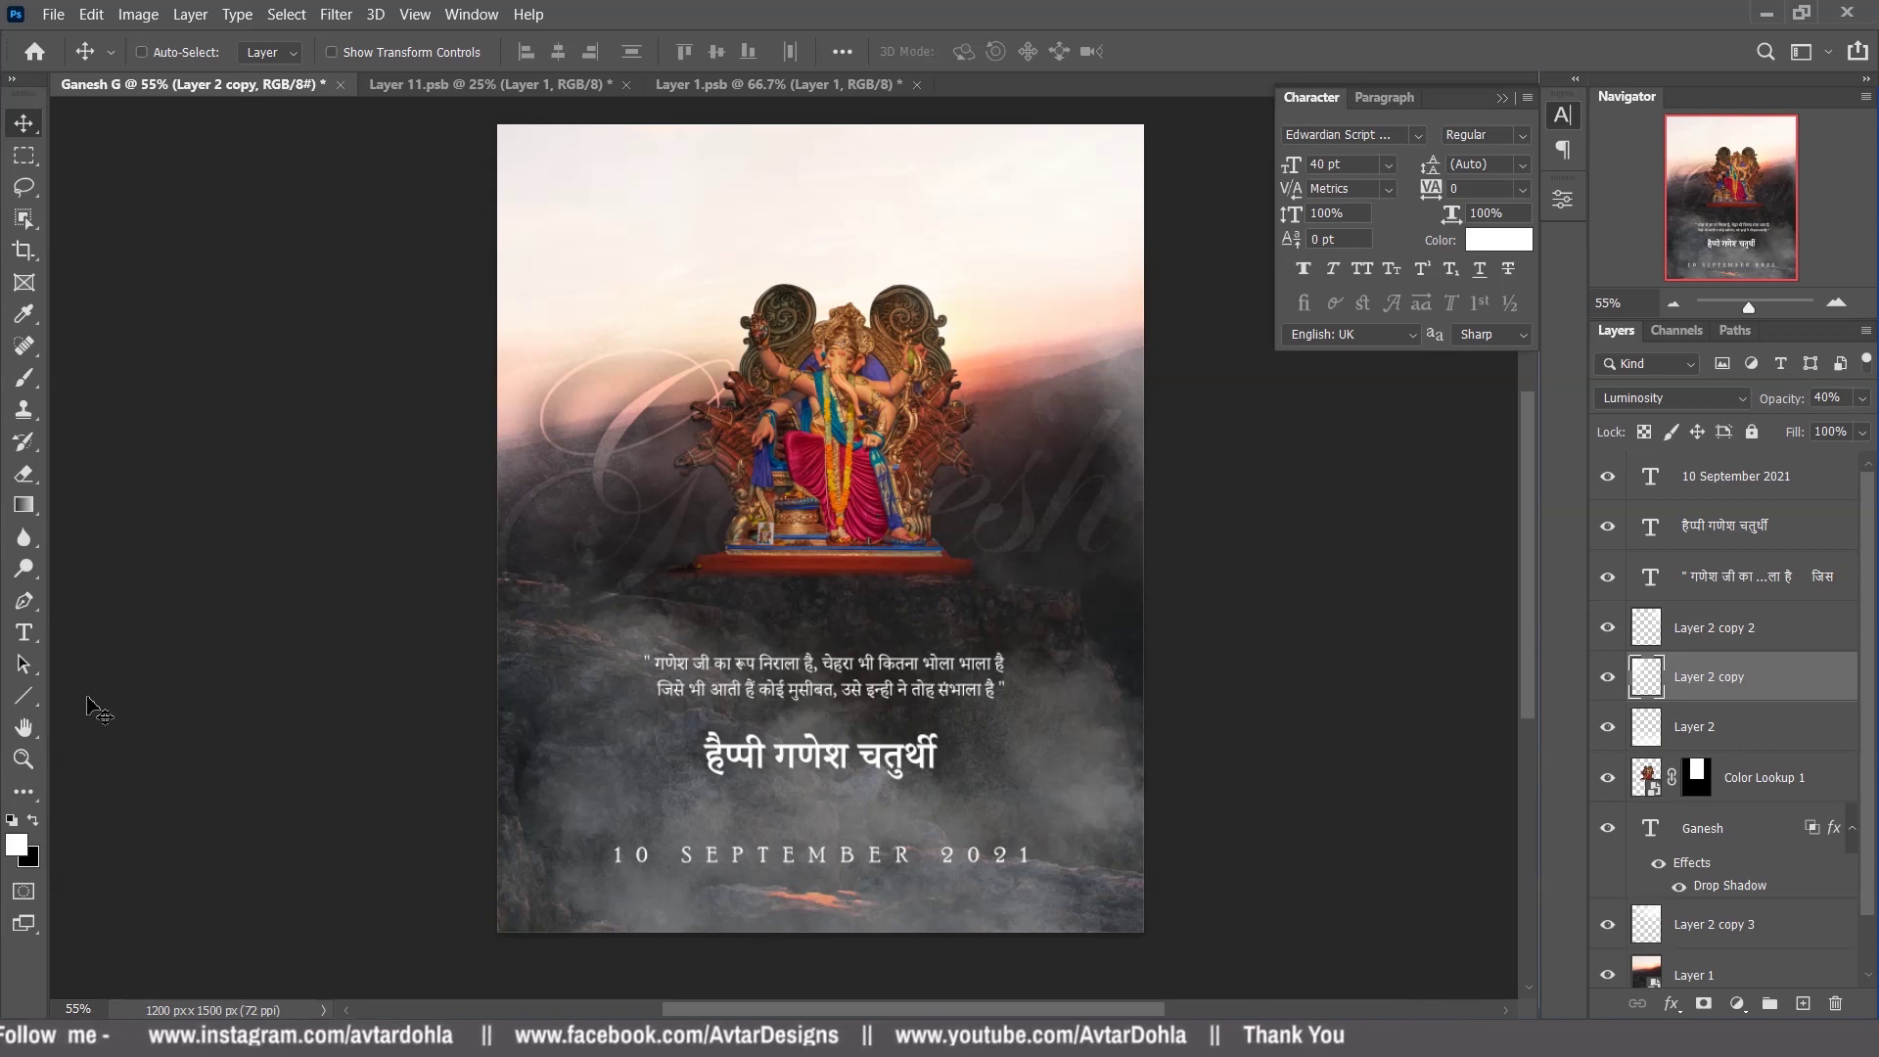
Reveal the shape tool group to choose the Line Tool.
key("F7")
right_click(17, 704)
Draw a line under the September 2021 date above the greeting layer, with no fill and a white stroke.
left_click(168, 831)
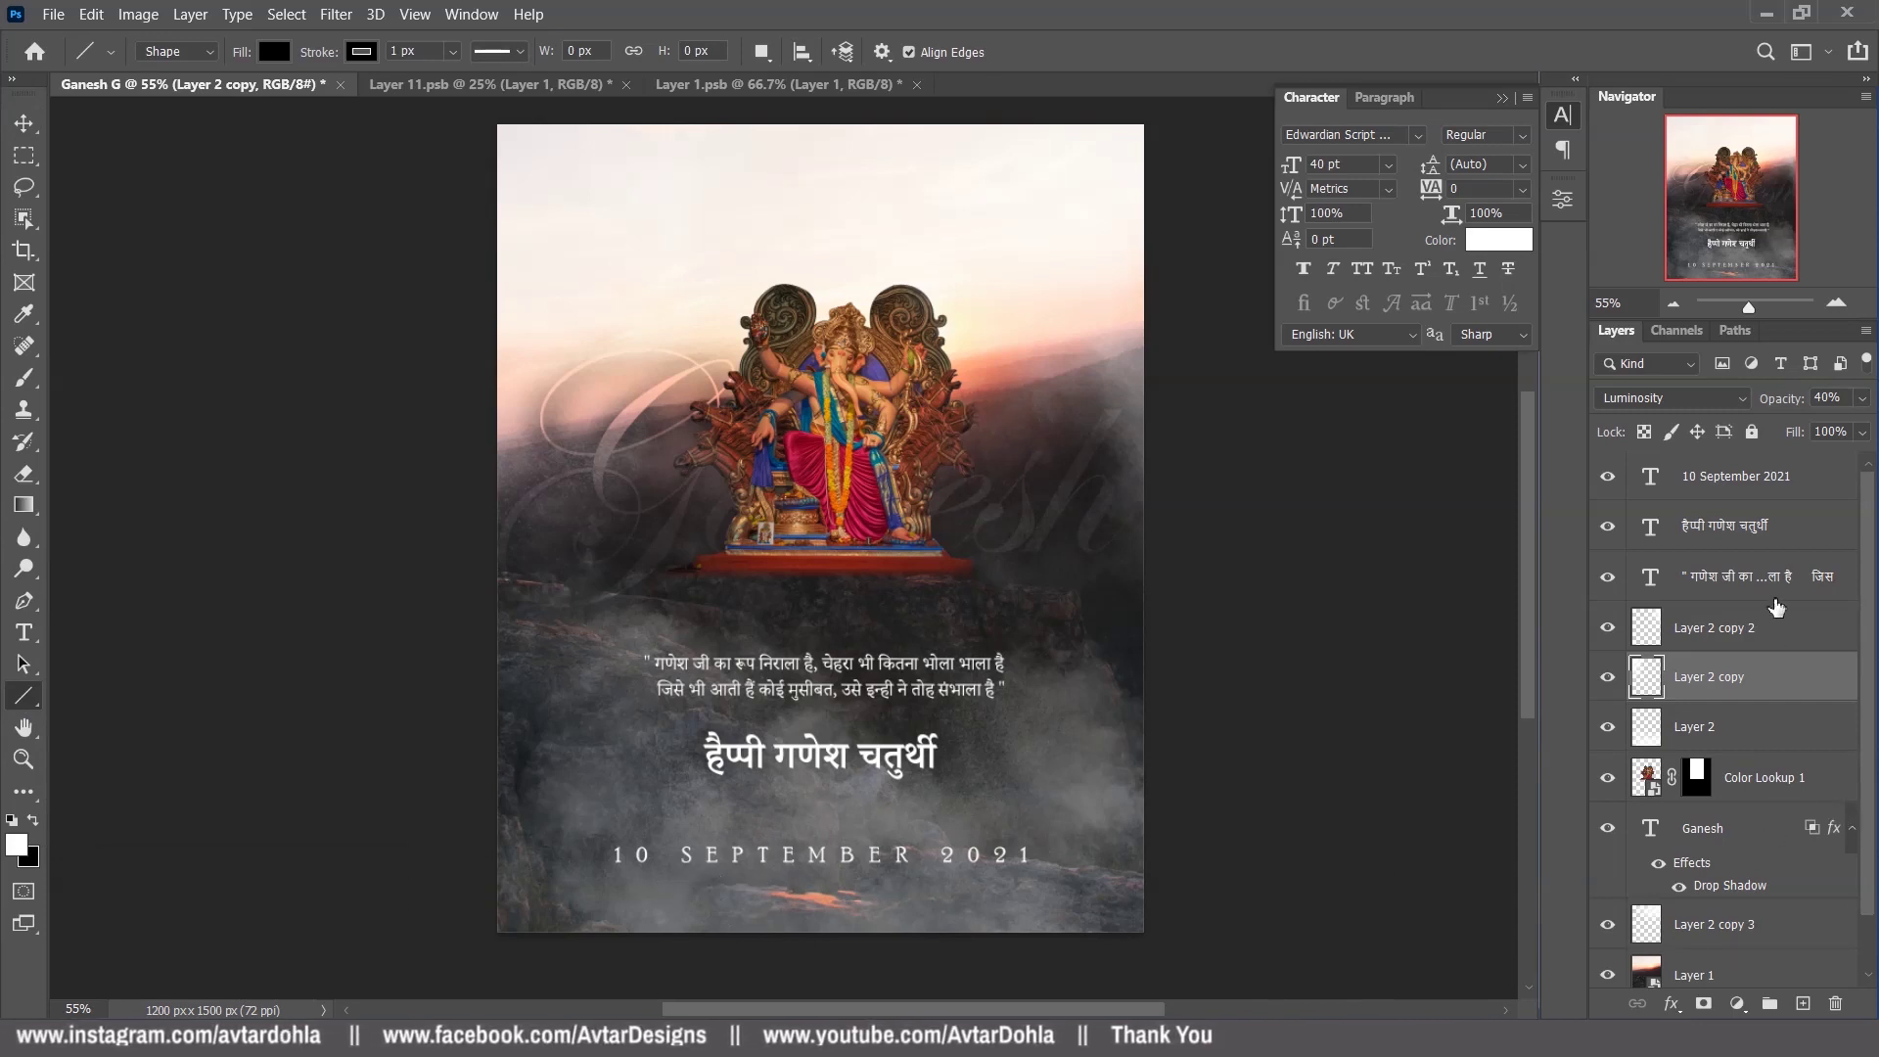
left_click(1769, 527)
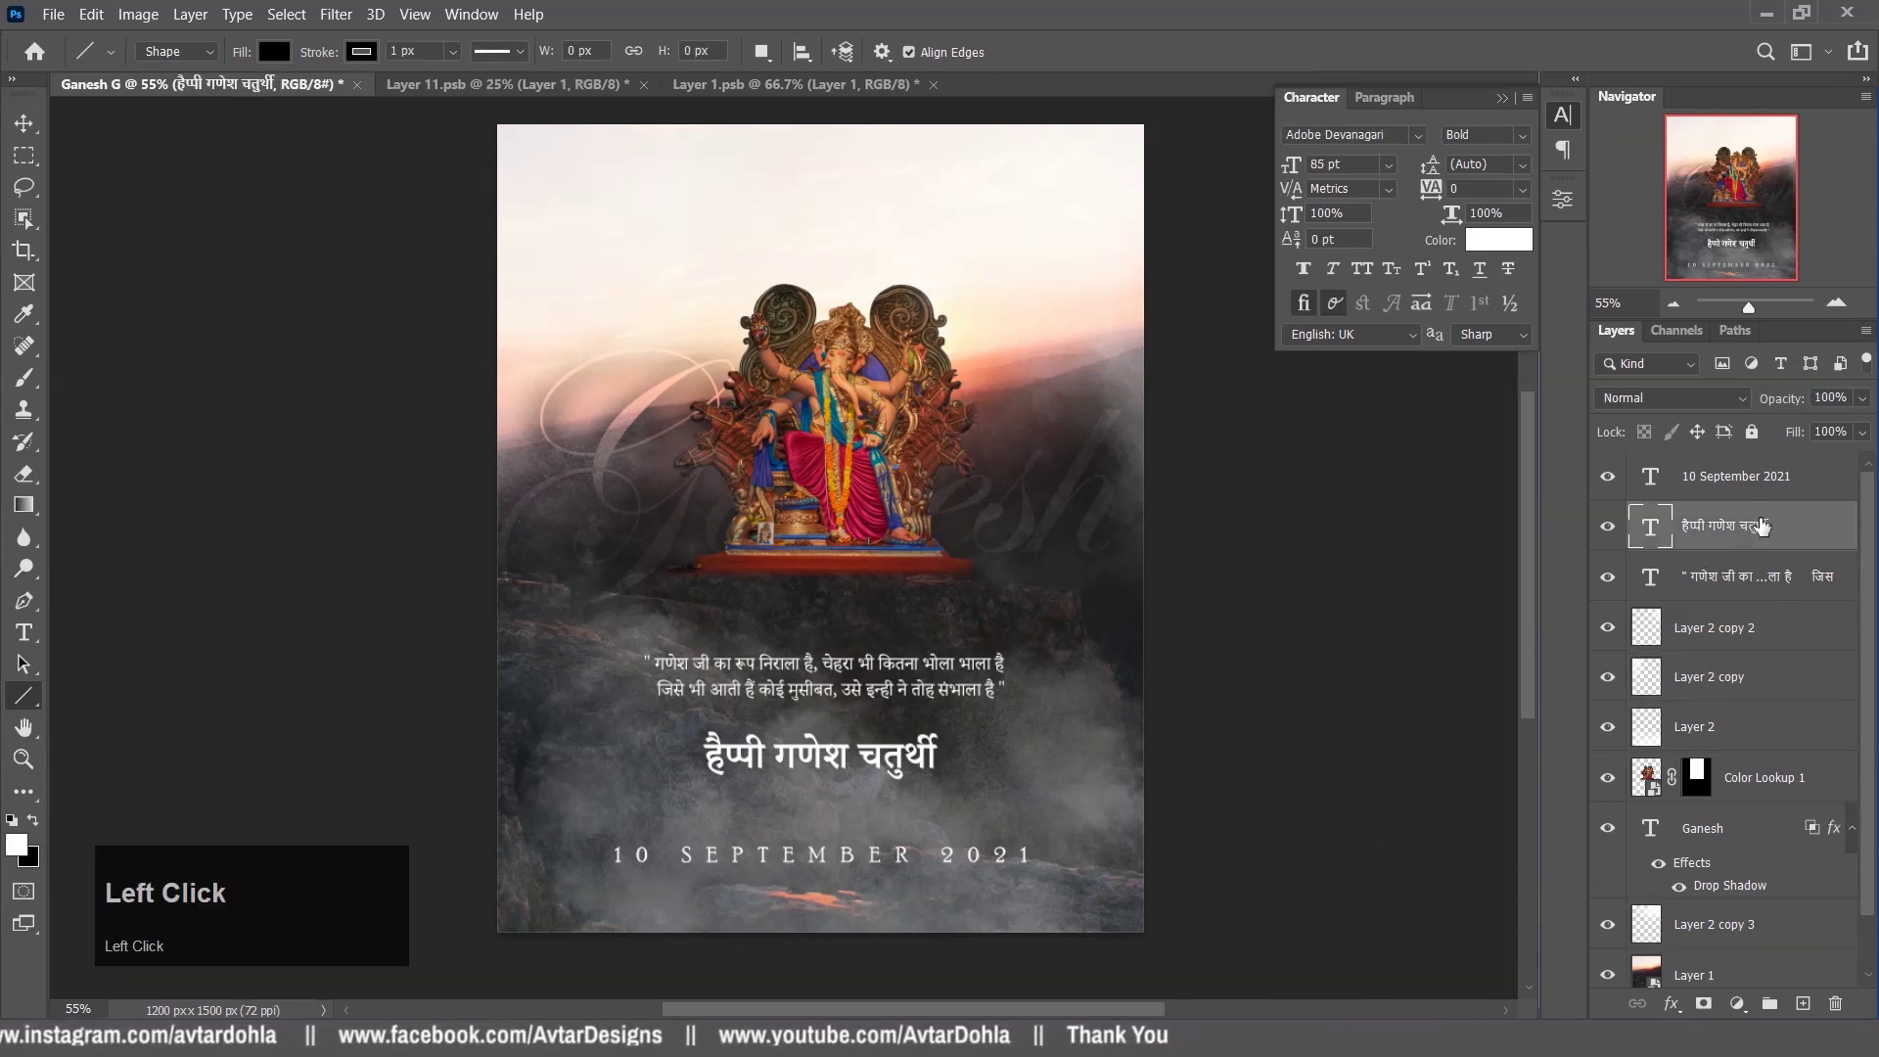
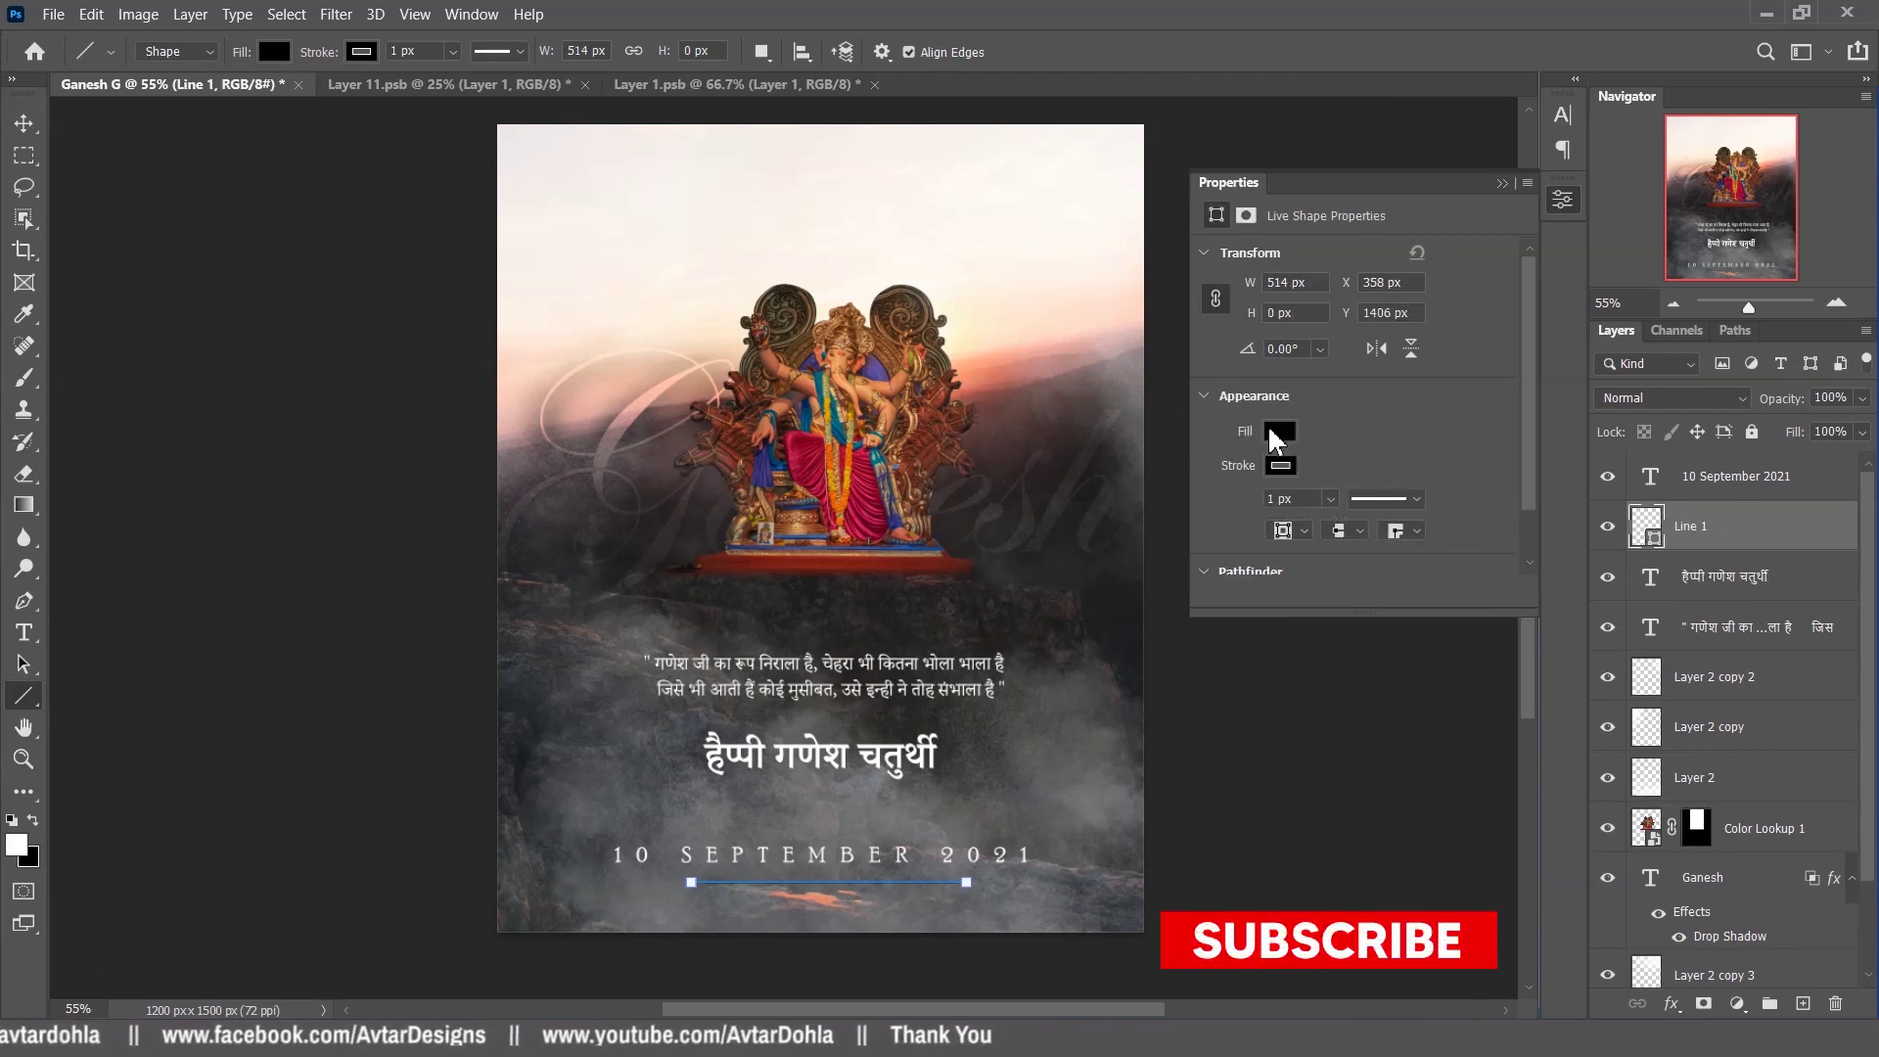
left_click(1283, 439)
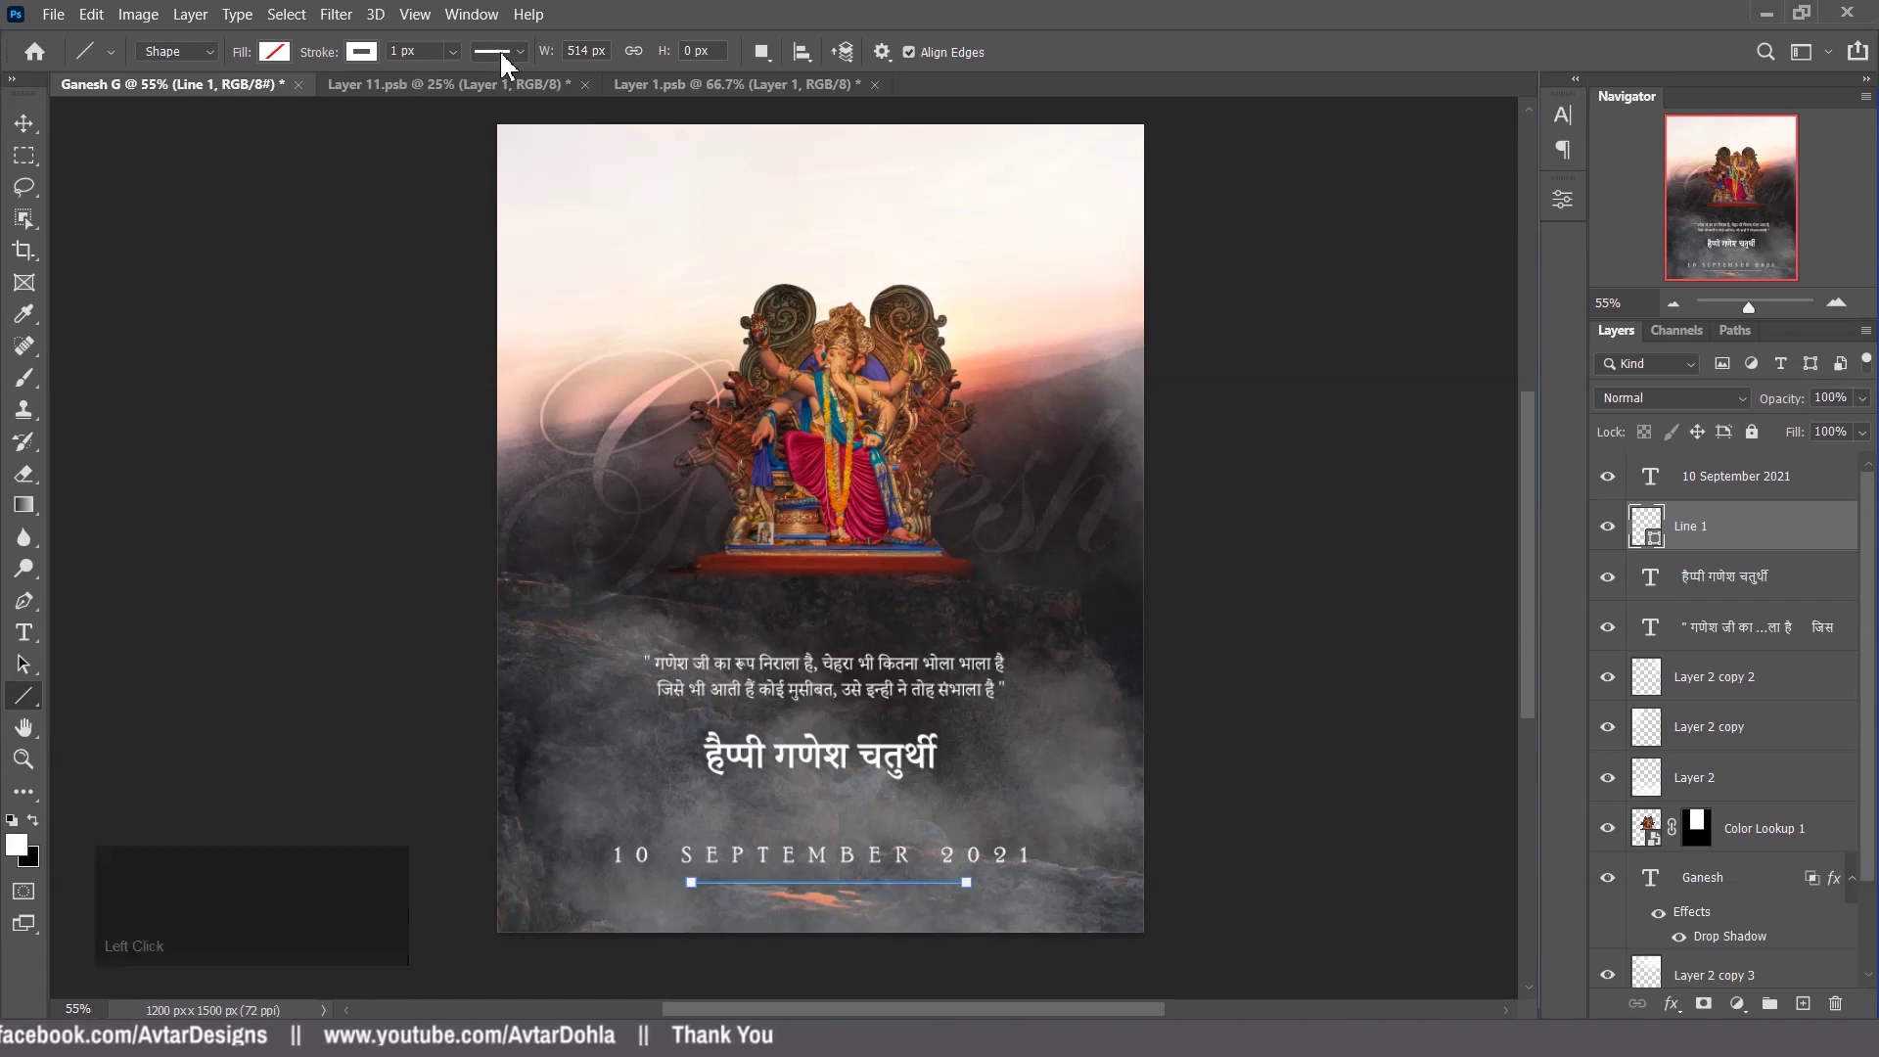
left_click(512, 63)
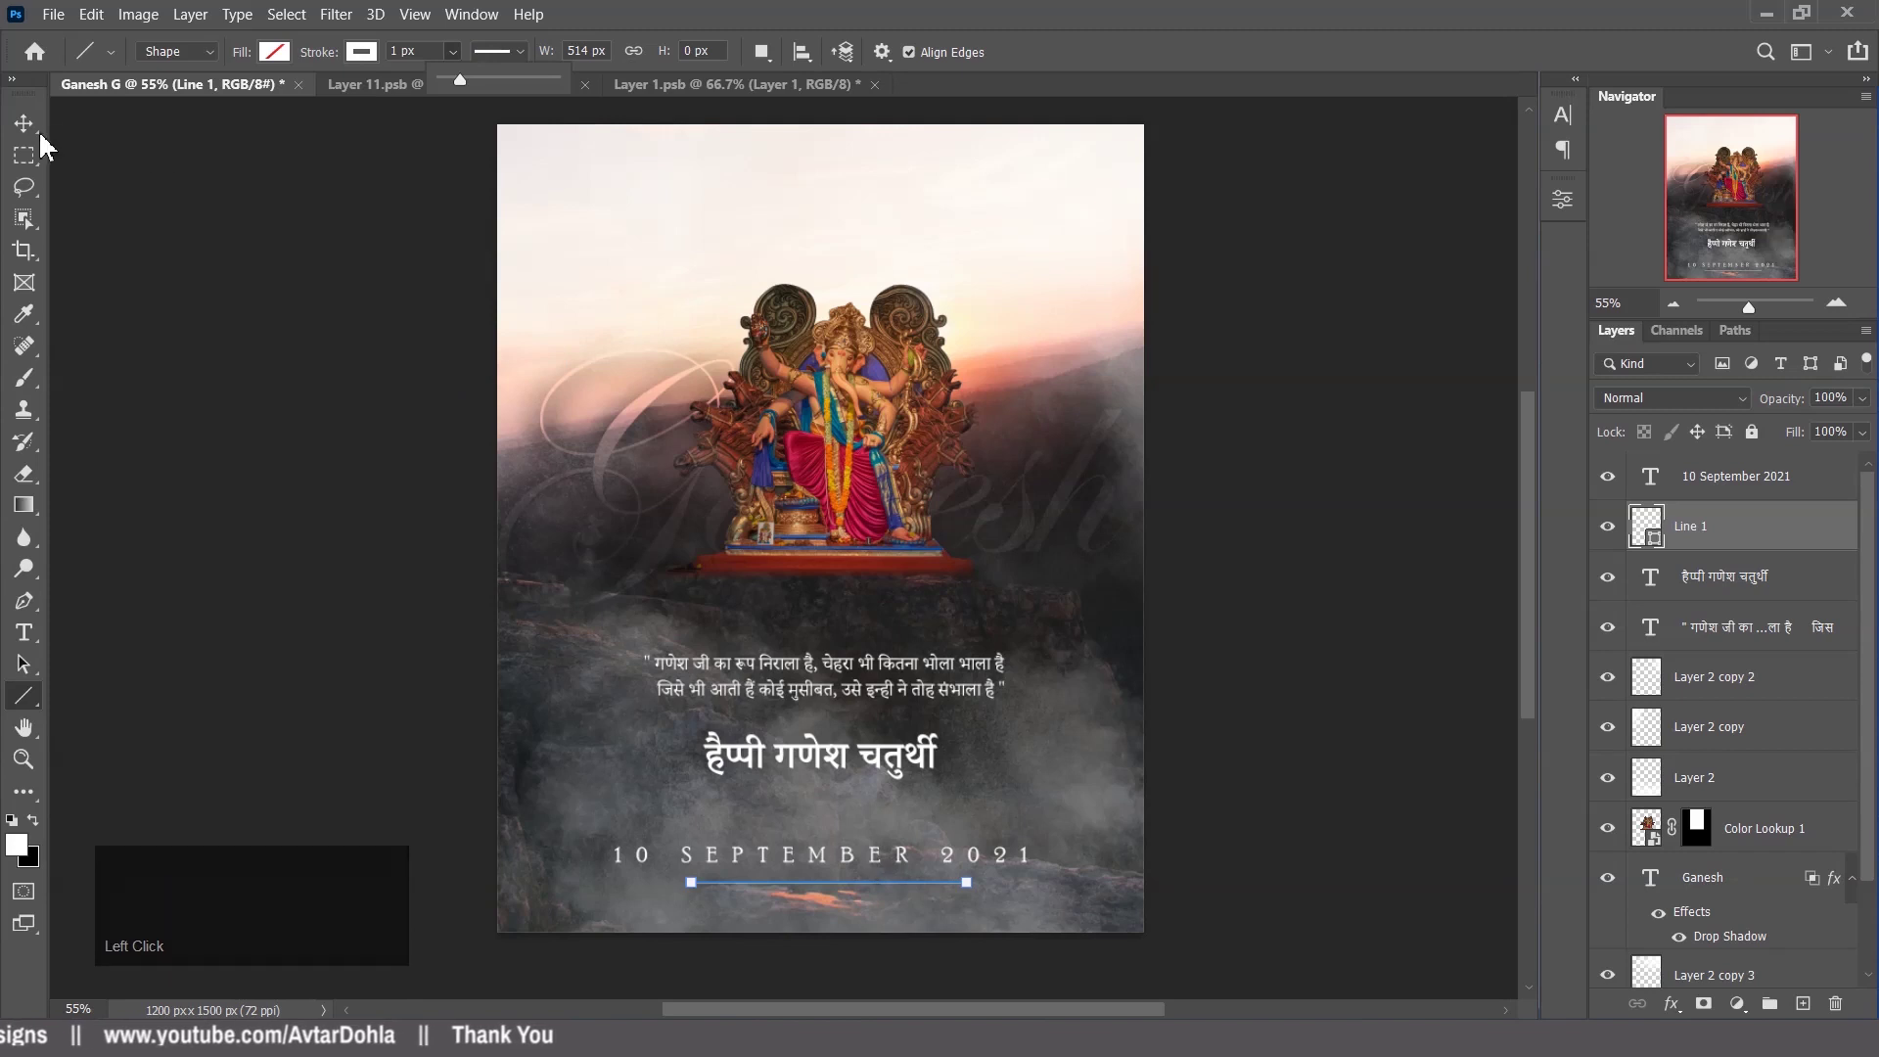
Switch to the Move tool and nudge the Line 1 underline into position beneath the date.
left_click(39, 140)
key("ctrl+a")
left_click(565, 74)
key("ctrl+d")
key("Up")
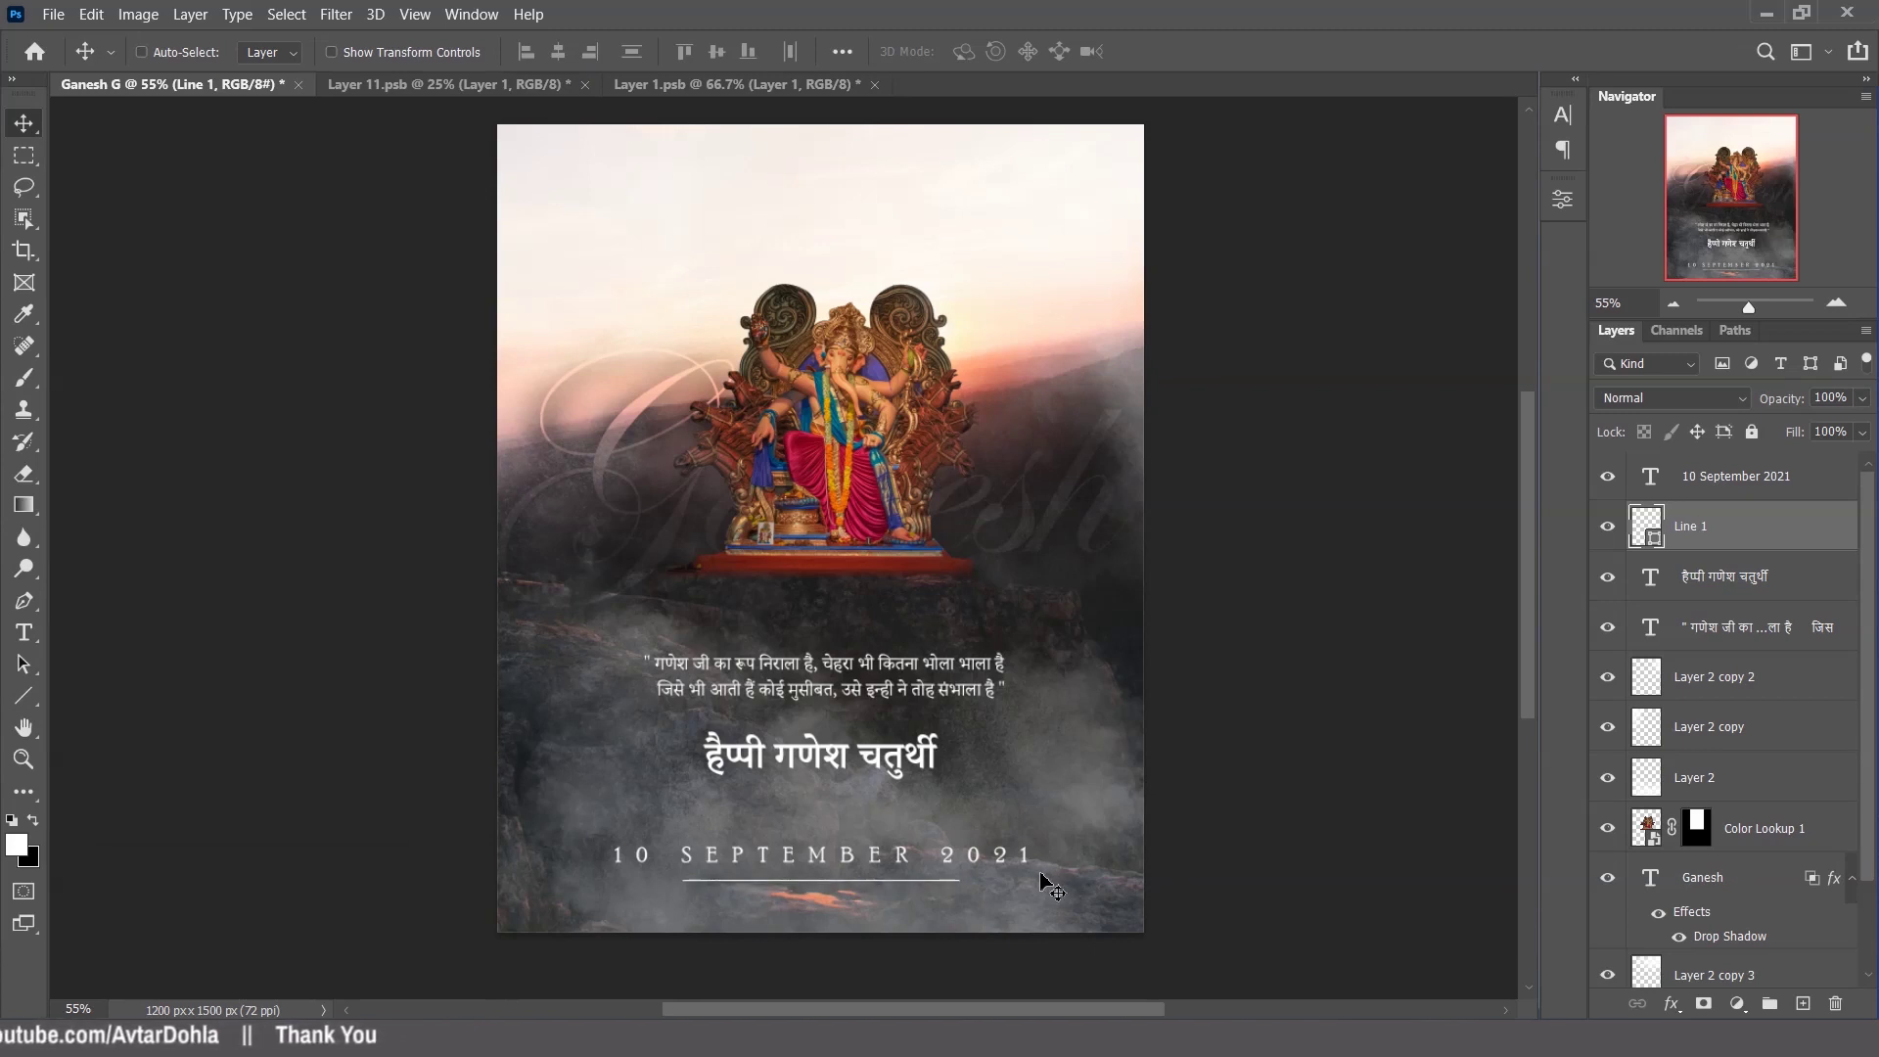
Switch to ganesh.psd and stamp all visible layers into a merged top layer.
key("Up")
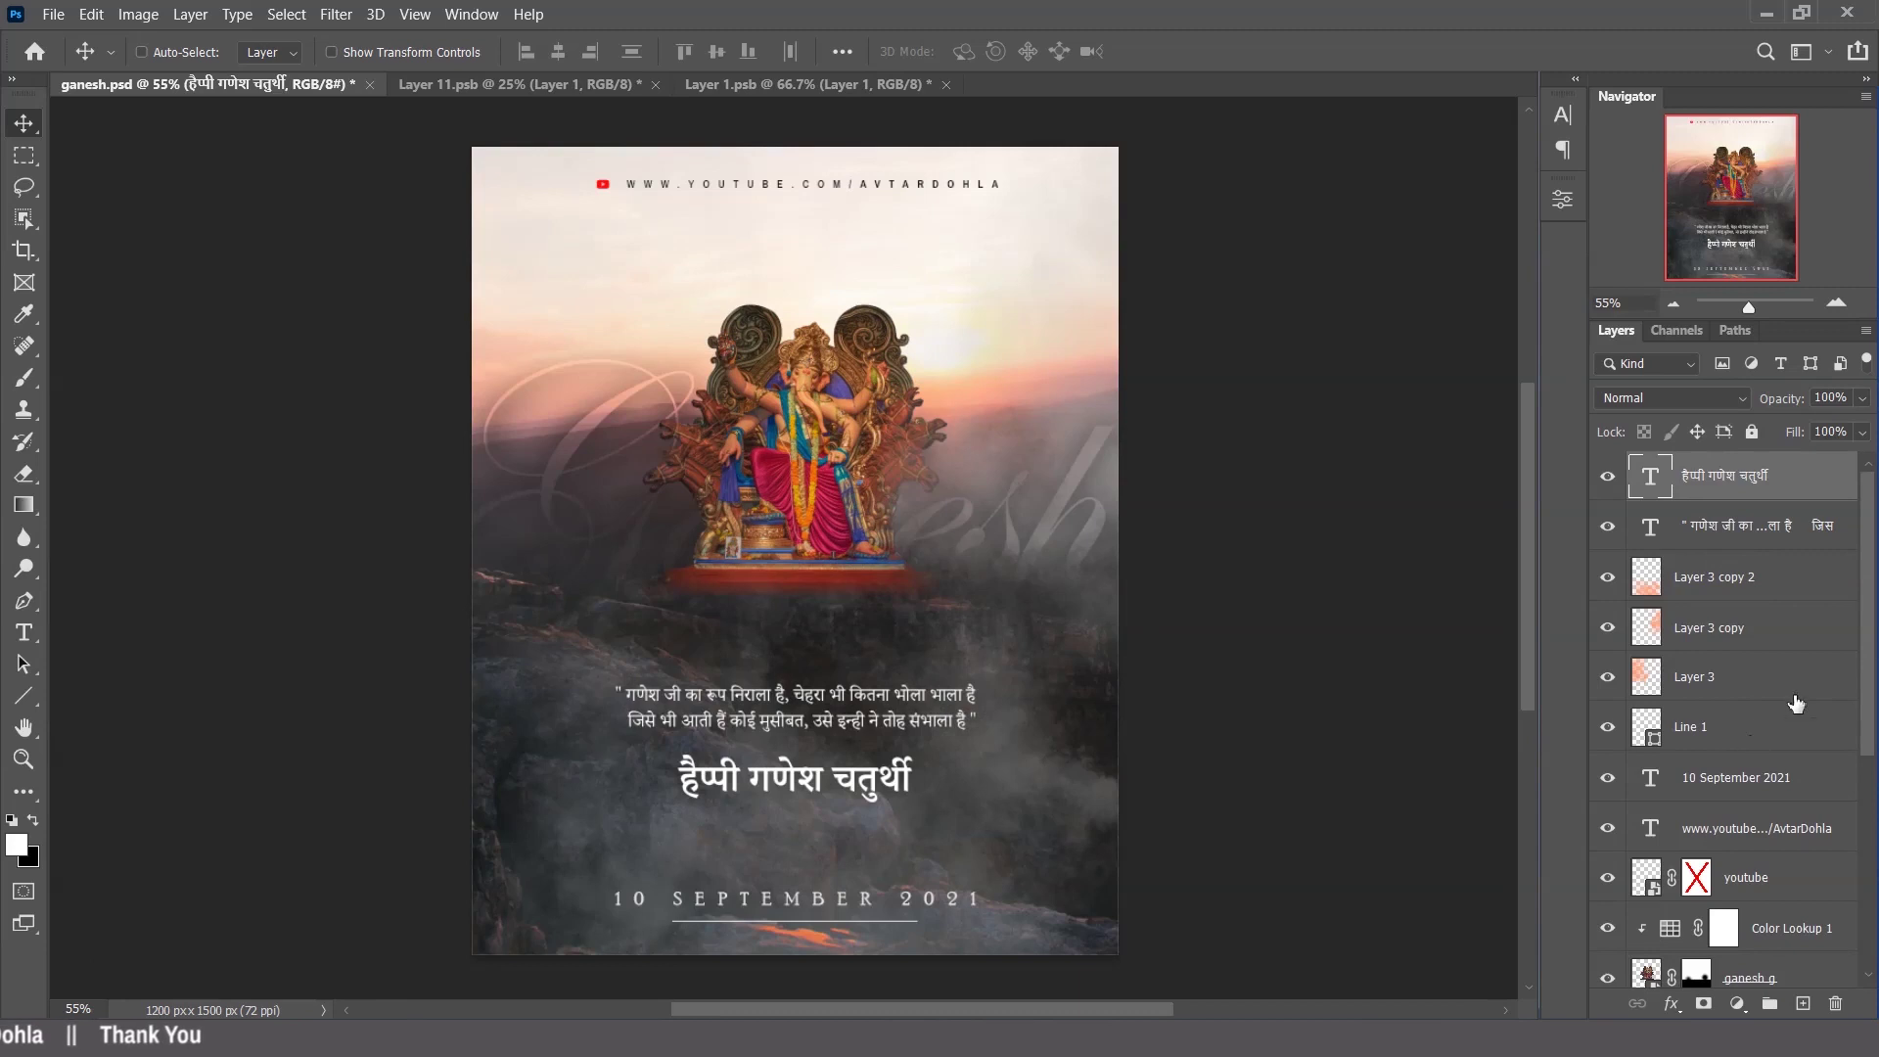
left_click(1617, 838)
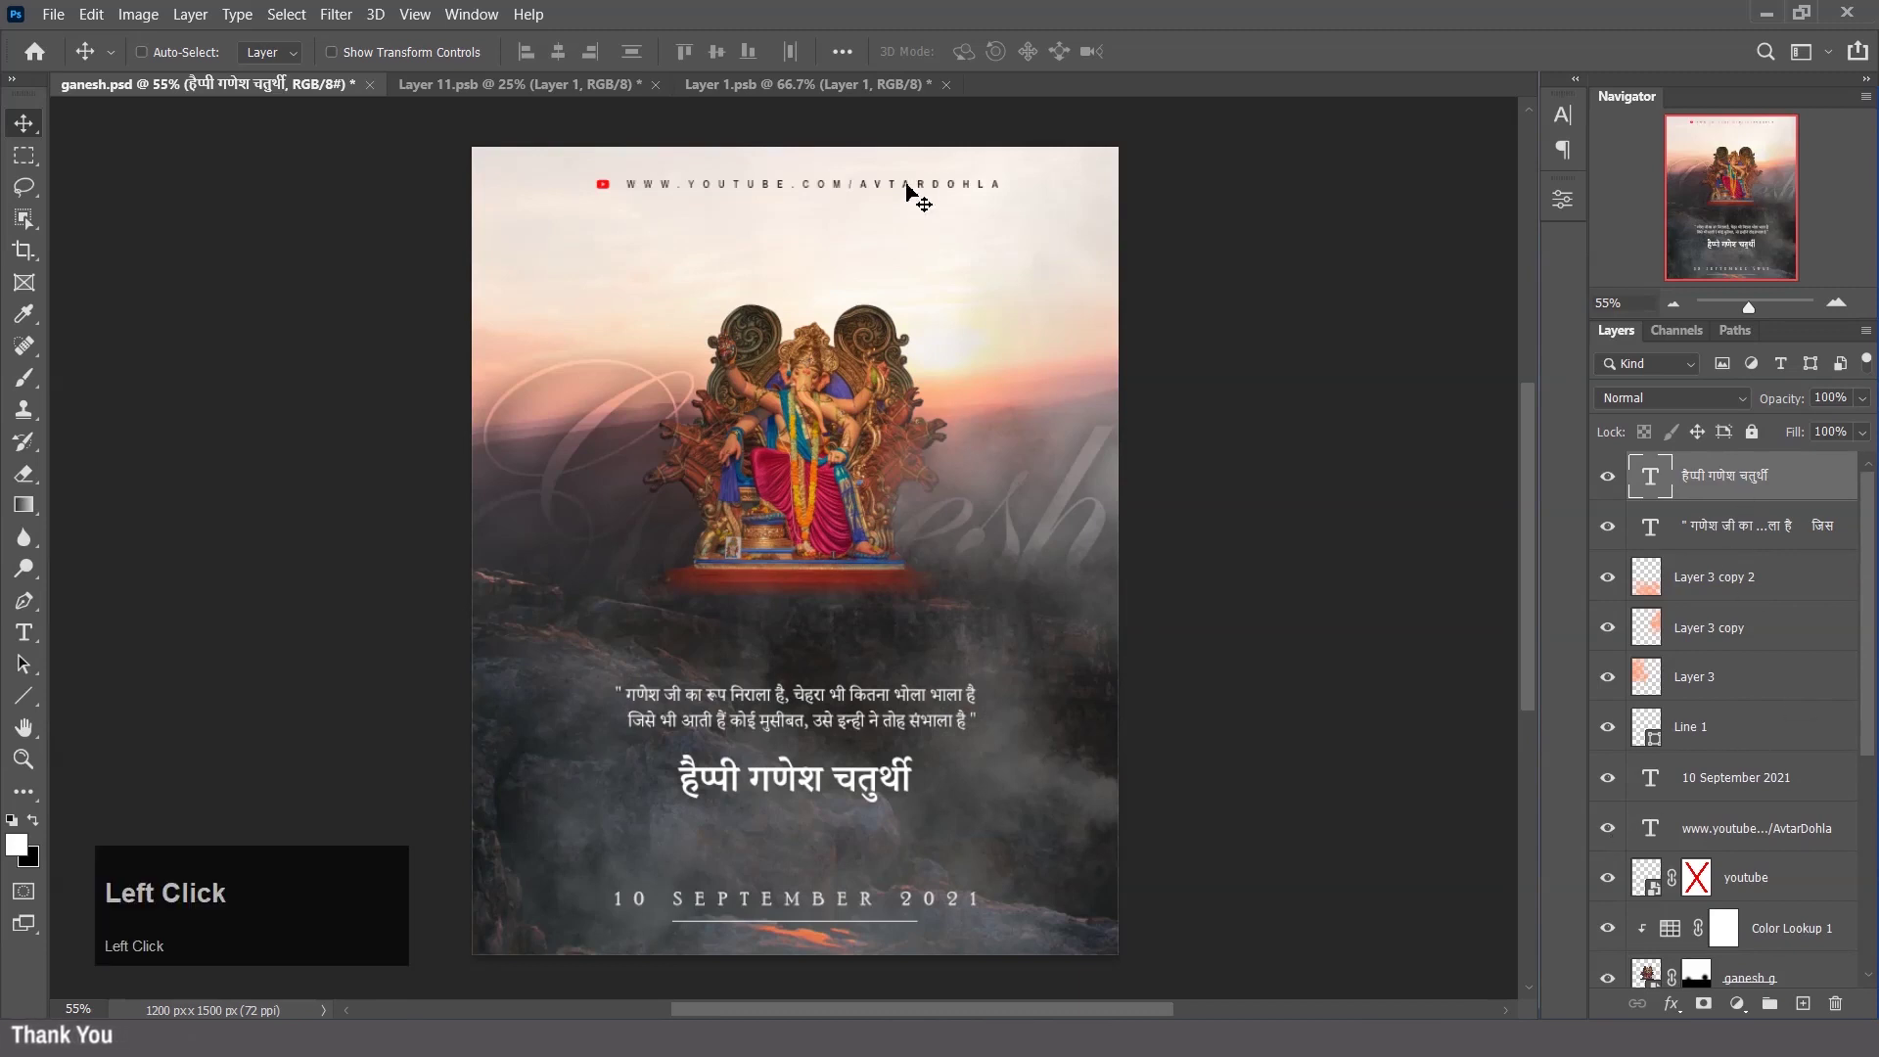
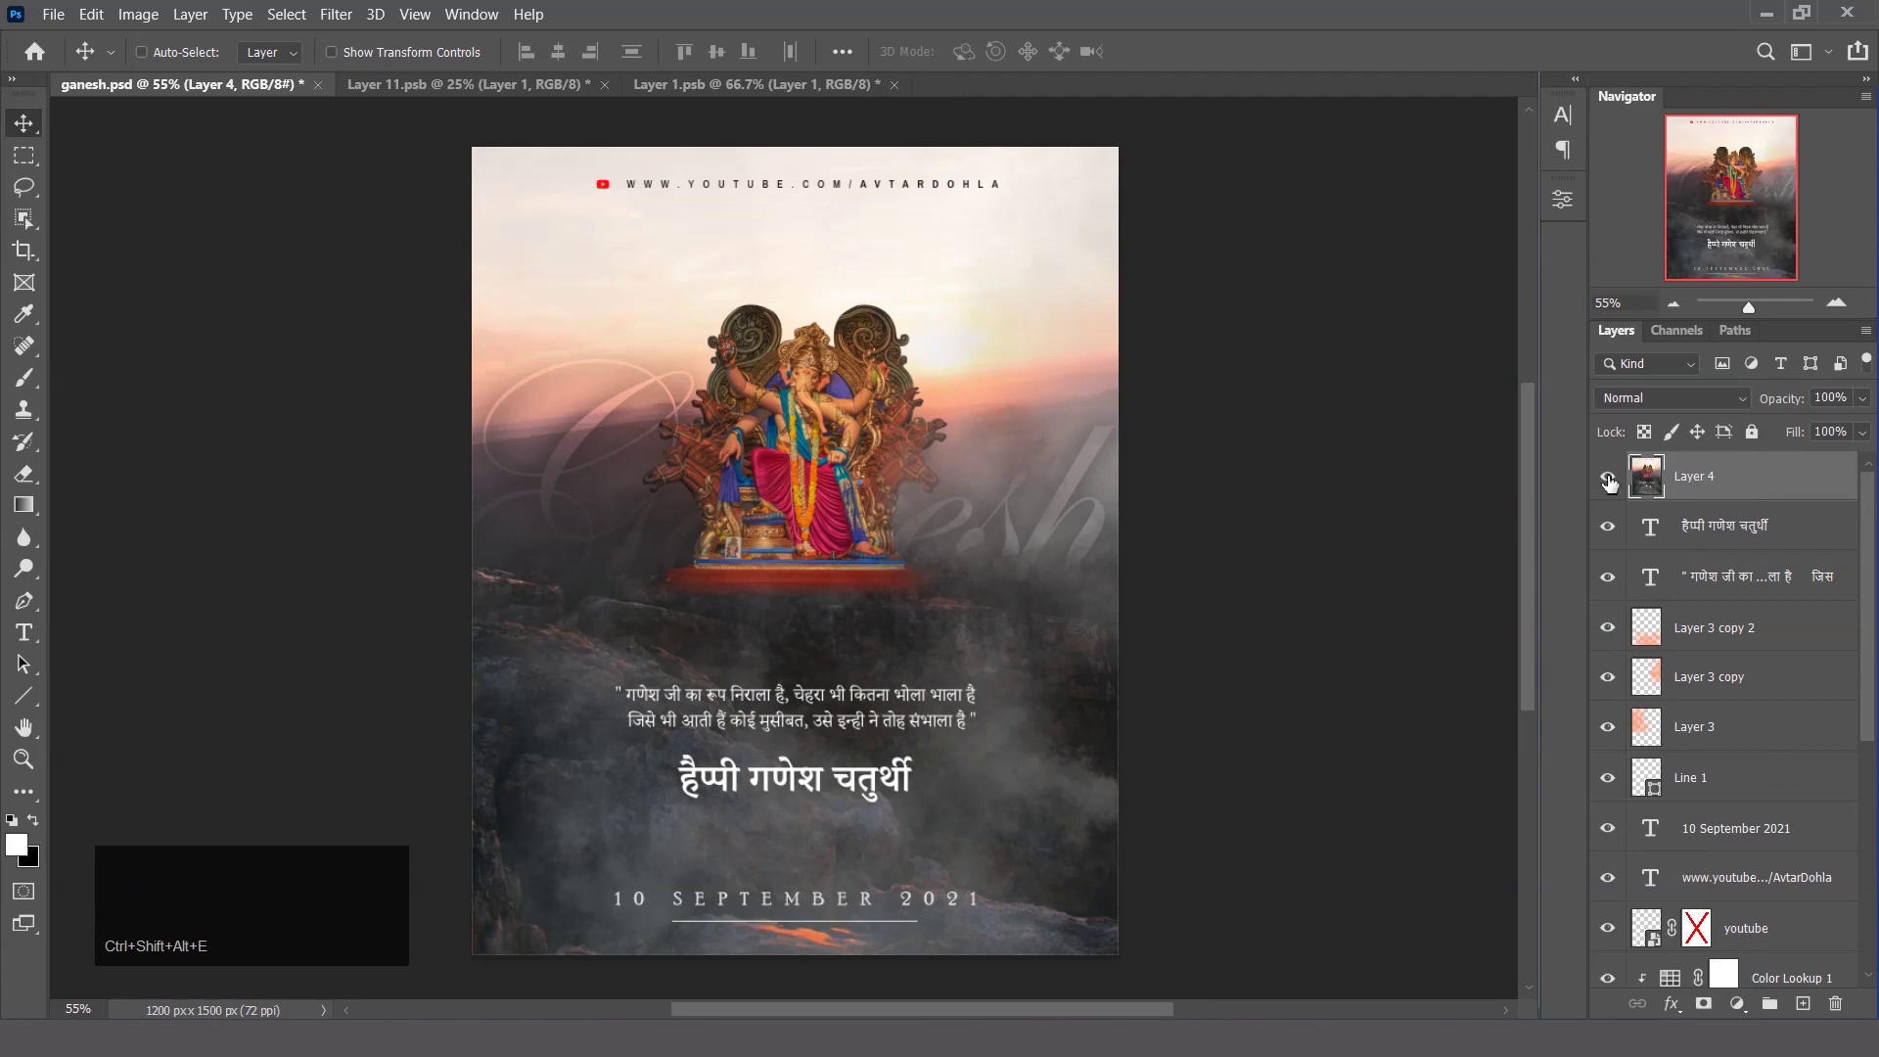
key("ctrl+shift+alt+e")
Add a Color Lookup layer clipped to the merged layer and browse through several 3DLUT looks.
left_click(1615, 485)
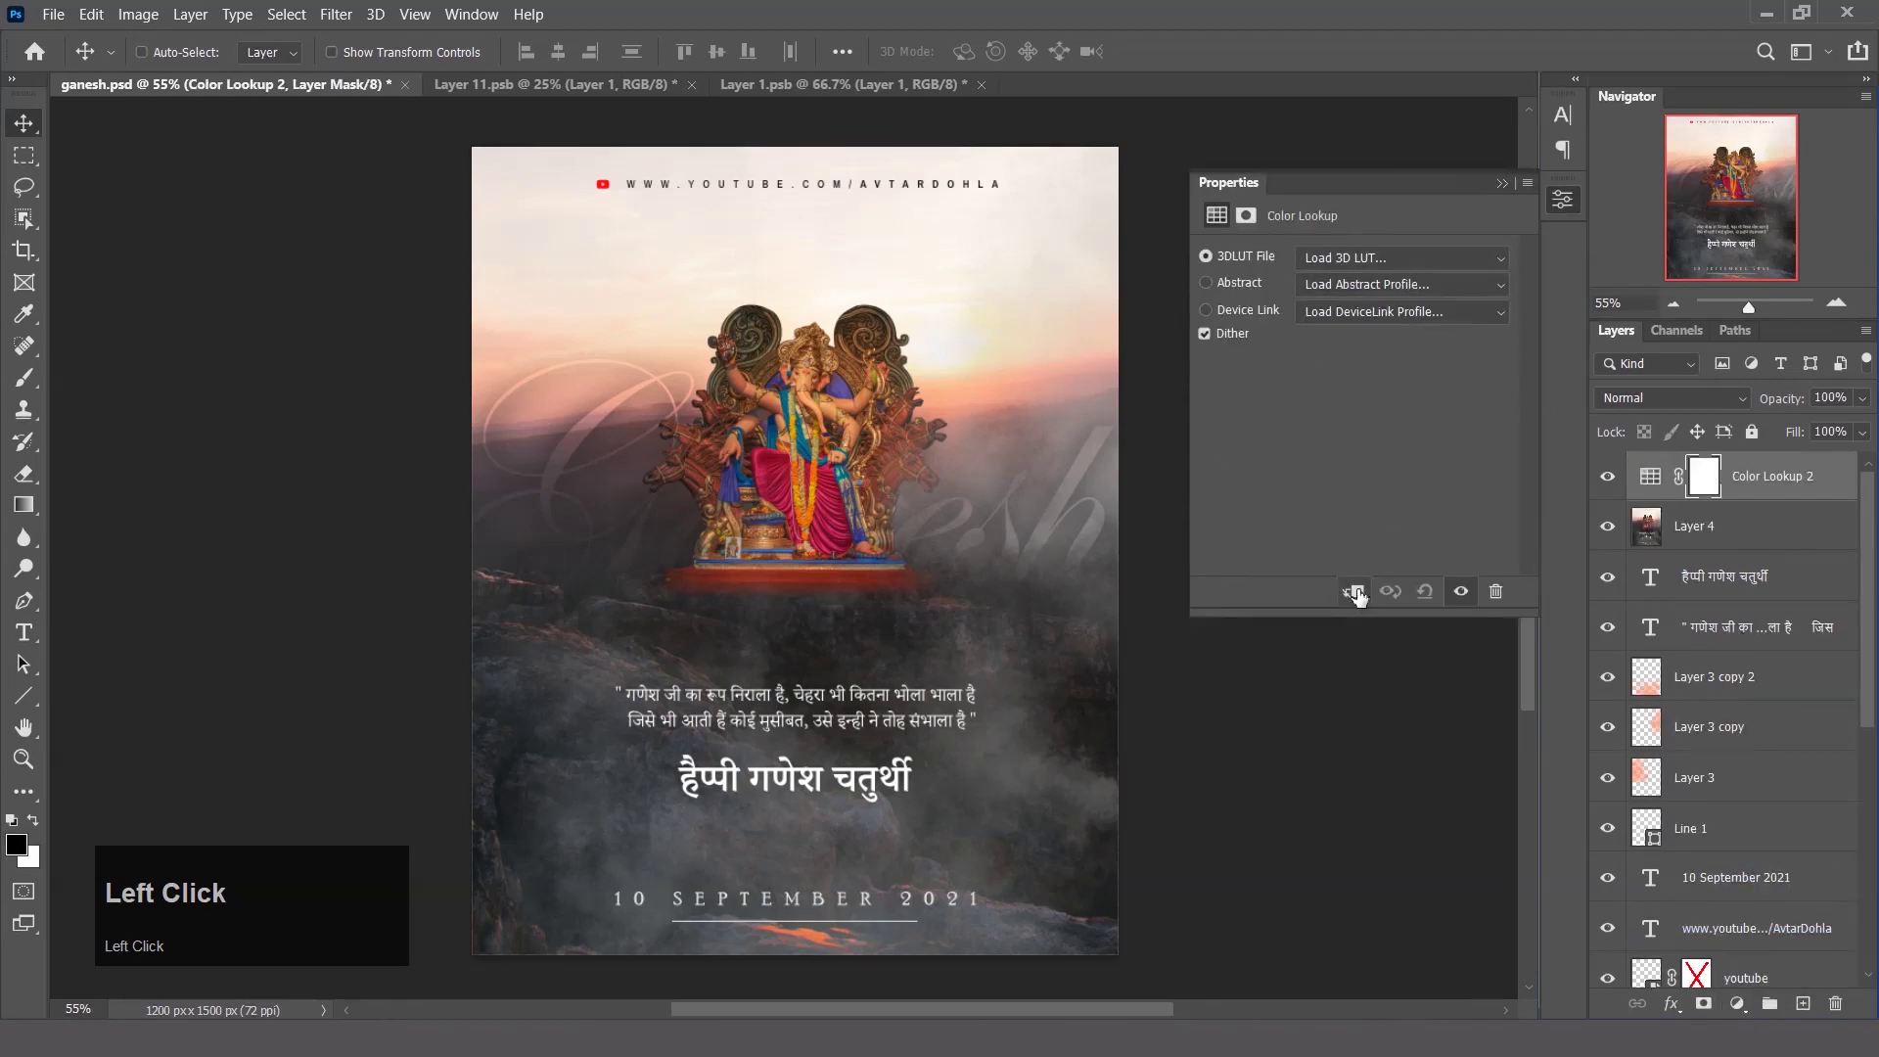
left_click(1363, 600)
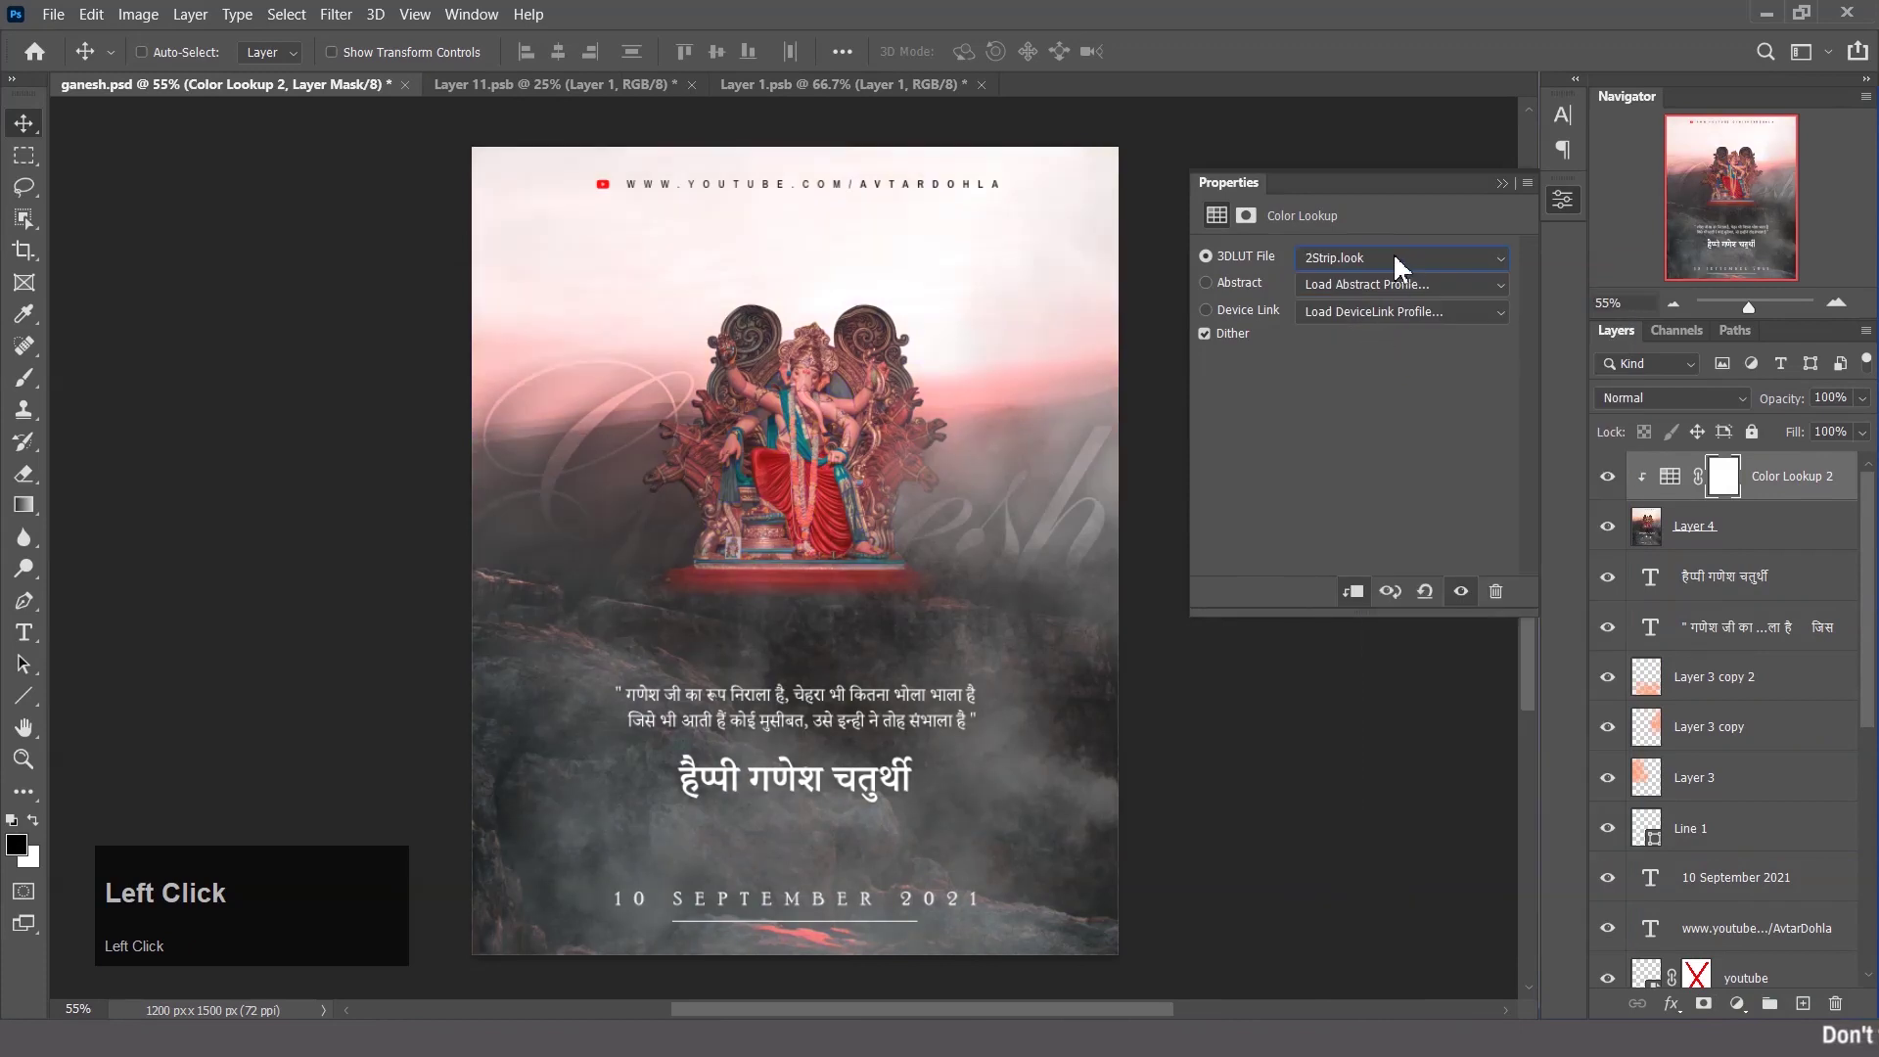
scroll("down", 3)
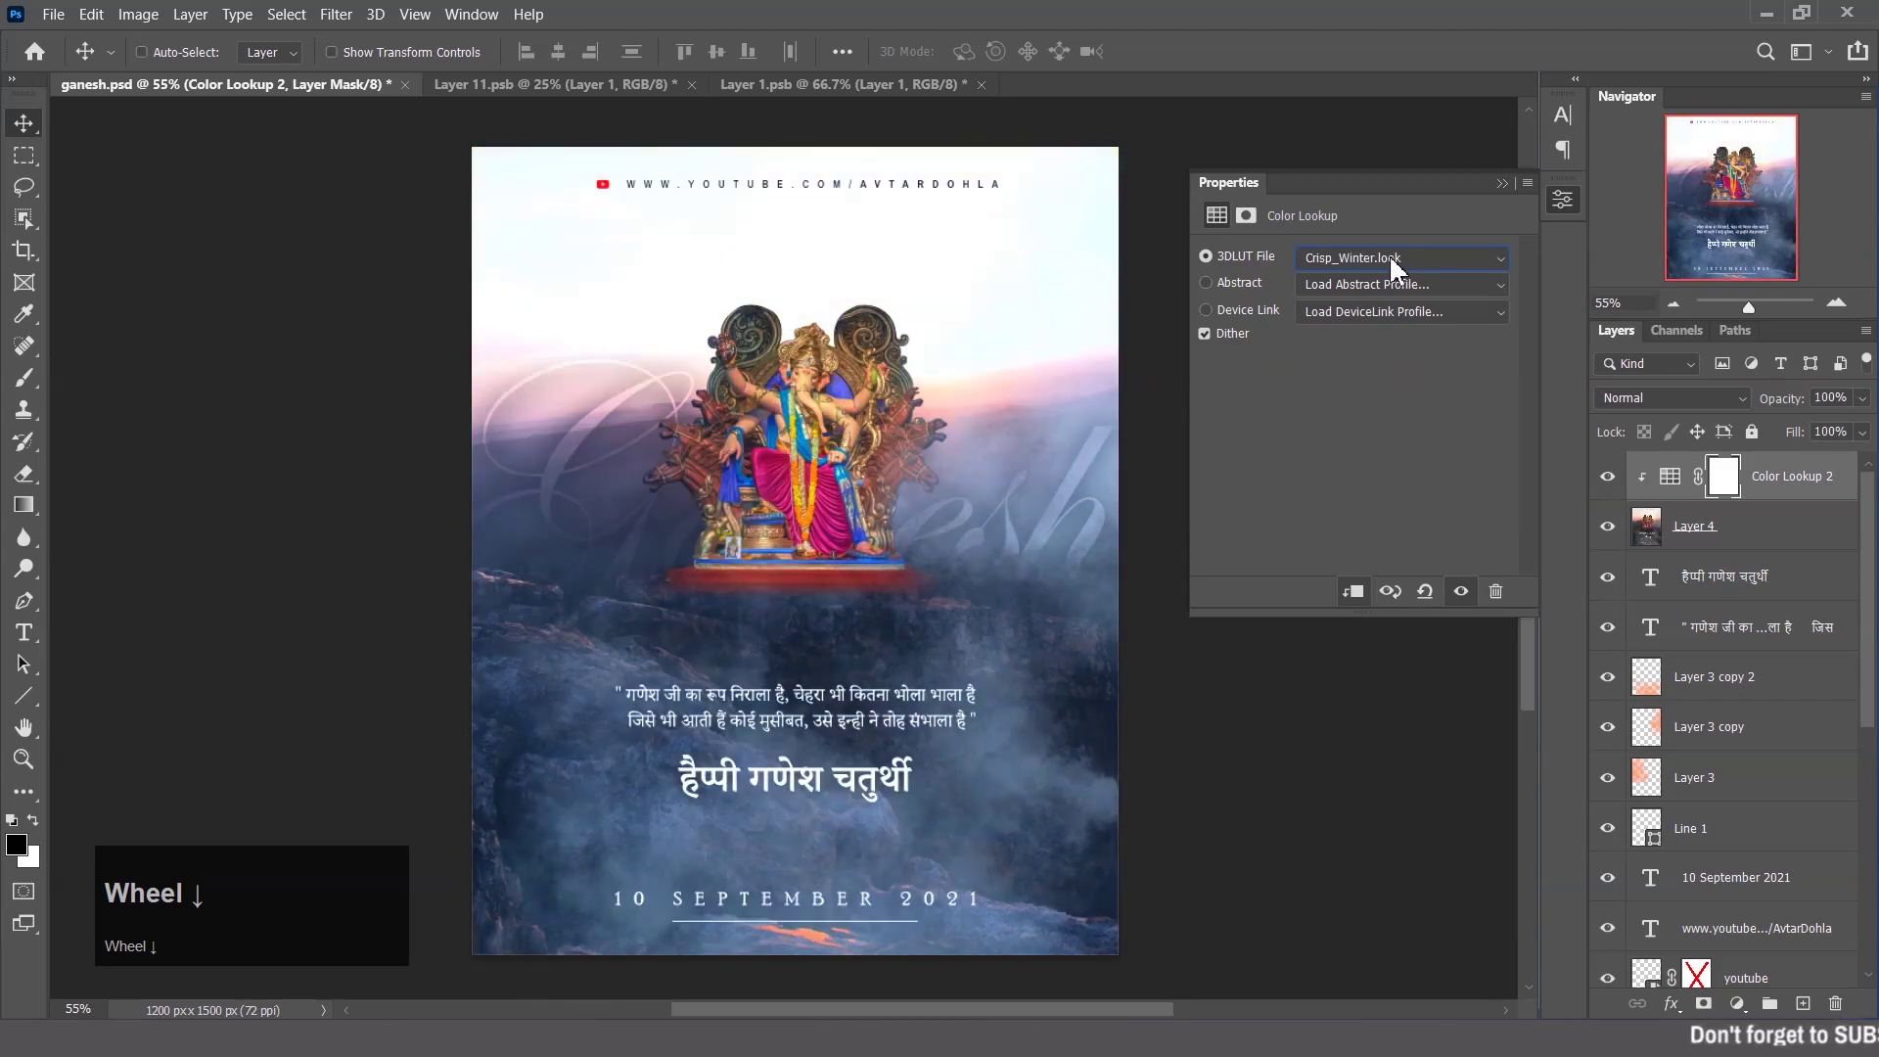
scroll("down", 3)
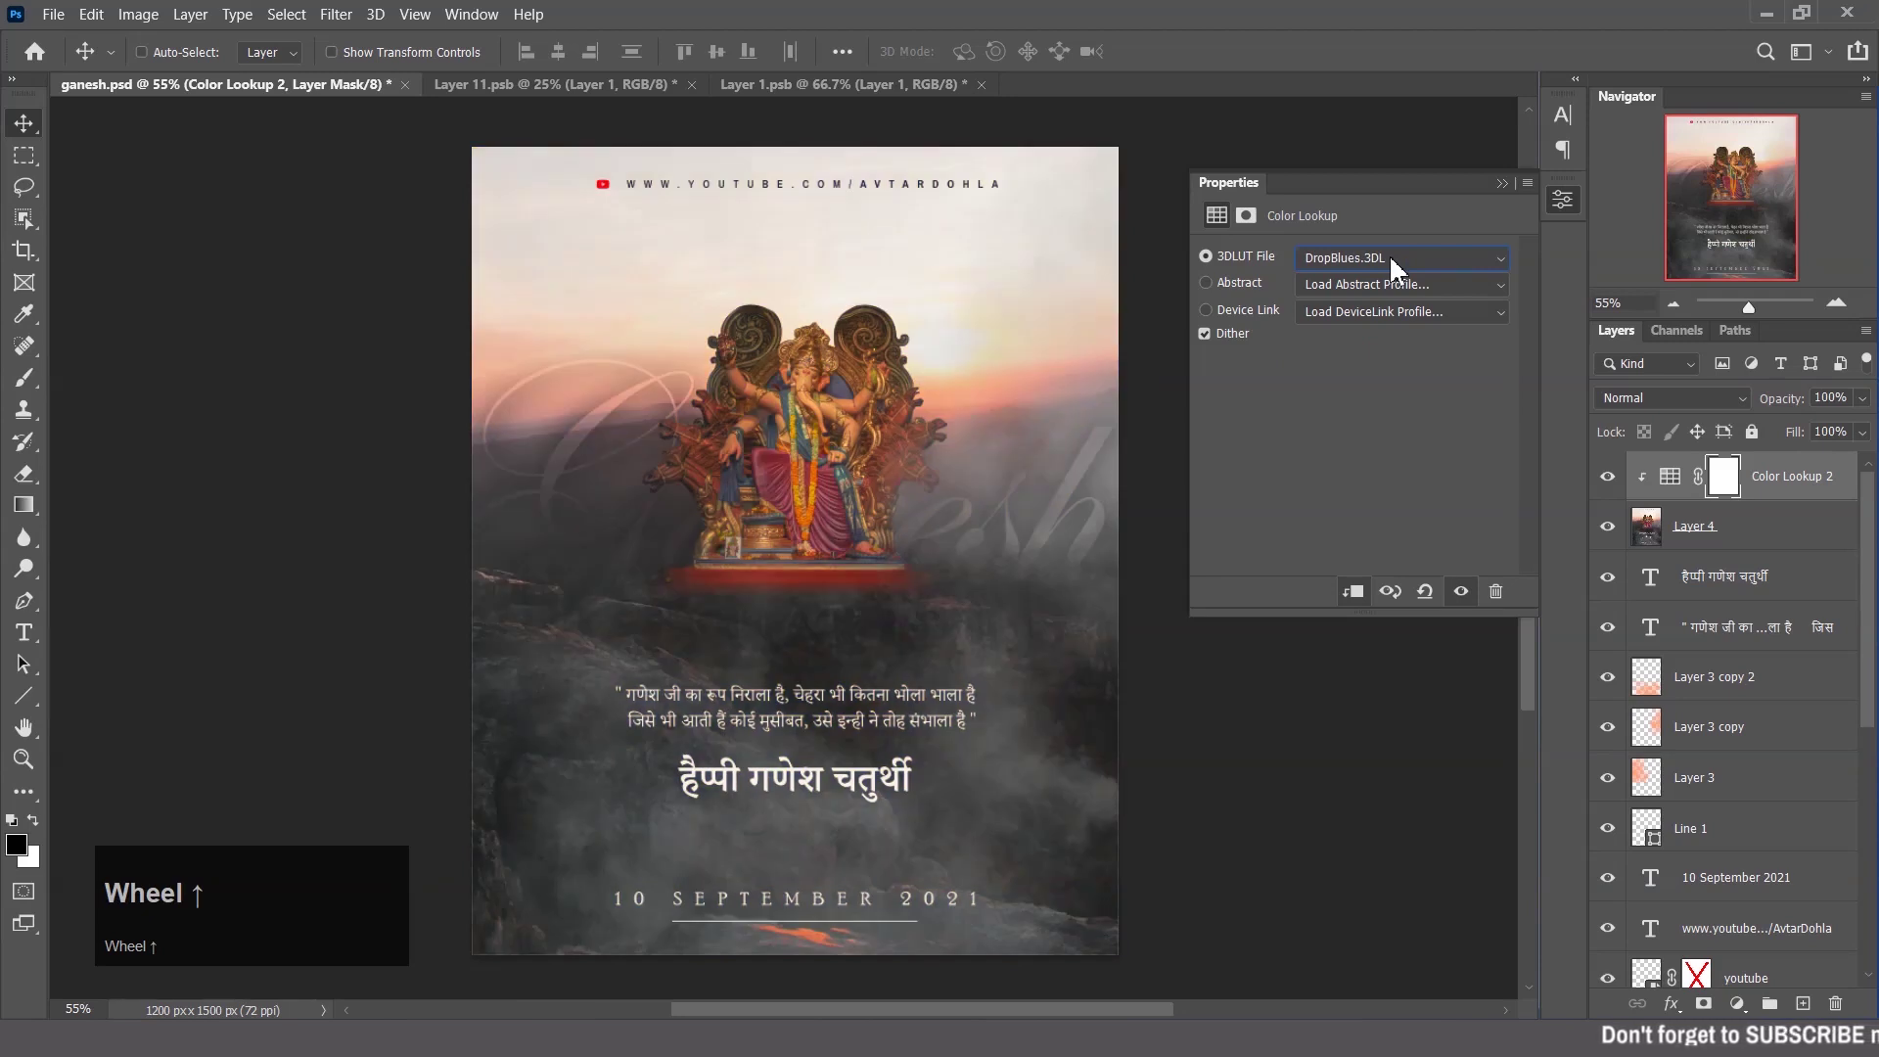
left_click(1467, 605)
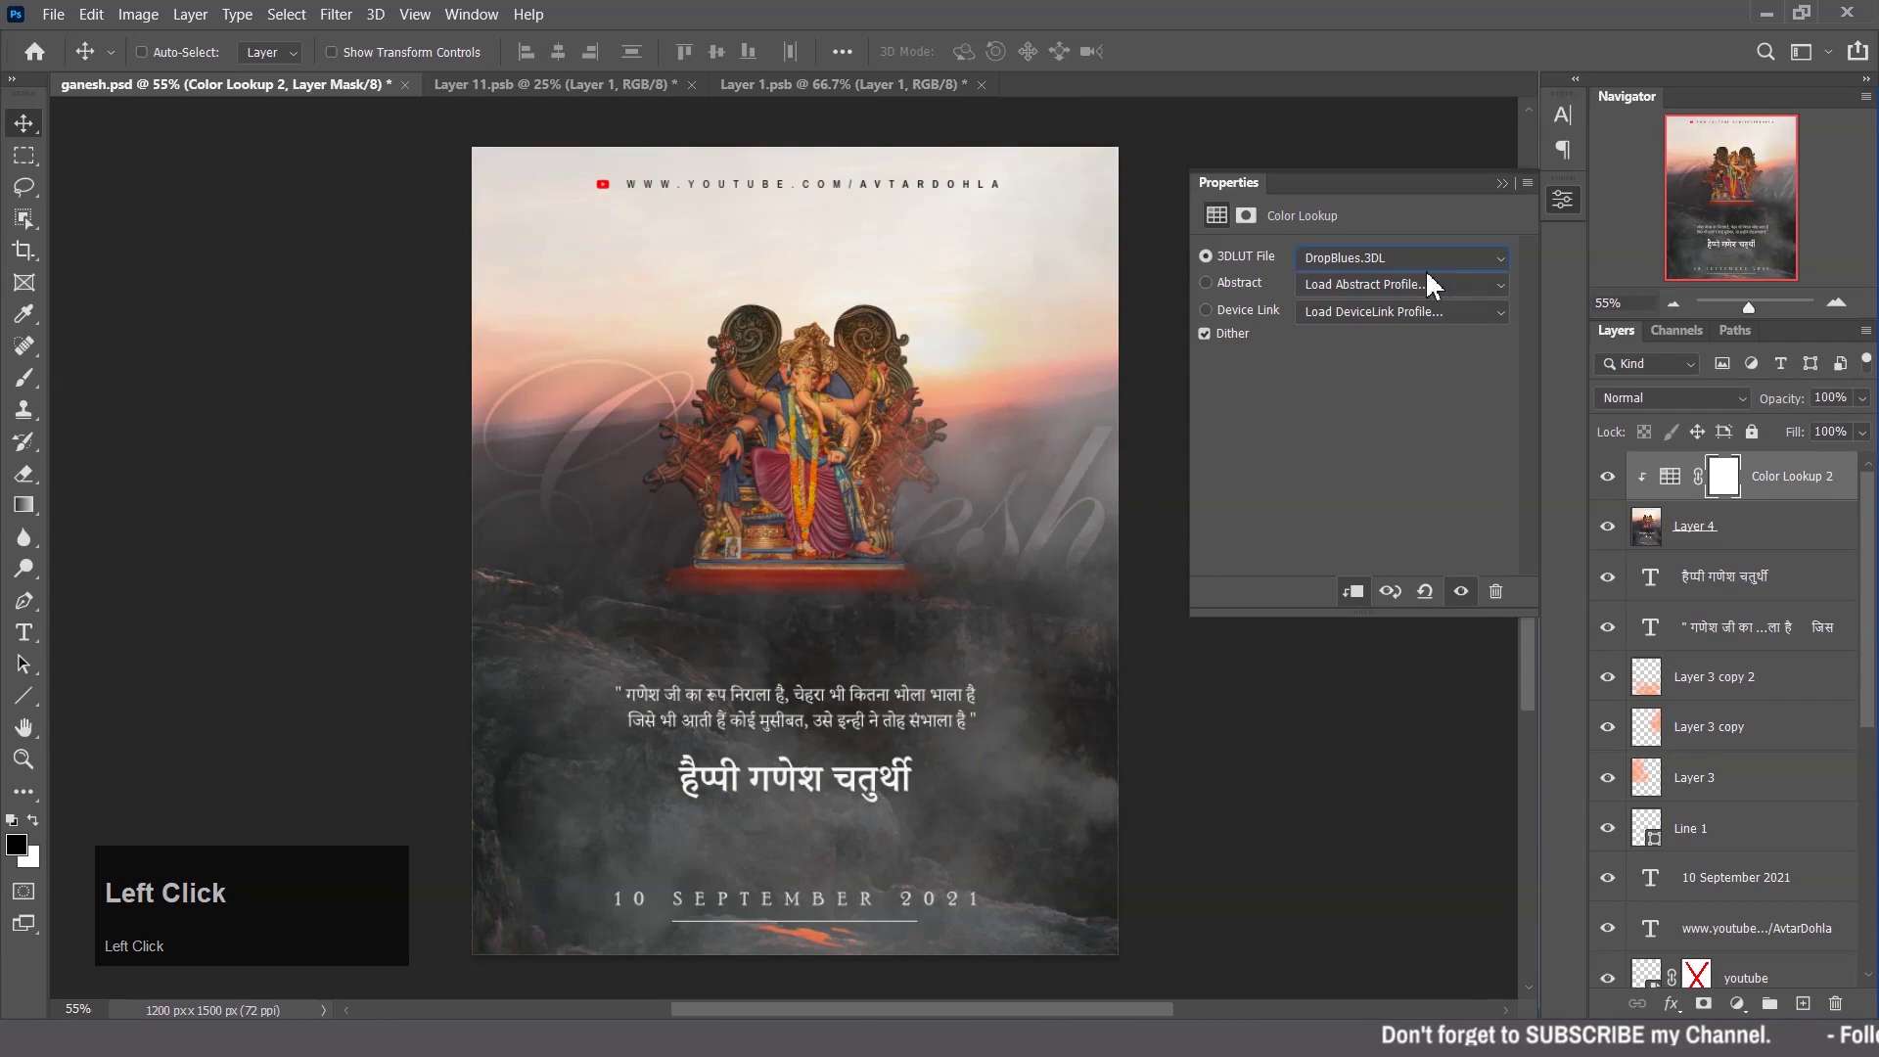
scroll("down", 3)
scroll("down", 3)
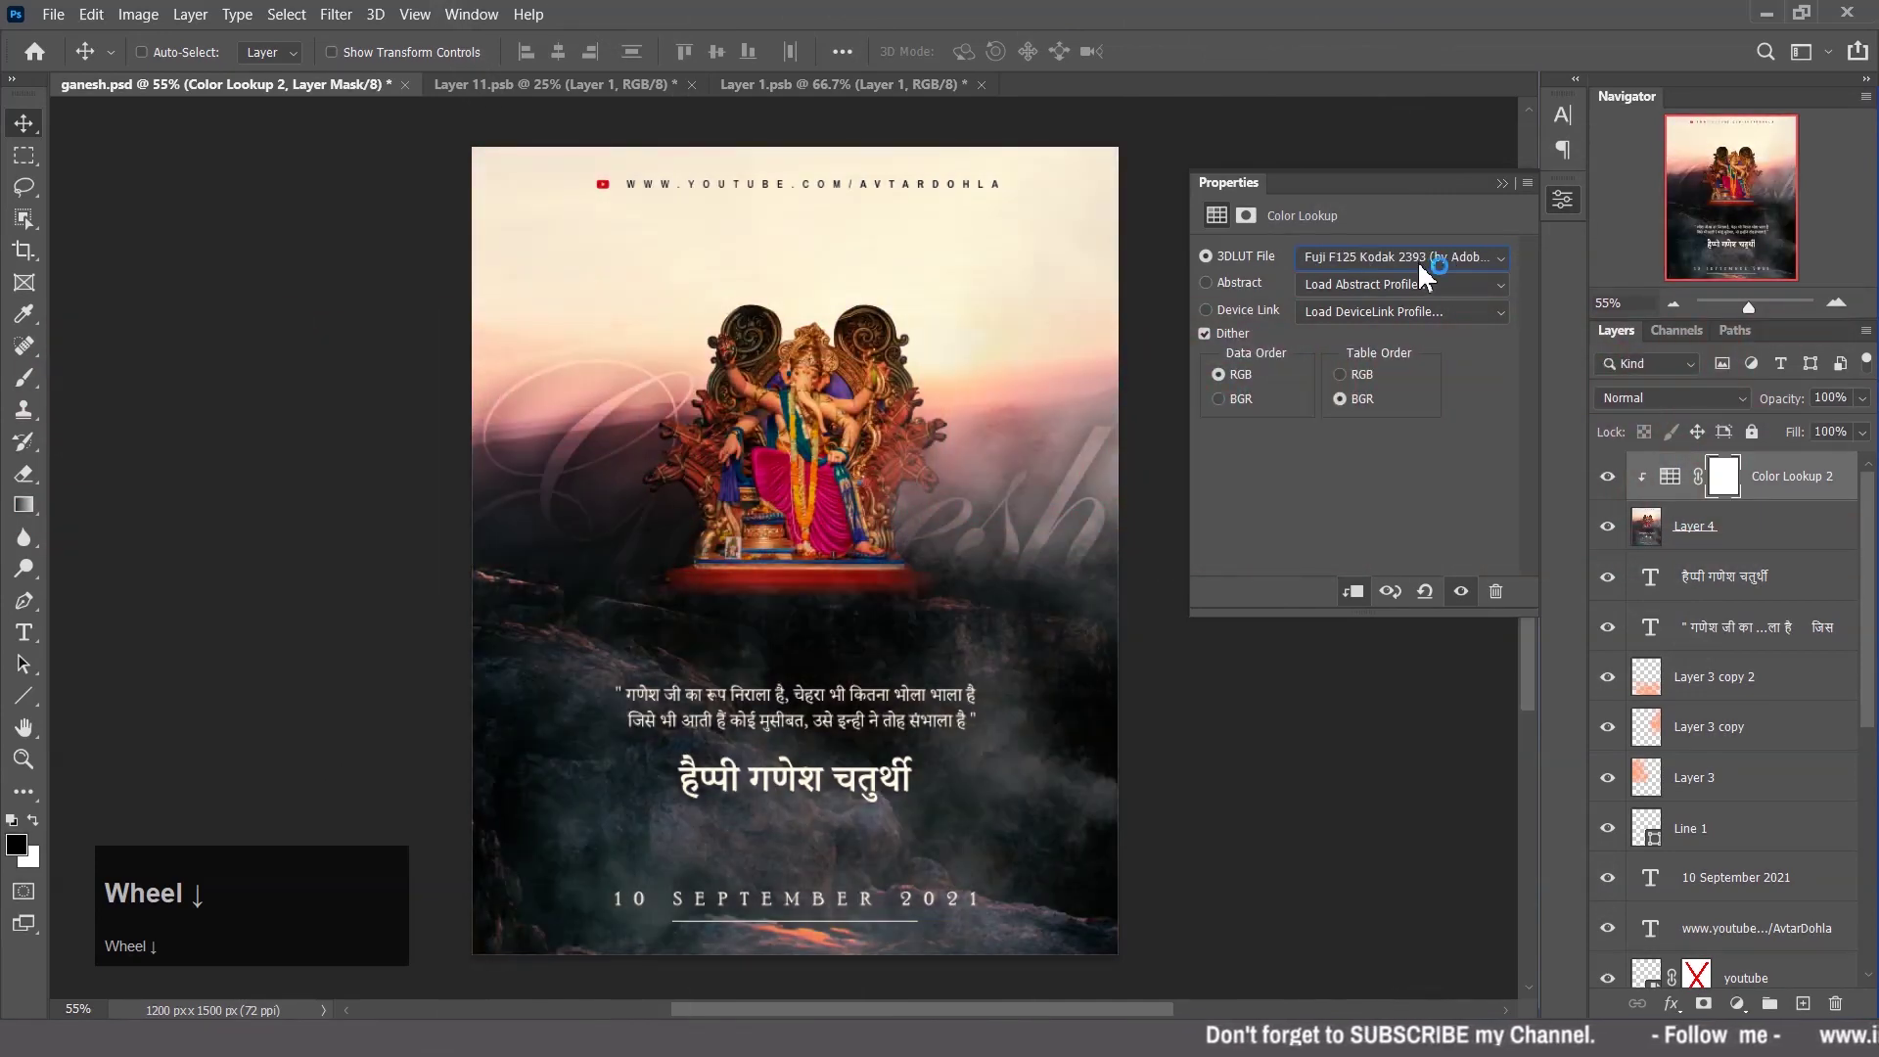
scroll("up", 3)
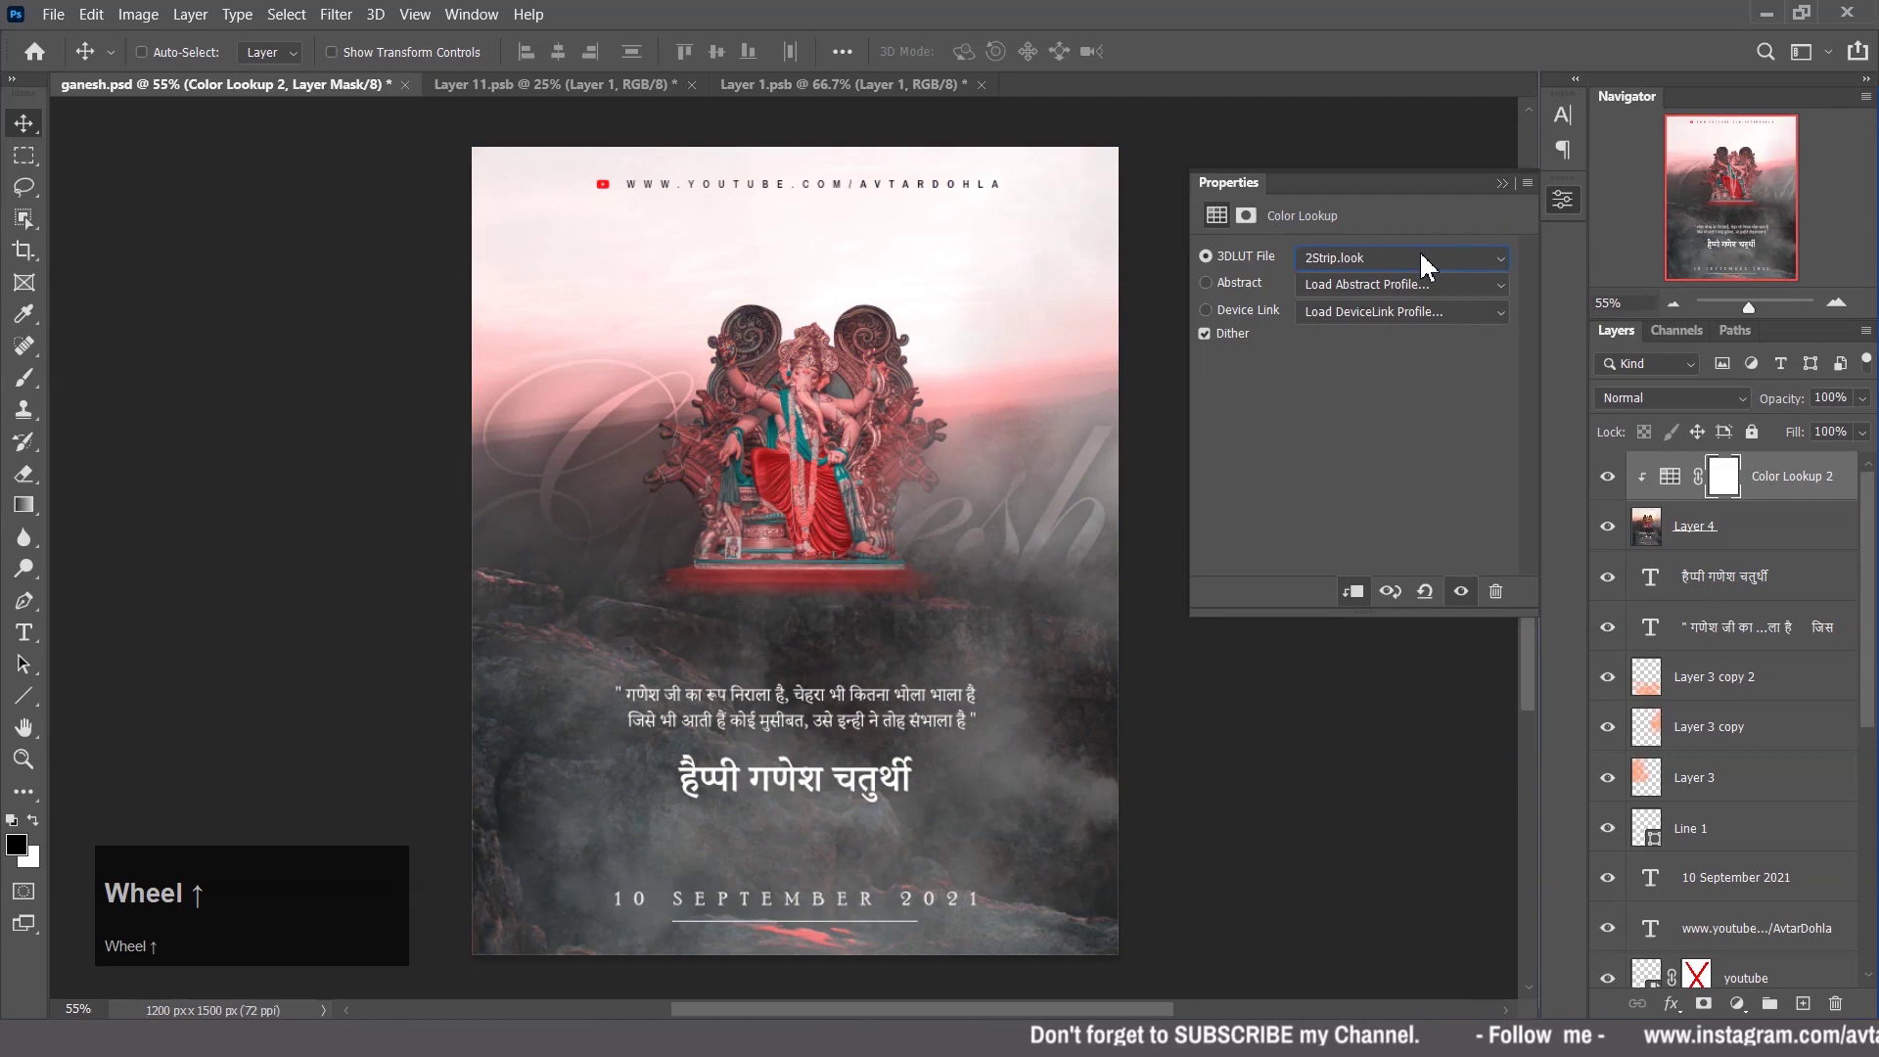
scroll("down", 3)
scroll("up", 3)
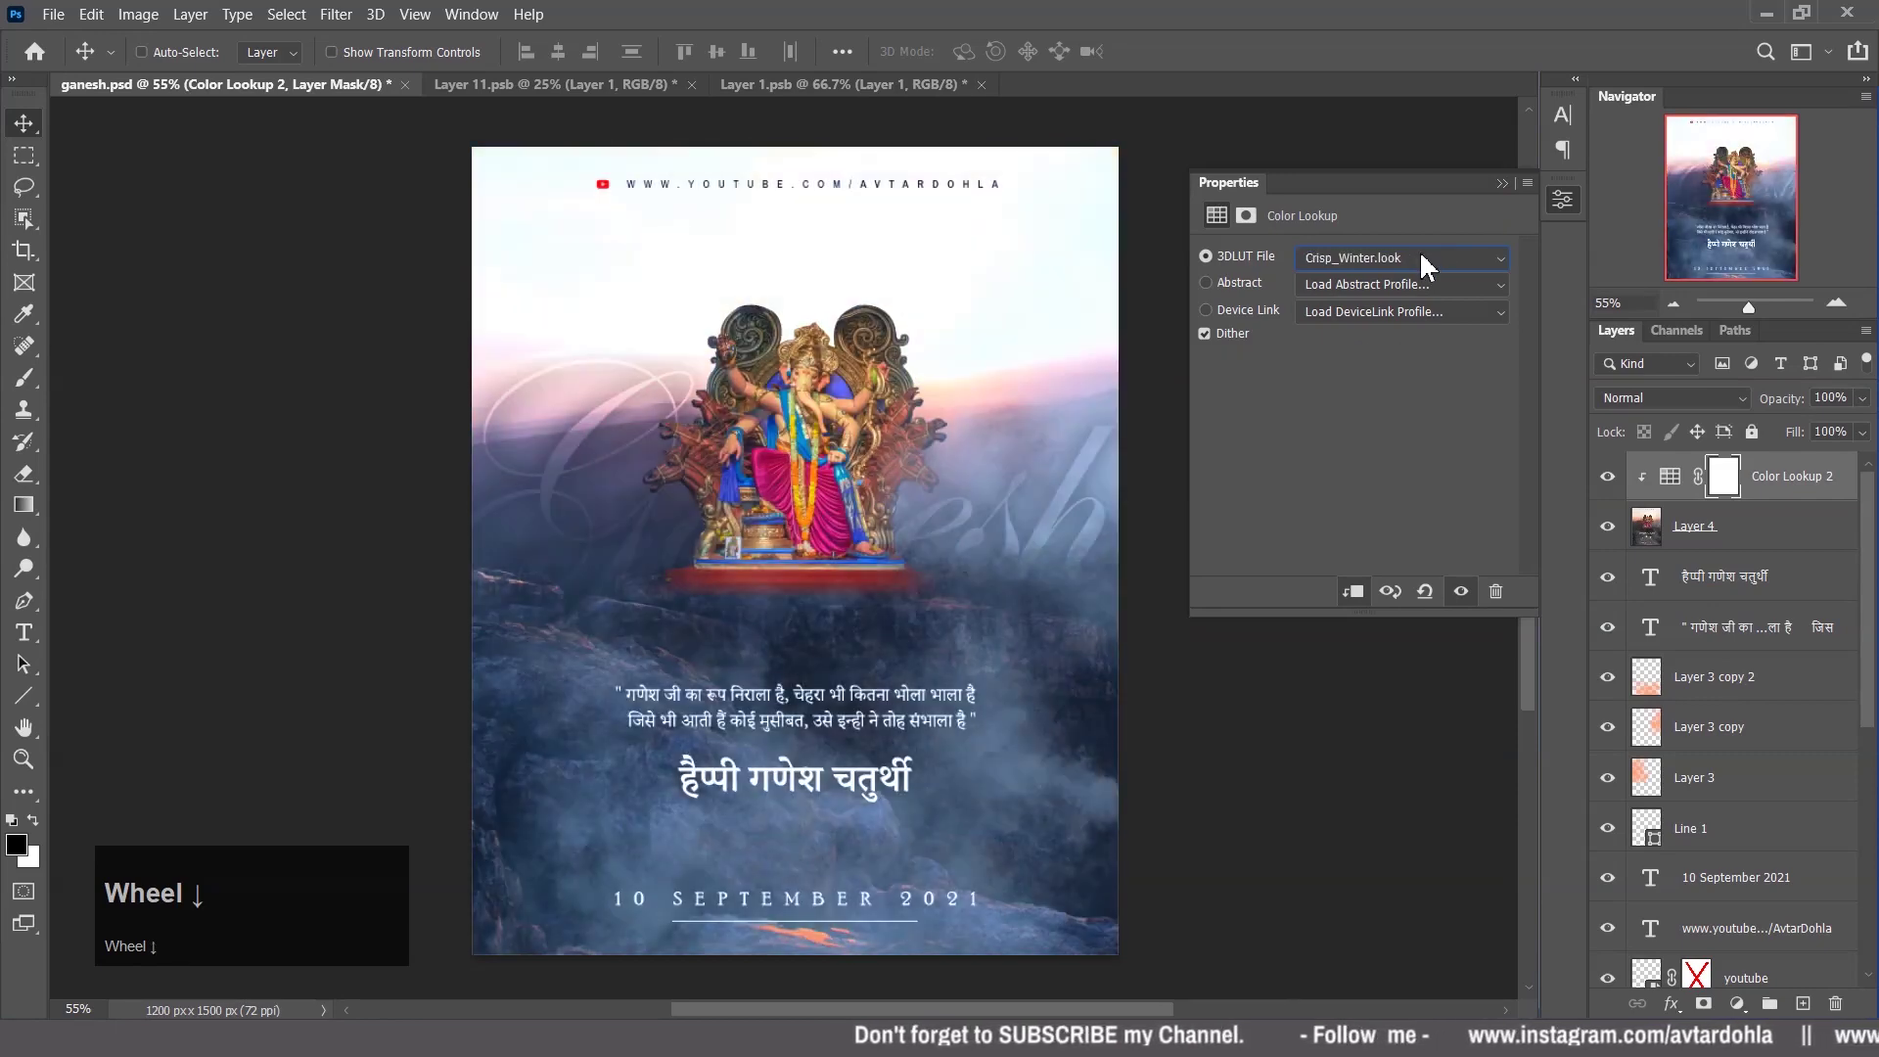
scroll("down", 3)
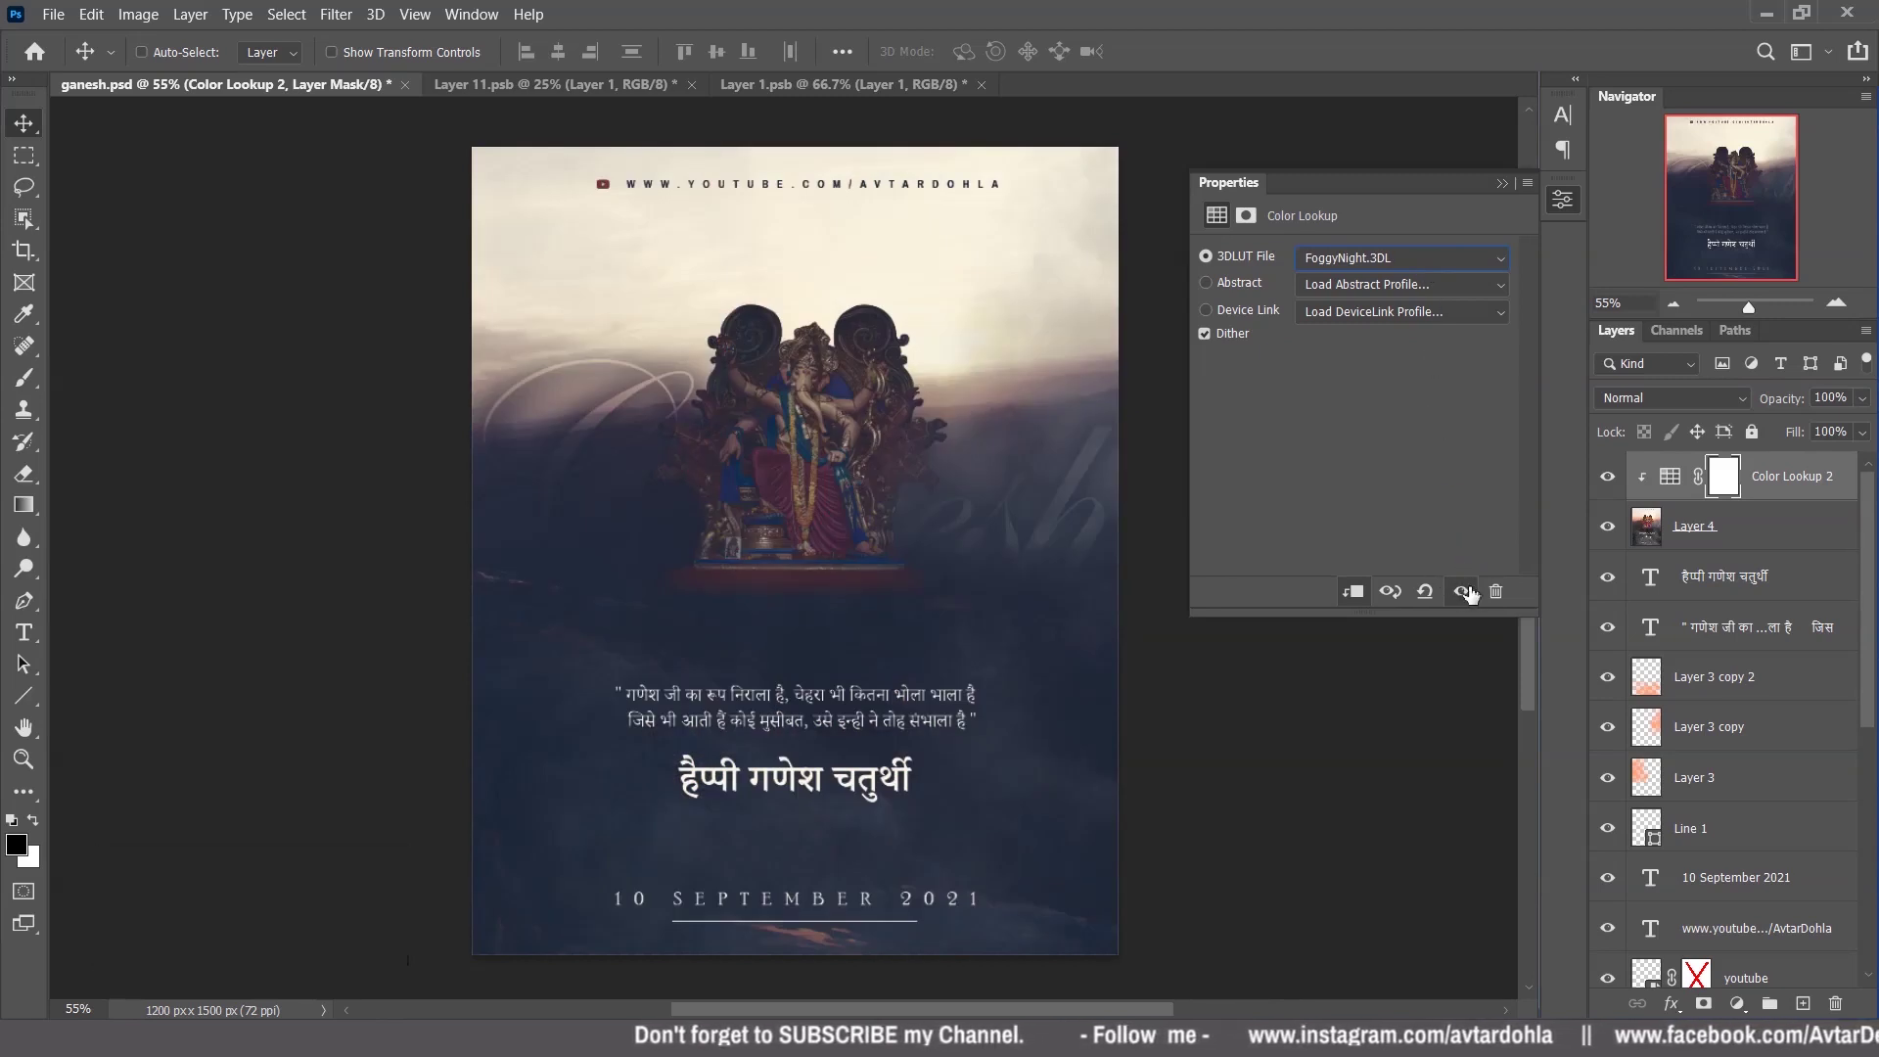
Adjust the clipped Hue/Saturation layer to hue −4, saturation +12 and slightly lower lightness.
left_click_drag(1510, 198, 1386, 361)
Reset Hue/Saturation and browse presets Cyanotype, Old Style, Sepia, choosing Strong Saturation.
key("ctrl+z")
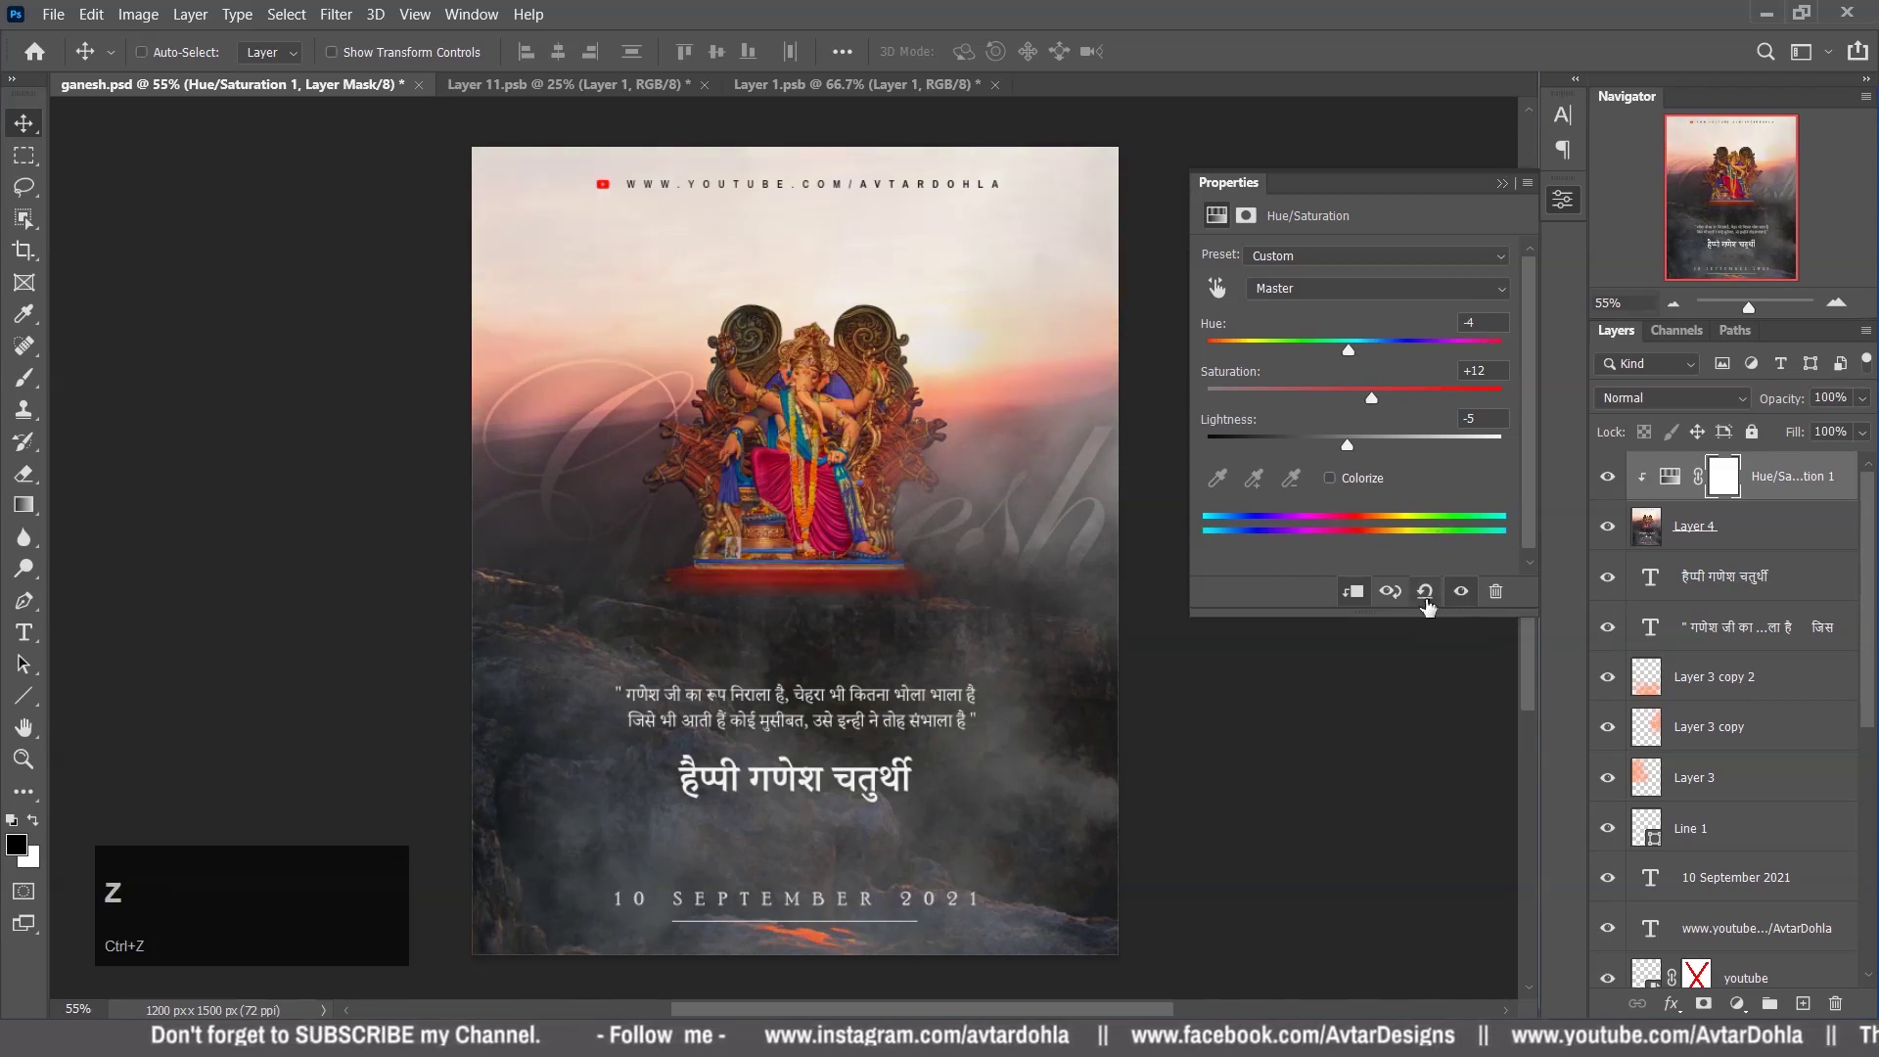
left_click(1460, 608)
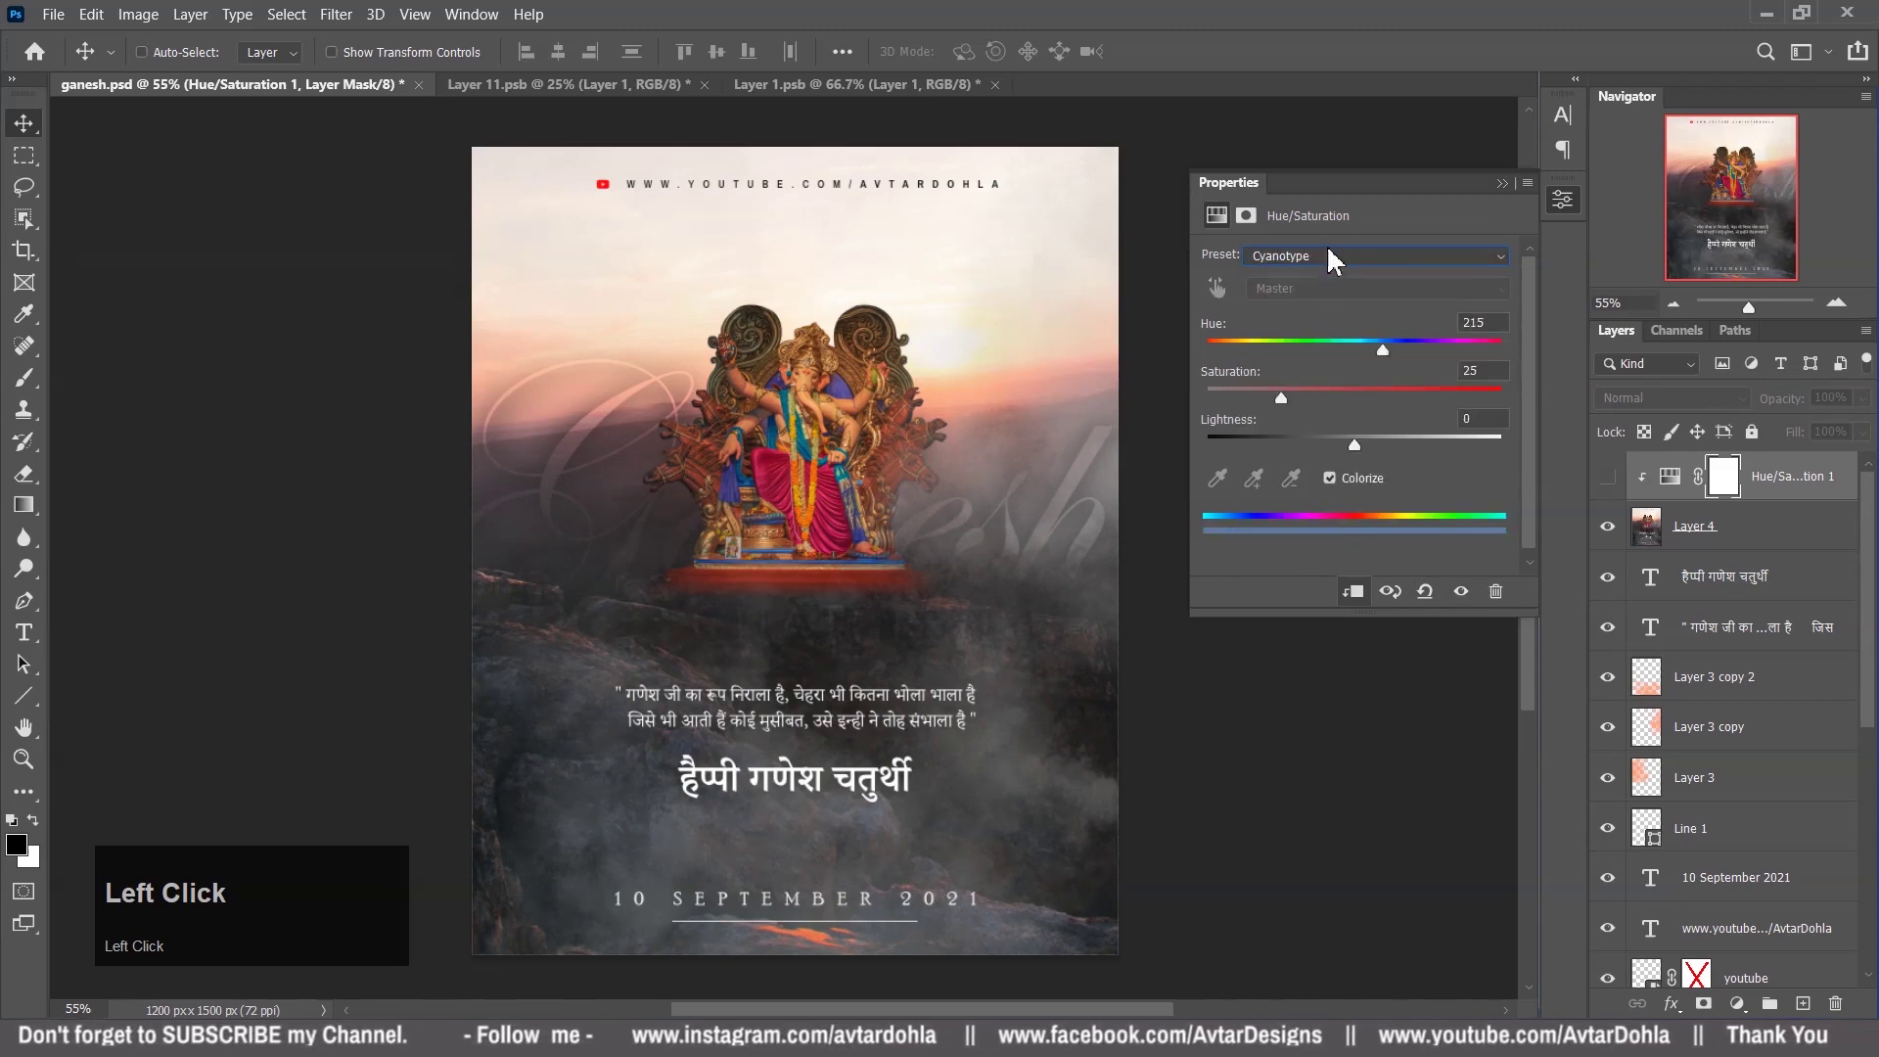
scroll("down", 3)
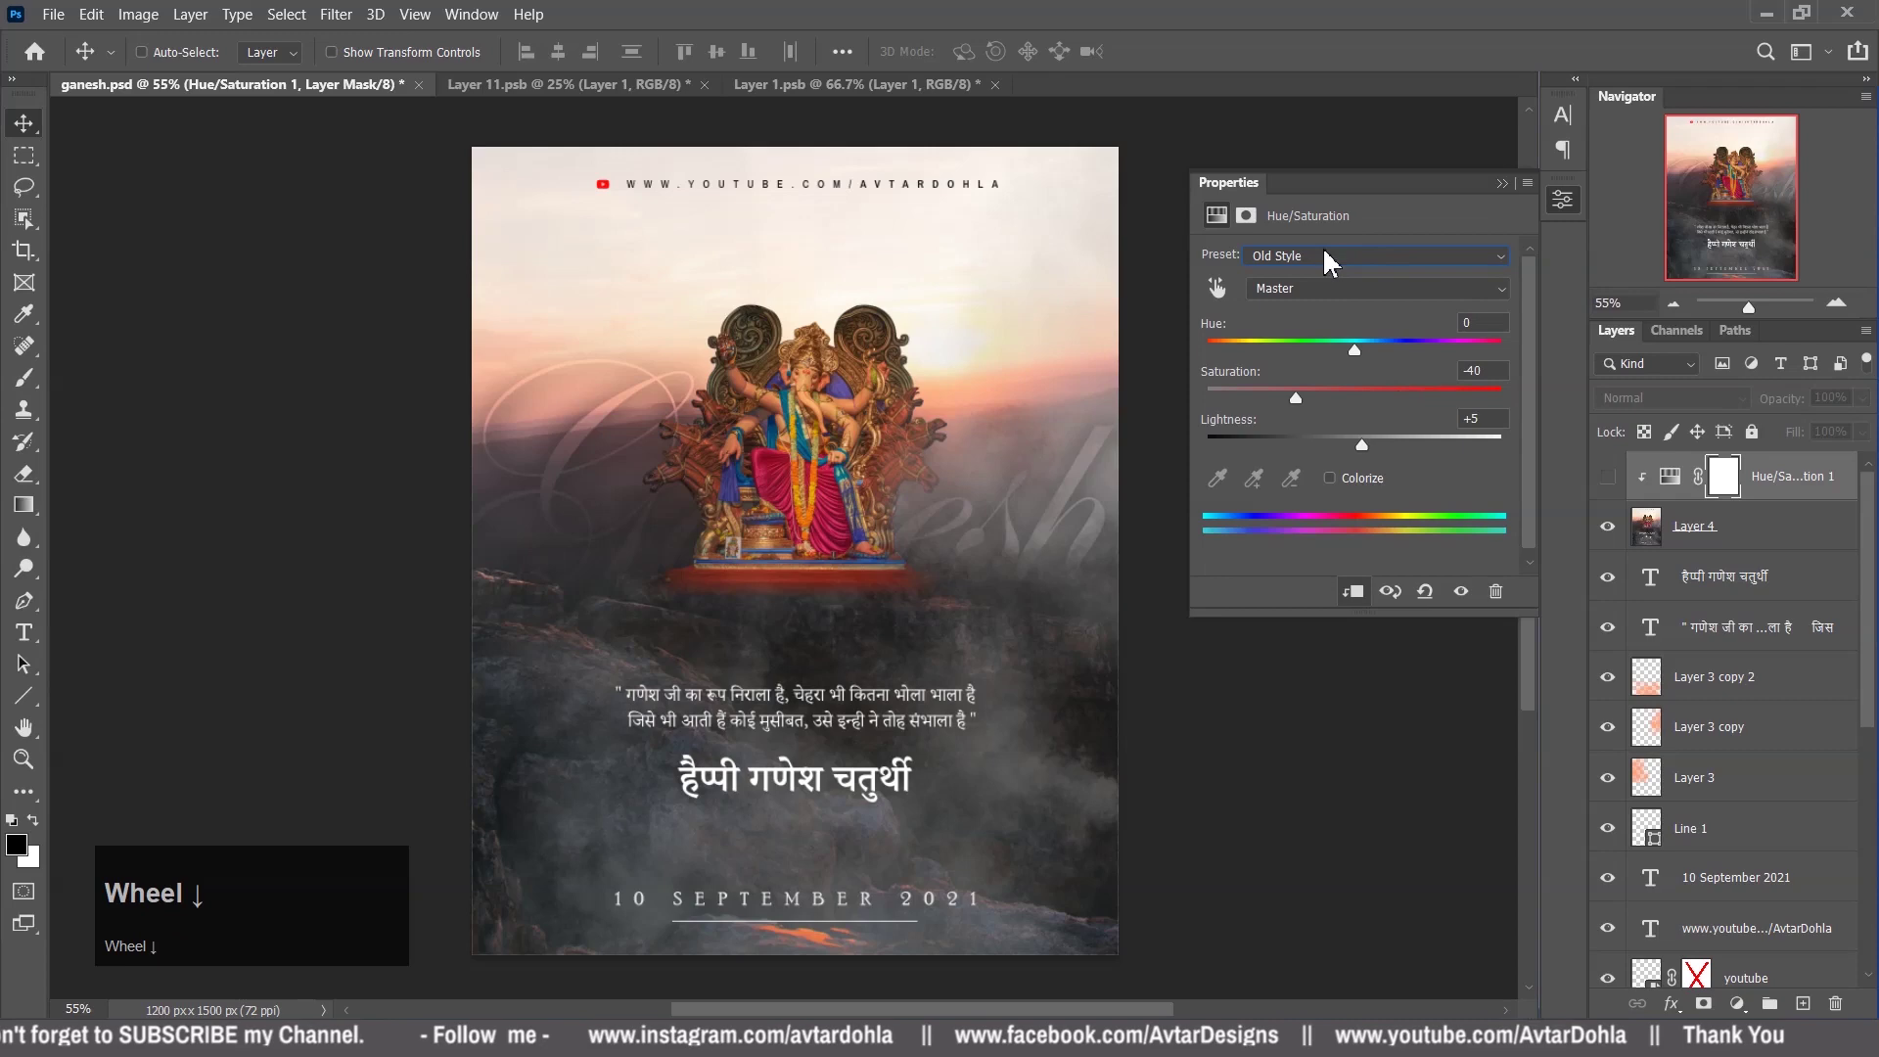
left_click(1460, 600)
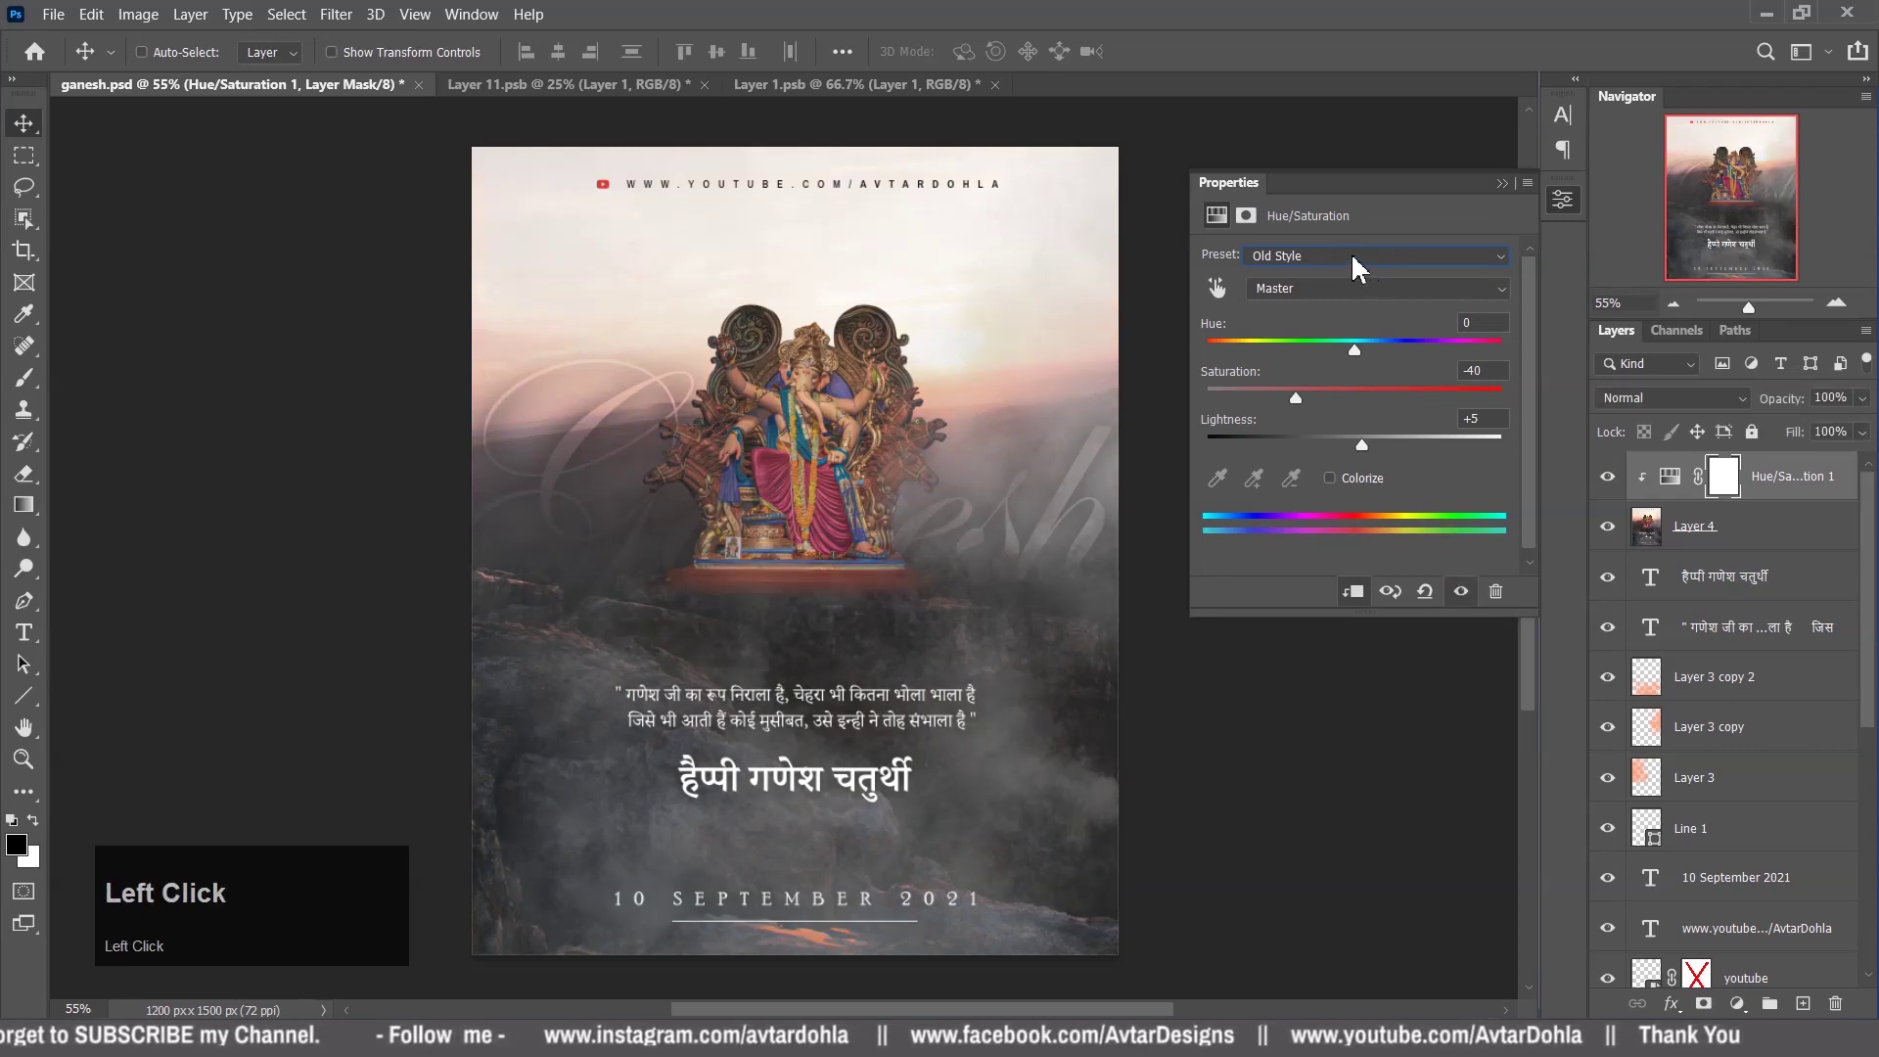
scroll("down", 3)
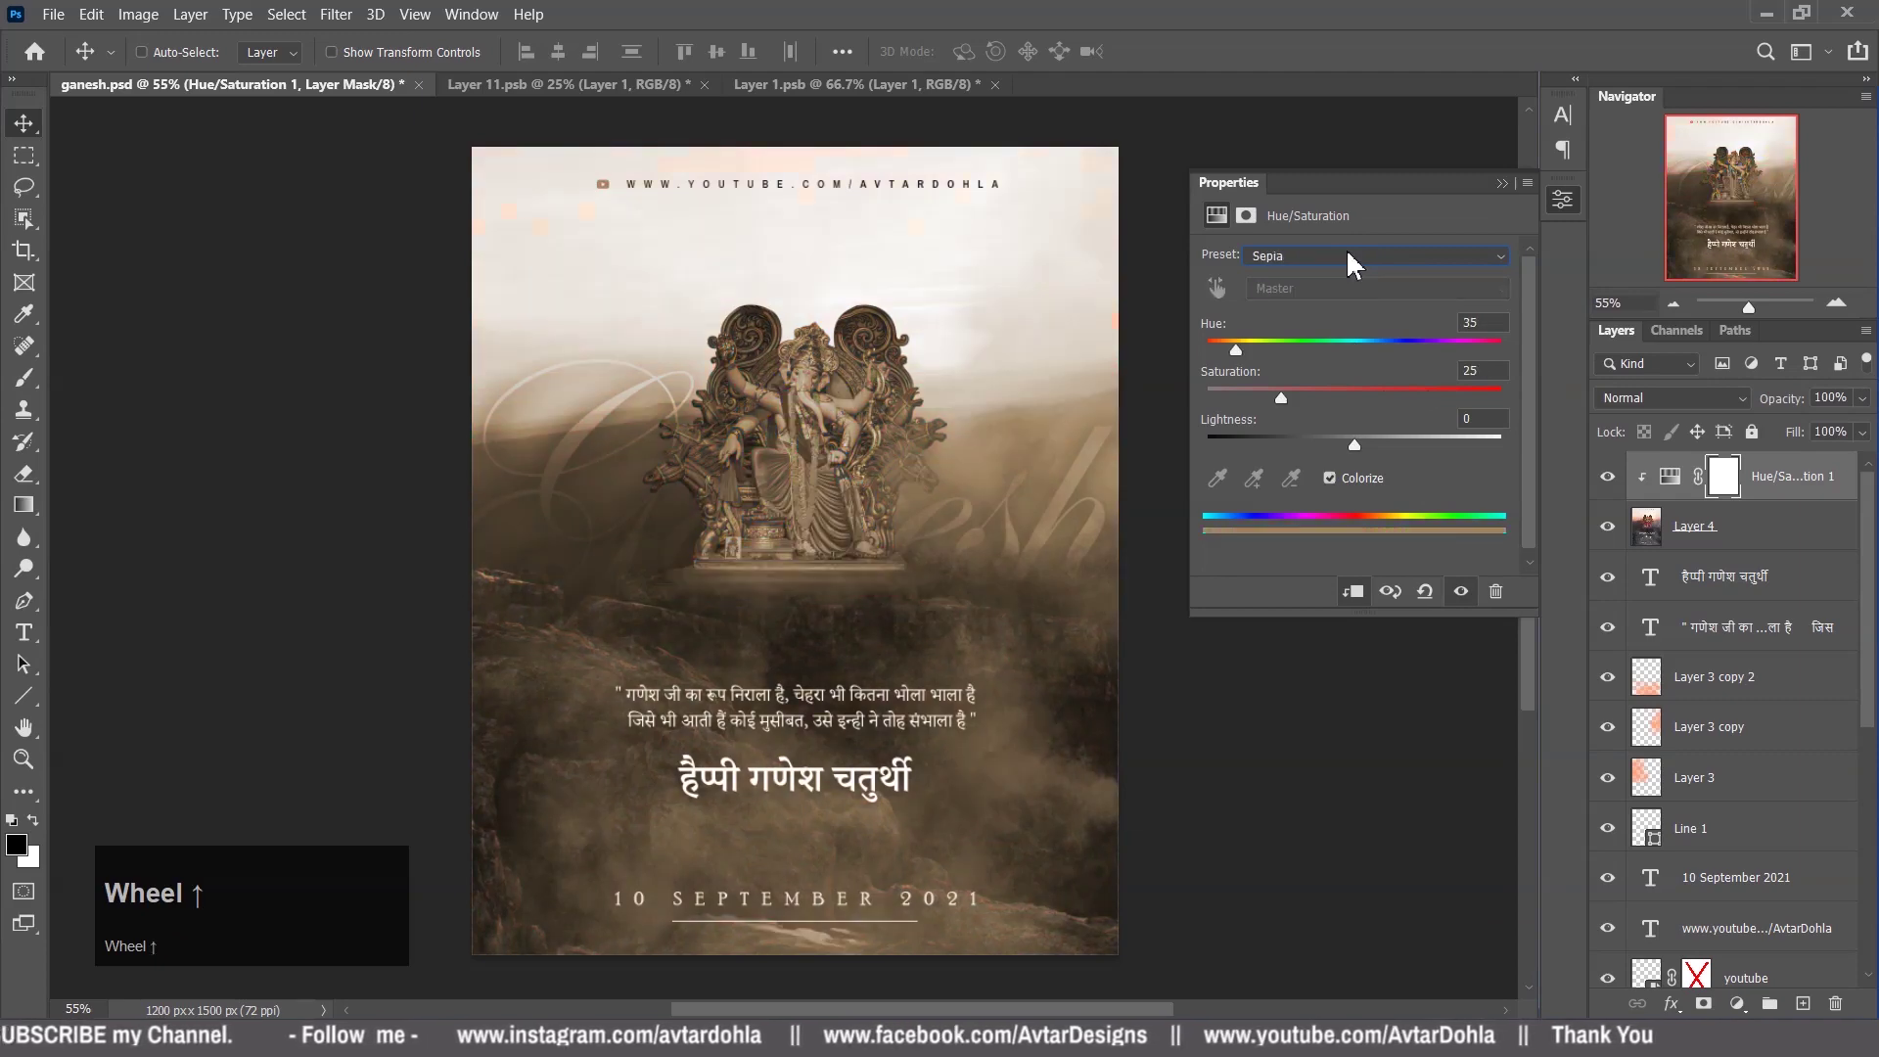
scroll("up", 3)
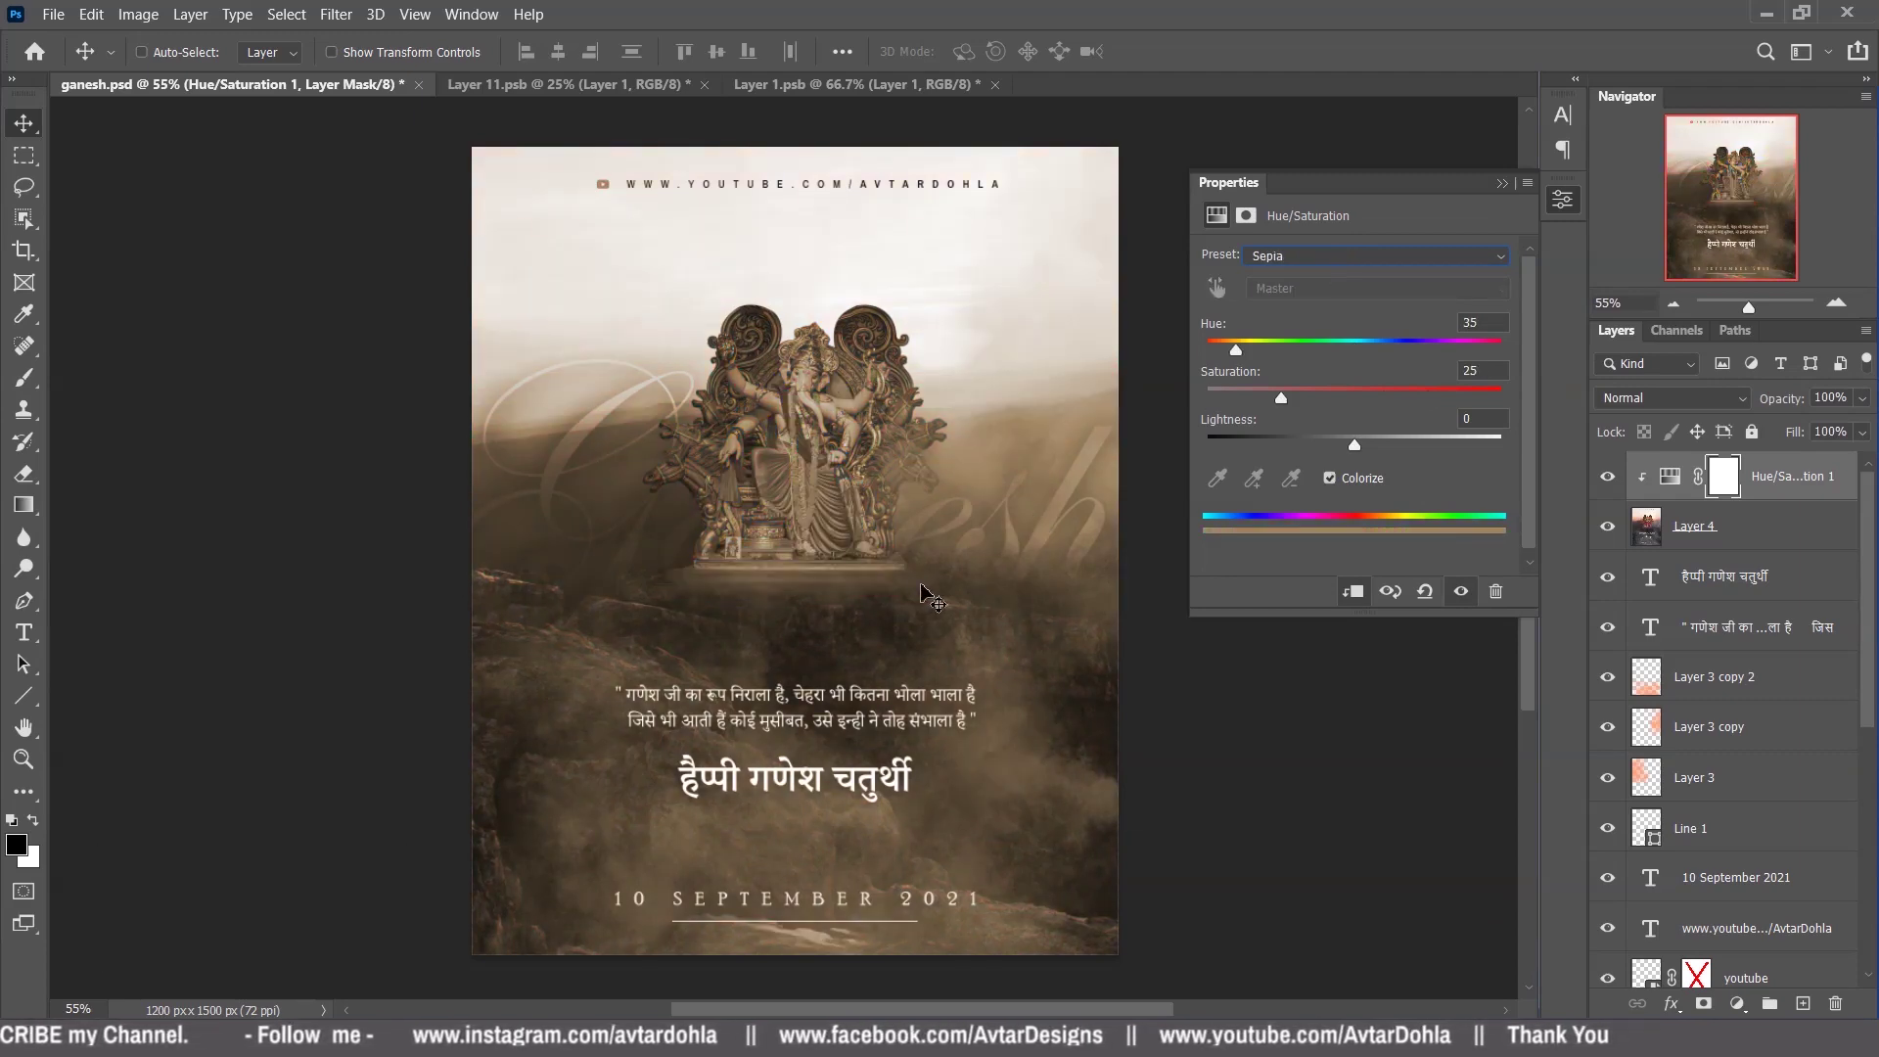
scroll("down", 3)
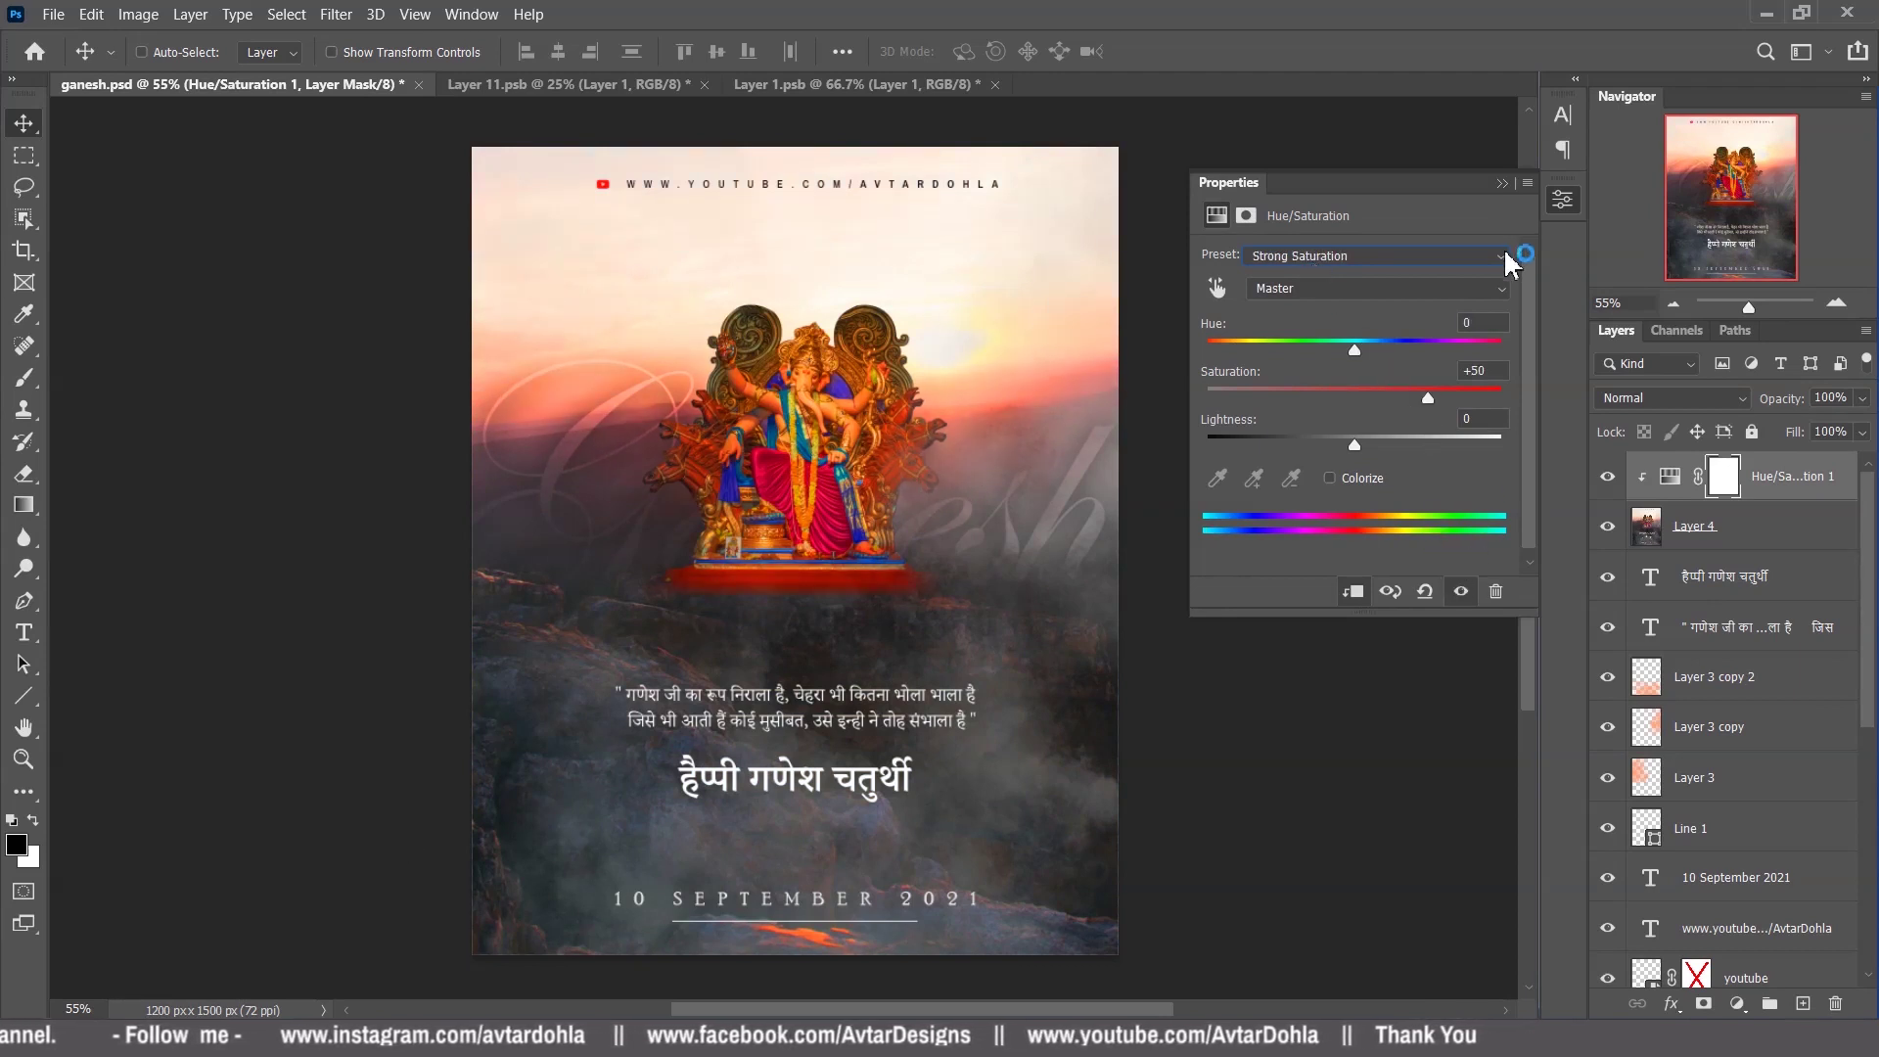
Lower the Hue/Saturation layer opacity to 26% for a subtler warm grade.
left_click_drag(1507, 198, 1615, 488)
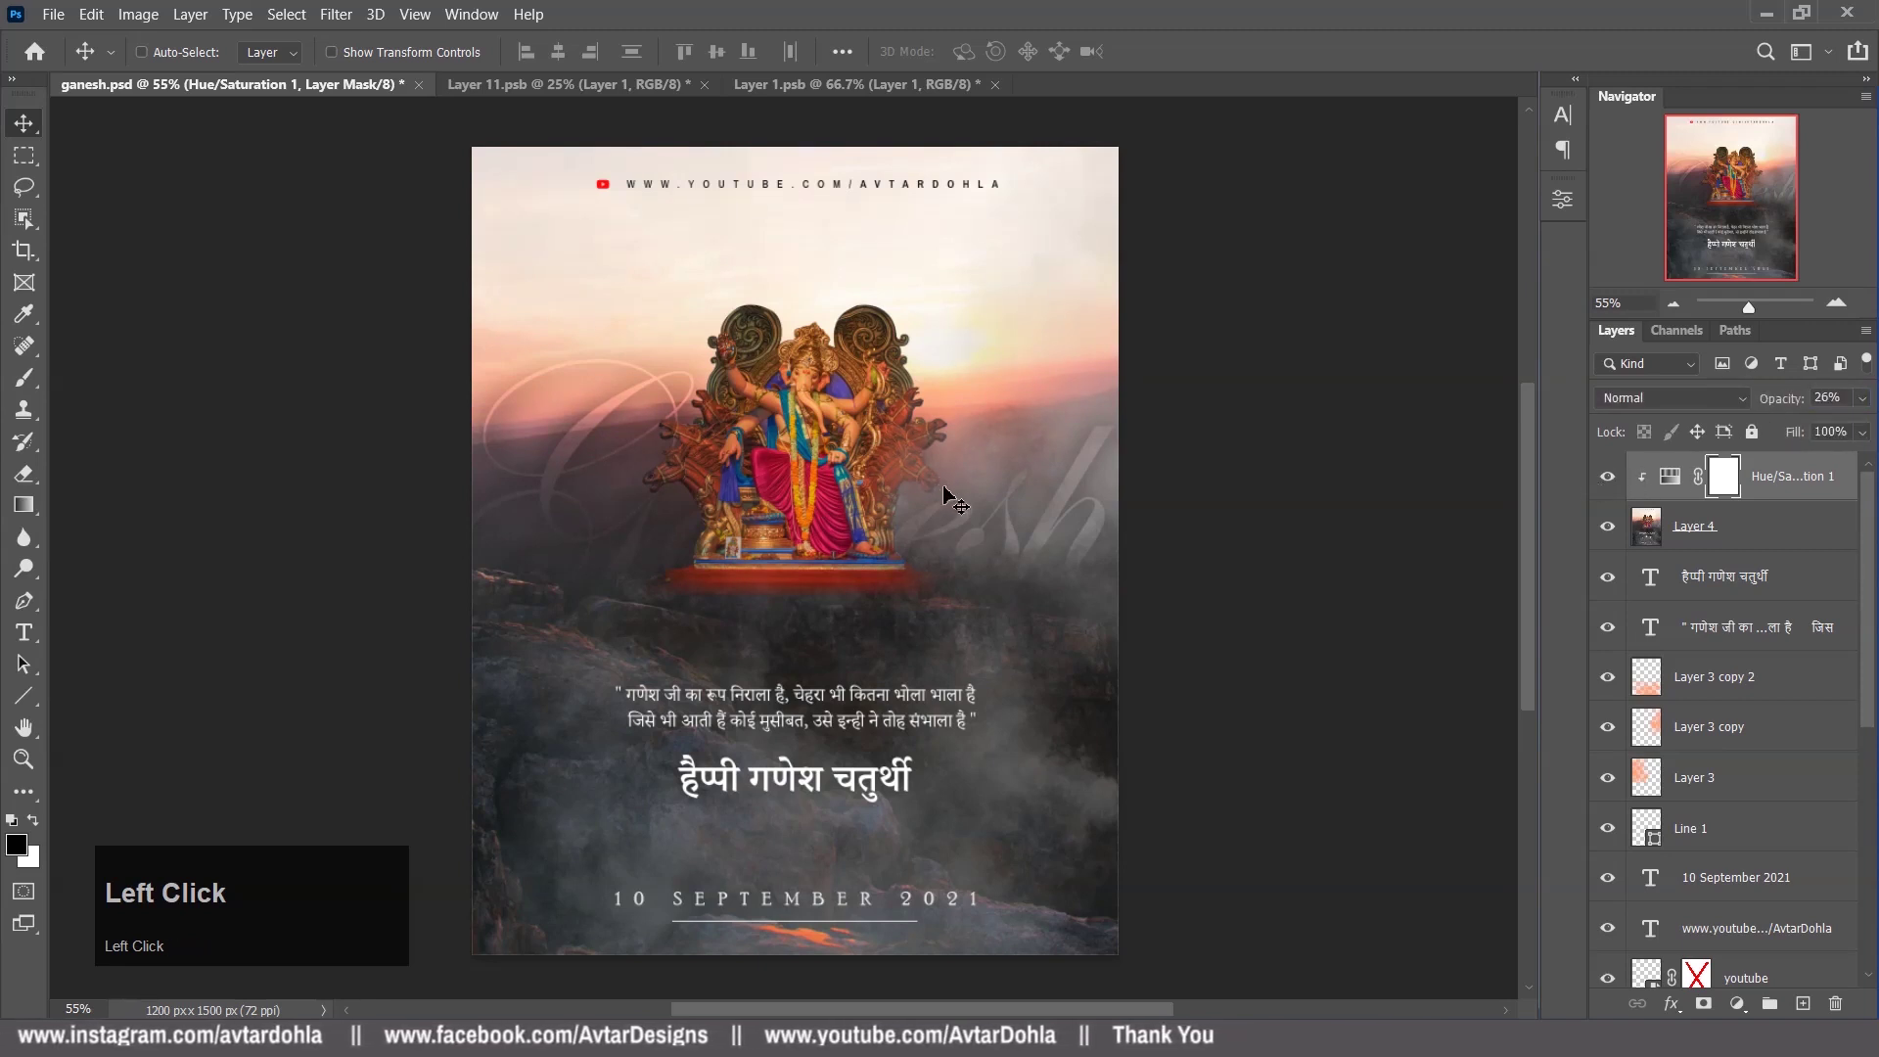